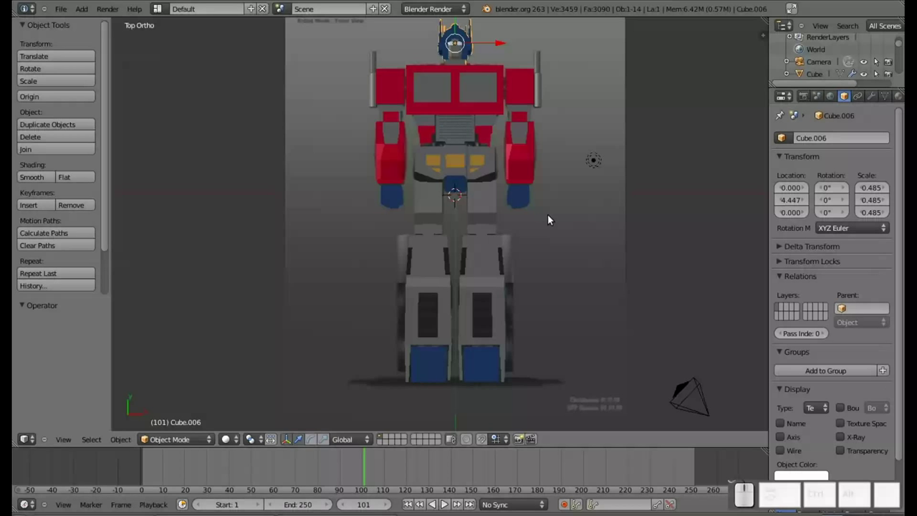
Scroll the 3D View properties panel to the Background Images section for the front reference.
click(541, 209)
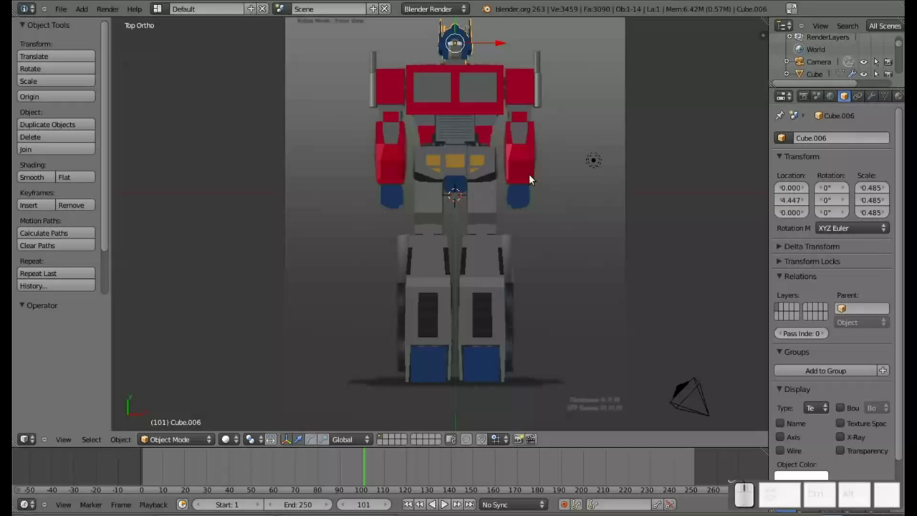
scroll(up, 3)
scroll(down, 3)
click(492, 136)
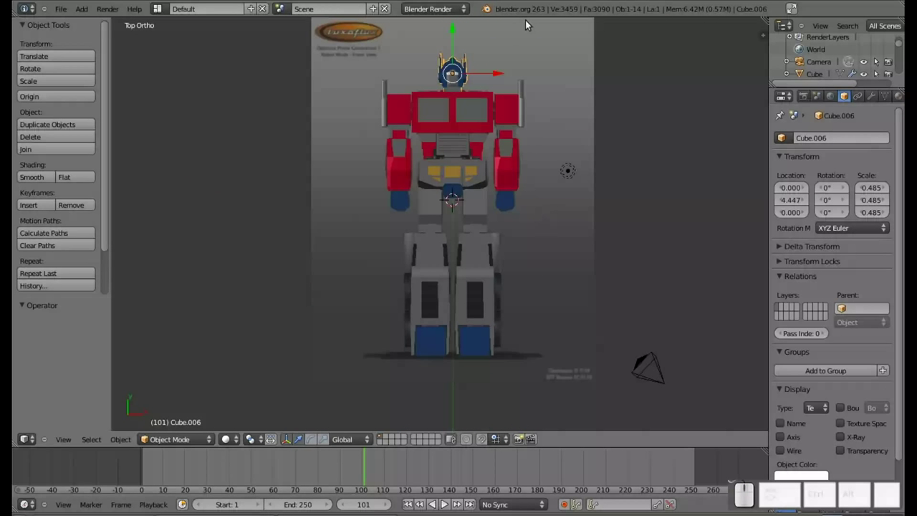
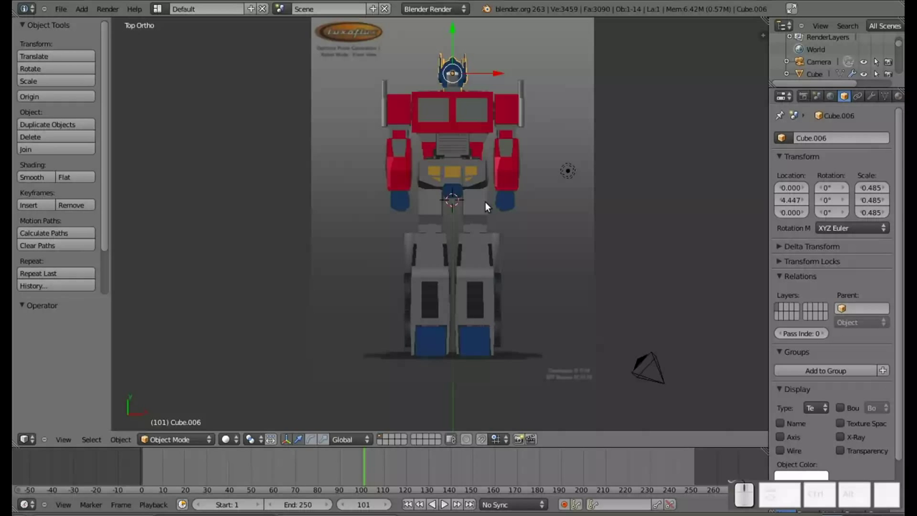
Unlink Front_BFP.jpg and load the Optimus Prime Side_BFP image as the view background.
key(n)
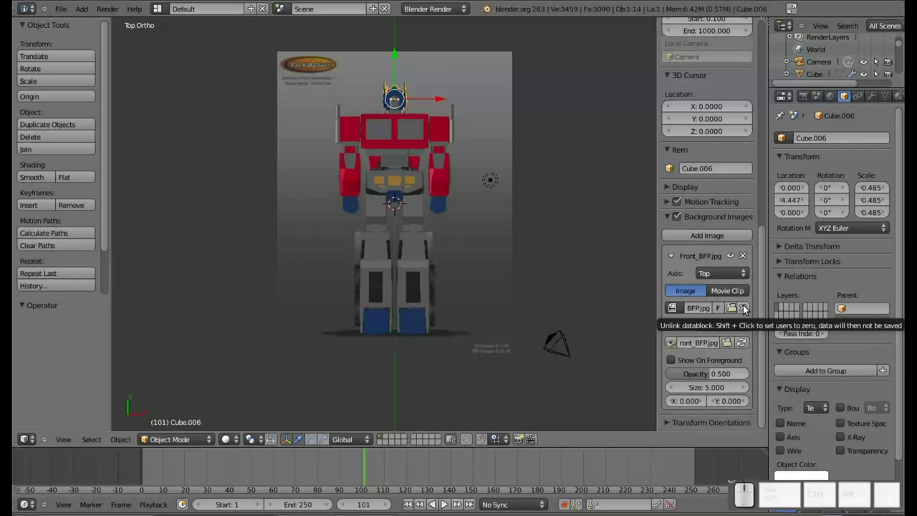
click(746, 307)
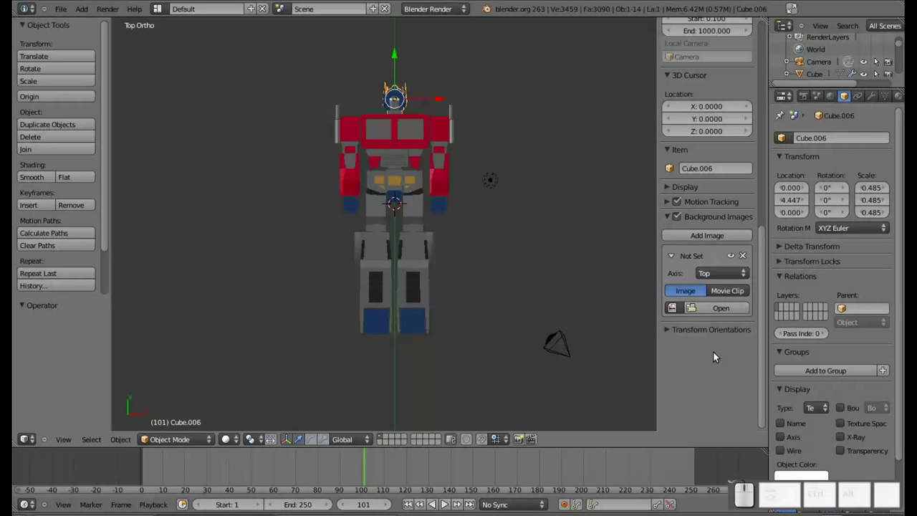
click(736, 310)
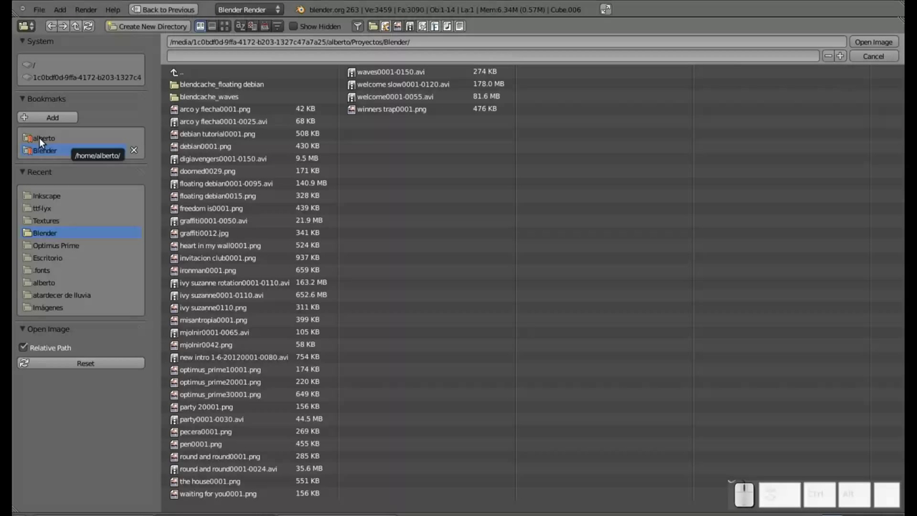
click(67, 247)
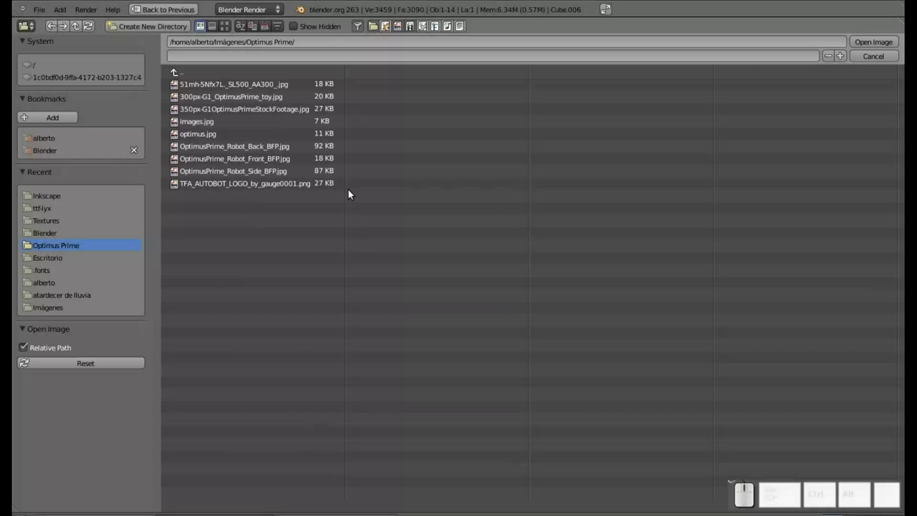
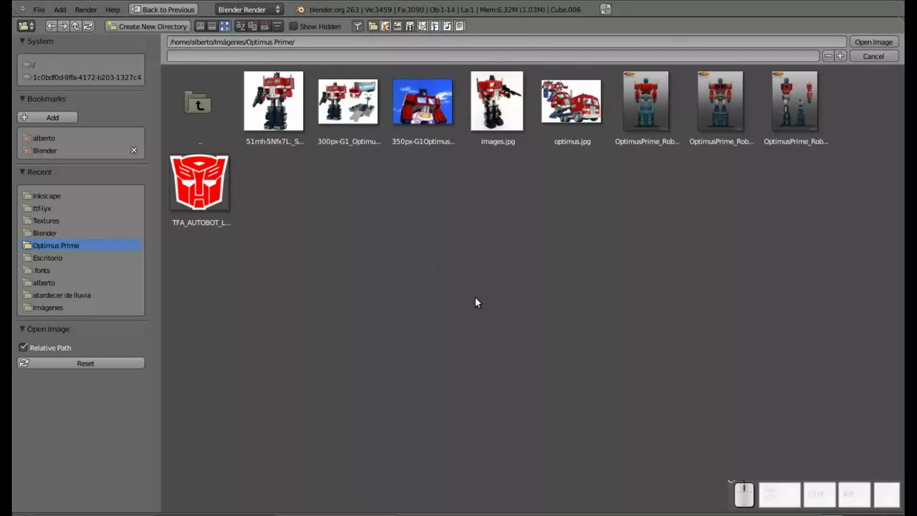
click(803, 114)
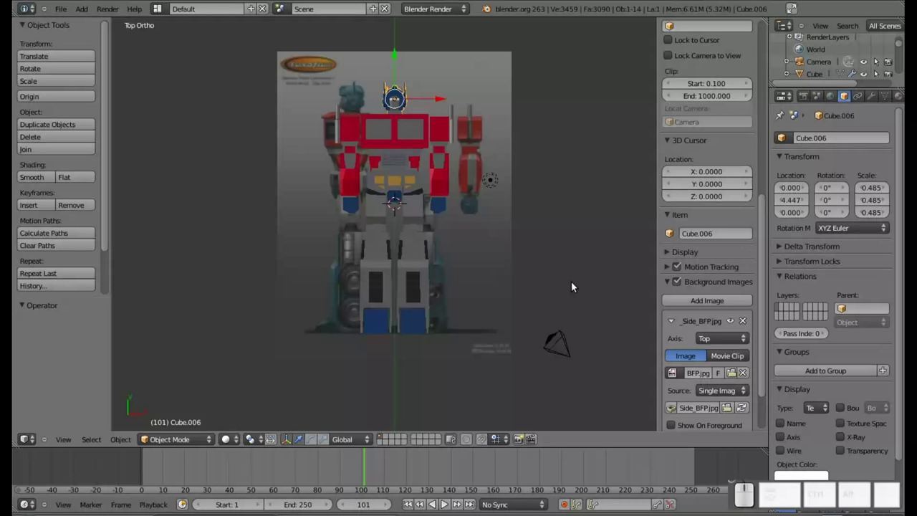
Box-select the central head, torso and leg pieces, cancelling a first Y-rotation attempt.
key(b)
drag(462, 382, 258, 98)
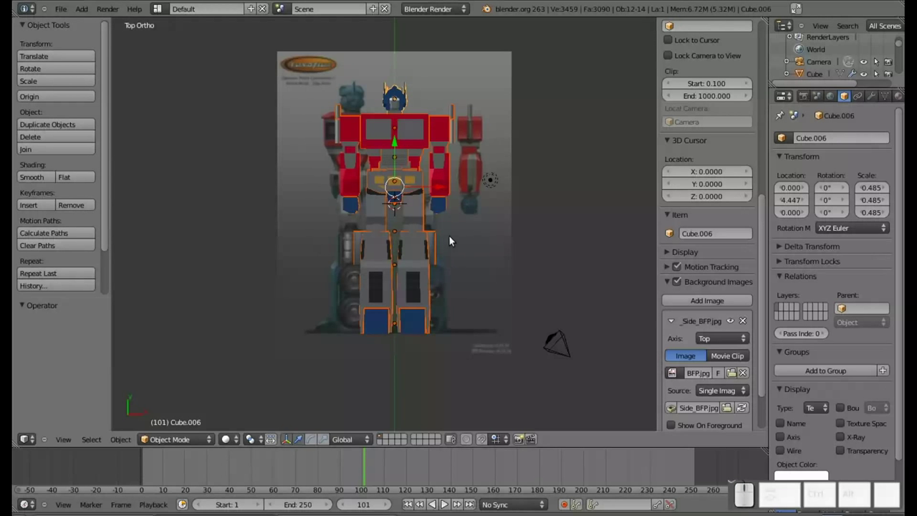
key(r)
key(y)
key(KP_9)
key(KP_0)
key(KP_Subtract)
key(Escape)
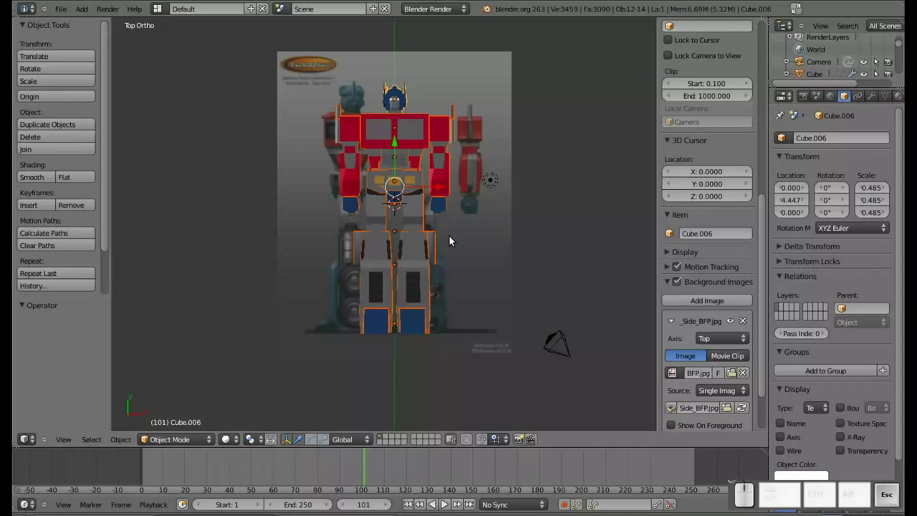
middle_click(451, 164)
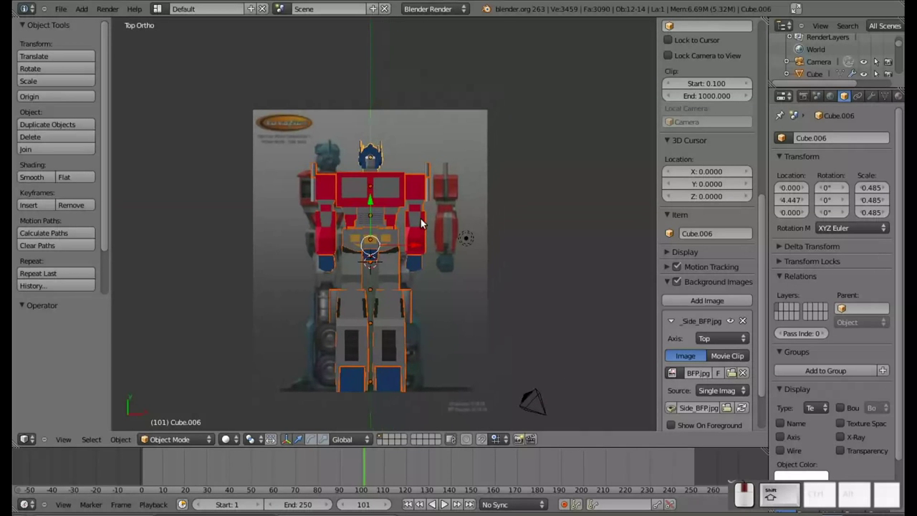
scroll(up, 3)
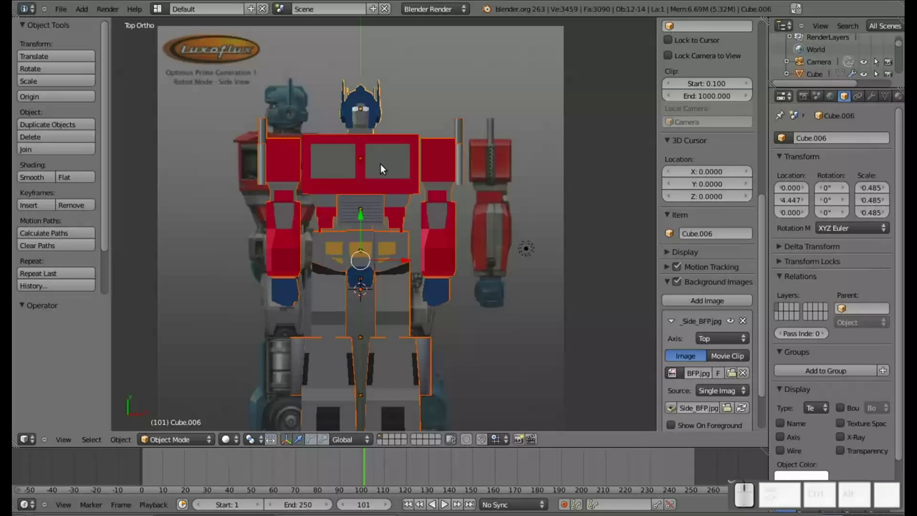
Rotate the selected pieces -90 degrees about the Y axis and return to top view.
key(r)
key(y)
key(KP_9)
key(KP_0)
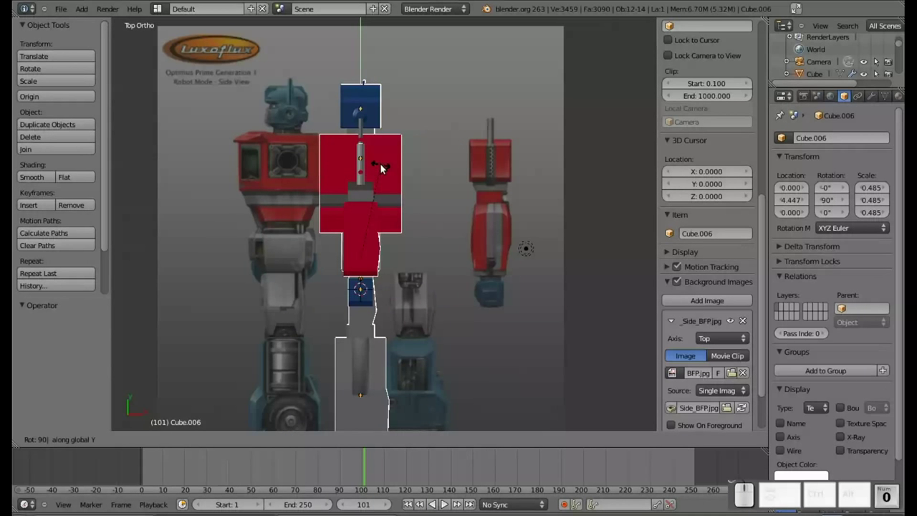
key(KP_Subtract)
key(KP_Enter)
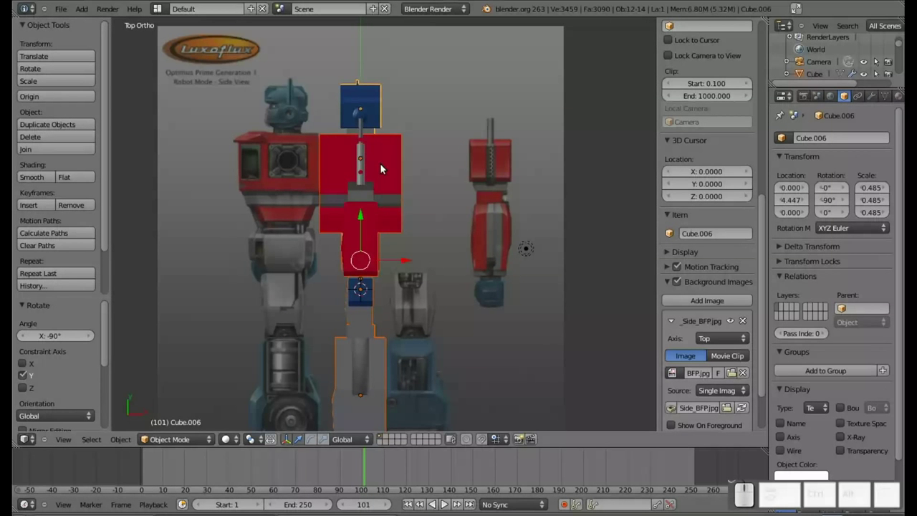
drag(348, 187, 381, 205)
key(KP_7)
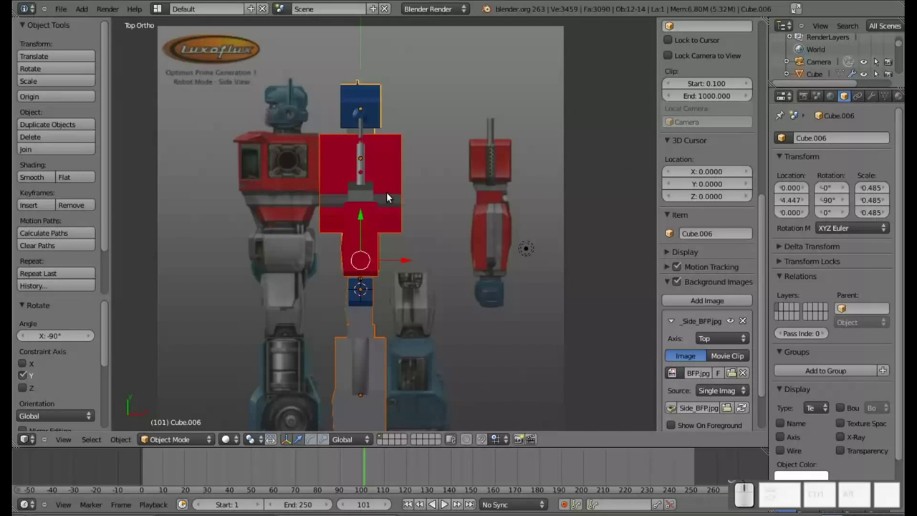
Slide the rotated pieces along X so they line up over the side reference image.
drag(398, 263, 324, 272)
drag(298, 251, 349, 289)
drag(374, 302, 384, 283)
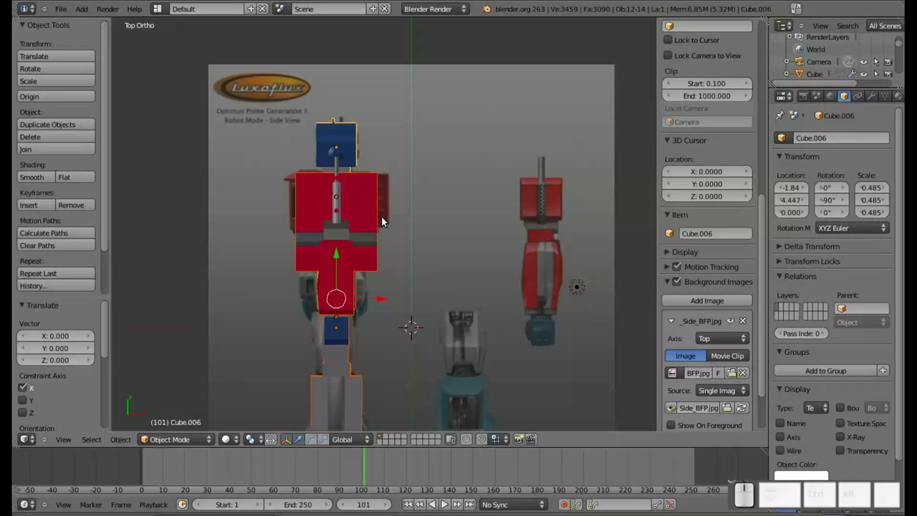
right_click(378, 215)
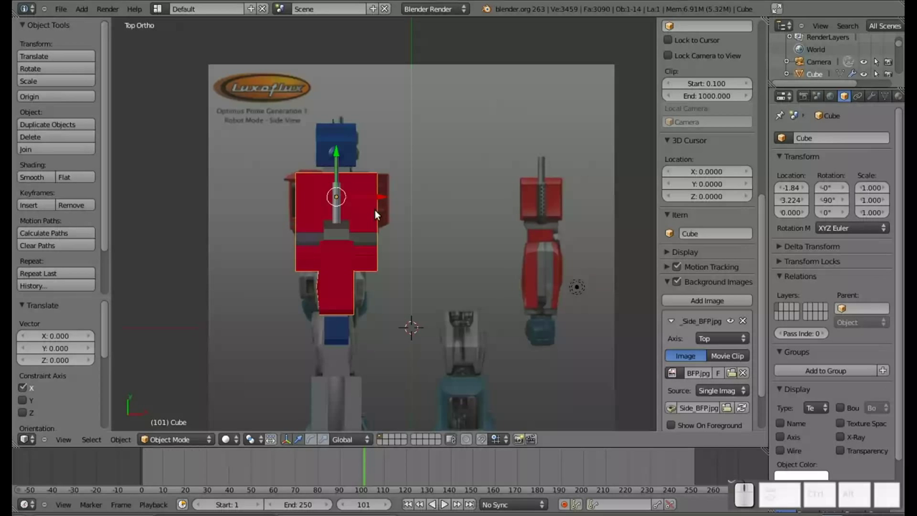
In wireframe, enter Edit Mode on the chest cube and select a top vertex.
key(z)
scroll(up, 3)
drag(242, 205, 429, 248)
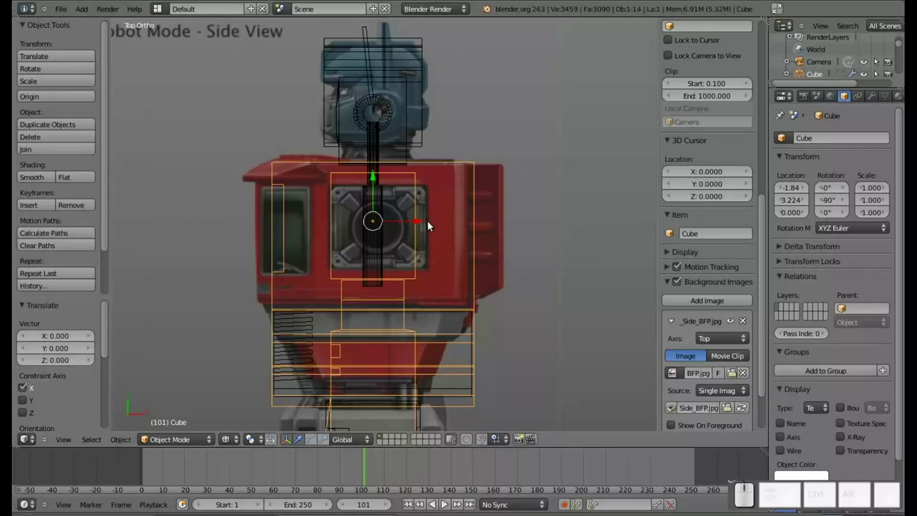
key(Tab)
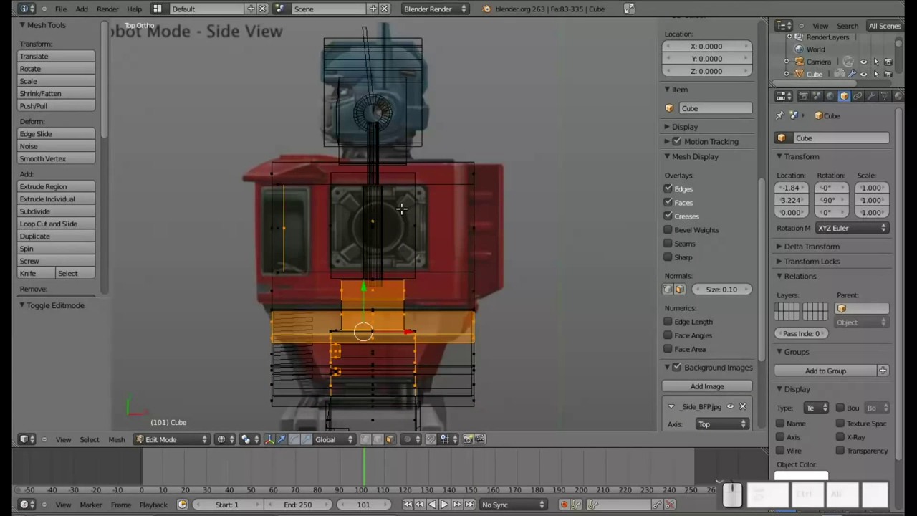
drag(356, 205, 374, 197)
right_click(303, 175)
click(370, 438)
scroll(up, 3)
Select the top front corner vertices and raise them along Y onto the chest top outline.
drag(326, 185, 318, 152)
drag(278, 137, 277, 126)
key(ctrl+z)
right_click(275, 160)
drag(278, 128, 277, 116)
key(ctrl+z)
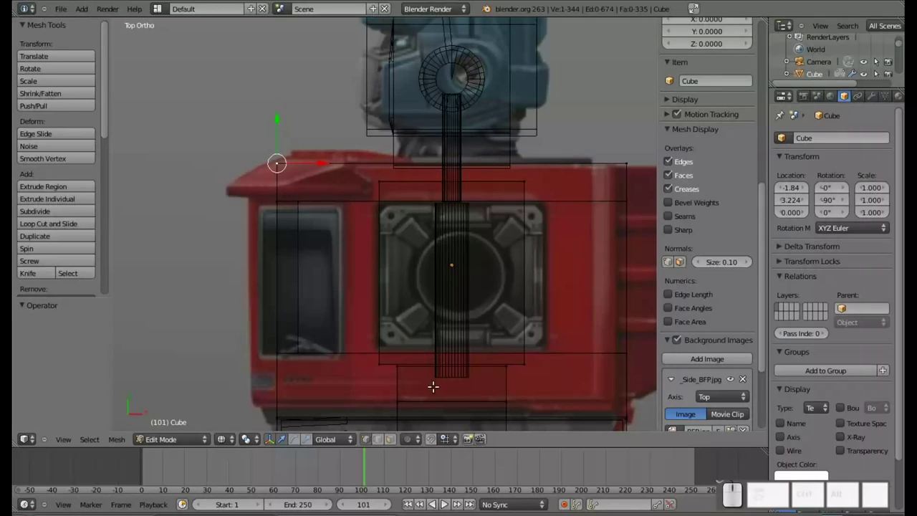
key(b)
click(242, 109)
scroll(up, 3)
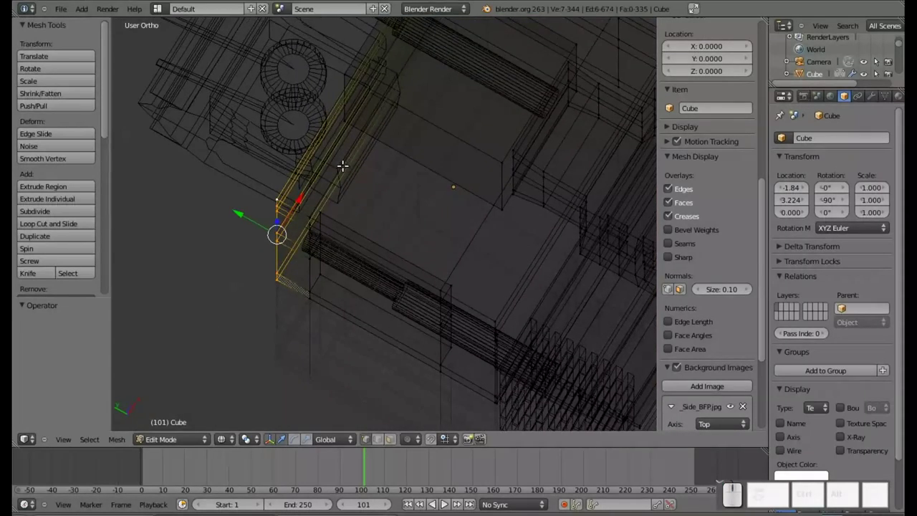
key(KP_7)
drag(275, 121, 278, 114)
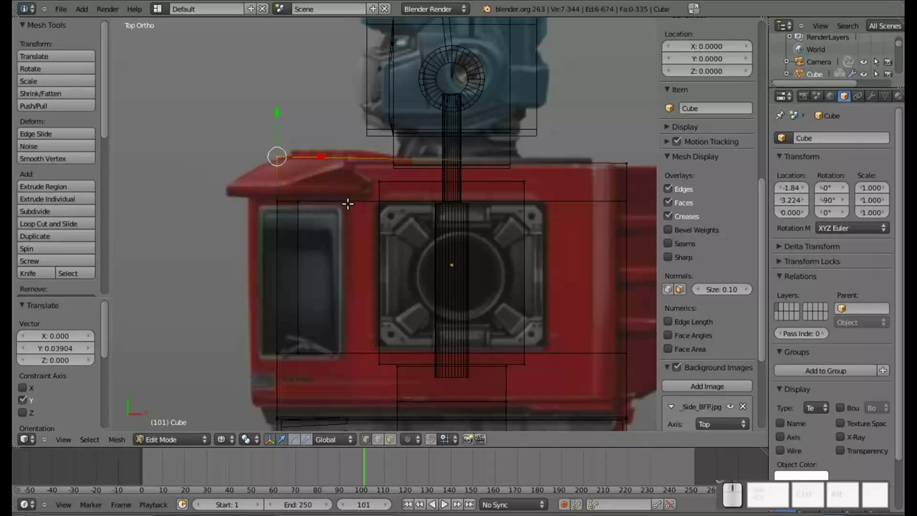
Add an edge loop cut across the chest near its top.
key(a)
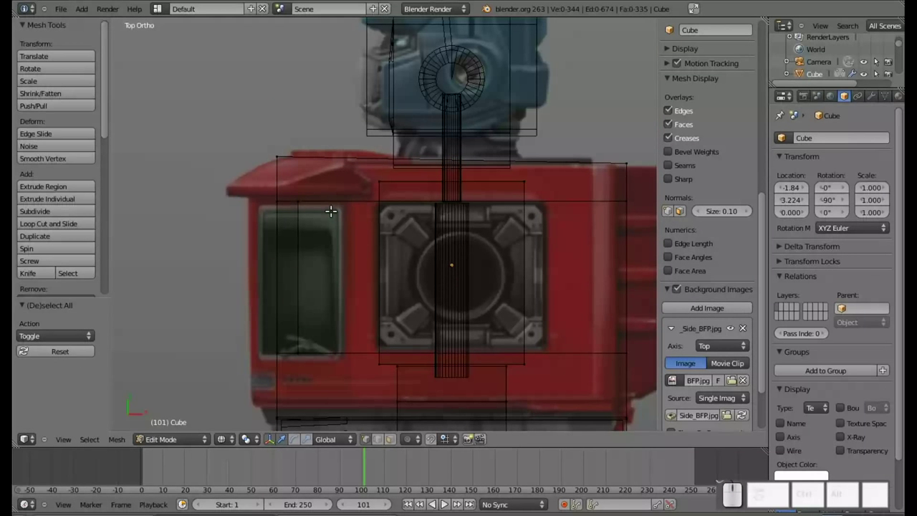
key(ctrl+r)
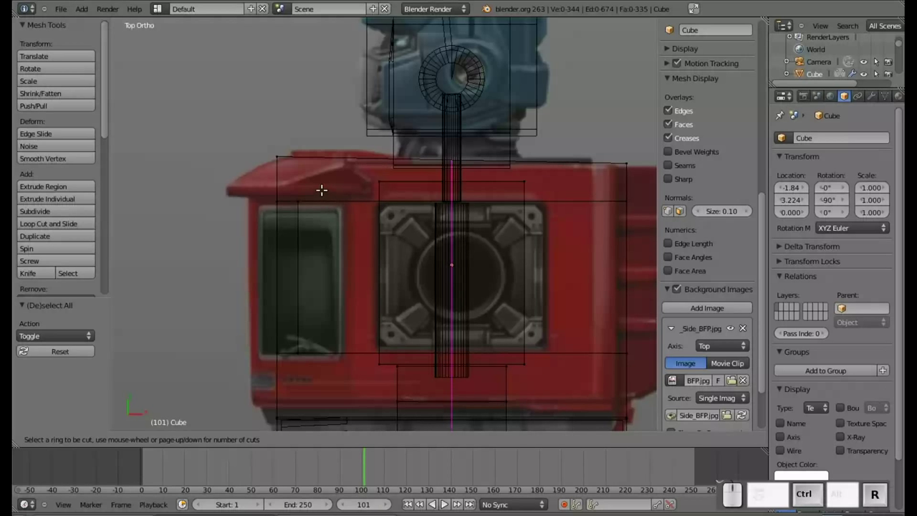
click(276, 185)
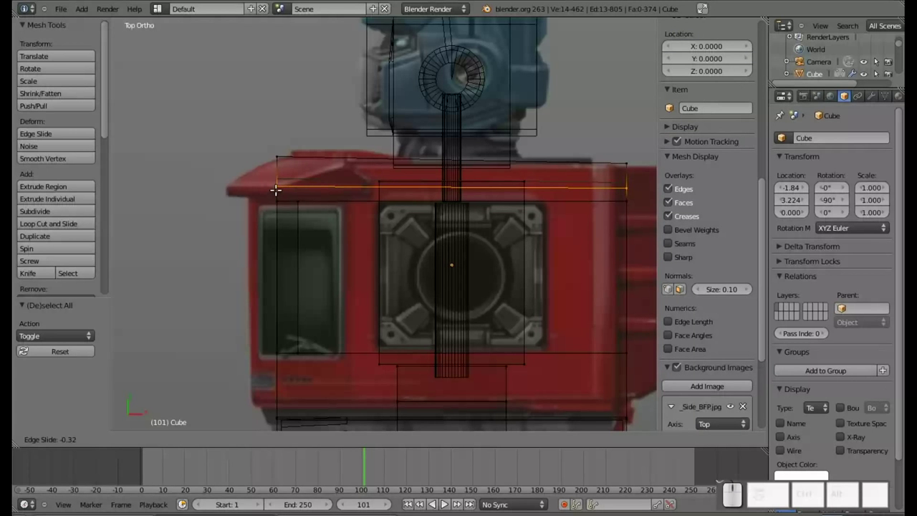
click(277, 188)
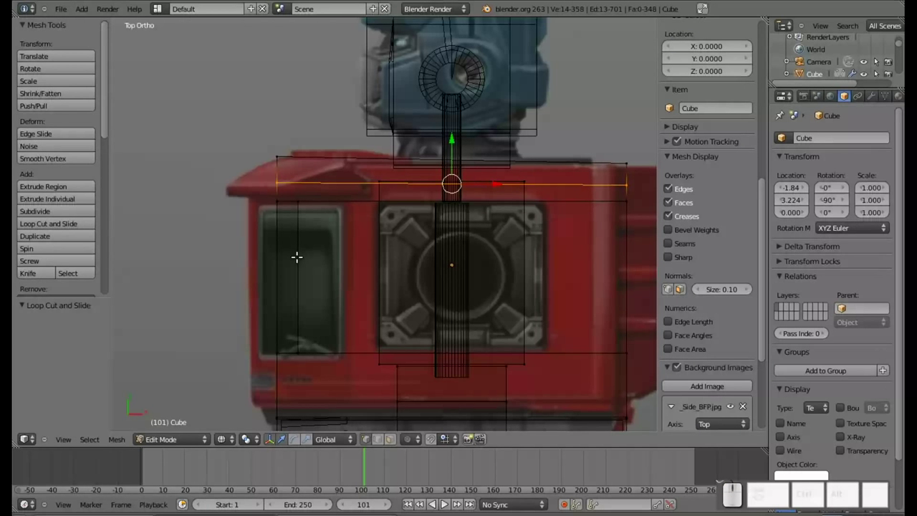
Pull the top-left end vertex out along X toward the front lip, then undo the move.
key(a)
key(b)
drag(265, 170, 290, 209)
drag(314, 191, 289, 191)
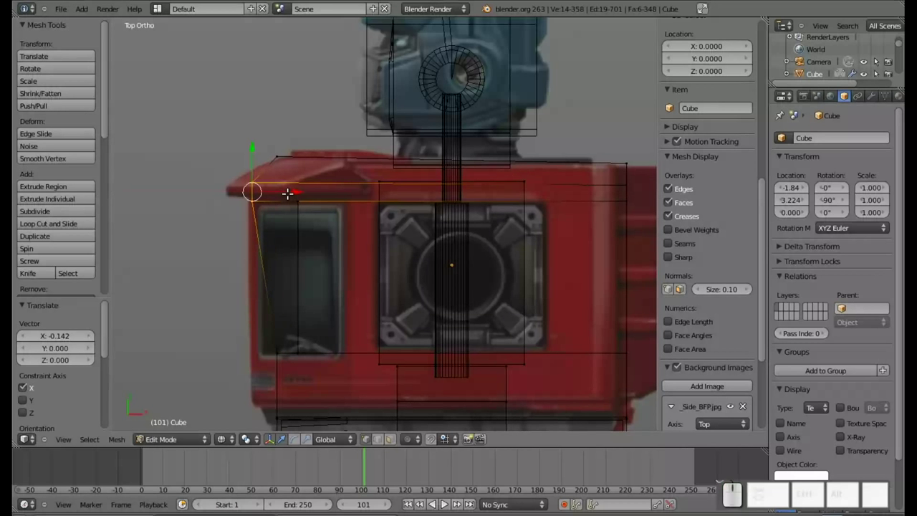
key(ctrl+z)
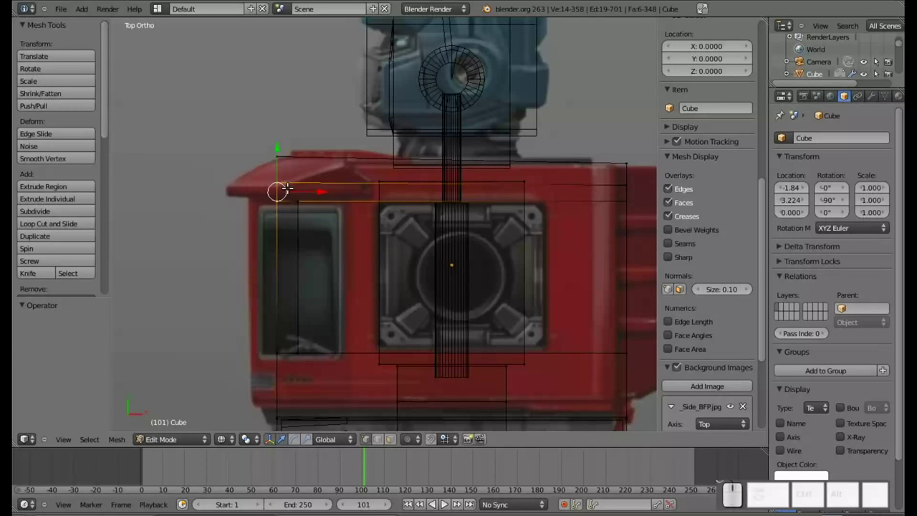
key(e)
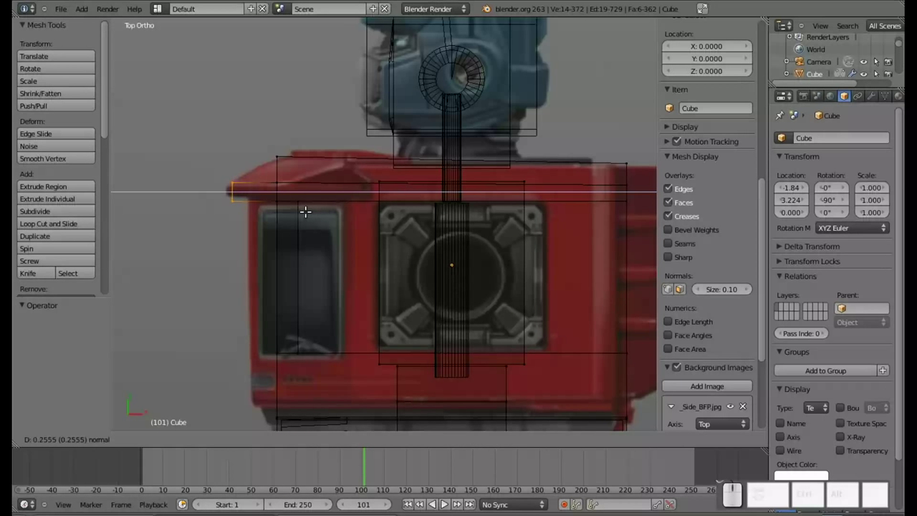
click(301, 204)
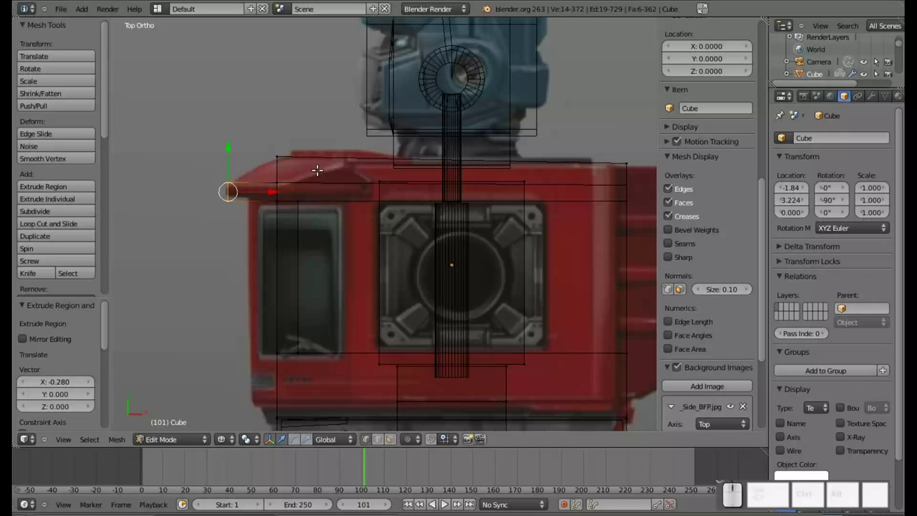
scroll(down, 3)
drag(508, 261, 518, 215)
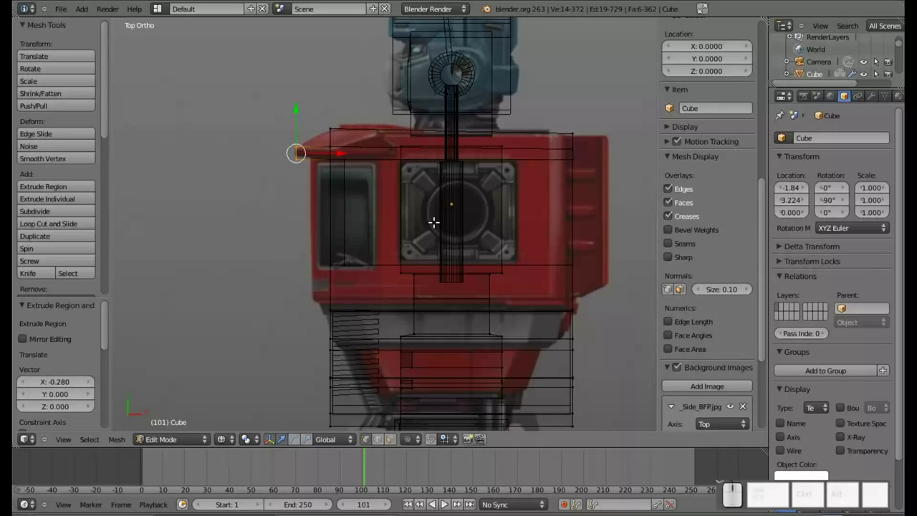
click(325, 111)
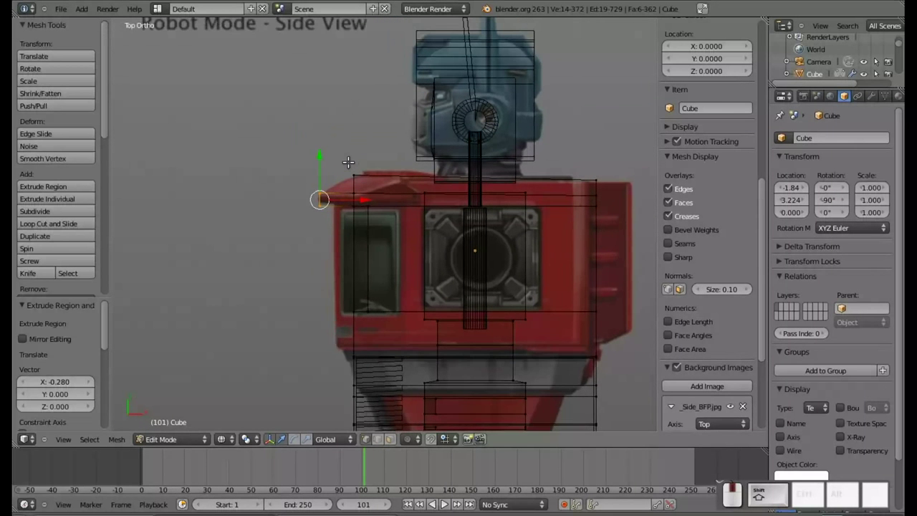
middle_click(344, 173)
drag(346, 174, 253, 182)
middle_click(252, 182)
drag(264, 179, 322, 218)
drag(322, 218, 217, 237)
drag(217, 237, 359, 243)
scroll(up, 3)
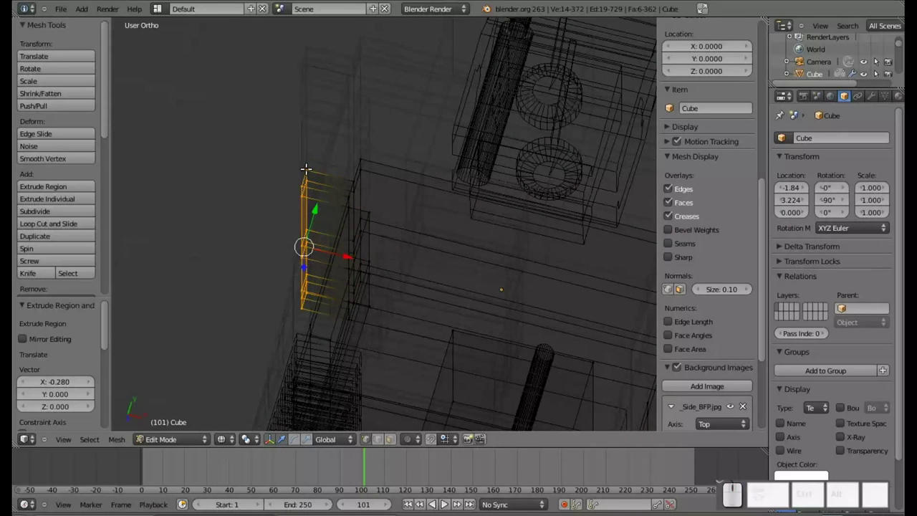
right_click(308, 167)
right_click(310, 178)
right_click(307, 184)
right_click(306, 195)
middle_click(262, 220)
right_click(336, 163)
right_click(336, 149)
drag(298, 207, 422, 284)
right_click(430, 307)
right_click(427, 329)
drag(459, 291, 361, 304)
right_click(332, 330)
right_click(333, 342)
right_click(334, 365)
drag(453, 220, 430, 231)
Extrude the ledge vertices twice, up and right, forming the overhang's angled top.
key(KP_7)
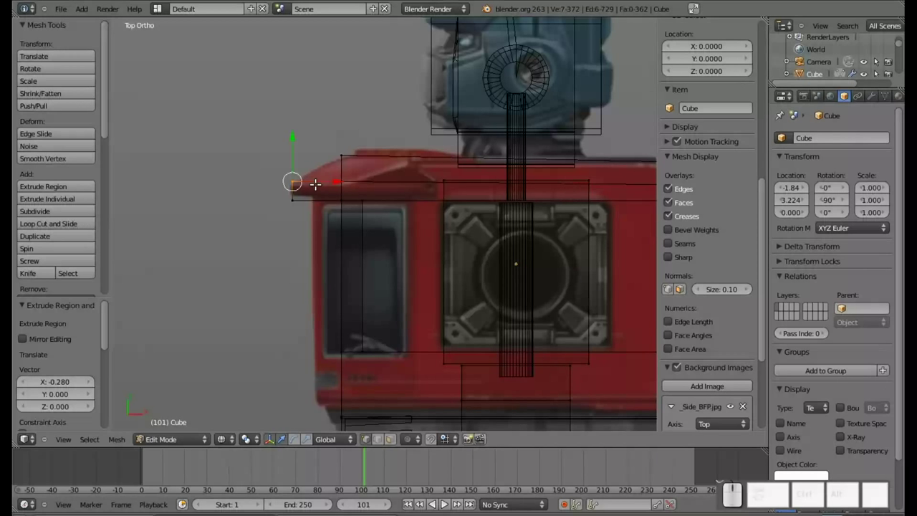
key(e)
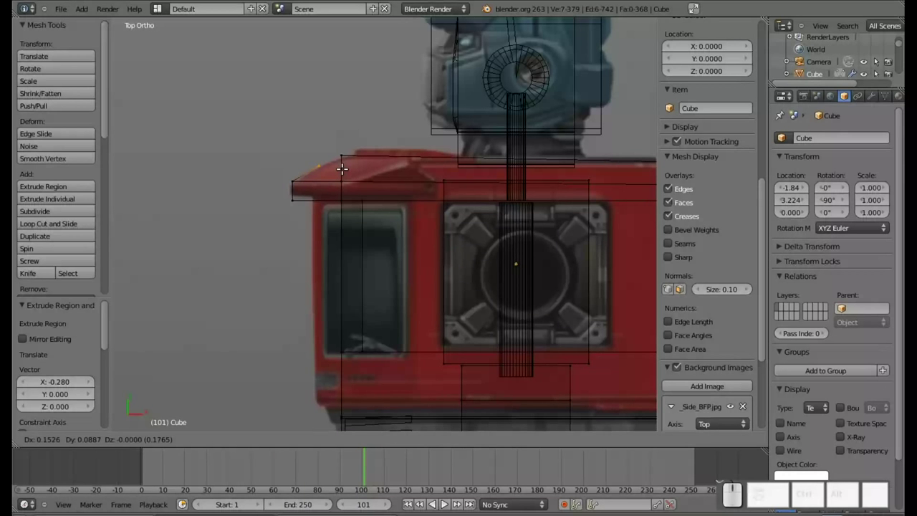
click(343, 166)
key(e)
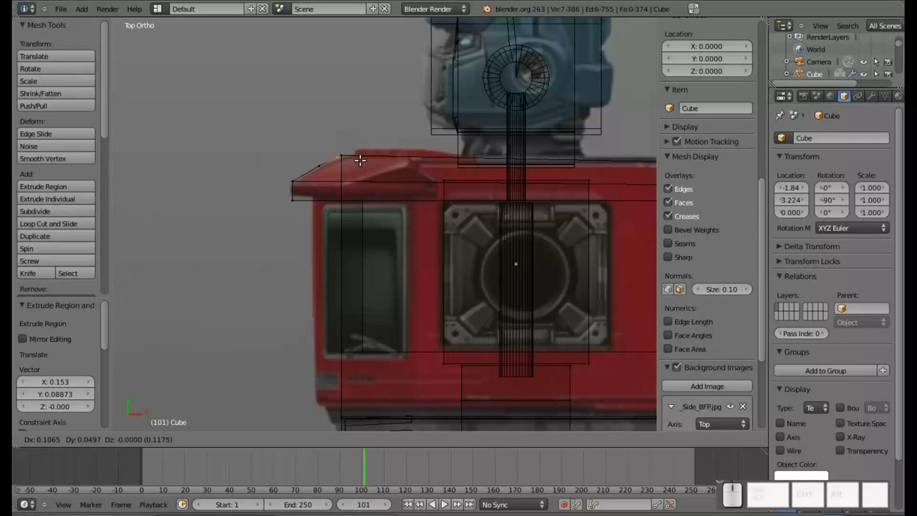
click(361, 156)
scroll(up, 3)
Orbit around the ledge corner and select the stray vertices to be merged.
drag(291, 83, 399, 238)
right_click(359, 182)
drag(368, 193, 376, 213)
drag(420, 313, 418, 162)
middle_click(418, 164)
right_click(385, 334)
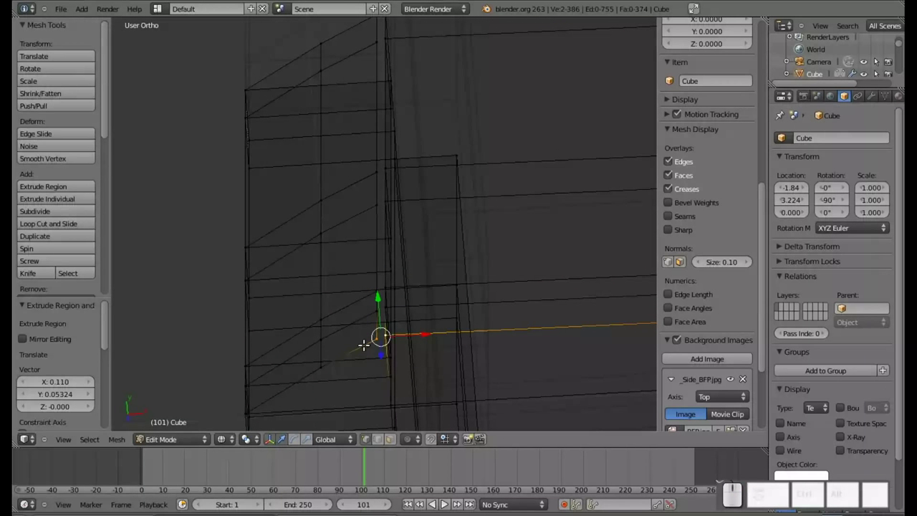
Merge four pairs of doubled ledge vertices using Alt+M At Last.
key(alt+m)
click(474, 374)
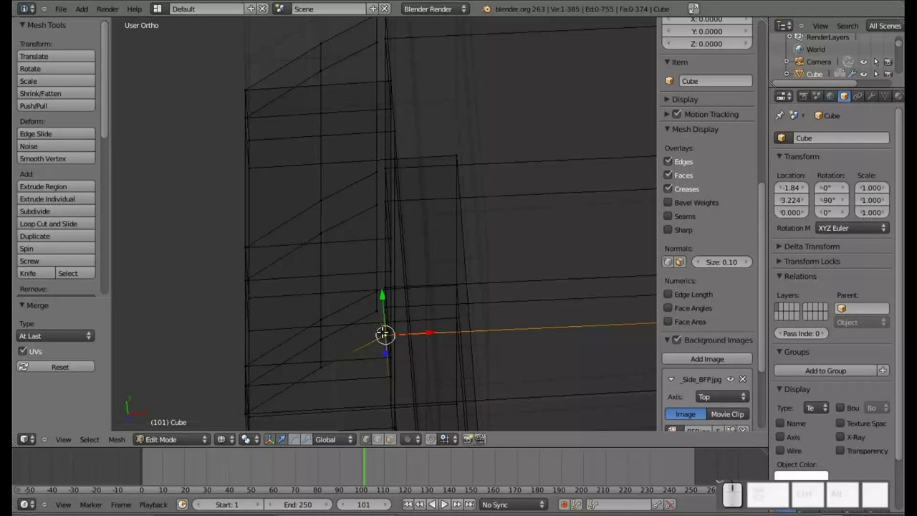
scroll(up, 3)
middle_click(382, 341)
right_click(372, 306)
right_click(391, 296)
key(alt+m)
click(430, 252)
right_click(378, 265)
right_click(396, 256)
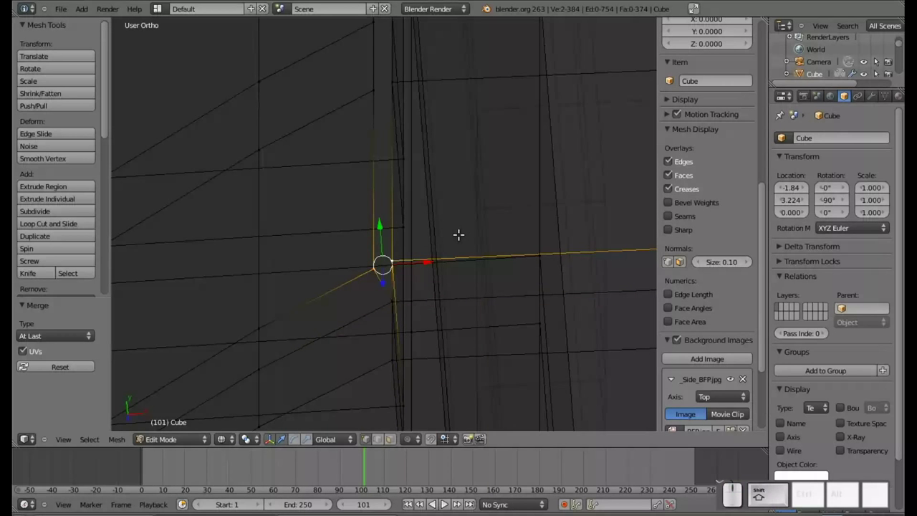
key(alt+m)
click(458, 231)
right_click(373, 88)
right_click(388, 78)
key(alt+m)
click(404, 120)
Merge the remaining loose pair and select the slope corner vertices for merging.
drag(401, 107, 397, 293)
right_click(377, 250)
right_click(399, 239)
key(alt+m)
click(438, 276)
middle_click(408, 138)
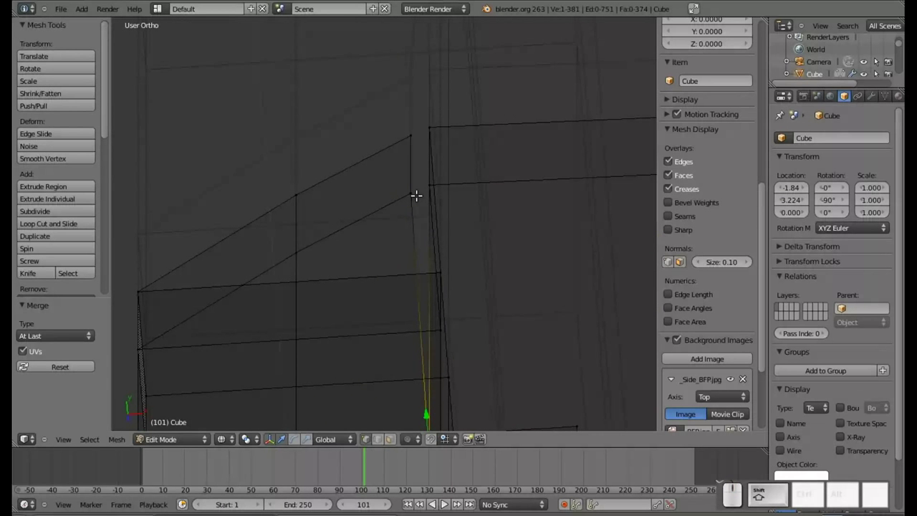
right_click(413, 191)
right_click(428, 180)
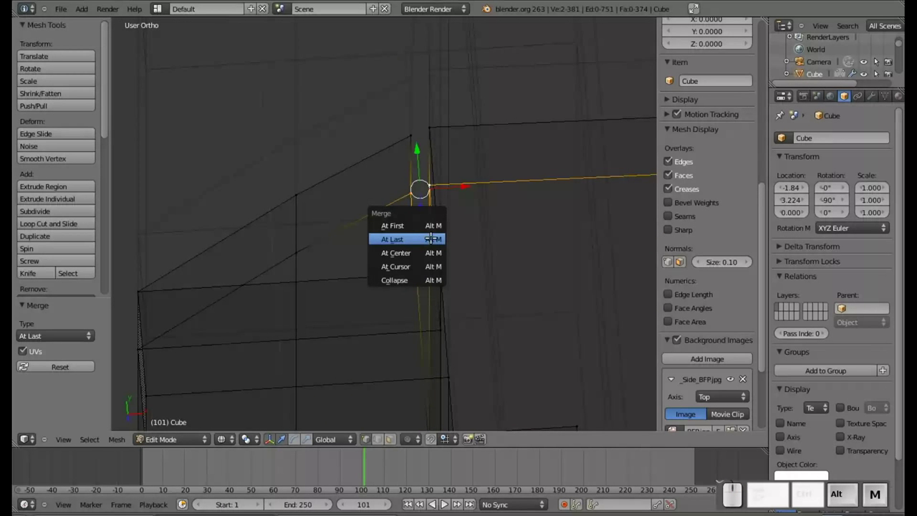
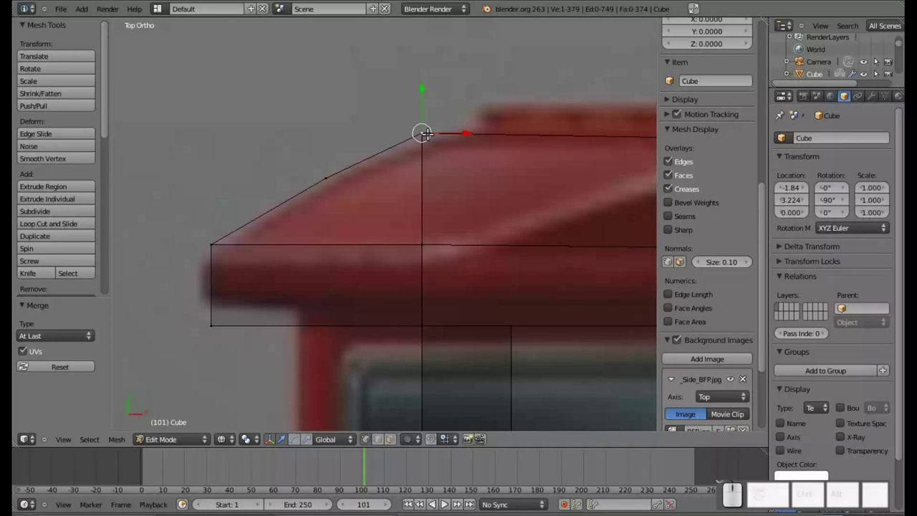
Box-select the chest's front vertex column and shift it 0.154 along X to the window edge.
middle_click(470, 211)
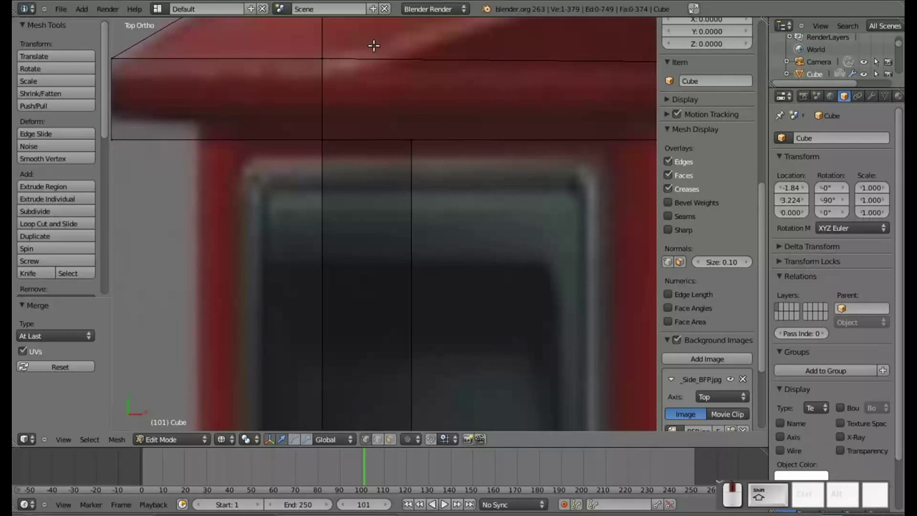
scroll(down, 3)
middle_click(483, 210)
scroll(down, 3)
scroll(down, 3)
drag(298, 171, 315, 170)
scroll(up, 3)
key(a)
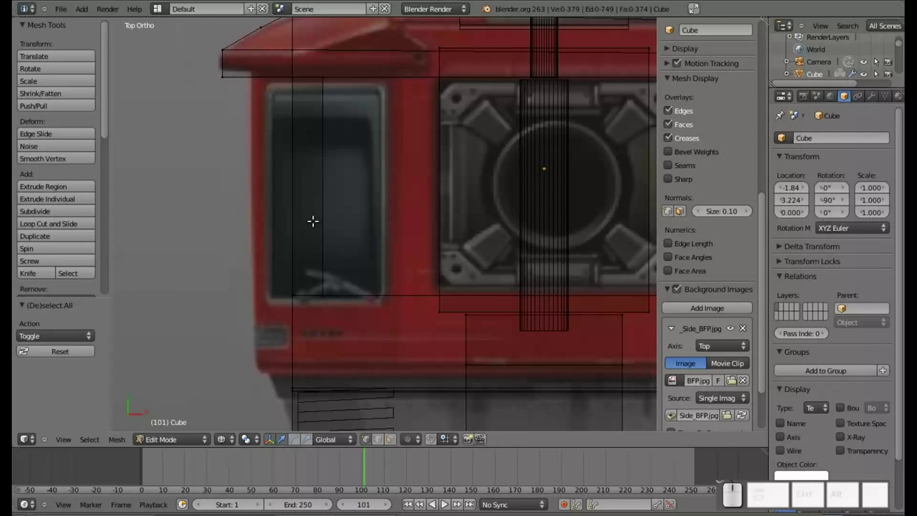
scroll(down, 3)
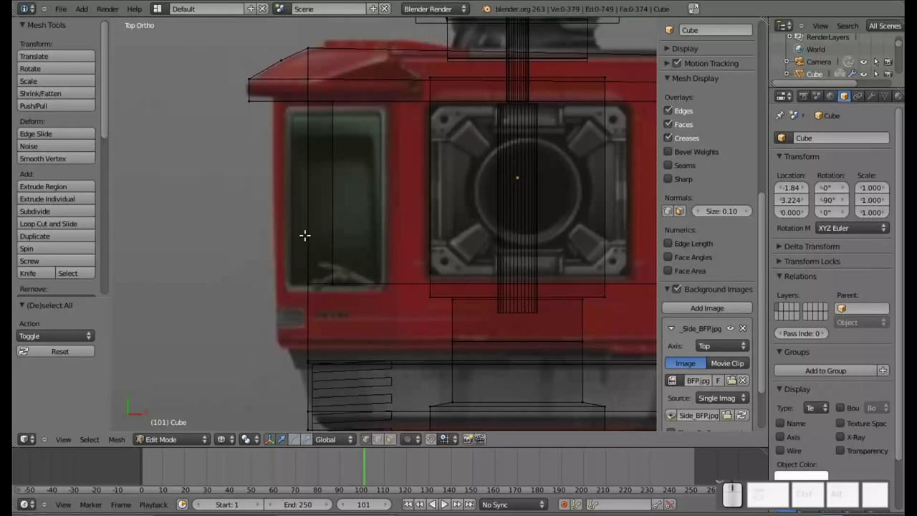
key(b)
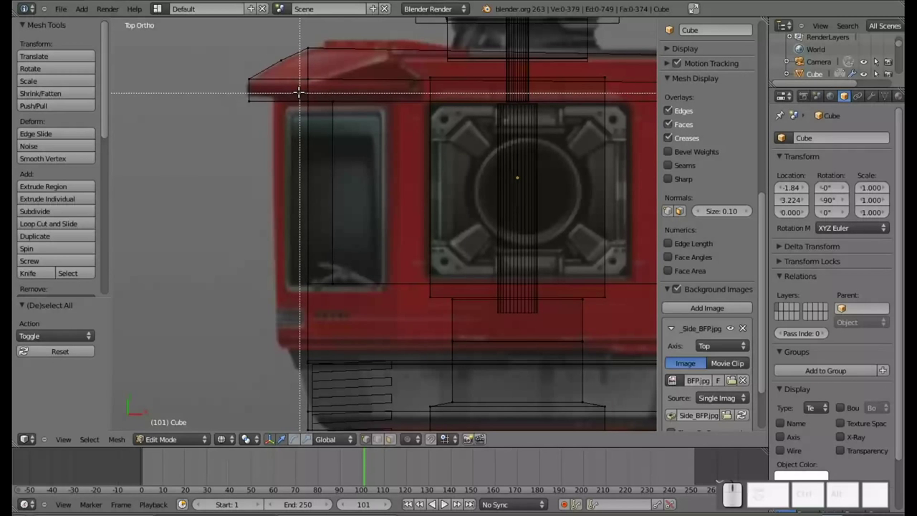
drag(300, 89, 355, 363)
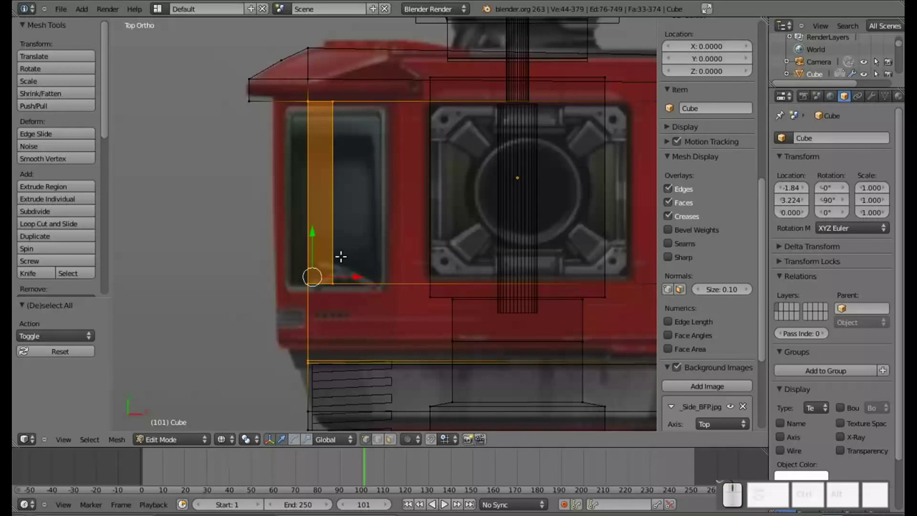
drag(358, 272, 302, 343)
drag(486, 230, 474, 161)
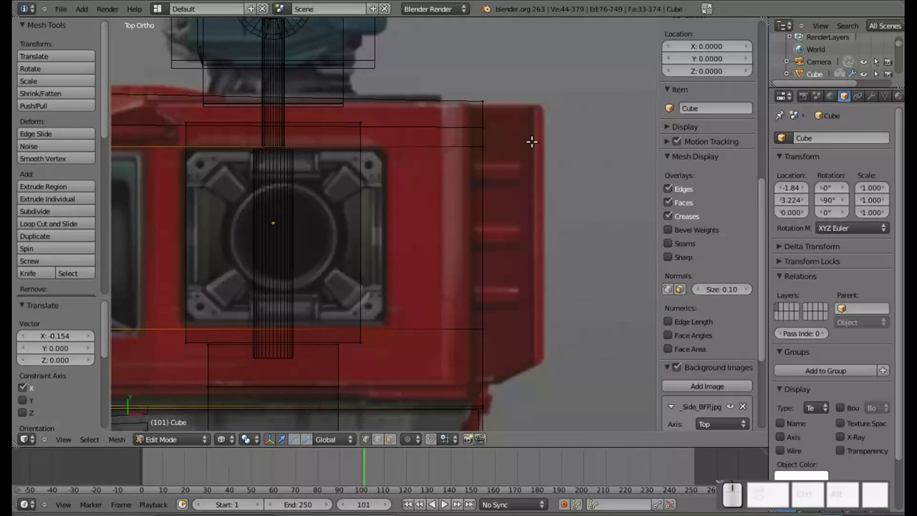
Add a loop cut across the lower chest and extrude the right edge outward.
middle_click(516, 175)
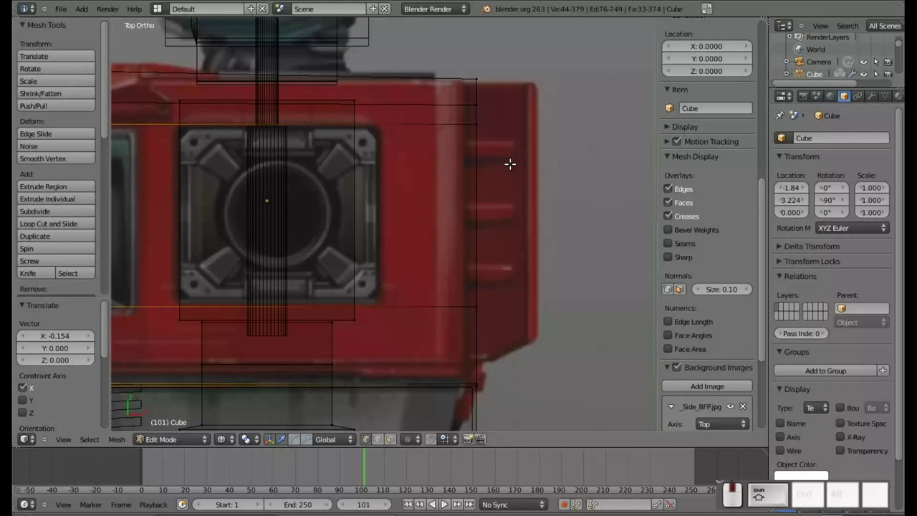
key(ctrl+r)
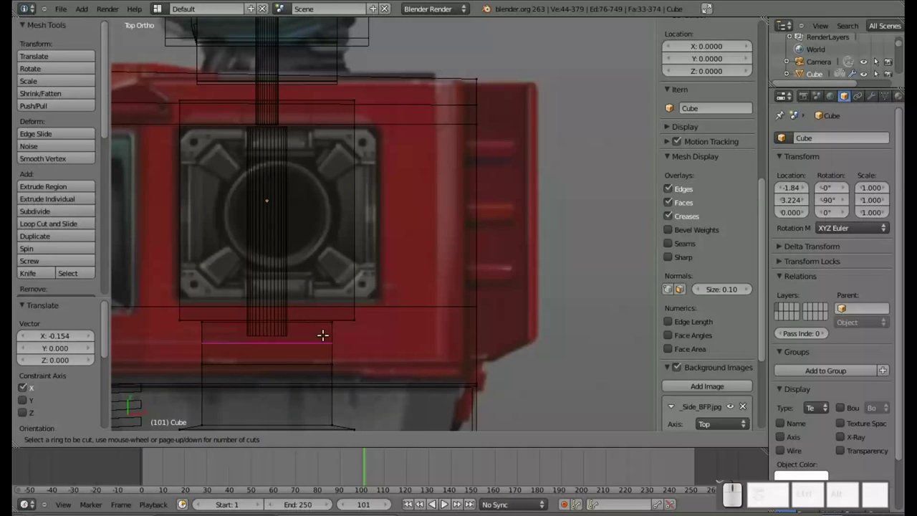
click(472, 325)
click(472, 336)
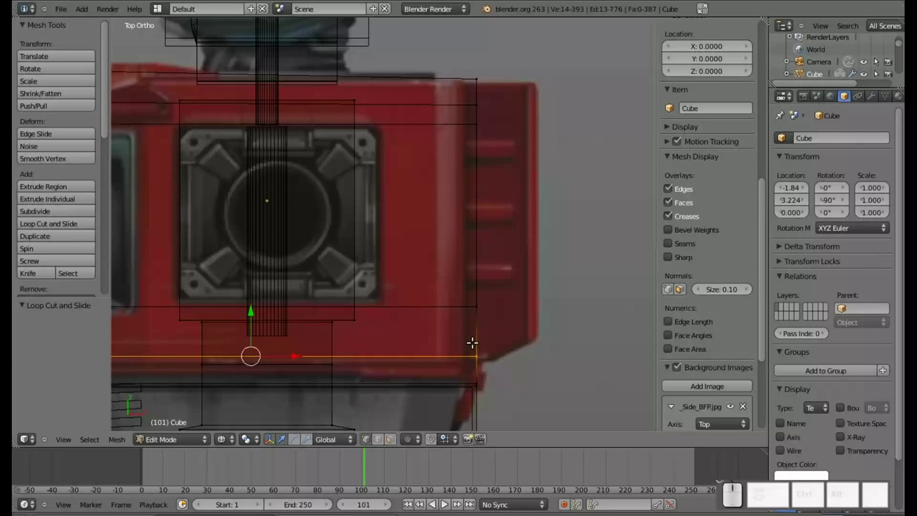
key(a)
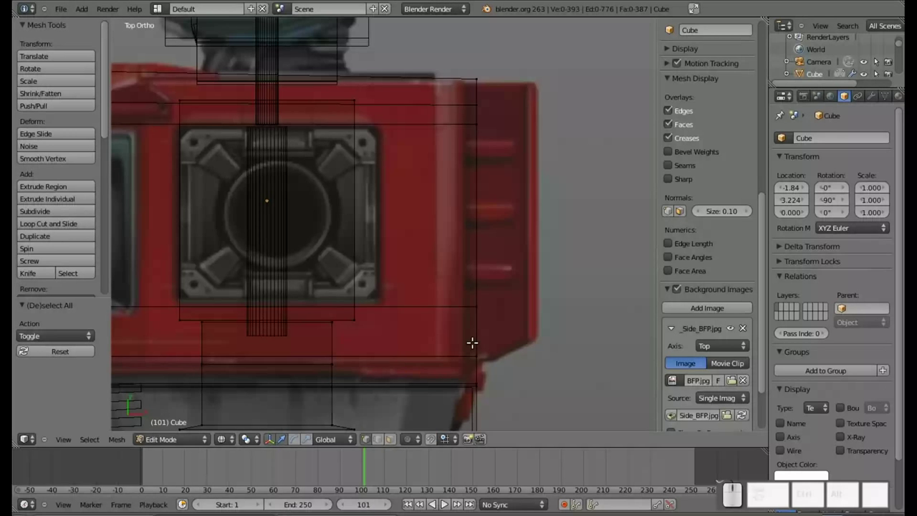
key(b)
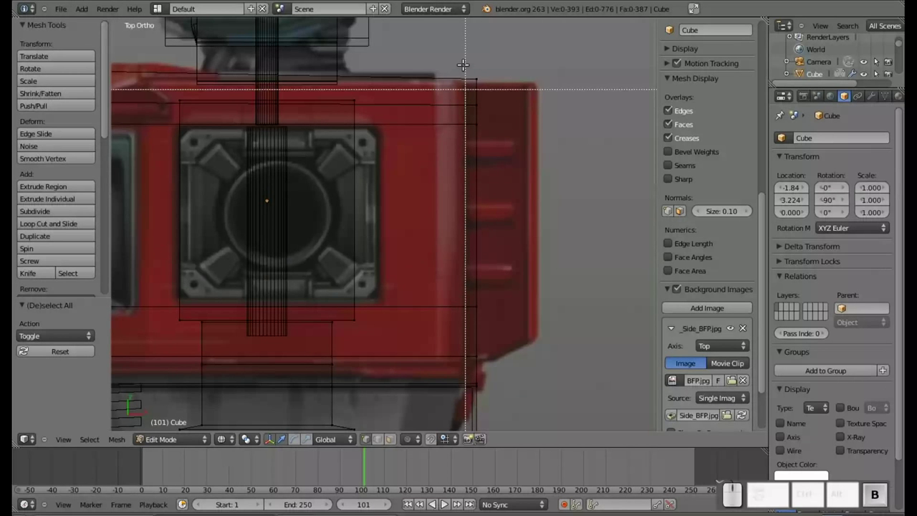
drag(461, 50, 490, 359)
key(e)
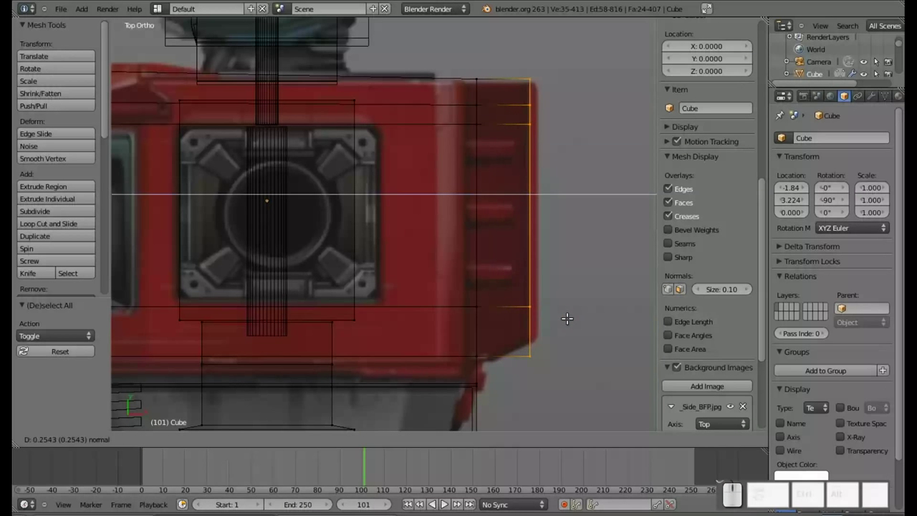
click(573, 316)
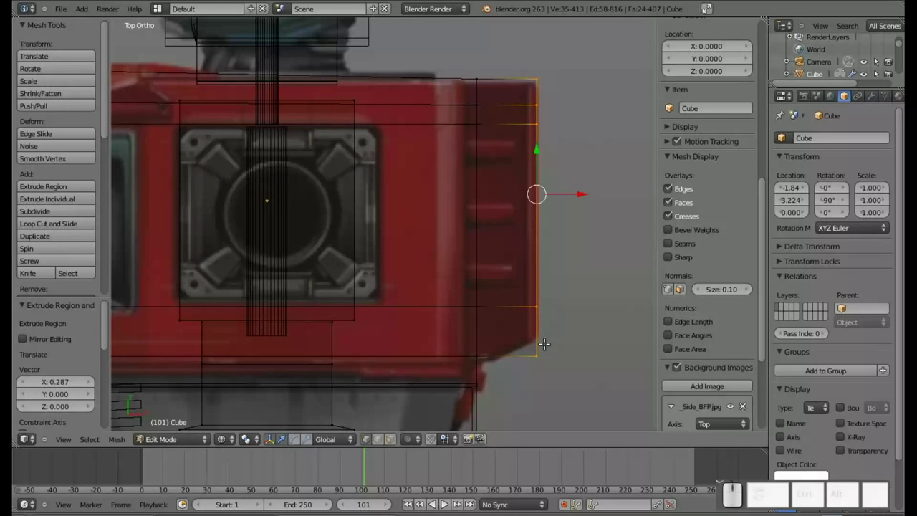
Pull the lower right corner inward along X and down along Y to slant the edge.
key(a)
key(b)
click(556, 375)
drag(574, 353, 543, 355)
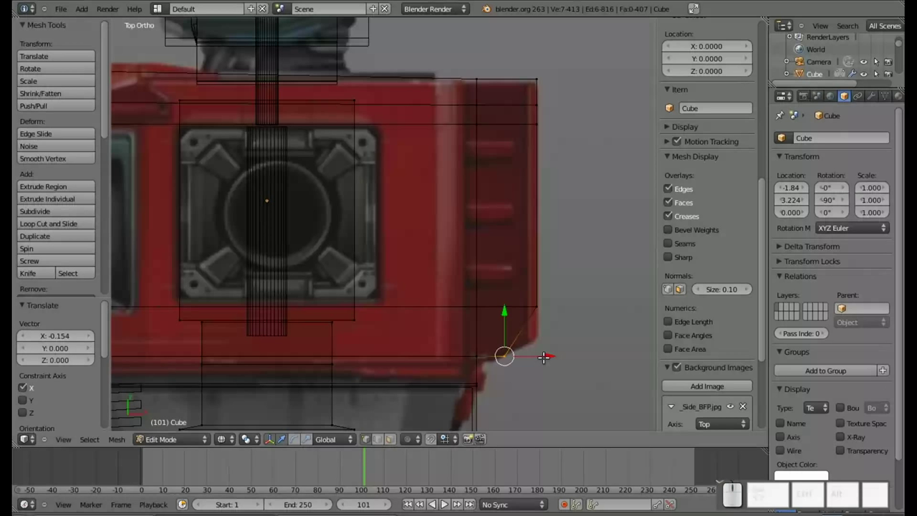
key(a)
key(ctrl+b)
click(562, 320)
drag(538, 265, 536, 195)
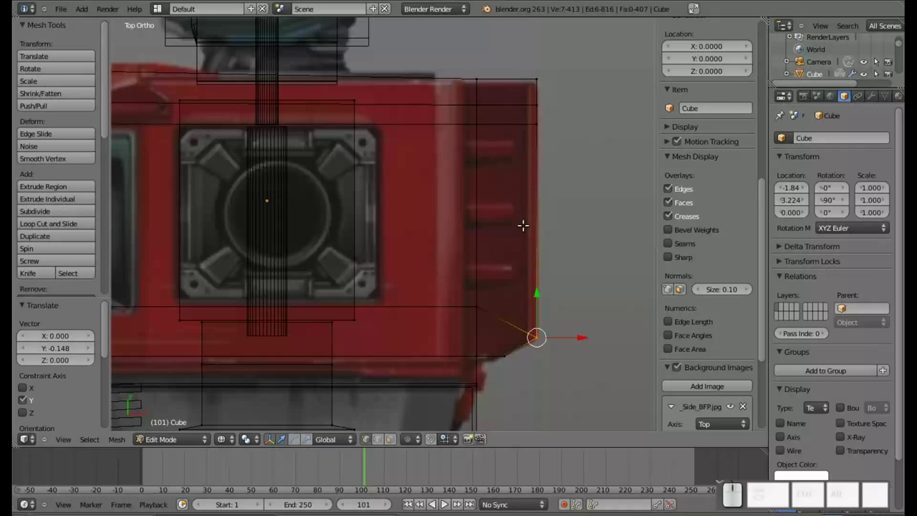
scroll(down, 3)
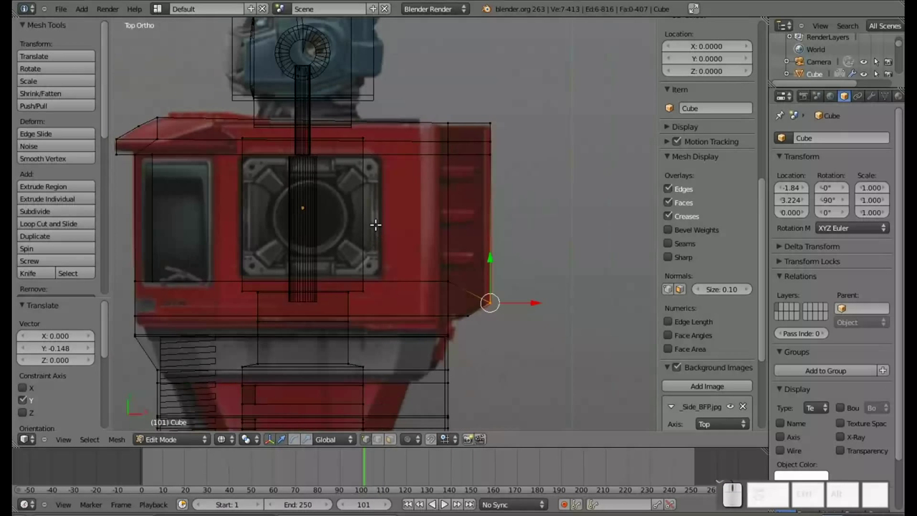
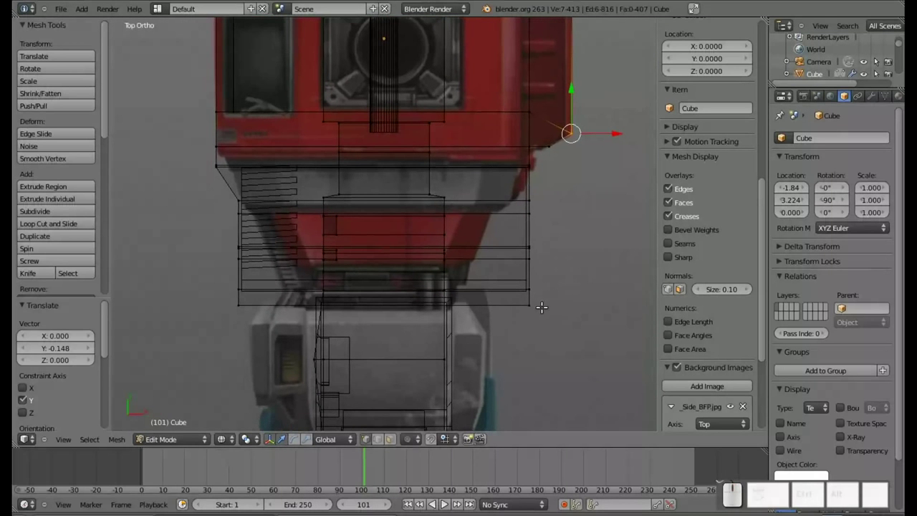
Scale the red chest section's bottom edge loop to 0.646 along X with proportional editing on.
key(a)
key(b)
drag(549, 327, 513, 293)
key(b)
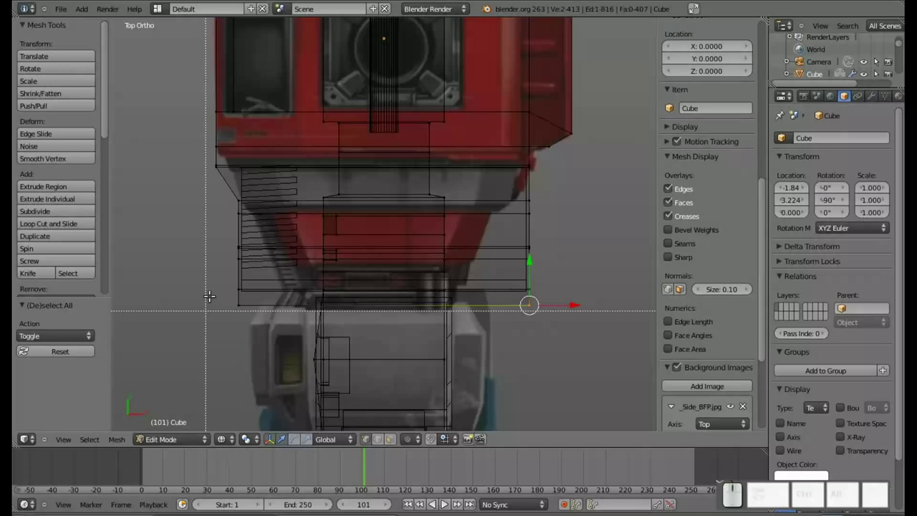
drag(211, 287, 245, 326)
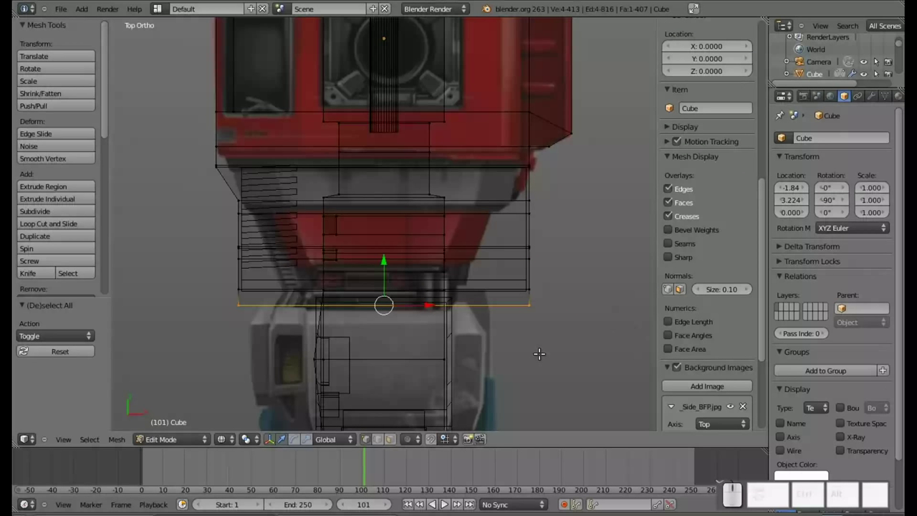
key(o)
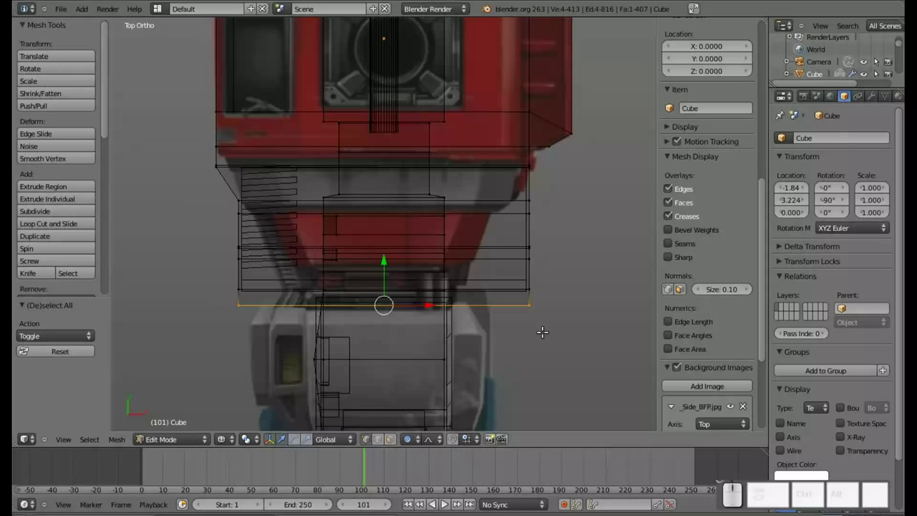
key(s)
key(x)
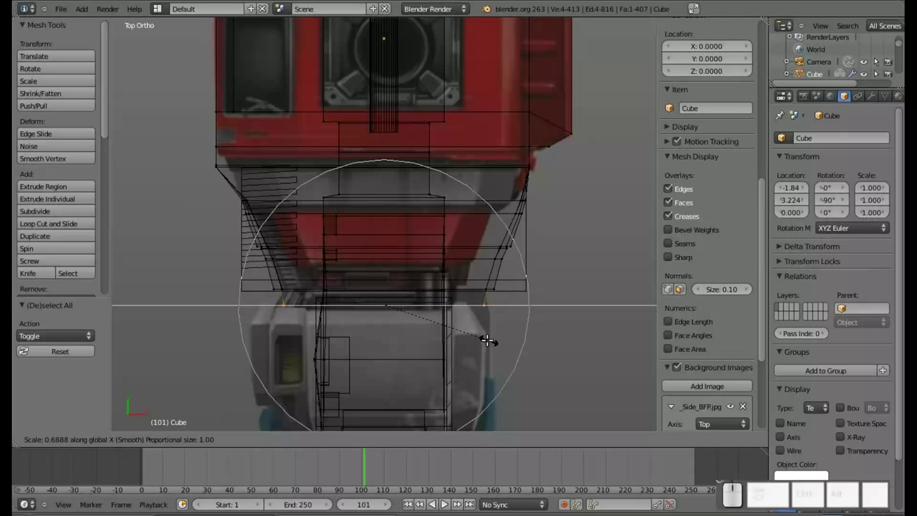
click(483, 337)
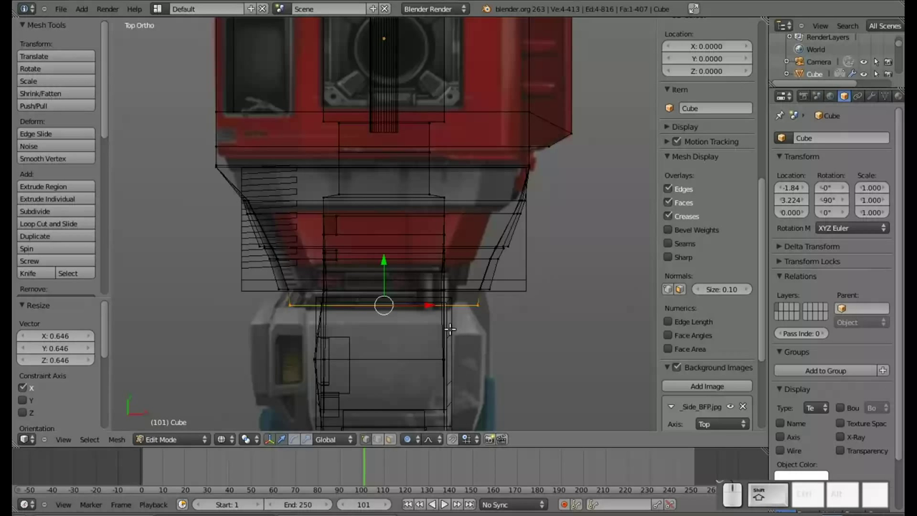
Turn proportional editing off, try nudging the chest's right-side vertices, then undo and deselect.
drag(452, 325, 578, 280)
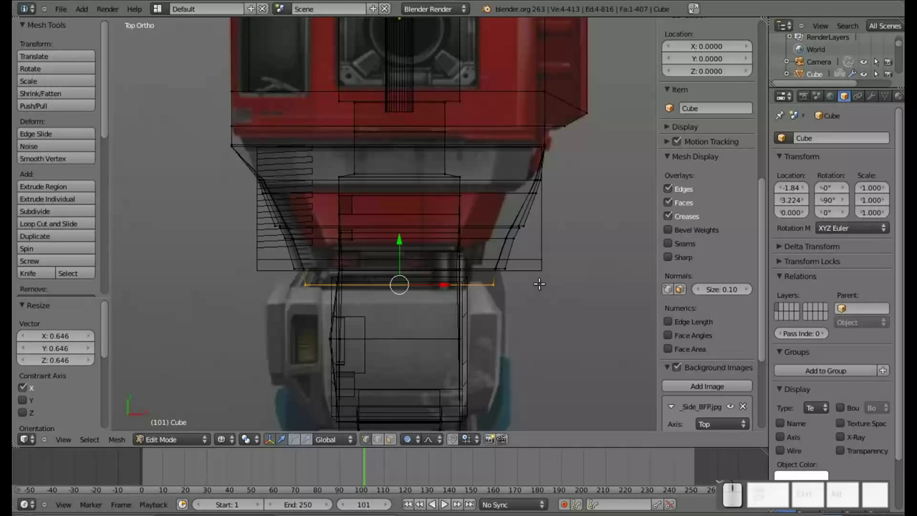
key(o)
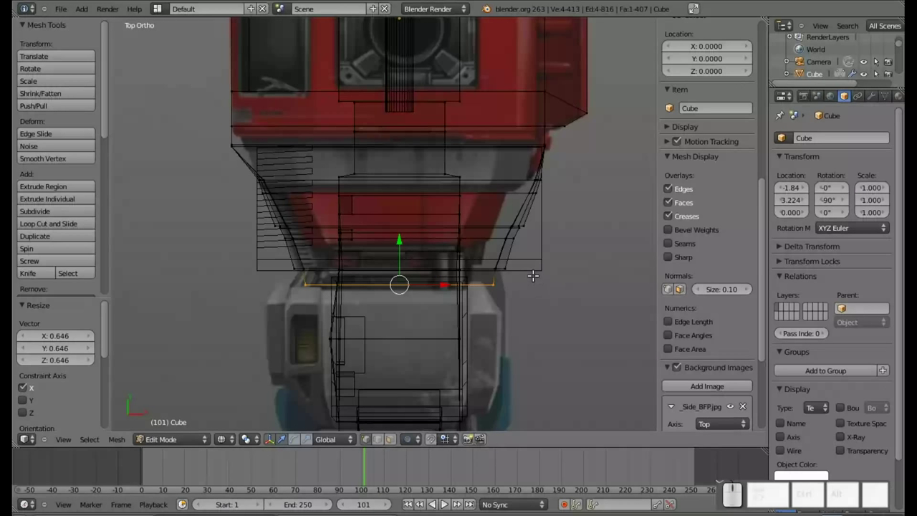
key(b)
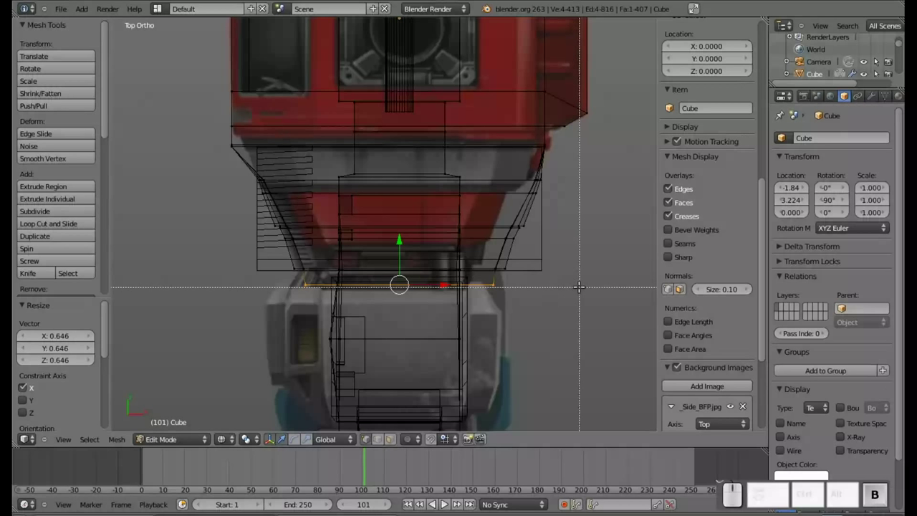
drag(575, 273, 474, 187)
drag(541, 234, 525, 236)
key(ctrl+z)
key(a)
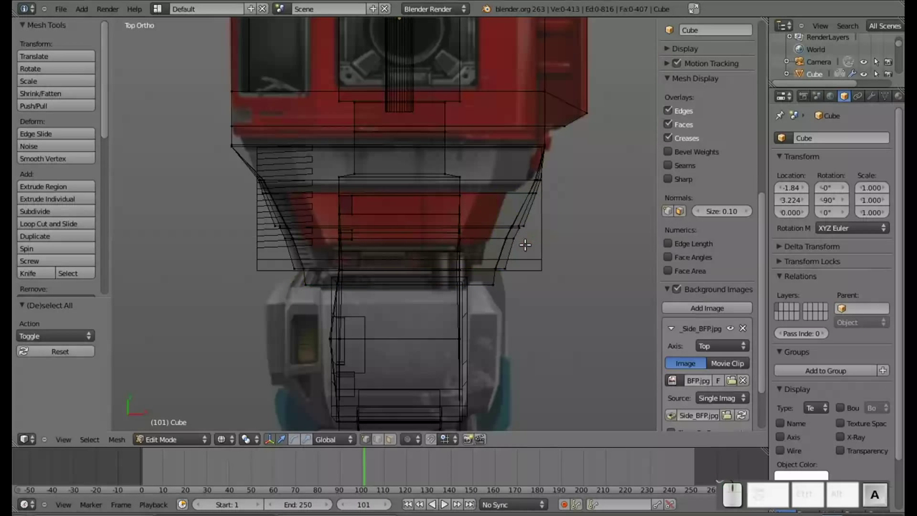
Shift the tapered section's right-side band 0.187 units inward along X and refresh the object.
key(b)
drag(556, 272, 527, 222)
drag(553, 228, 527, 230)
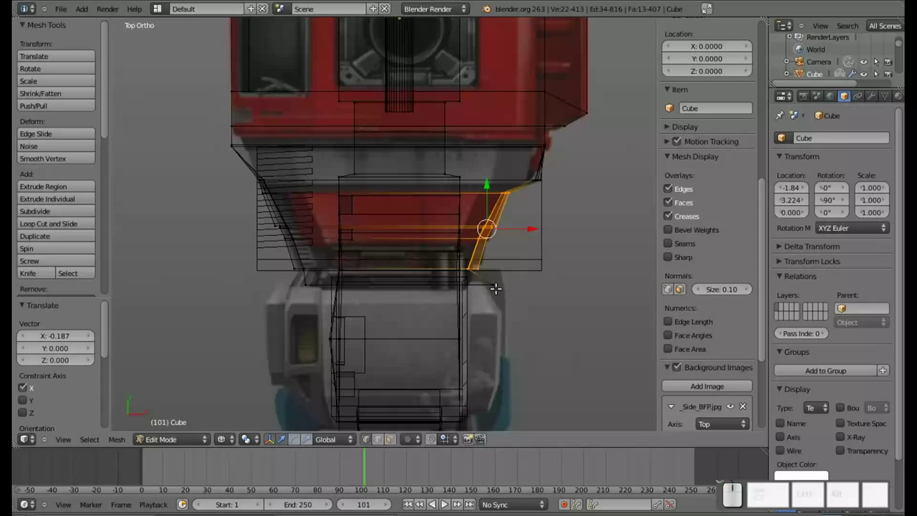
key(Tab)
key(Tab)
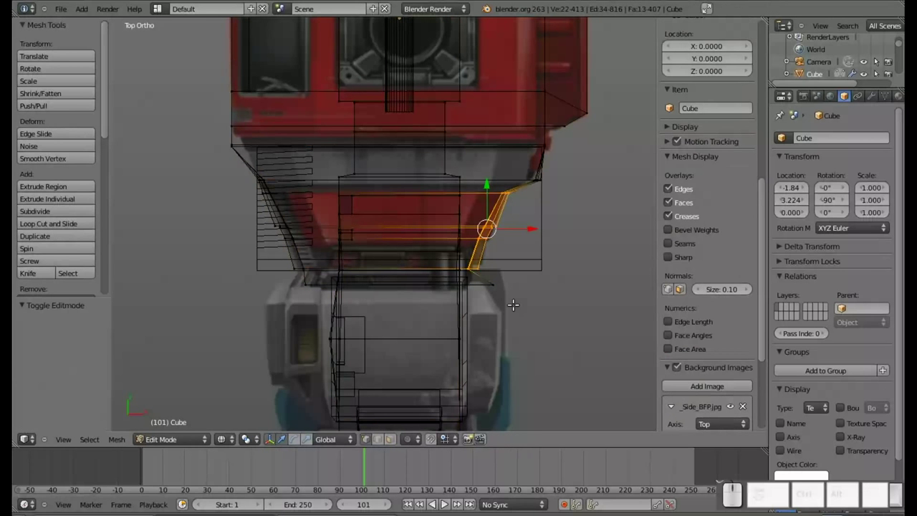
Move the lower right corner vertex 0.170 units inward along X toward the waist.
key(a)
key(b)
drag(513, 298, 499, 280)
drag(522, 281, 326, 356)
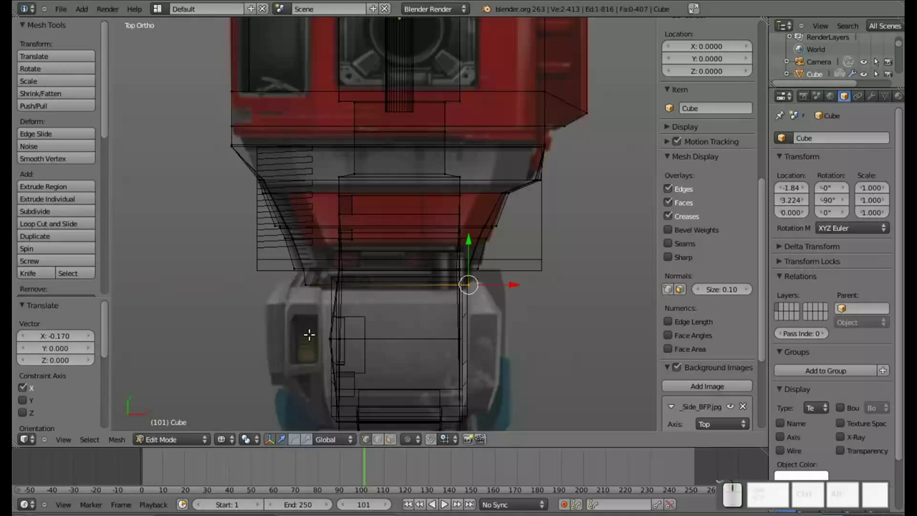
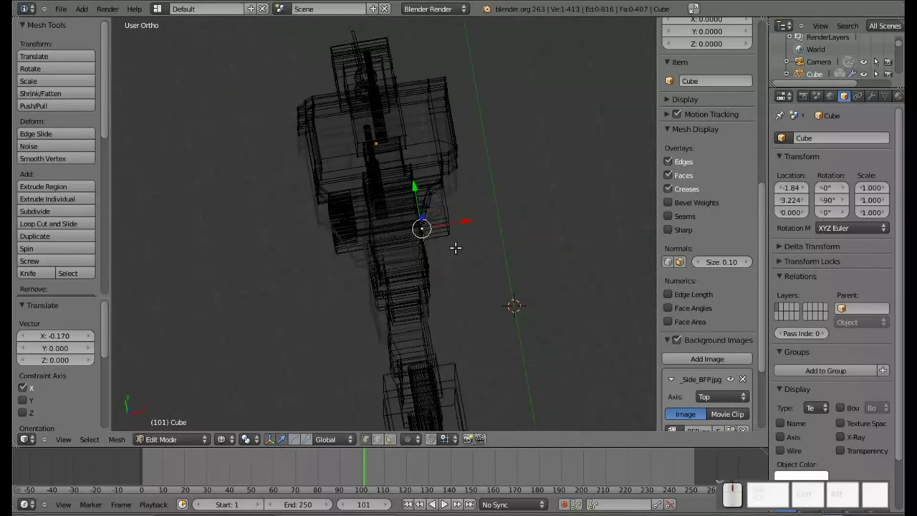
Switch to editing the slatted lower chest piece Cube.008 in front view with proportional editing on.
key(KP_7)
scroll(up, 3)
drag(401, 320, 414, 267)
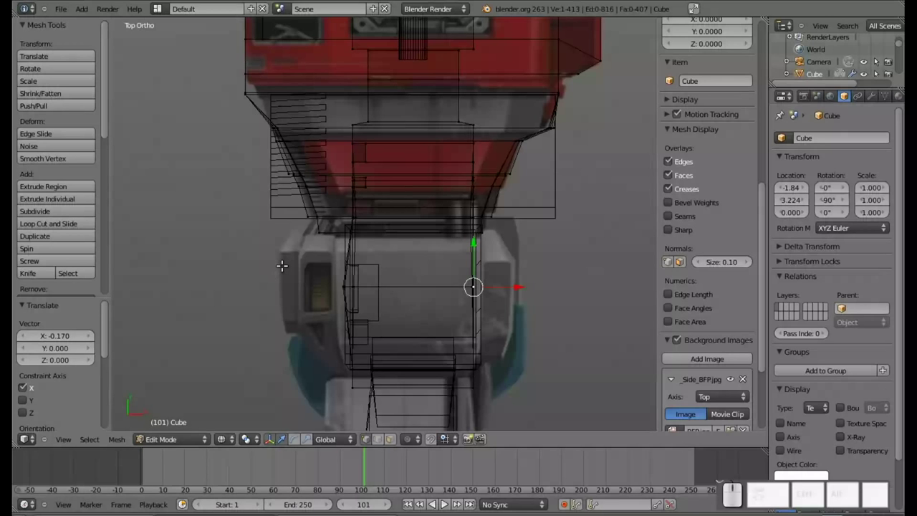
key(Tab)
right_click(280, 189)
key(Tab)
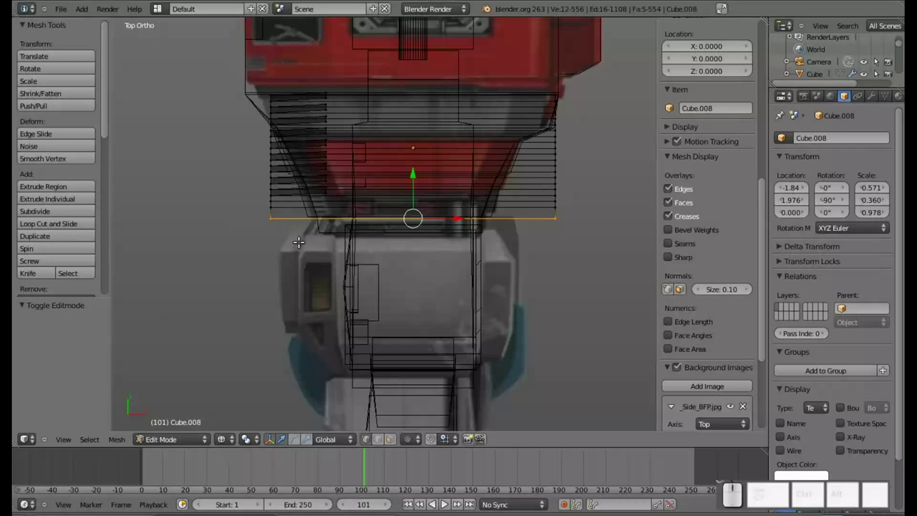
key(o)
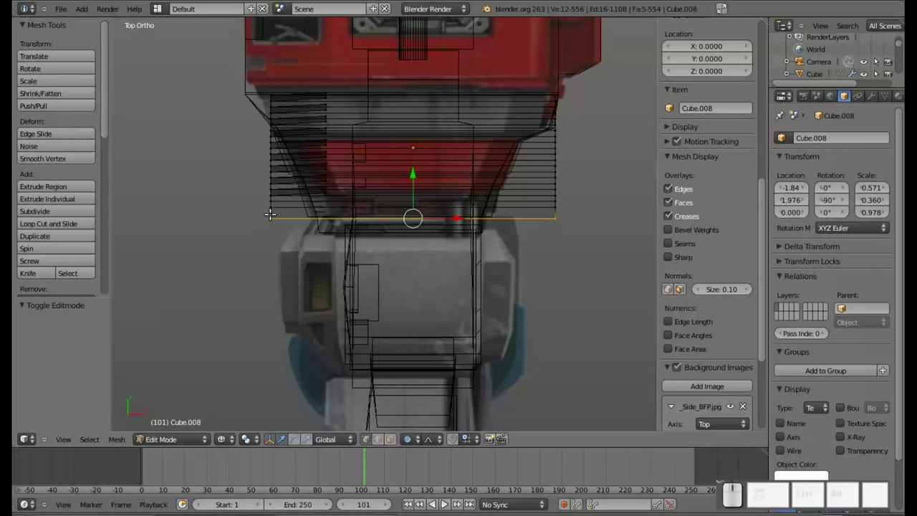
click(438, 216)
Move the bottom left corner 0.324 and the bottom right corner 0.486 inward along X.
key(a)
key(b)
click(249, 210)
drag(313, 216, 360, 219)
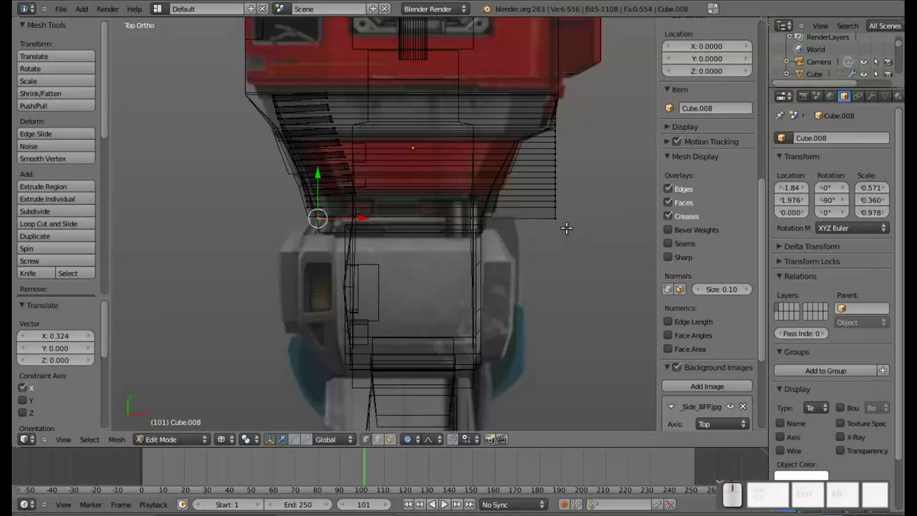
key(a)
key(b)
drag(568, 232, 577, 215)
drag(597, 215, 519, 216)
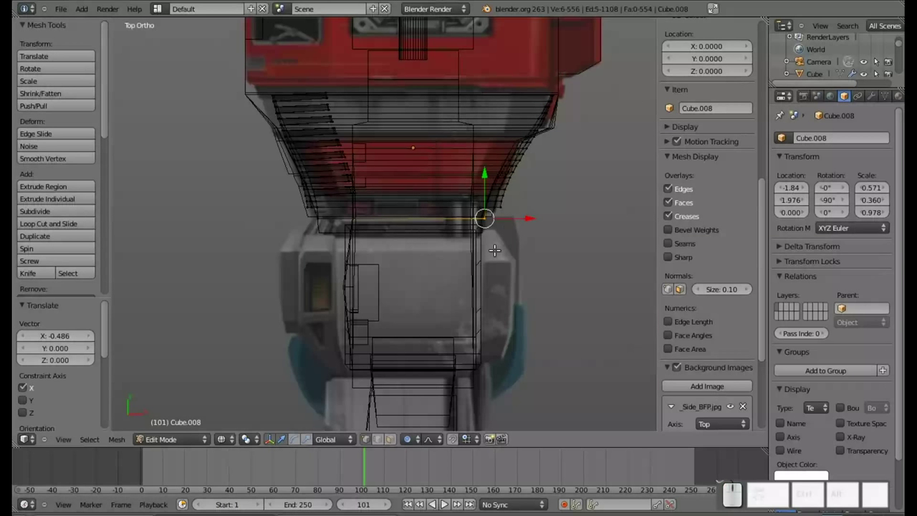
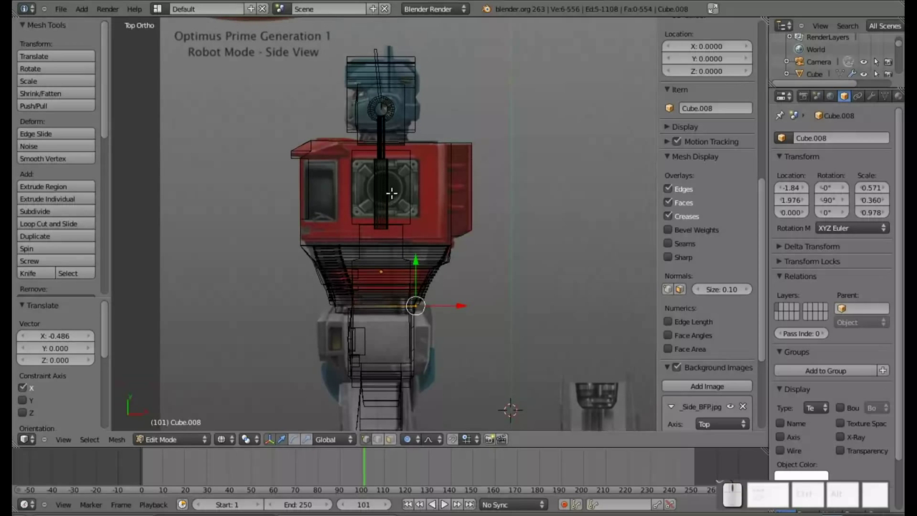
Select the grey waist block Cube.001 in front view and enter Edit Mode with nothing selected.
scroll(up, 3)
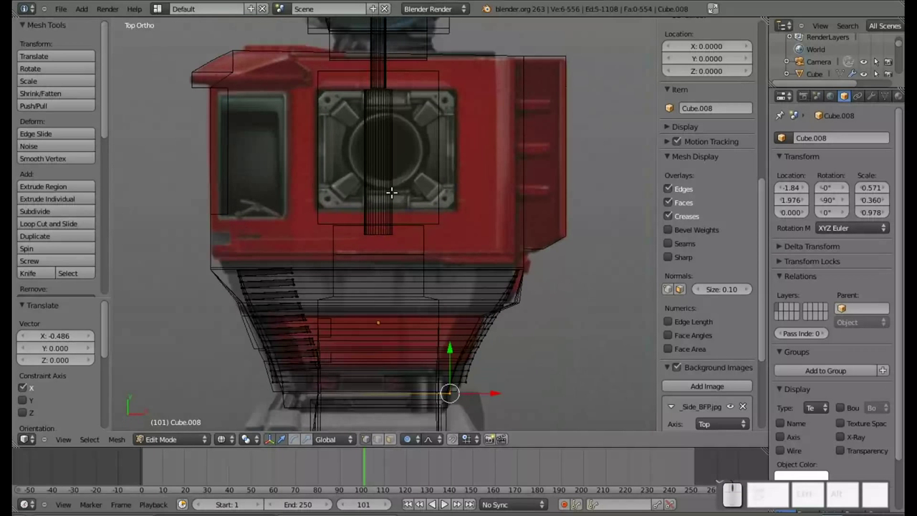
drag(379, 271, 405, 329)
key(Tab)
right_click(378, 314)
drag(364, 312, 364, 308)
key(KP_7)
key(Tab)
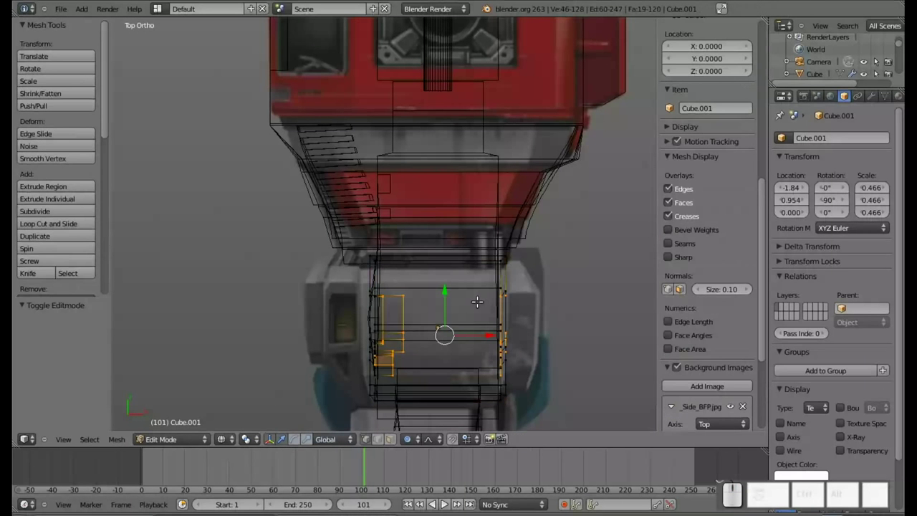
key(a)
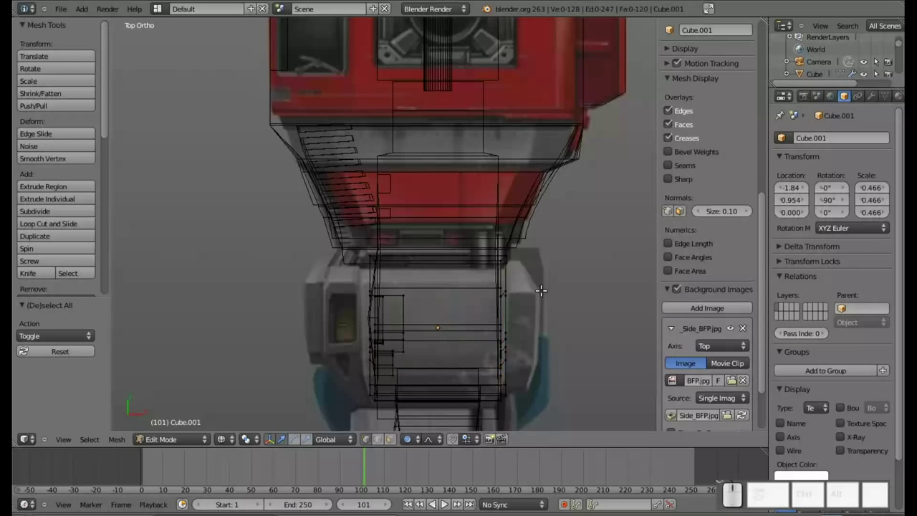
Push the waist block's right-side vertices 0.42 units outward along X to the image edge.
drag(532, 345, 515, 304)
scroll(up, 3)
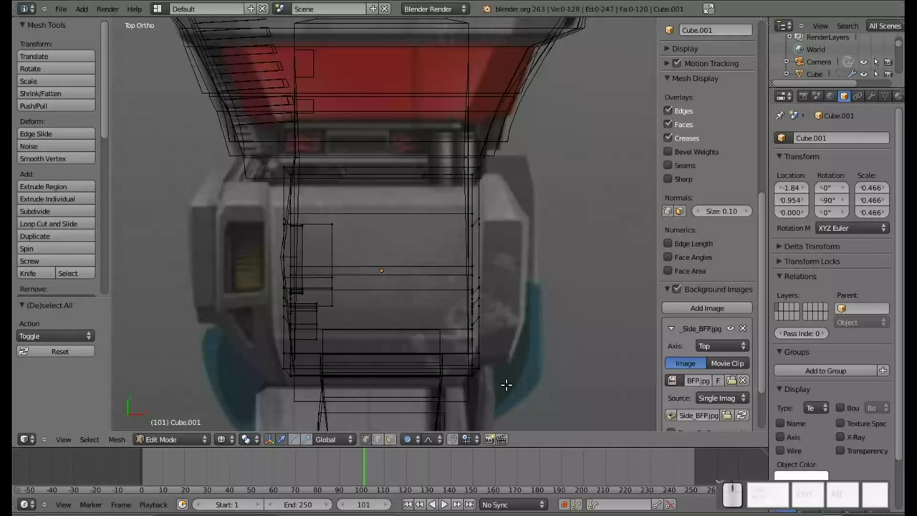
key(b)
drag(519, 379, 476, 122)
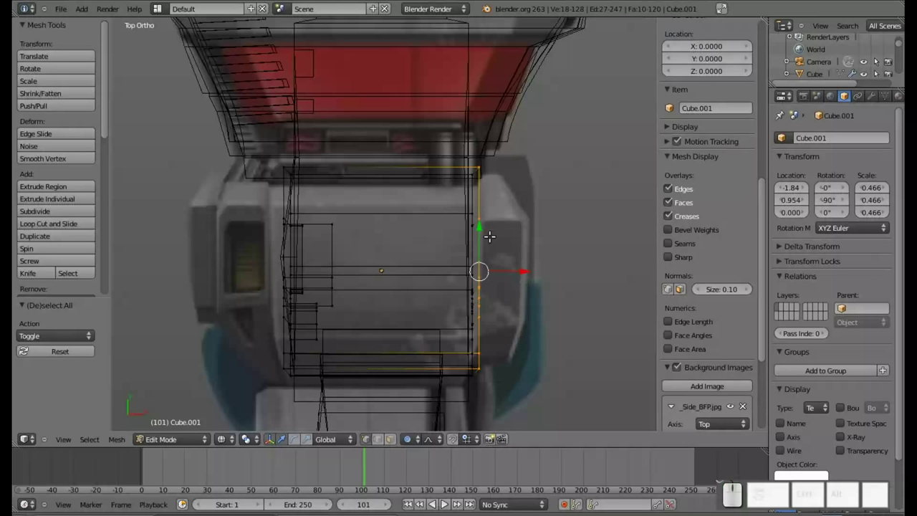
drag(515, 271, 535, 271)
key(ctrl+z)
key(o)
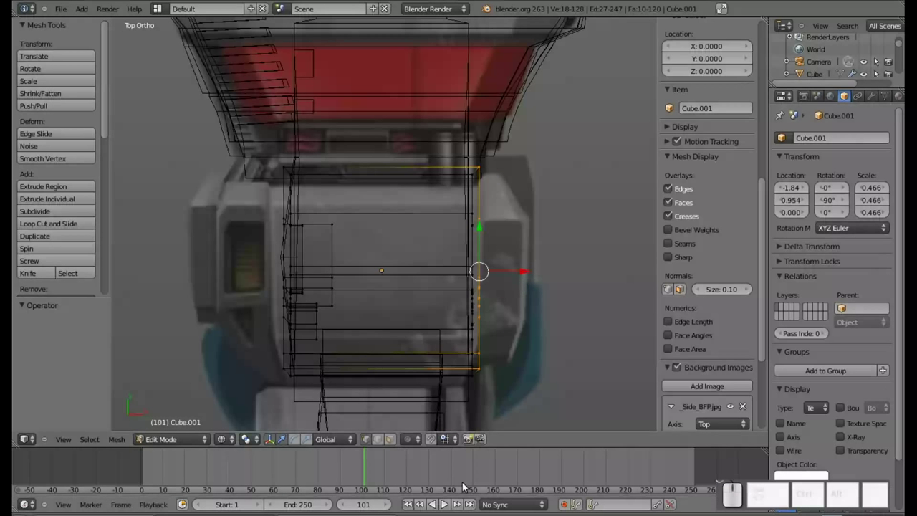
drag(519, 266, 568, 275)
Move the waist block's left-side vertices outward along X to match the reference.
key(a)
key(b)
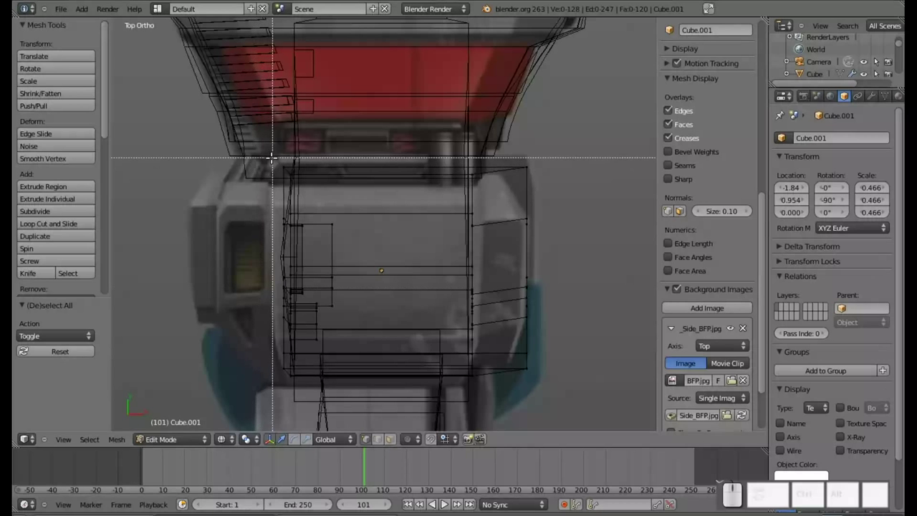
drag(270, 156, 287, 391)
drag(324, 266, 210, 254)
scroll(down, 3)
drag(214, 251, 491, 157)
scroll(down, 3)
key(KP_7)
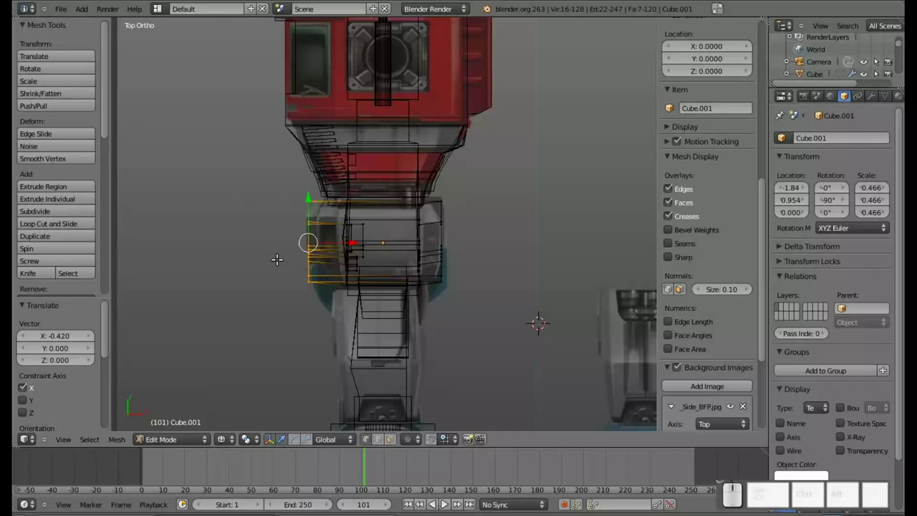
Shift the head's left-side vertices about 0.44 units along X to align with the reference face.
scroll(down, 3)
drag(267, 220, 294, 152)
key(KP_7)
scroll(up, 3)
key(ctrl+z)
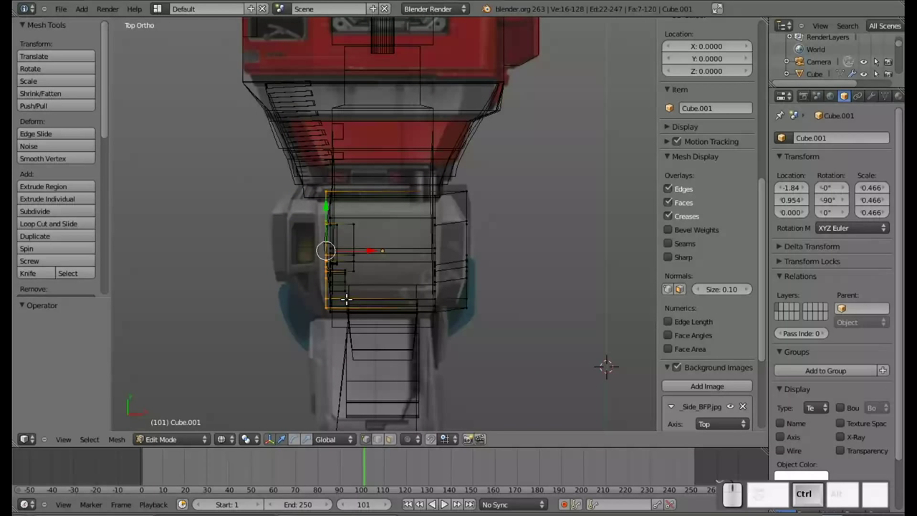
scroll(up, 3)
middle_click(299, 286)
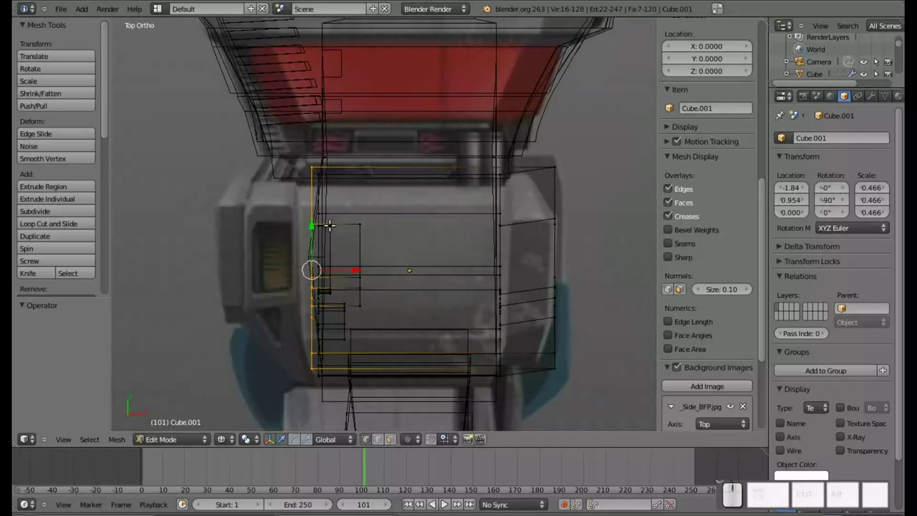
key(b)
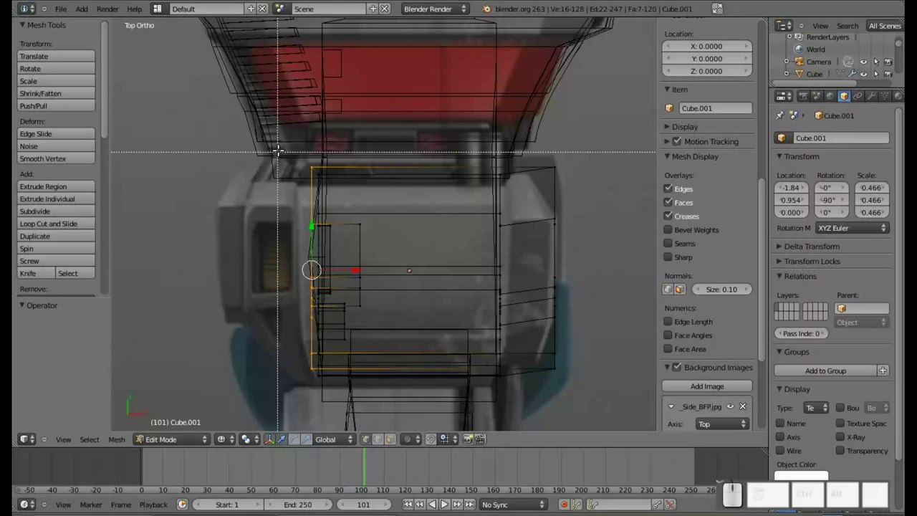
drag(282, 150, 343, 374)
drag(356, 263, 323, 271)
key(ctrl+z)
Shift the head's right-side vertices 0.219 units along X and reselect them for a further nudge.
key(b)
drag(300, 145, 388, 390)
drag(367, 272, 276, 278)
key(Tab)
key(Tab)
key(a)
key(b)
drag(451, 142, 520, 395)
Push the head's right side out to the reference outline and check it in Object Mode.
drag(541, 272, 448, 258)
key(Tab)
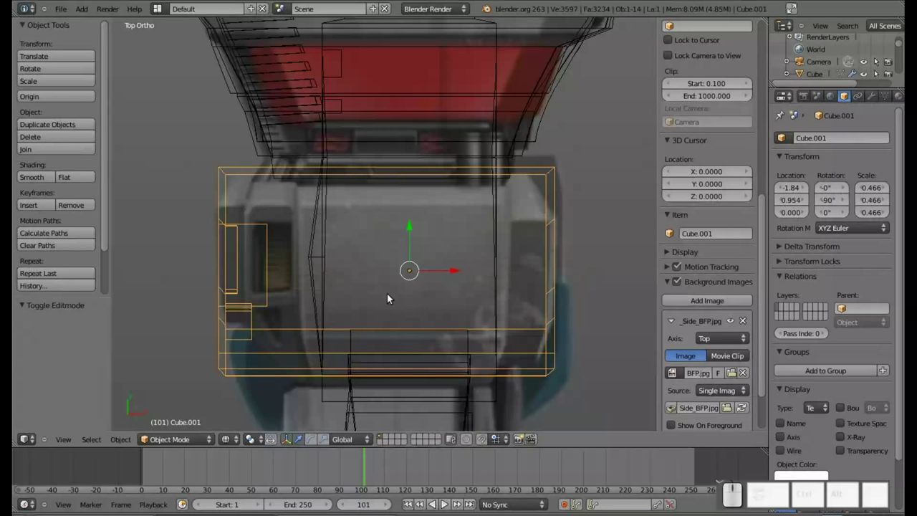
key(Tab)
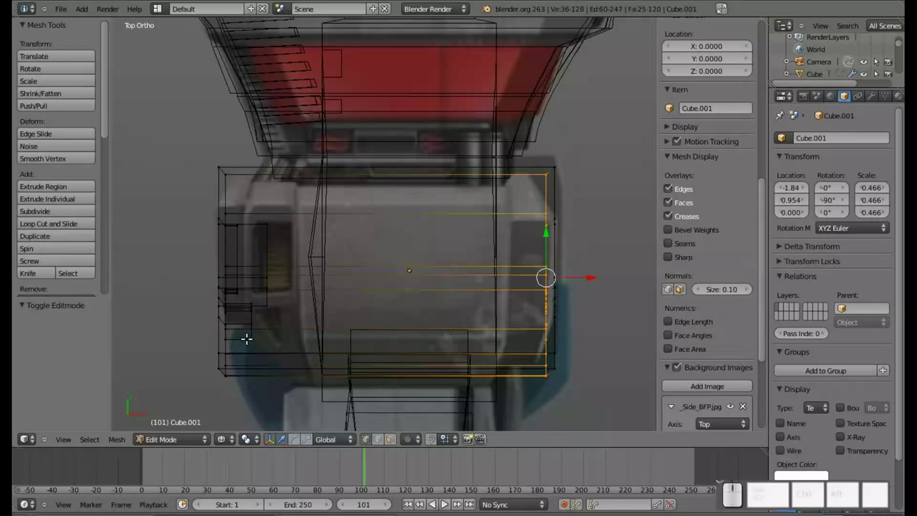
key(a)
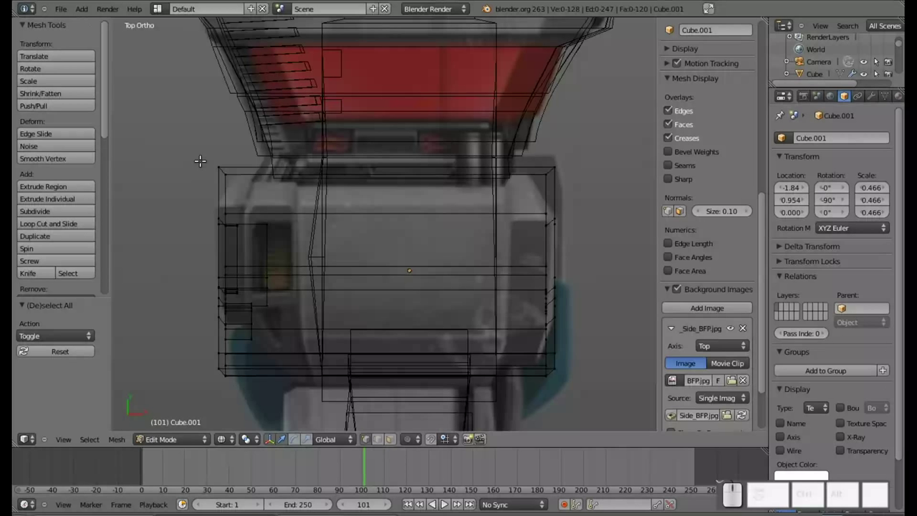
Pull the head's top-left corner in to bevel it and select the top-right corner and bottom edge.
key(b)
click(202, 155)
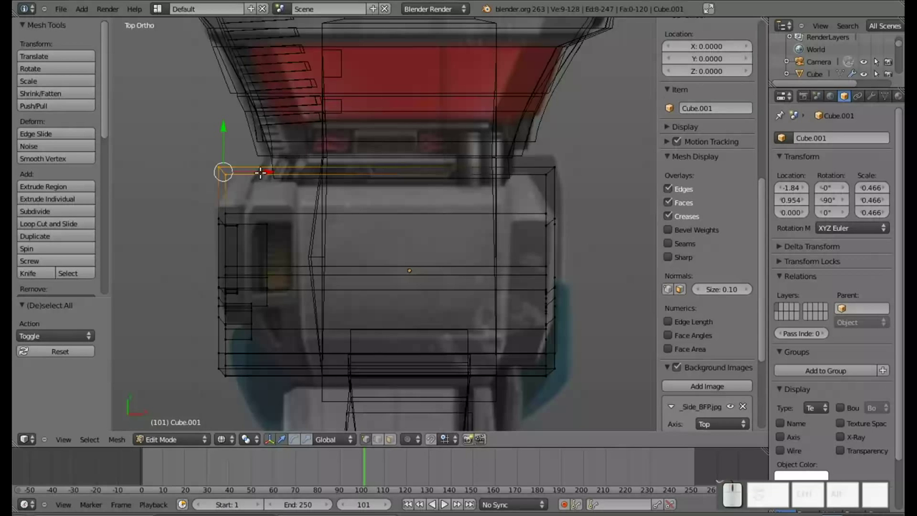
drag(261, 171, 280, 154)
drag(262, 136, 228, 190)
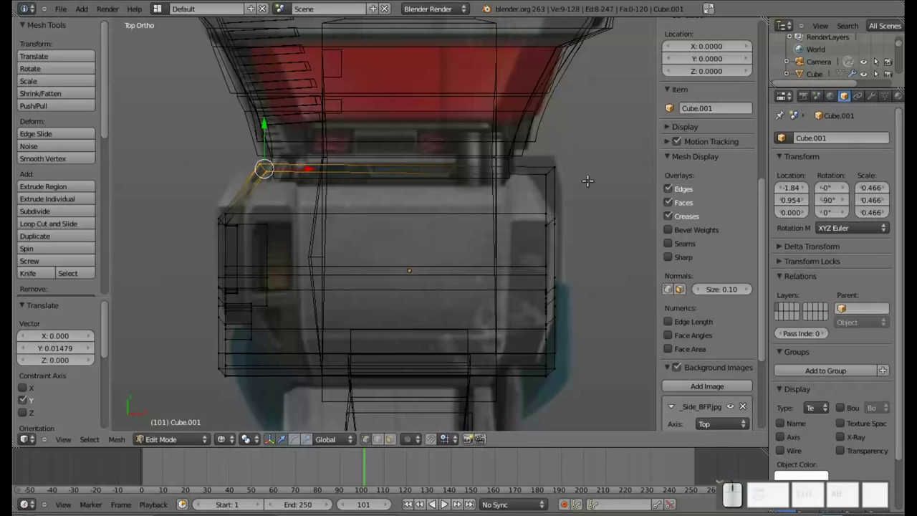
key(a)
key(b)
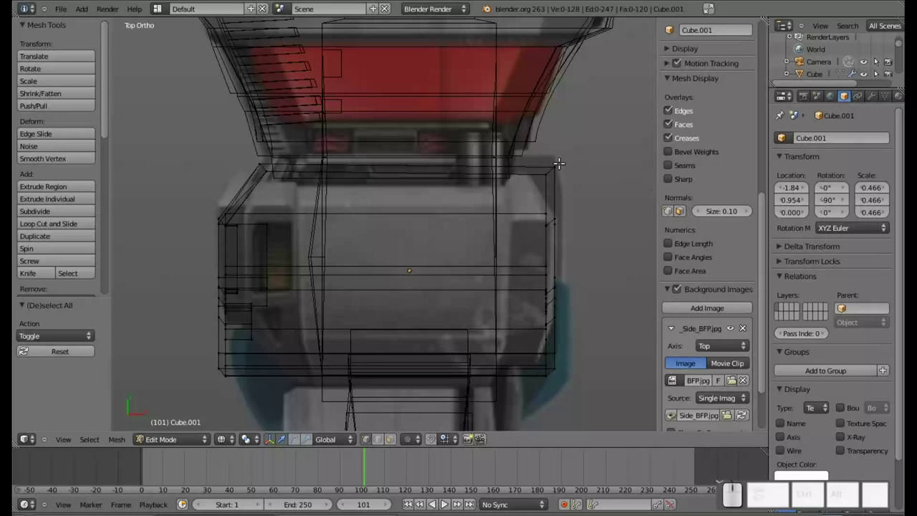
drag(539, 306, 556, 262)
key(b)
drag(554, 306, 560, 271)
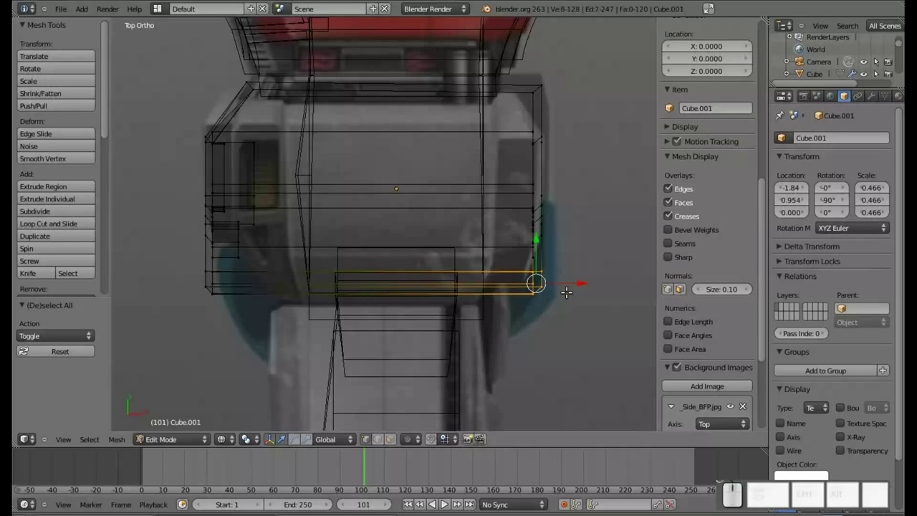
Pull the chin's bottom-right corner inward with smooth proportional editing.
key(a)
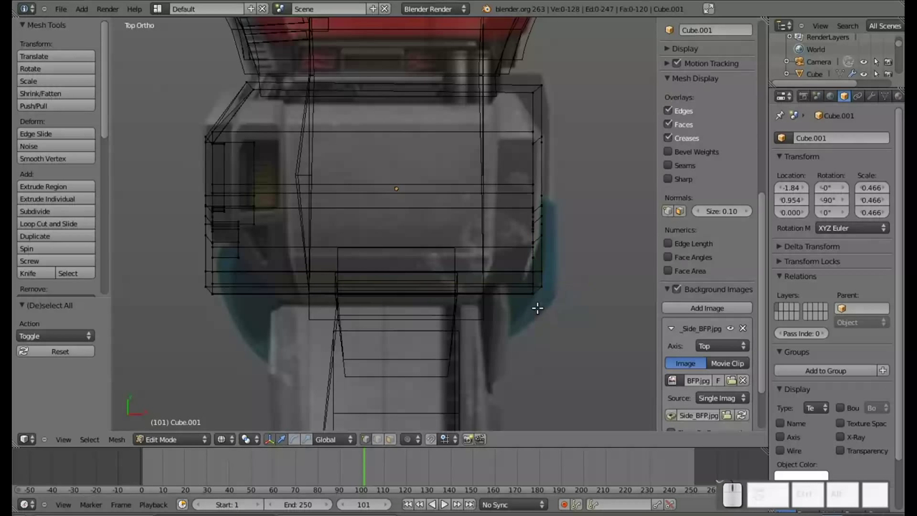
key(b)
drag(564, 295, 538, 278)
key(b)
key(Escape)
key(o)
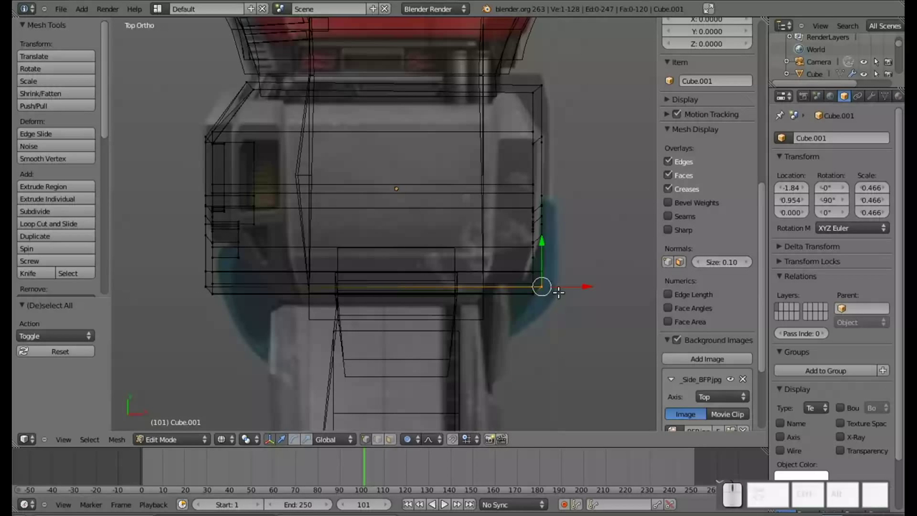
drag(577, 287, 574, 286)
scroll(up, 3)
scroll(up, 3)
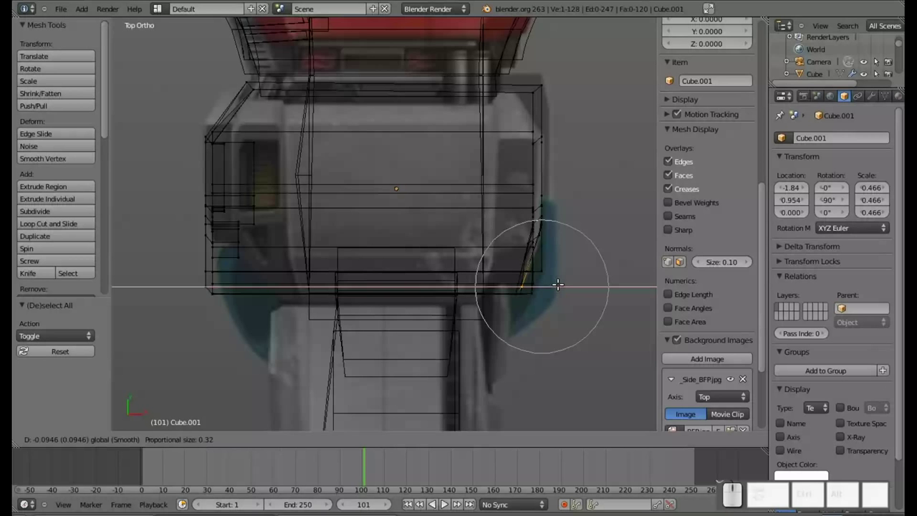
Nudge the right-side chin vertices one by one to follow the reference chin line.
right_click(543, 267)
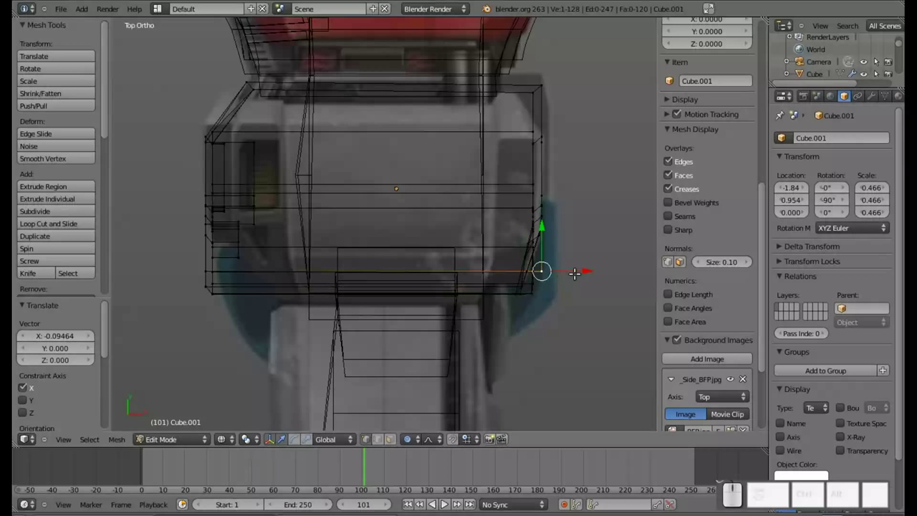
drag(580, 268, 552, 283)
right_click(534, 289)
drag(565, 286, 553, 286)
Reposition the left-side chin vertices one by one to taper the chin toward the reference.
middle_click(192, 285)
right_click(247, 281)
drag(292, 280, 319, 283)
right_click(254, 266)
drag(292, 270, 262, 278)
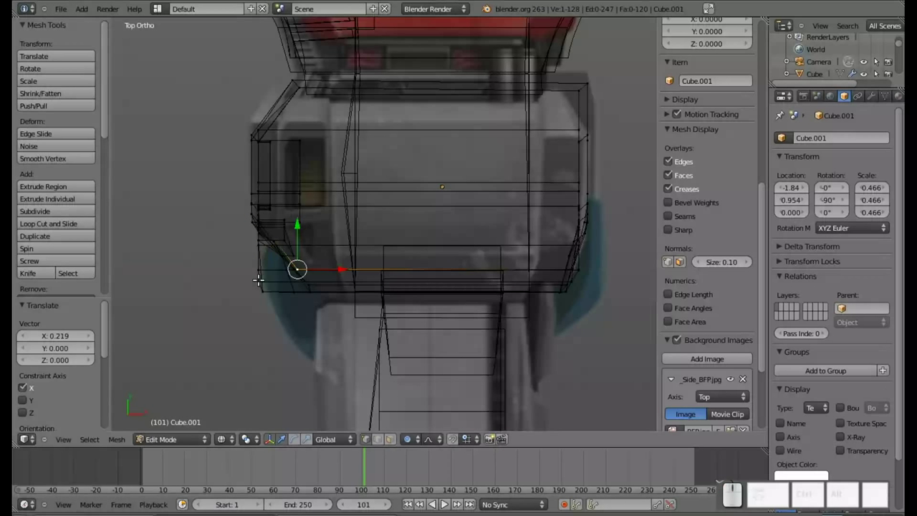
right_click(258, 271)
drag(285, 266, 288, 276)
right_click(273, 272)
drag(296, 277, 303, 290)
right_click(289, 286)
drag(312, 285, 331, 280)
Pull the chin's lower-left corner about 0.059 units inward along X without proportional editing.
right_click(322, 275)
key(o)
drag(354, 278, 341, 275)
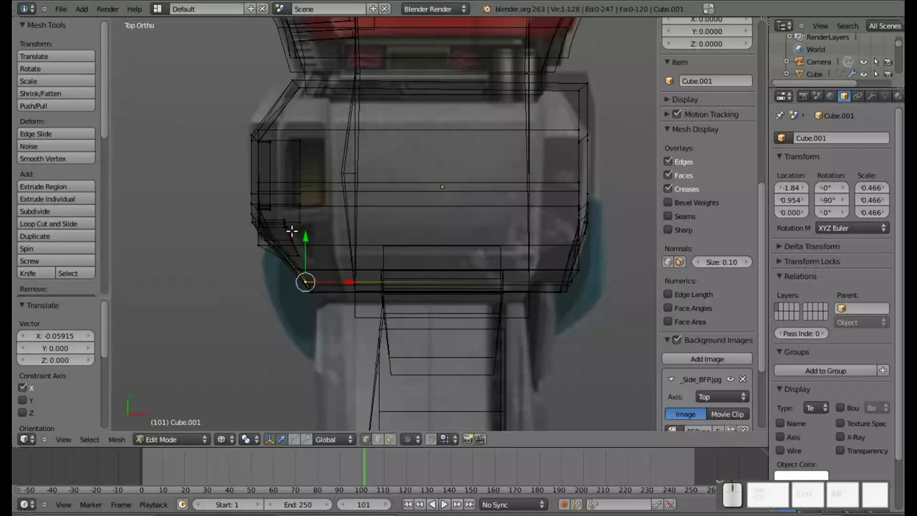
click(397, 316)
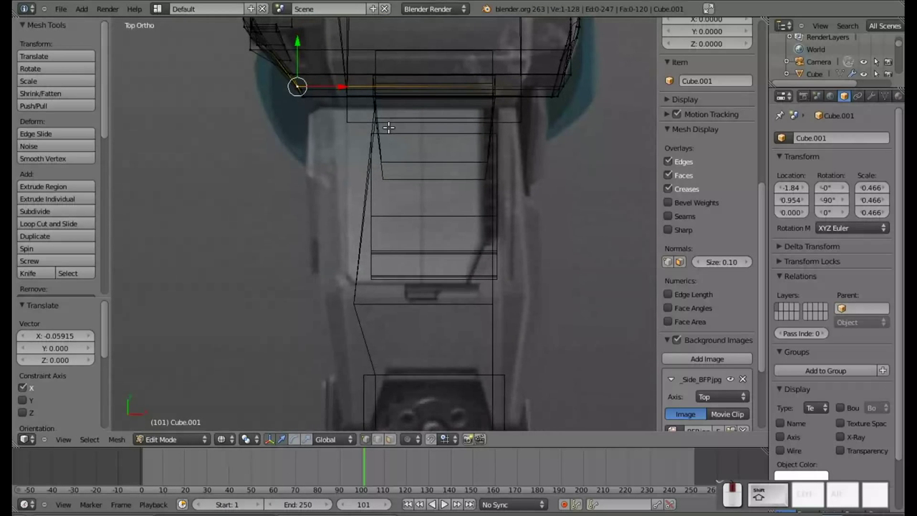
Orbit around the robot in solid User Ortho view to inspect the shaped head.
scroll(down, 3)
drag(389, 272, 413, 236)
scroll(up, 3)
drag(358, 262, 408, 254)
drag(289, 159, 306, 173)
scroll(down, 3)
drag(165, 128, 367, 235)
key(z)
middle_click(368, 236)
drag(520, 272, 379, 257)
drag(390, 268, 447, 304)
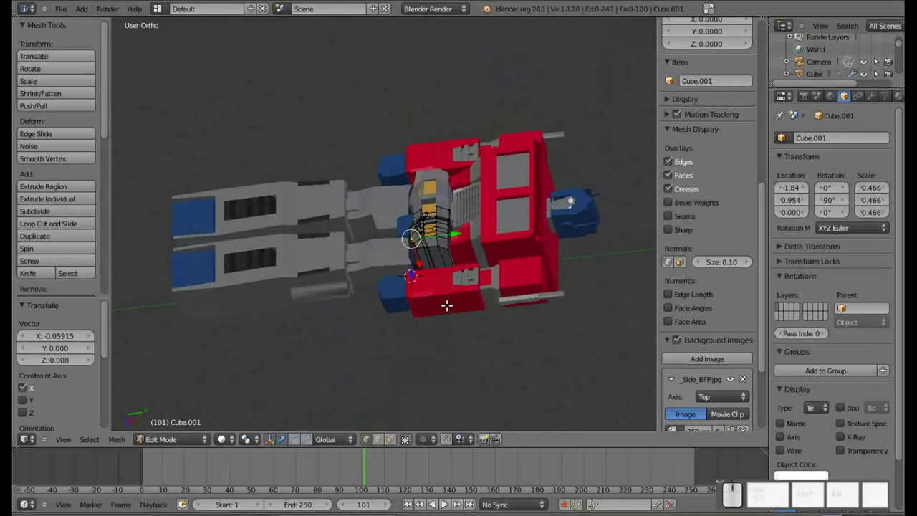
Select the Cube.003 piece below the head in top view and enter its mesh in wireframe.
key(KP_7)
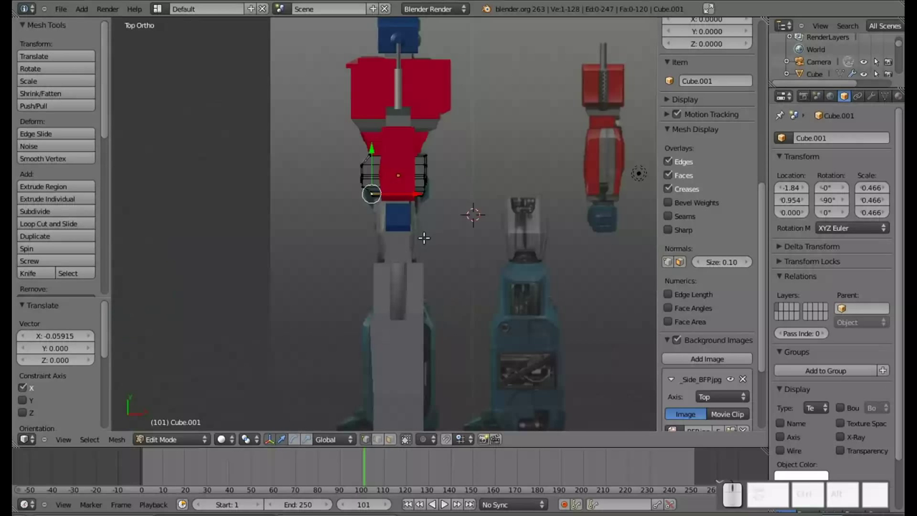
key(Tab)
right_click(395, 308)
right_click(379, 313)
drag(411, 313, 426, 246)
scroll(up, 3)
right_click(446, 266)
key(Tab)
key(z)
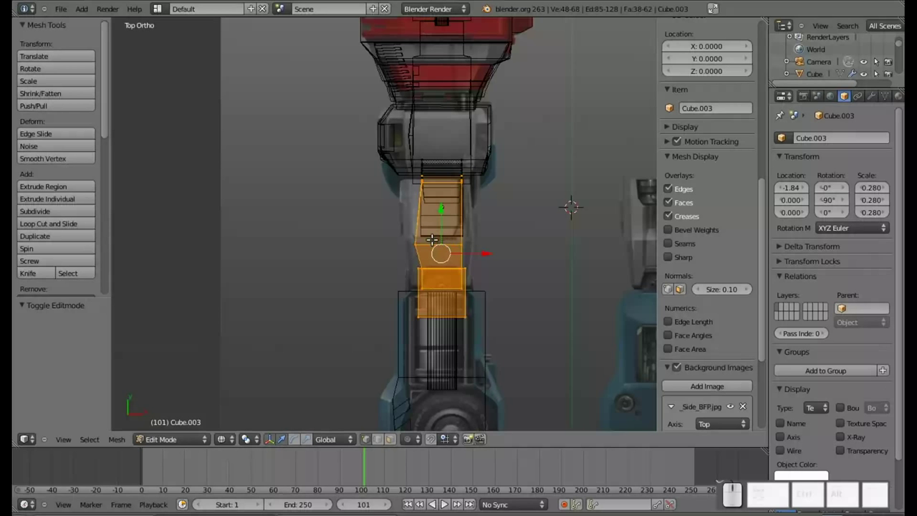
scroll(up, 3)
drag(456, 252, 372, 281)
Box-select Cube.003's top edge loop and raise it along Y up under the head.
key(shift+a)
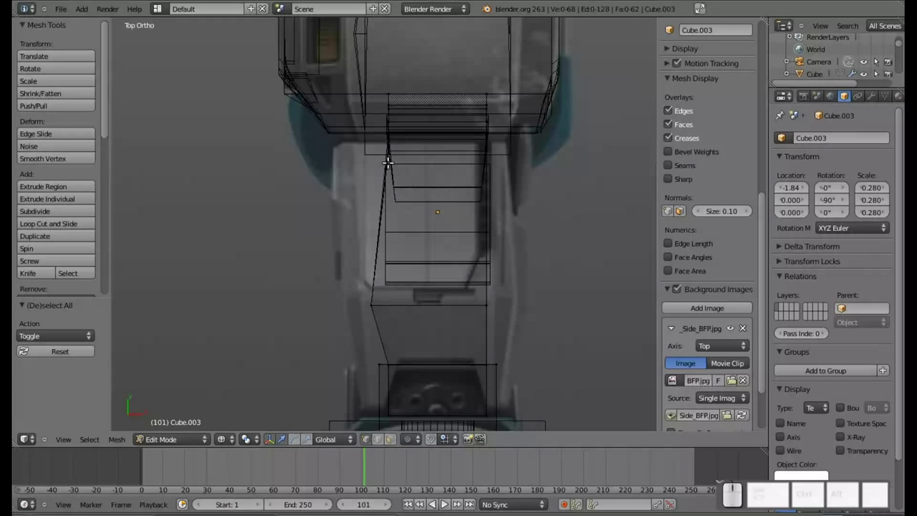
key(b)
drag(361, 113, 543, 149)
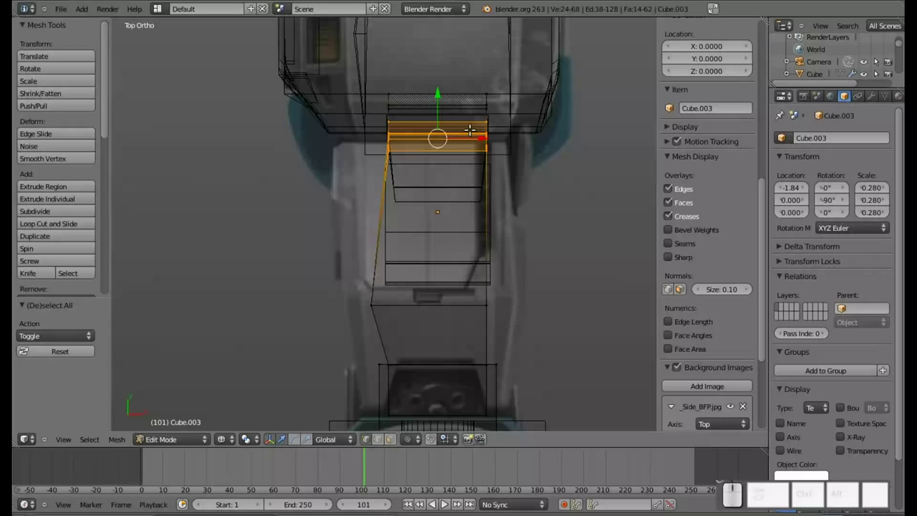
key(a)
key(b)
drag(370, 74, 514, 98)
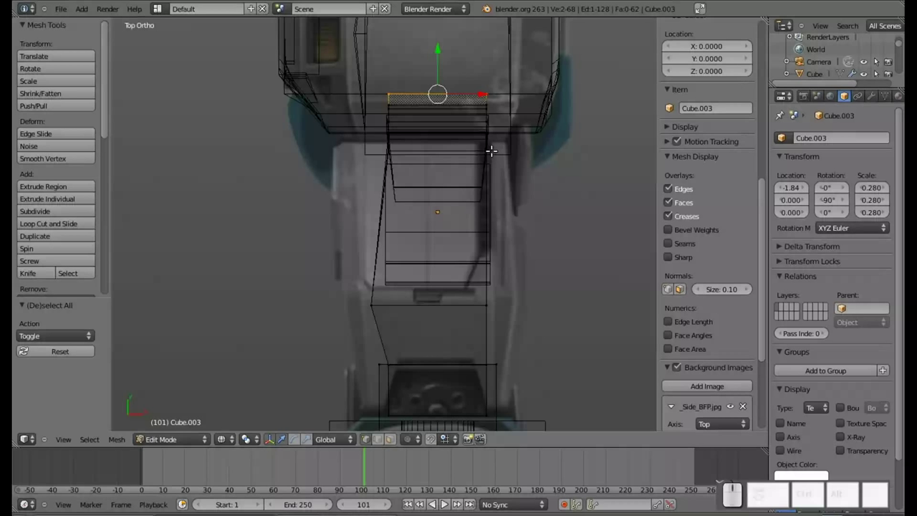
With proportional editing on, widen the top edge about 2× along X with smooth falloff.
key(o)
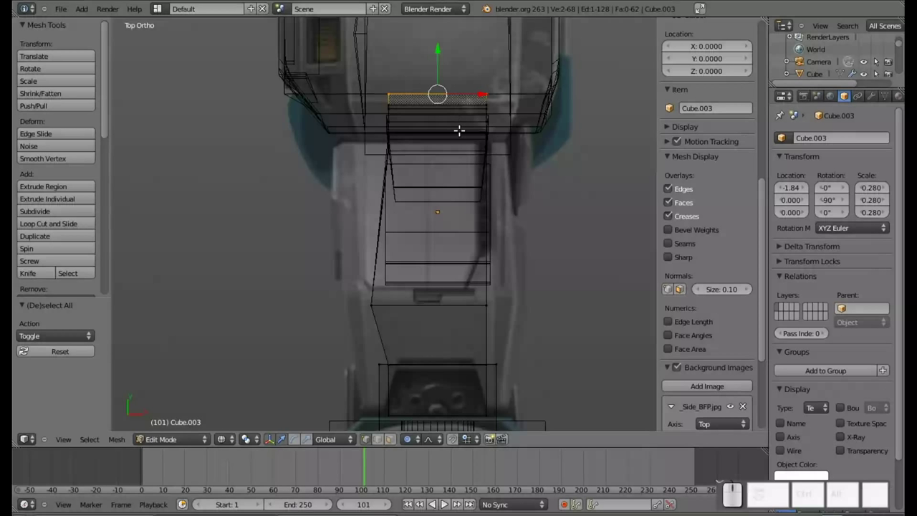
key(s)
key(x)
scroll(up, 3)
scroll(down, 3)
scroll(down, 3)
scroll(down, 3)
scroll(down, 3)
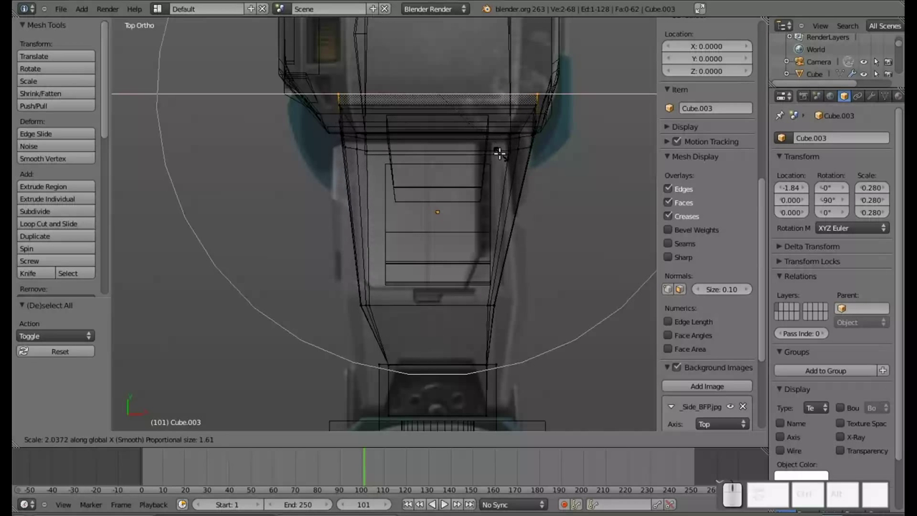
Confirm the top flare, then smoothly enlarge Cube.003's middle edge loop.
click(493, 151)
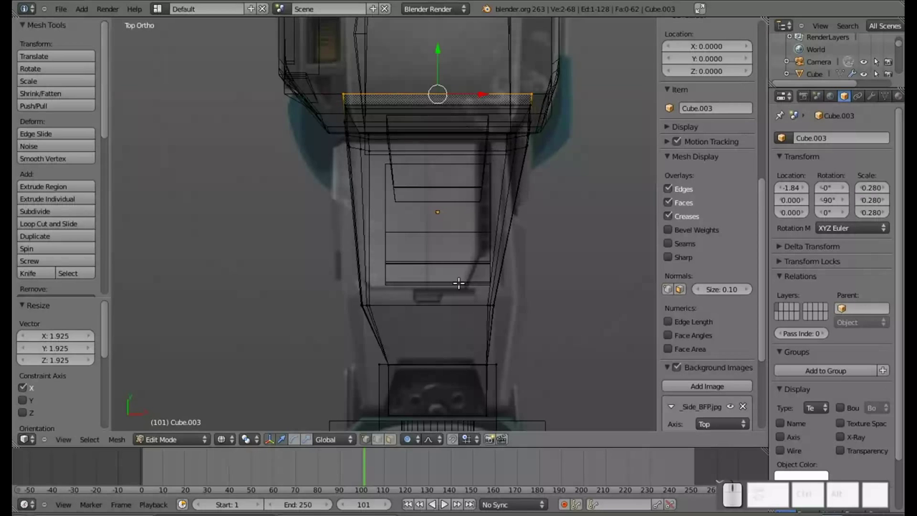
drag(454, 298, 455, 224)
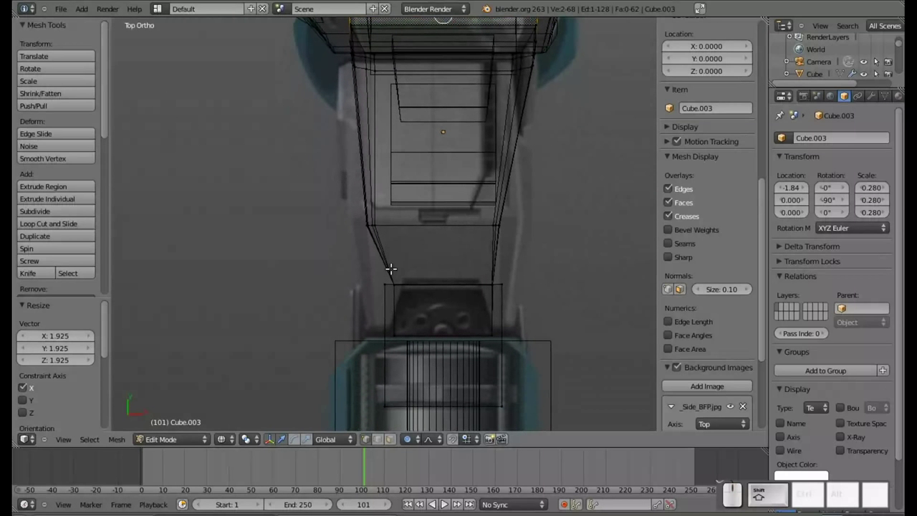
key(a)
key(b)
drag(348, 207, 528, 232)
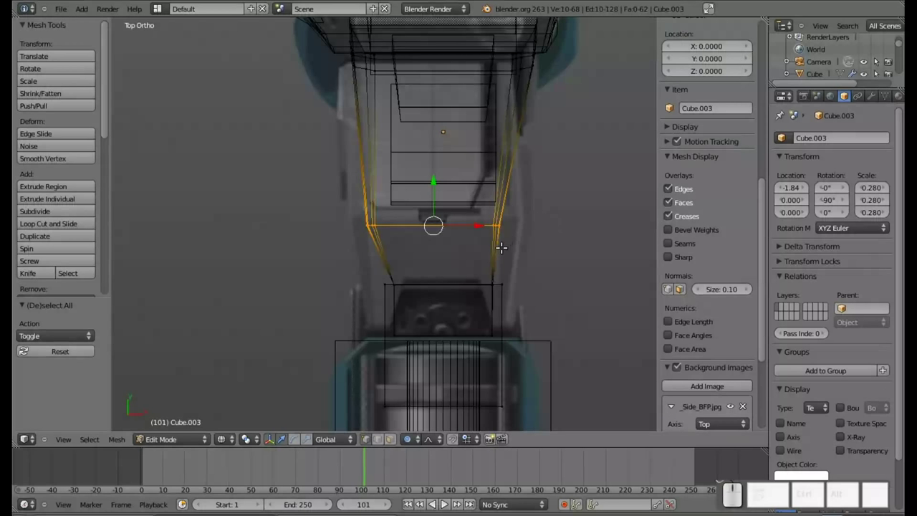
key(s)
scroll(up, 3)
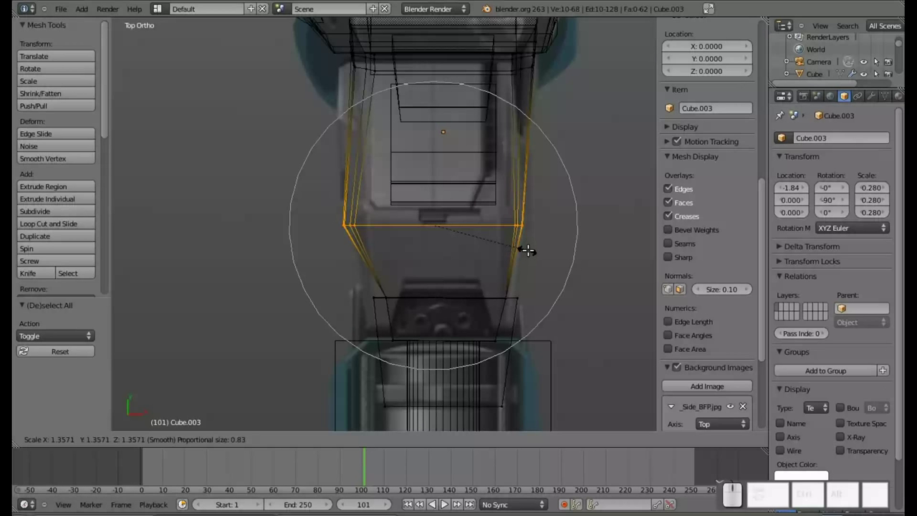
click(529, 248)
Smoothly enlarge the remaining end loop to about 1.296 scale and frame the whole upper block.
drag(458, 241, 463, 100)
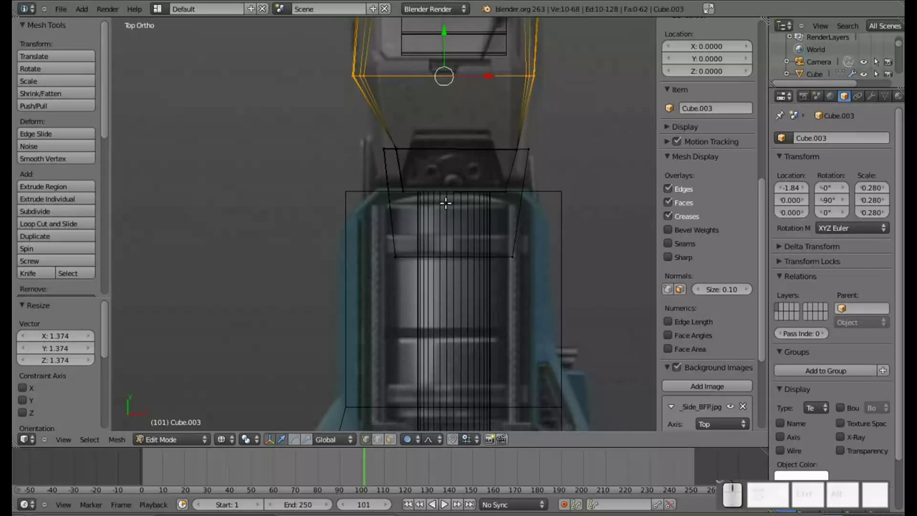
key(a)
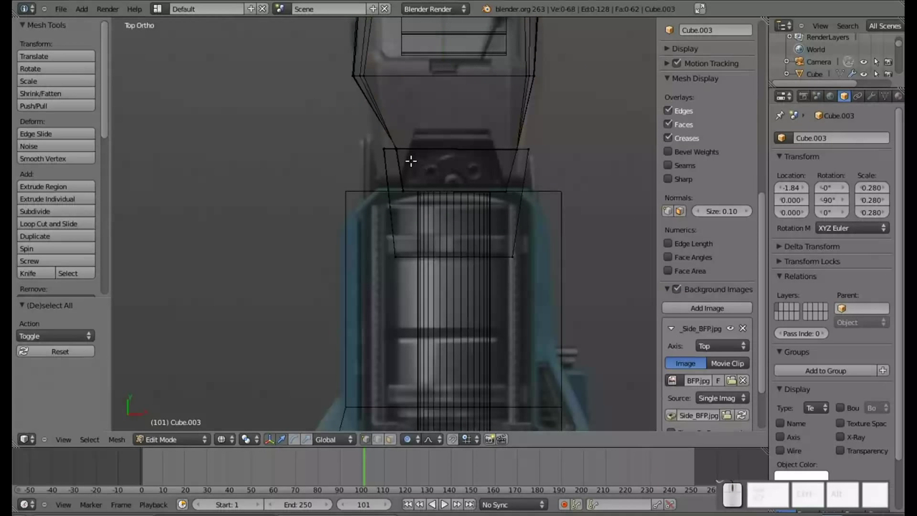
key(b)
click(369, 129)
key(s)
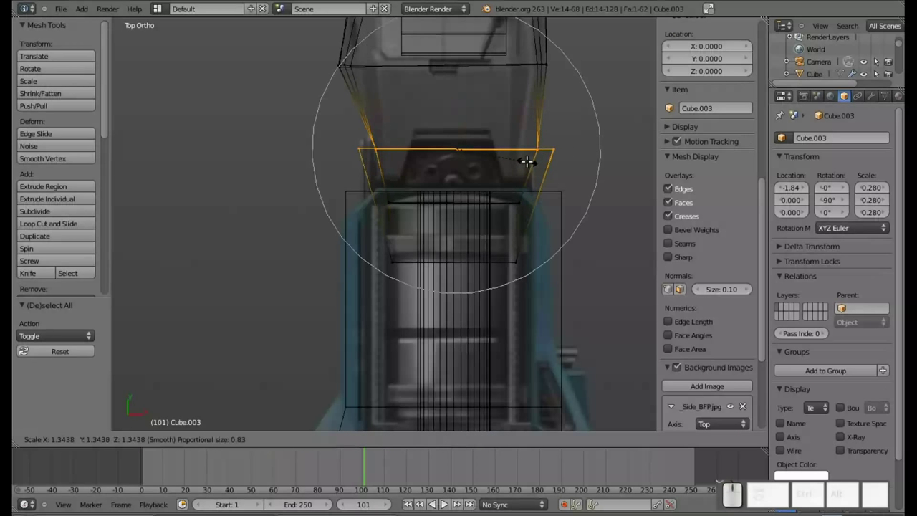
scroll(up, 3)
scroll(up, 3)
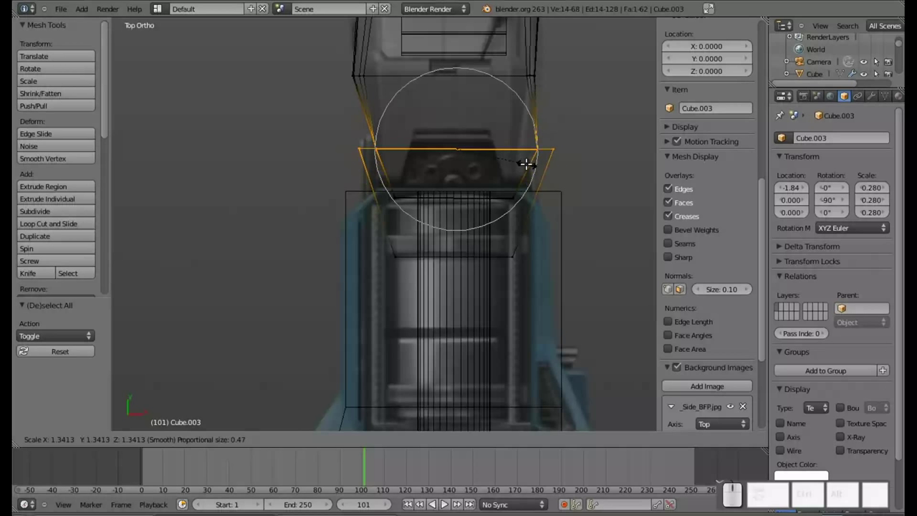
click(524, 161)
middle_click(480, 275)
scroll(up, 3)
scroll(down, 3)
drag(415, 304, 424, 236)
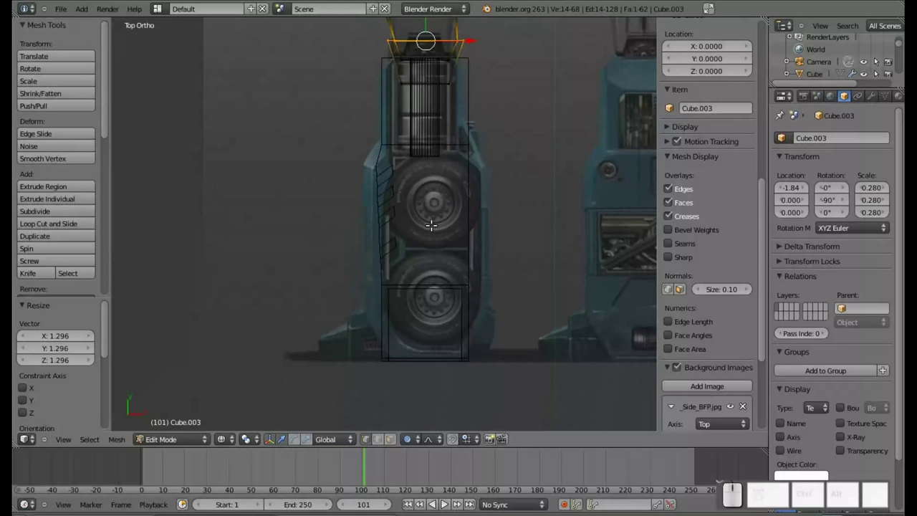
Leave Cube.003, select the Cube.004 leg block and enter its Edit Mode.
key(Tab)
right_click(386, 241)
drag(439, 304, 445, 263)
scroll(up, 3)
middle_click(429, 224)
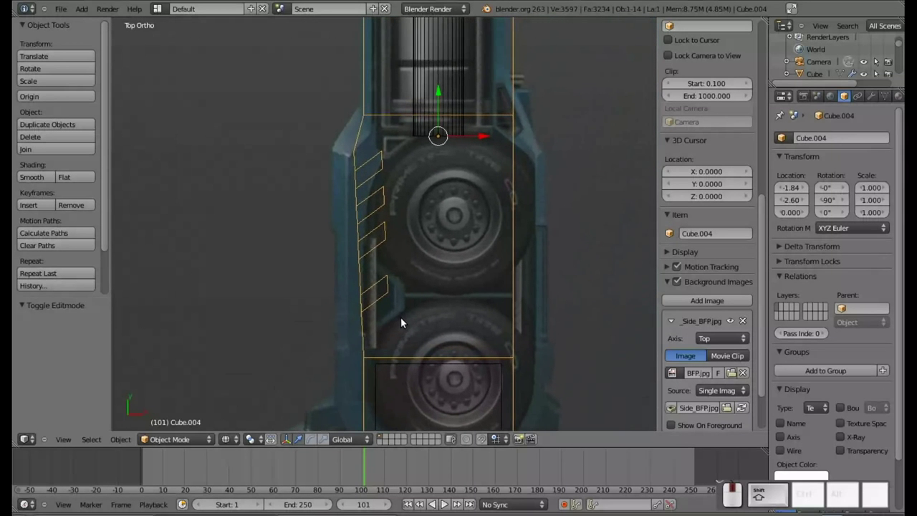
key(Tab)
Box-select Cube.004's right-side vertices and shift them about 0.266 along X.
key(a)
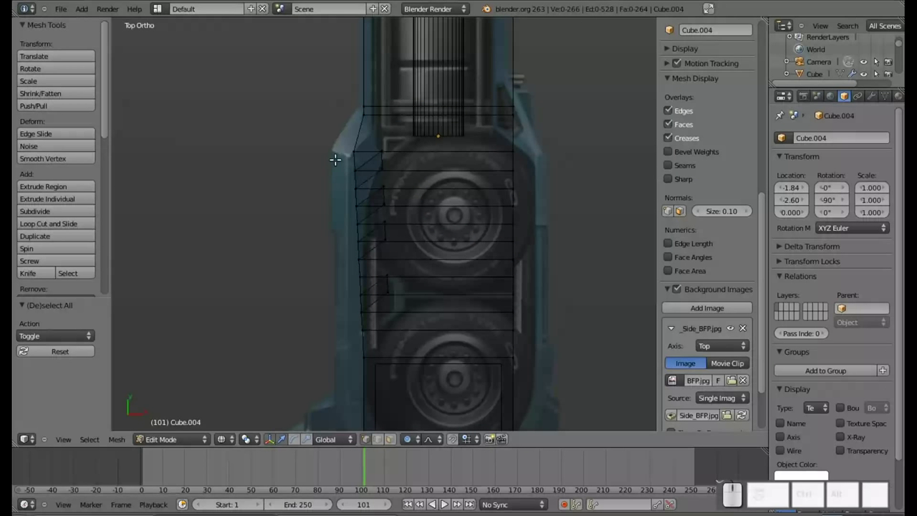
key(b)
drag(317, 133, 437, 370)
drag(432, 344, 398, 229)
key(b)
drag(452, 361, 438, 126)
drag(419, 93, 404, 94)
key(ctrl+z)
key(o)
drag(413, 96, 390, 98)
drag(451, 114, 373, 247)
scroll(up, 3)
scroll(down, 3)
Move the bottom-right corner vertices 0.291 inward along X so the base tapers.
key(a)
key(b)
scroll(down, 3)
drag(493, 120, 399, 470)
middle_click(419, 369)
key(a)
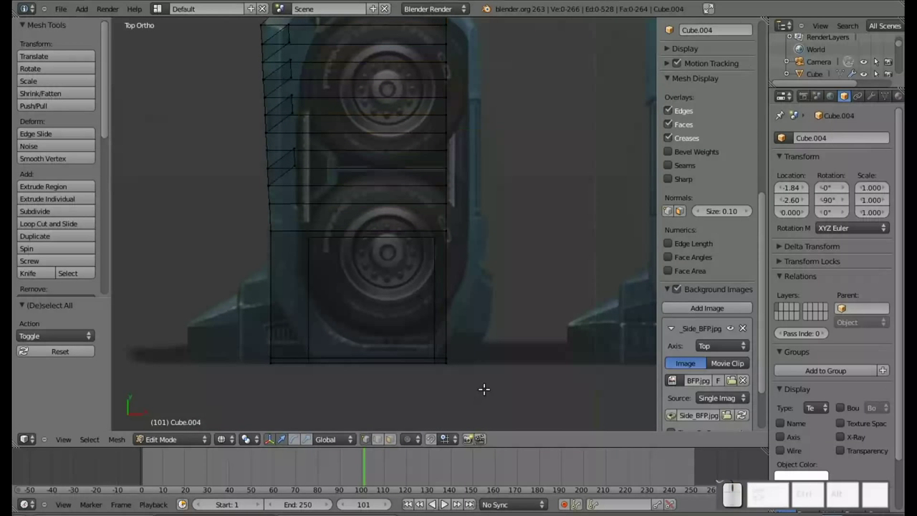
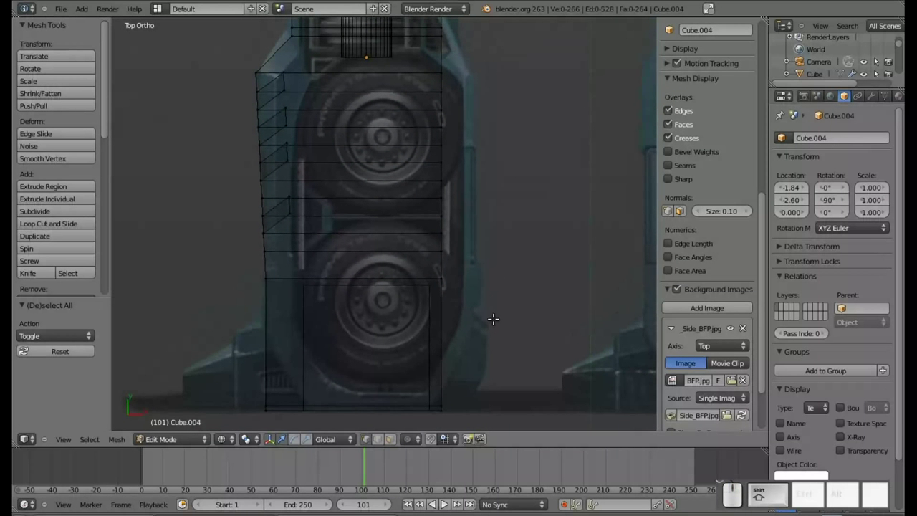
key(b)
drag(501, 415, 406, 58)
drag(483, 195, 494, 271)
click(488, 227)
key(shift+a)
key(b)
click(502, 371)
drag(521, 336, 479, 230)
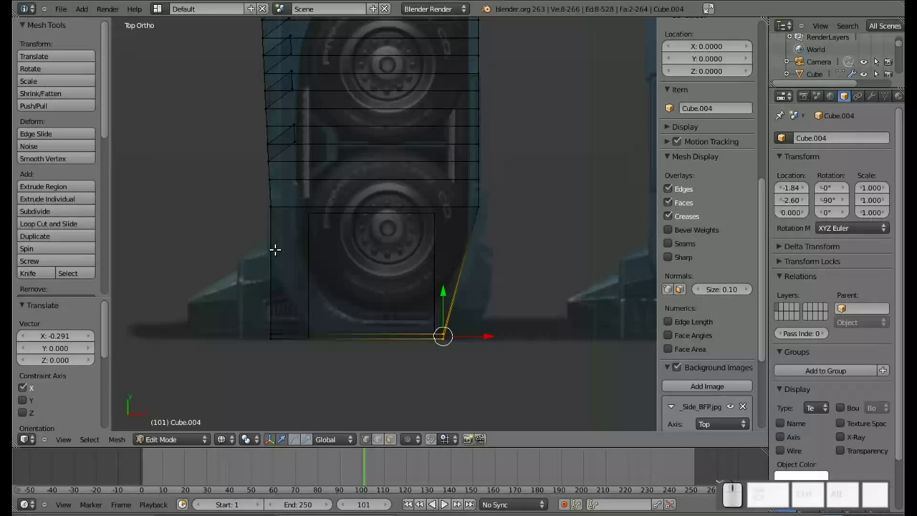
Frame the lower Cube.004 block in top view and cut a horizontal edge loop near the bottom wheel.
drag(253, 257, 273, 242)
key(Tab)
key(Tab)
key(KP_7)
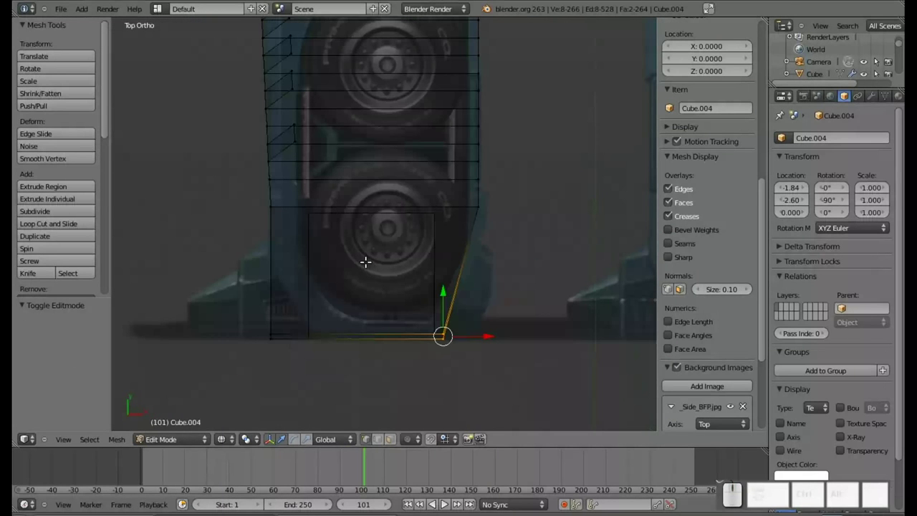
drag(355, 202, 332, 222)
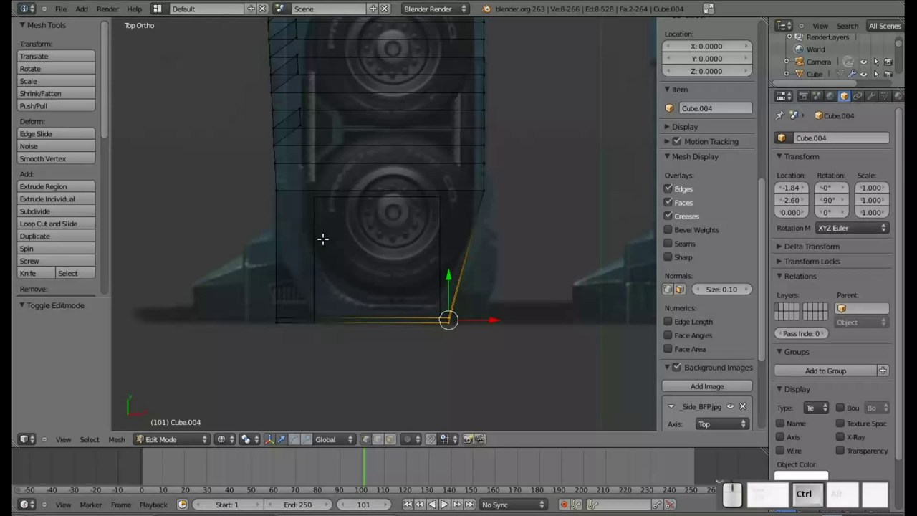
key(ctrl+r)
click(464, 230)
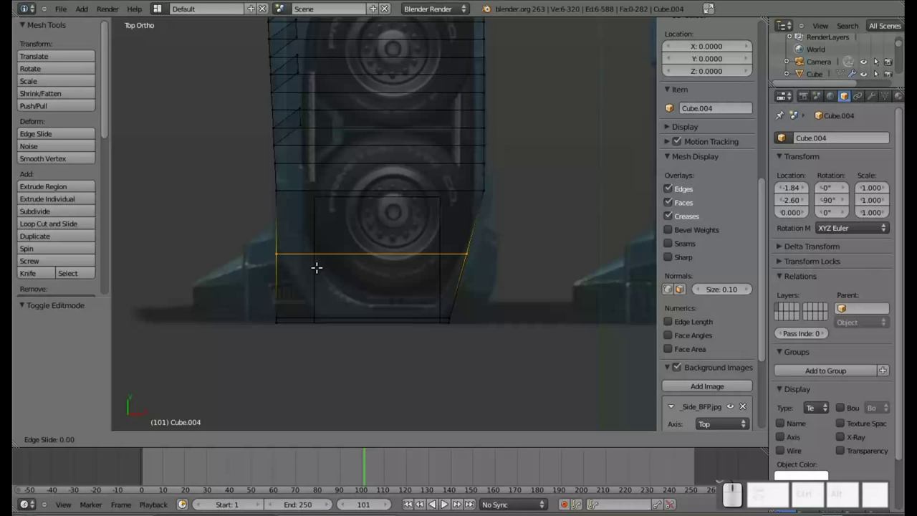
Undo and retry via extrude and edge menus, leaving the loop centred and selected.
key(ctrl+z)
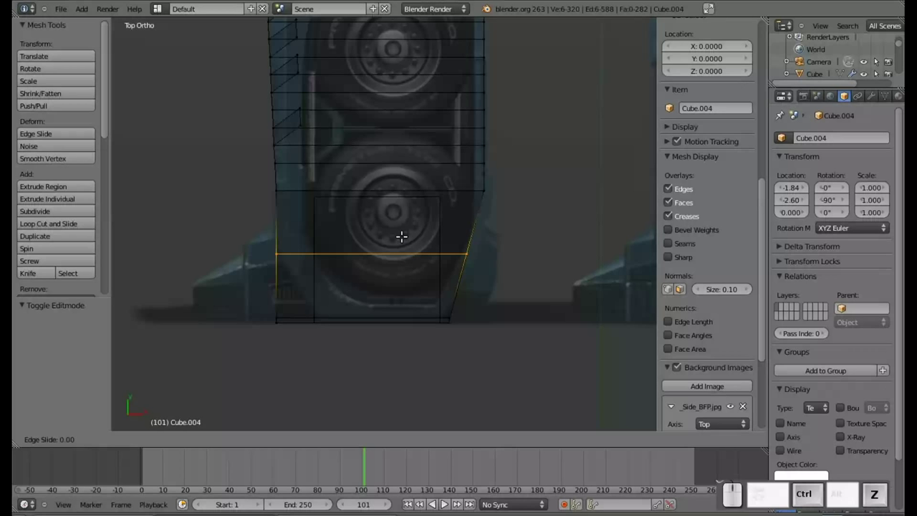
key(ctrl+z)
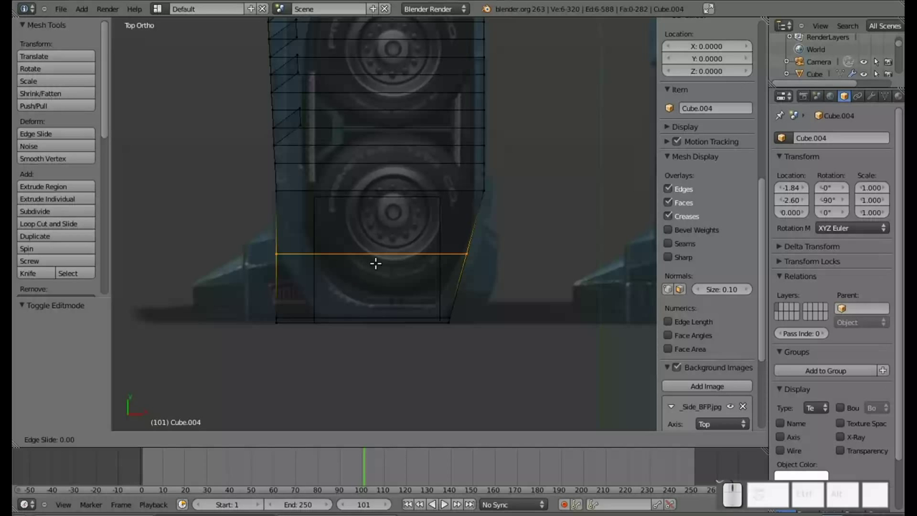
key(alt+e)
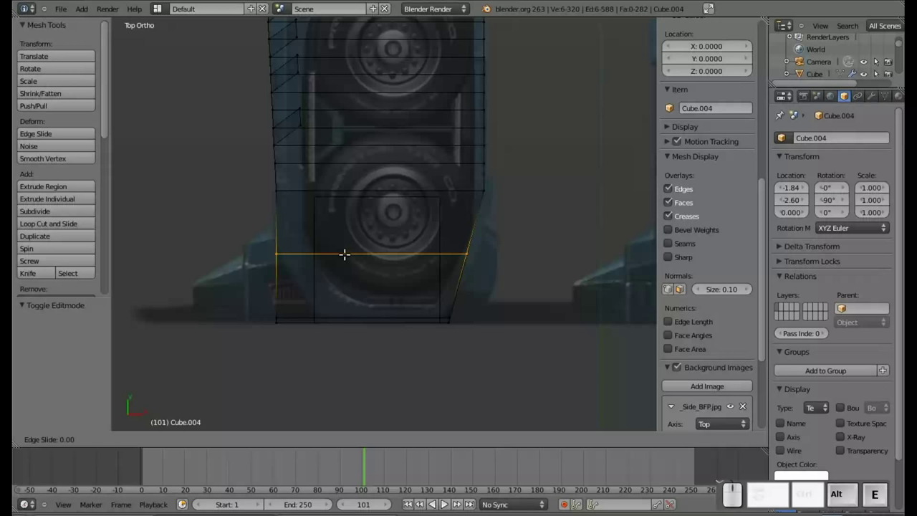
scroll(down, 3)
scroll(up, 3)
click(446, 263)
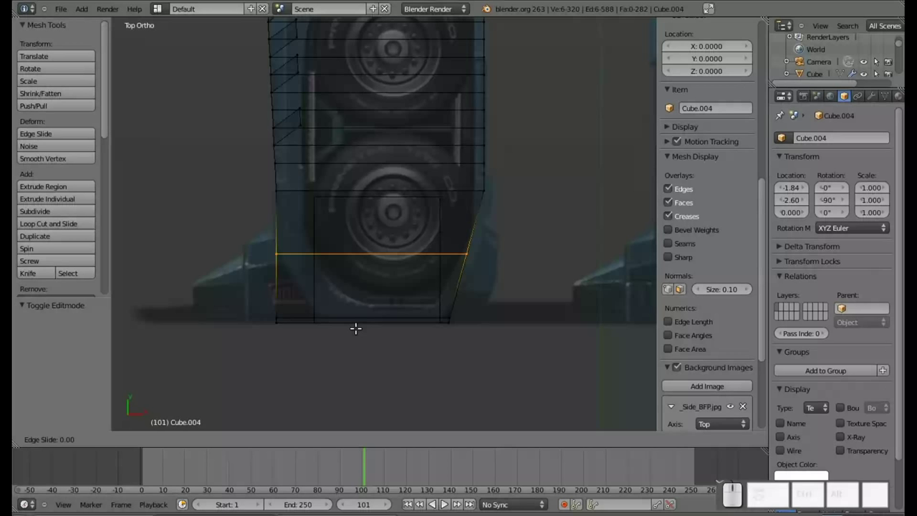
scroll(down, 3)
scroll(up, 3)
key(Escape)
scroll(down, 3)
scroll(up, 3)
key(alt+e)
key(alt+Escape)
key(ctrl+w)
key(ctrl+Escape)
key(ctrl+e)
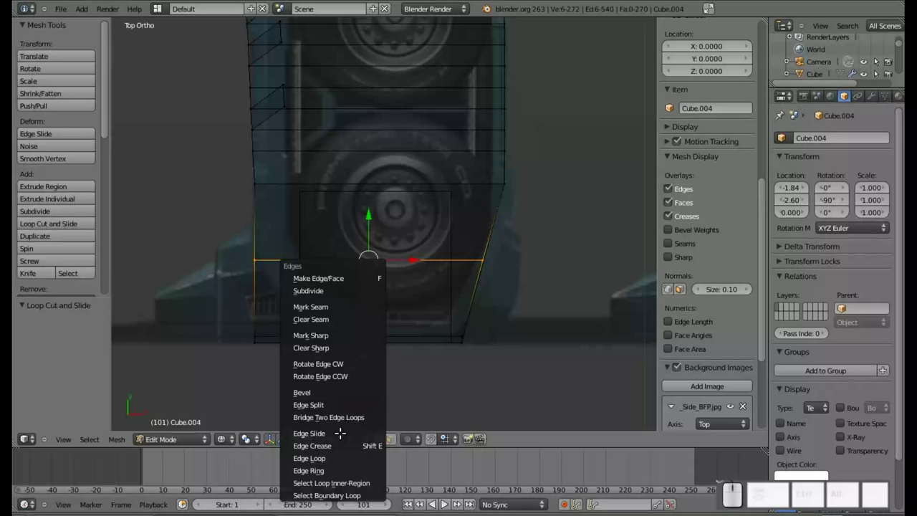
Raise the new edge loop along Y toward the wheel and check the shape in Object Mode.
click(339, 431)
click(377, 257)
drag(372, 225, 372, 191)
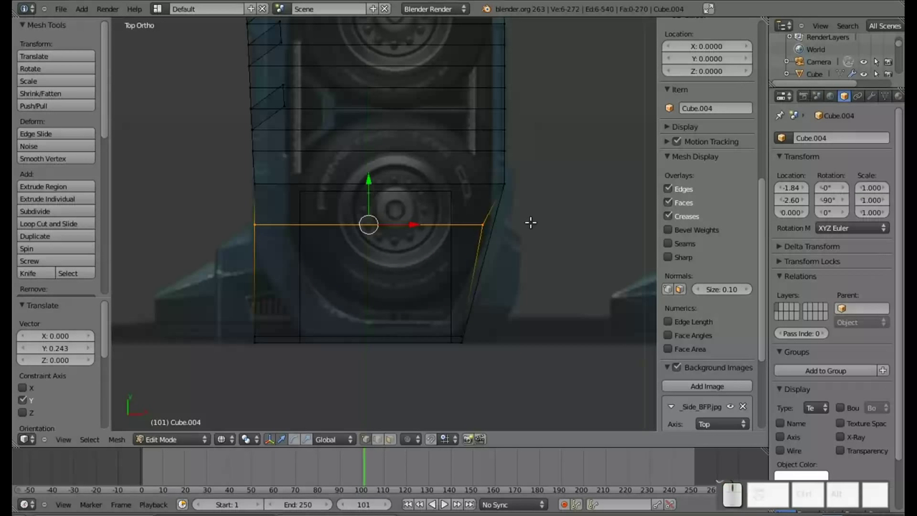
key(Tab)
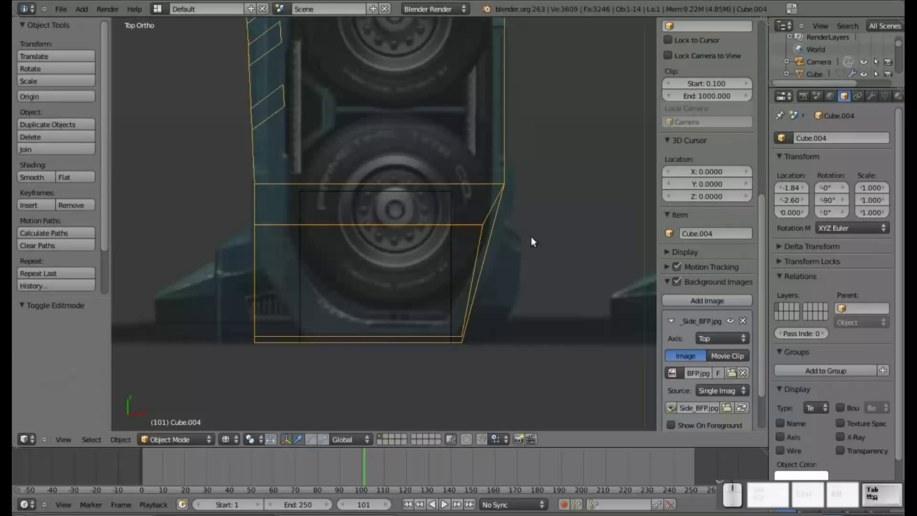
key(Tab)
Push the loop's right-end vertex outward along X and nudge the new loops down slightly.
key(a)
key(b)
click(527, 243)
drag(514, 222, 518, 230)
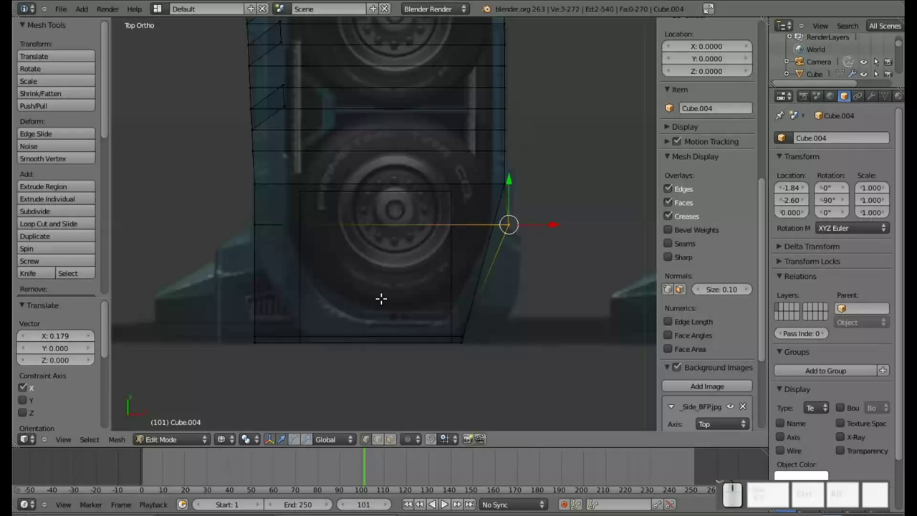
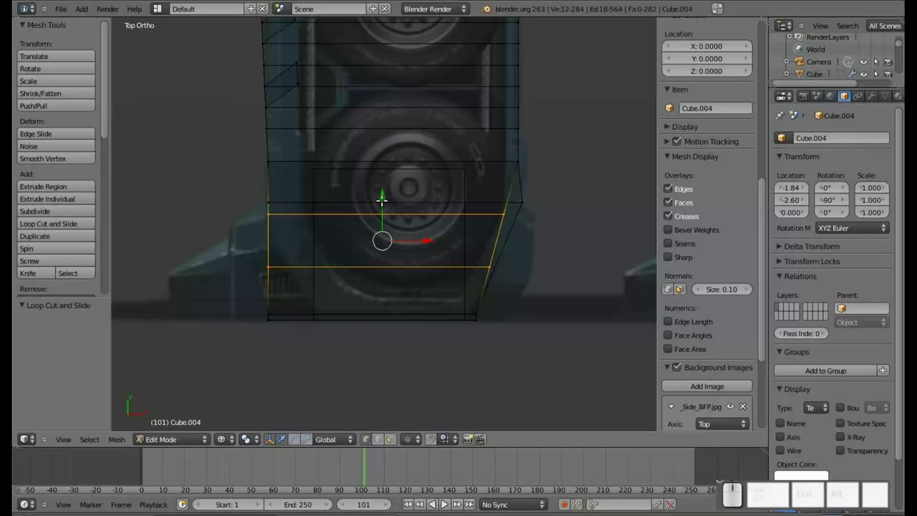
drag(380, 195, 381, 200)
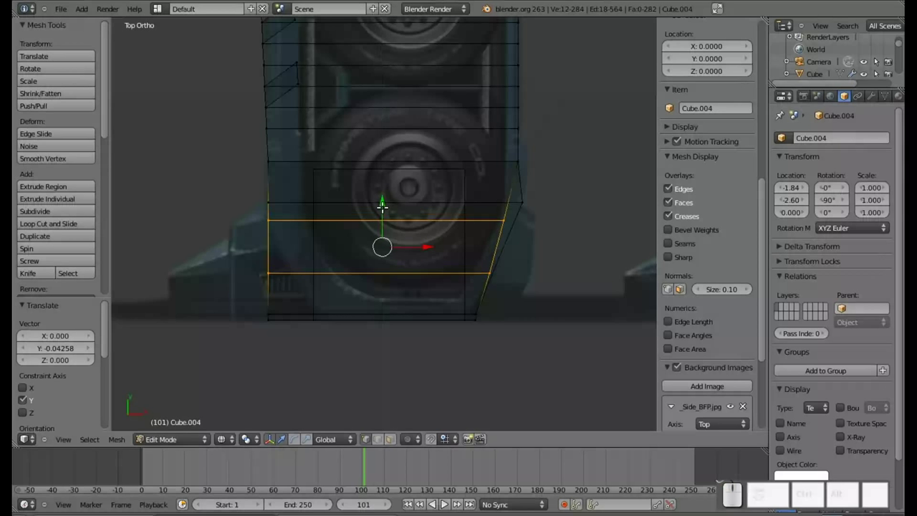
key(a)
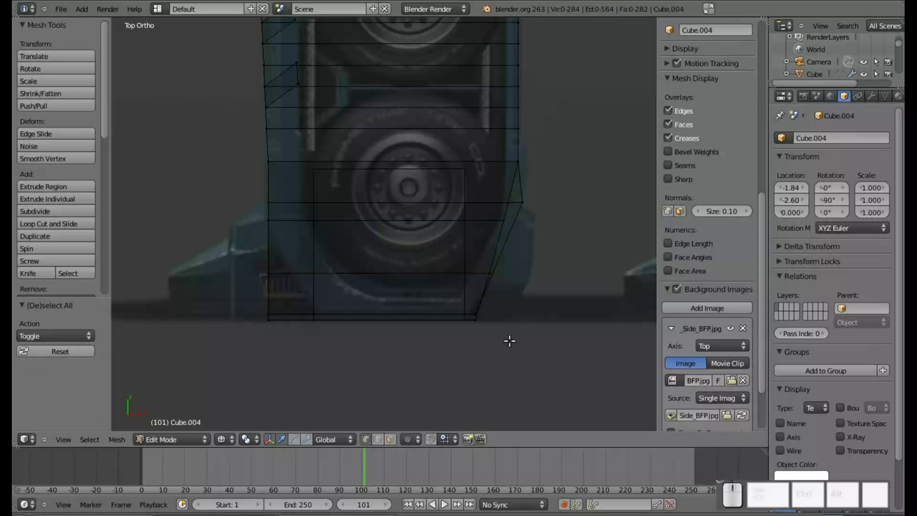
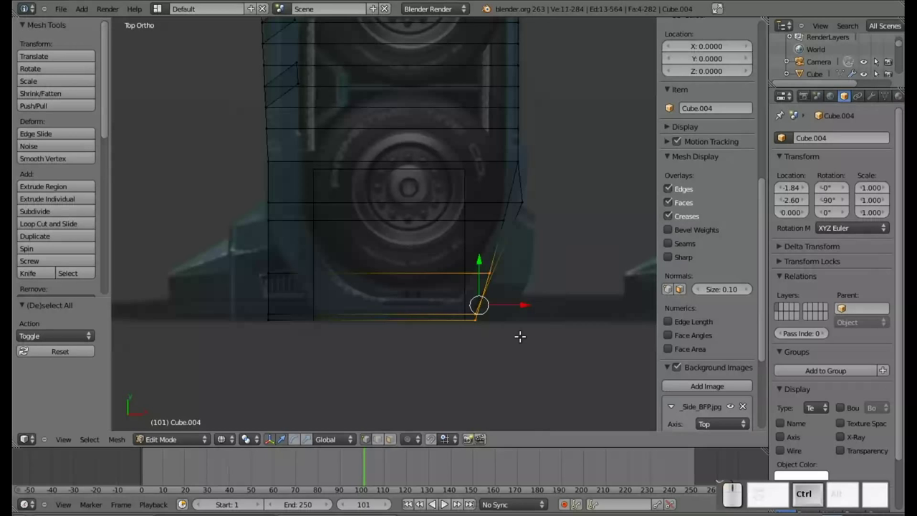
Raise the lower edge loop 0.166 units along Y and clear the selection.
key(ctrl+a)
key(b)
drag(528, 291, 265, 260)
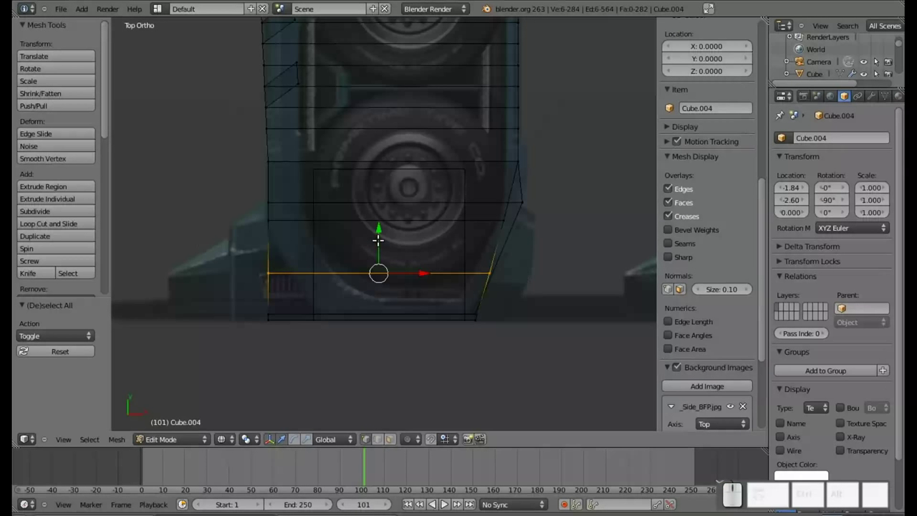
drag(382, 236, 377, 213)
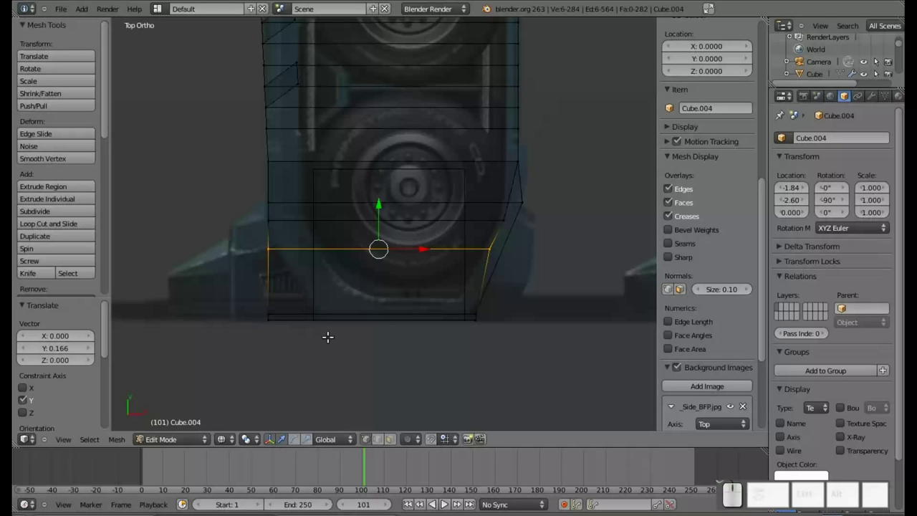
key(Tab)
key(Tab)
key(a)
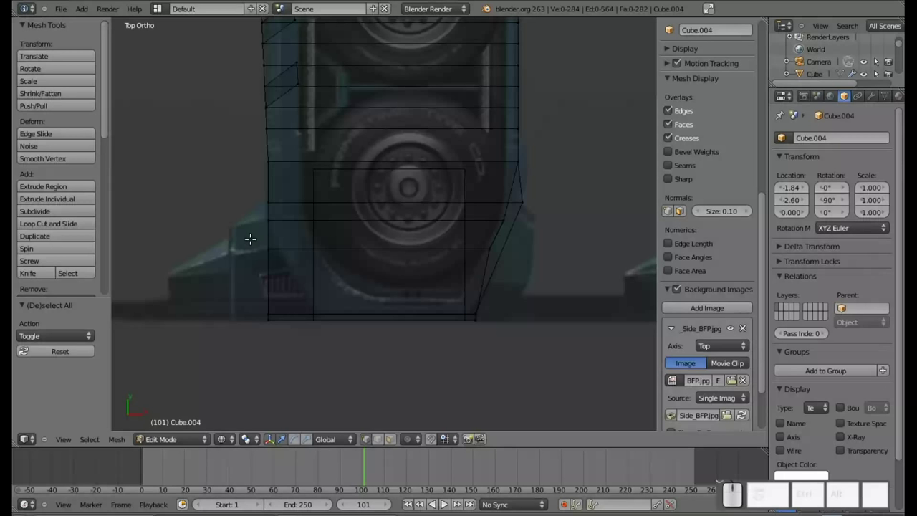
Move the left-side vertices beside the wheel outward along X, widening the bottom-left corner.
key(b)
click(253, 211)
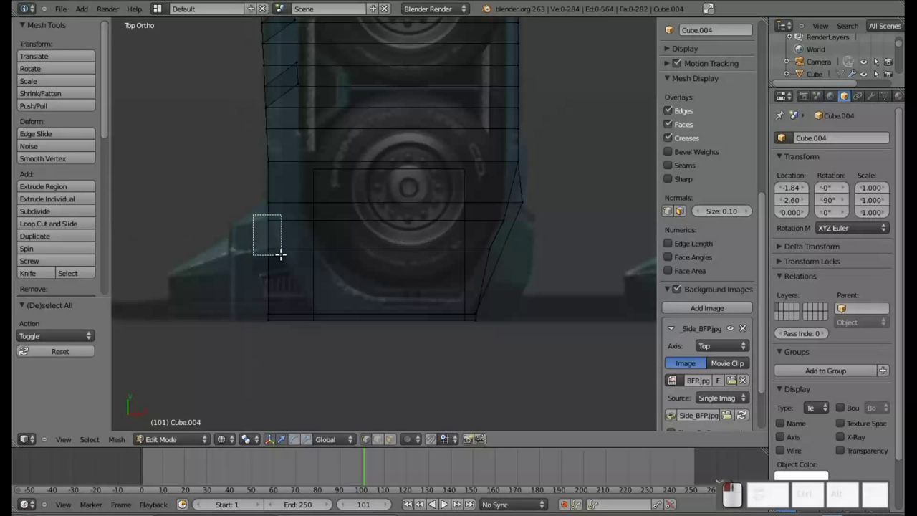
drag(314, 231, 279, 239)
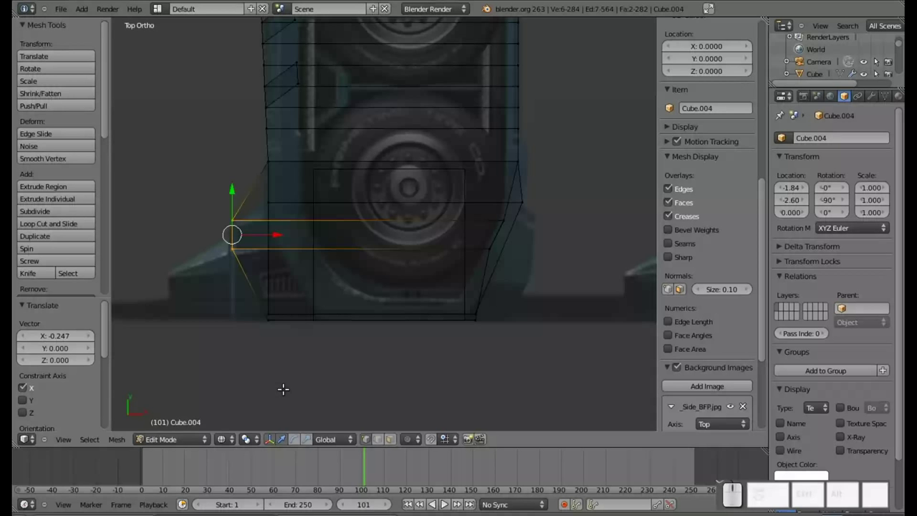
key(a)
key(b)
click(249, 303)
drag(316, 314, 280, 317)
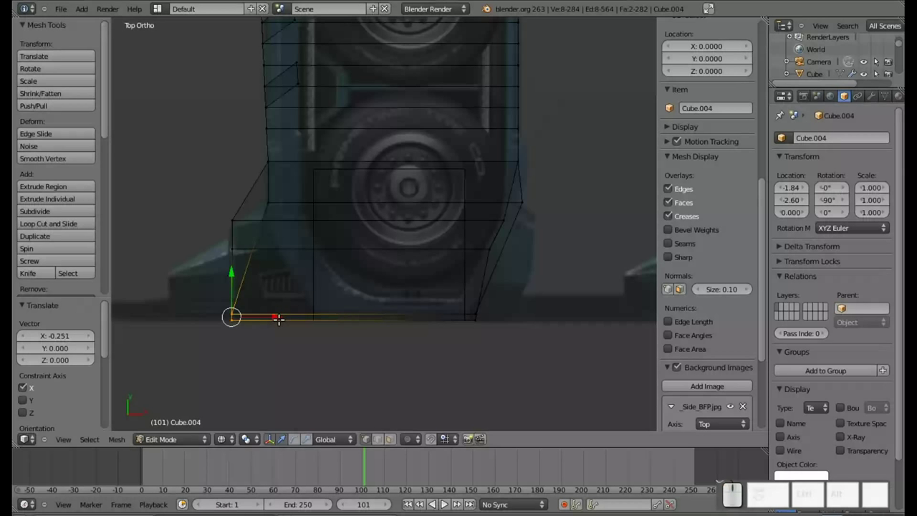
Extrude the left edge outward to the left along the reference outline.
key(b)
click(217, 240)
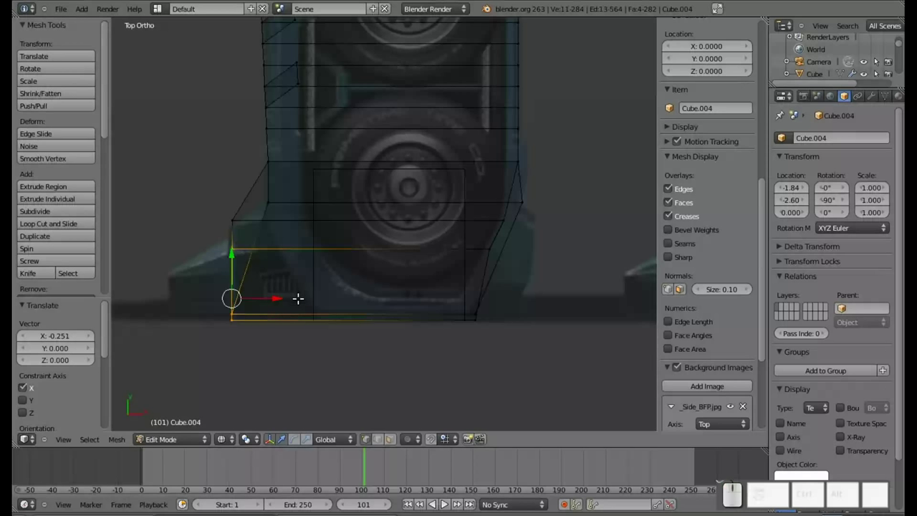
key(e)
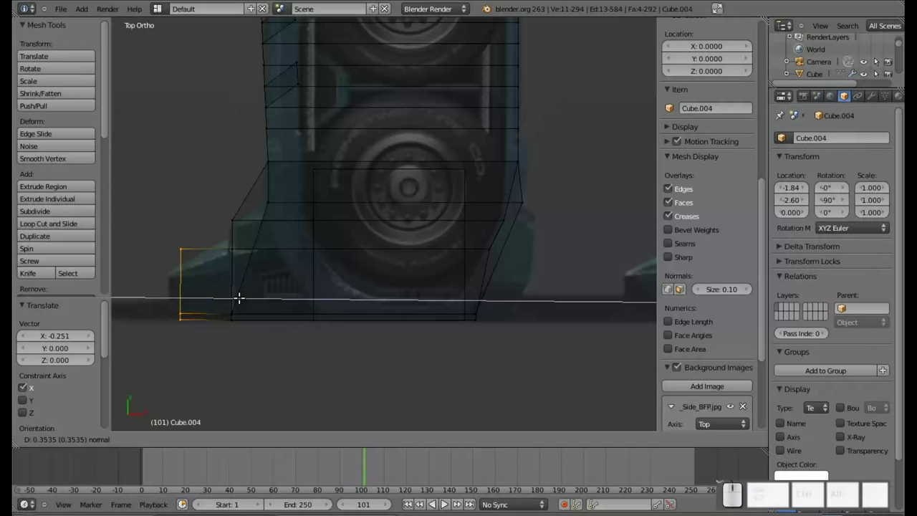
click(233, 291)
Move the new corner vertex down 0.175 along Y onto the base line.
key(Tab)
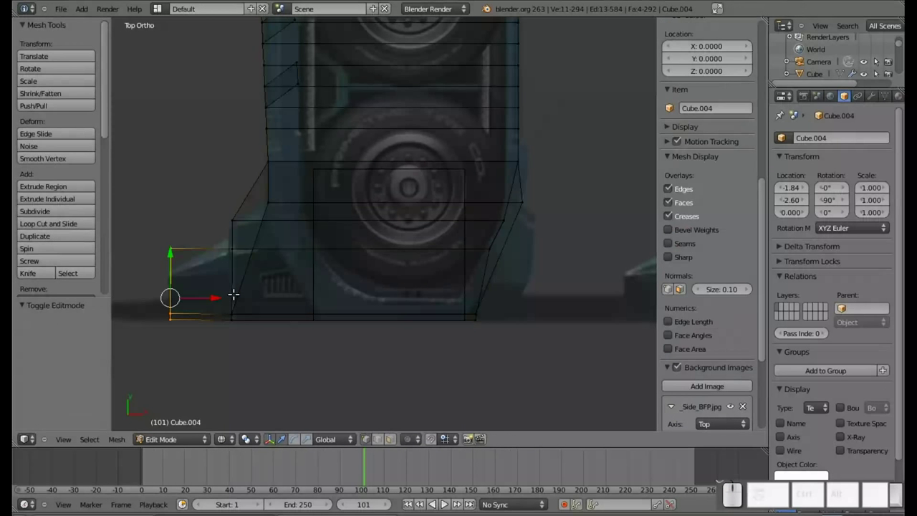
key(a)
key(b)
click(153, 229)
drag(171, 210, 166, 228)
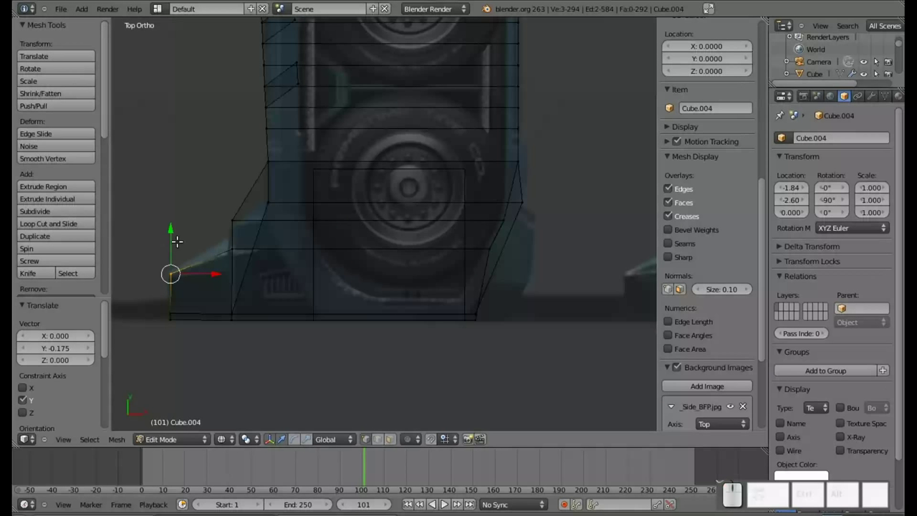
drag(565, 303, 522, 291)
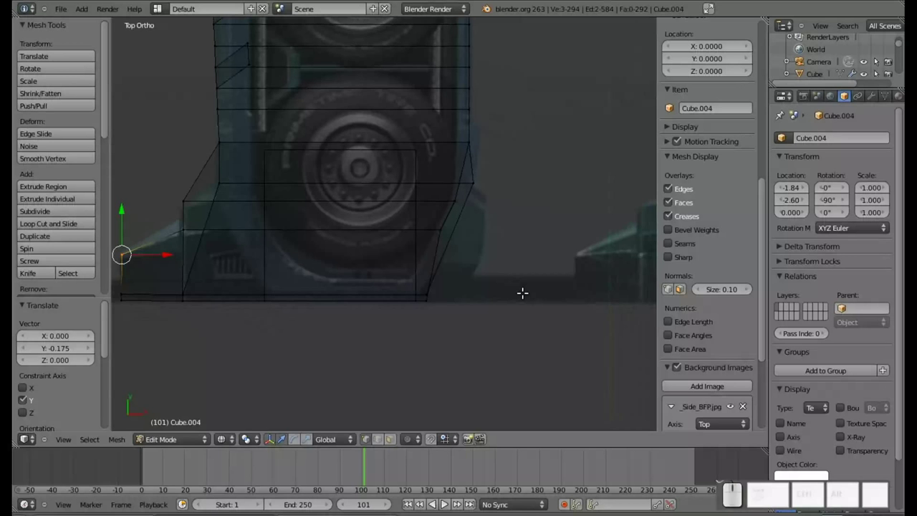
Box-select the vertices along the right edge of the base.
scroll(up, 3)
drag(611, 267, 544, 286)
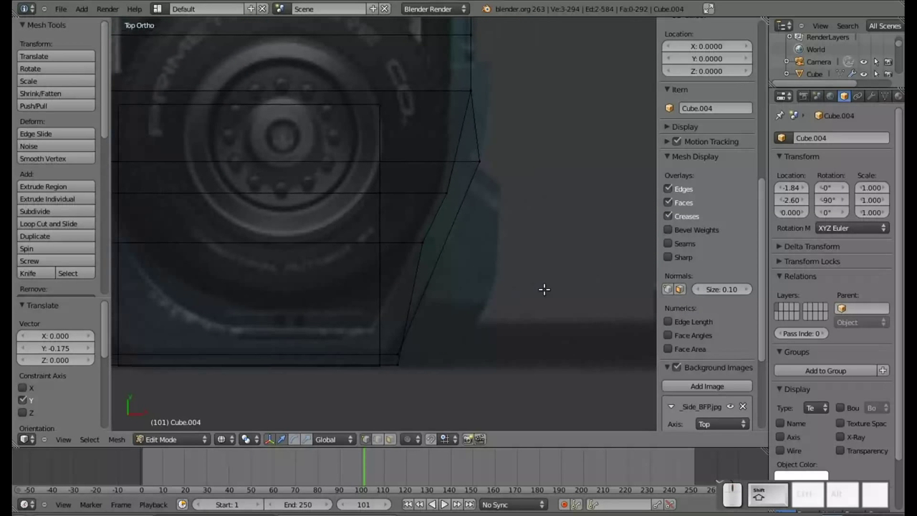
key(a)
key(b)
drag(515, 202, 486, 223)
key(b)
drag(427, 365, 397, 345)
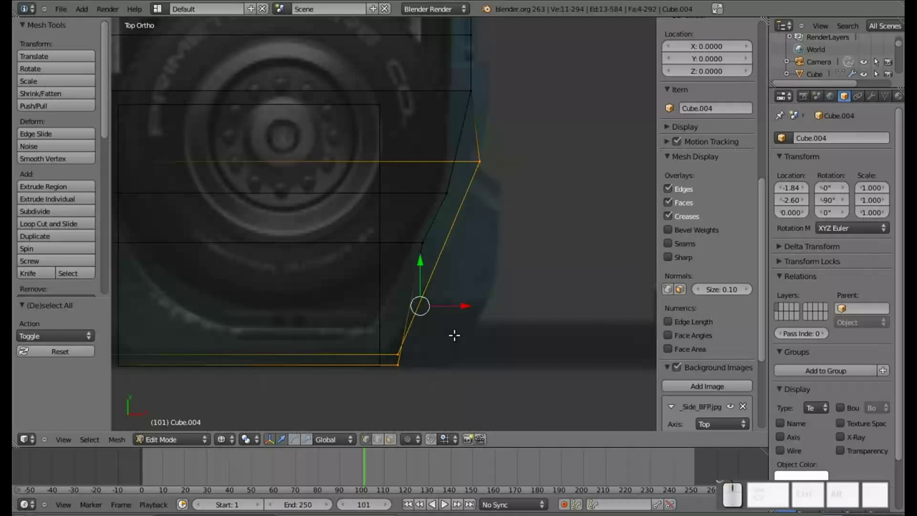
Extrude the right edge outward into a new slanted side, redoing it until placed correctly.
key(e)
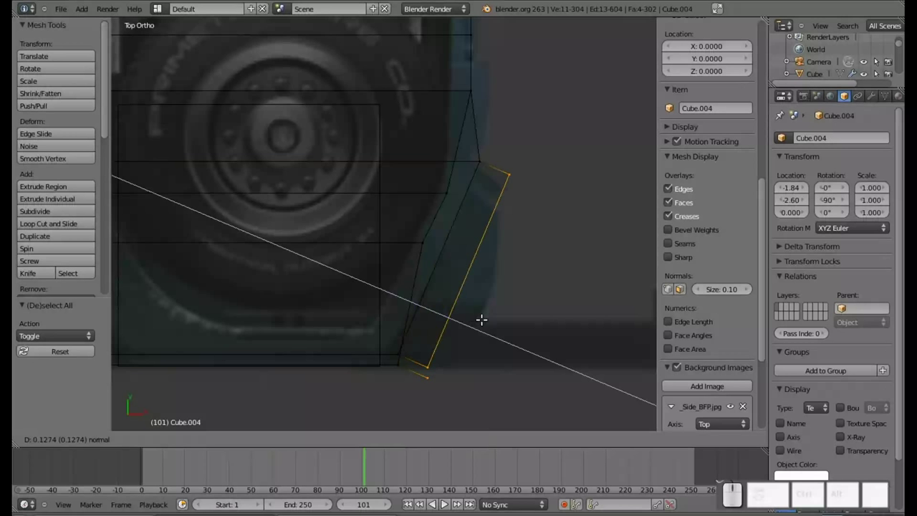
key(ctrl+z)
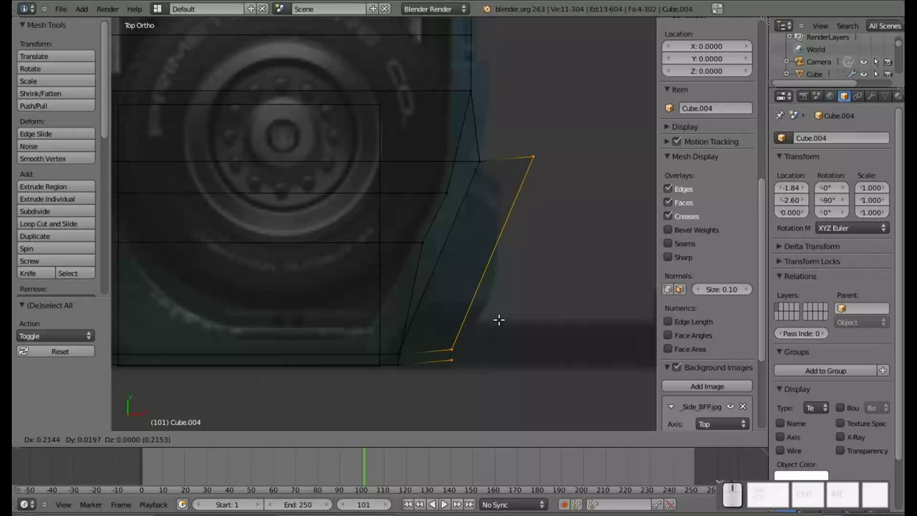
key(Escape)
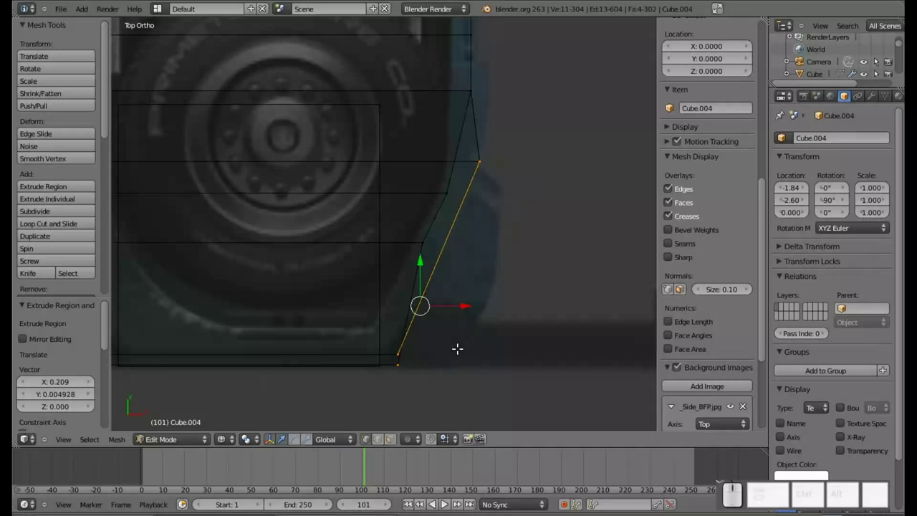
key(ctrl+z)
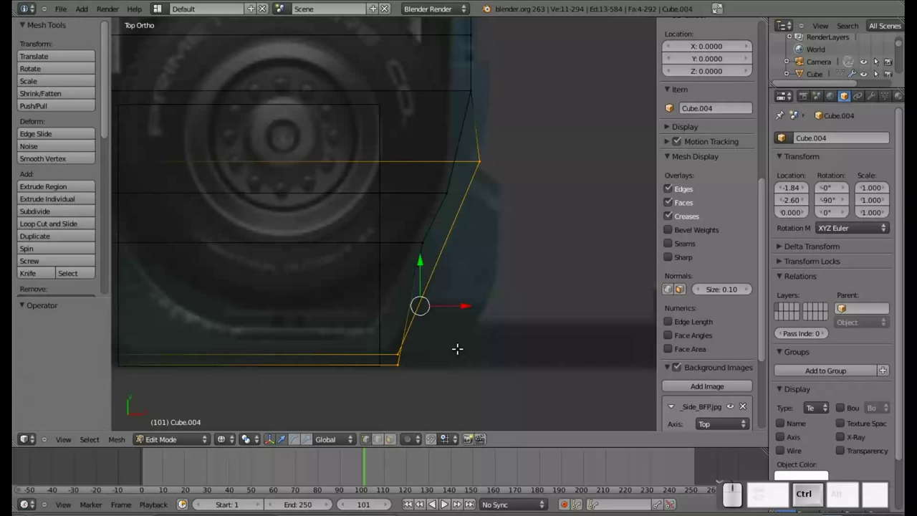
key(b)
drag(525, 391, 364, 303)
drag(460, 304, 492, 305)
key(ctrl+z)
key(e)
key(z)
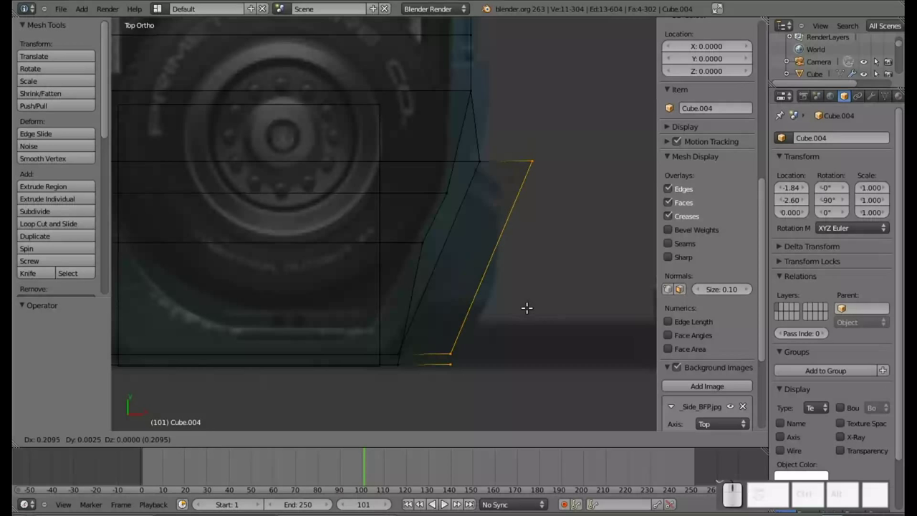
click(528, 305)
Slide the new edge's top corner 0.106 along X to follow the reference outline.
key(a)
key(b)
click(556, 200)
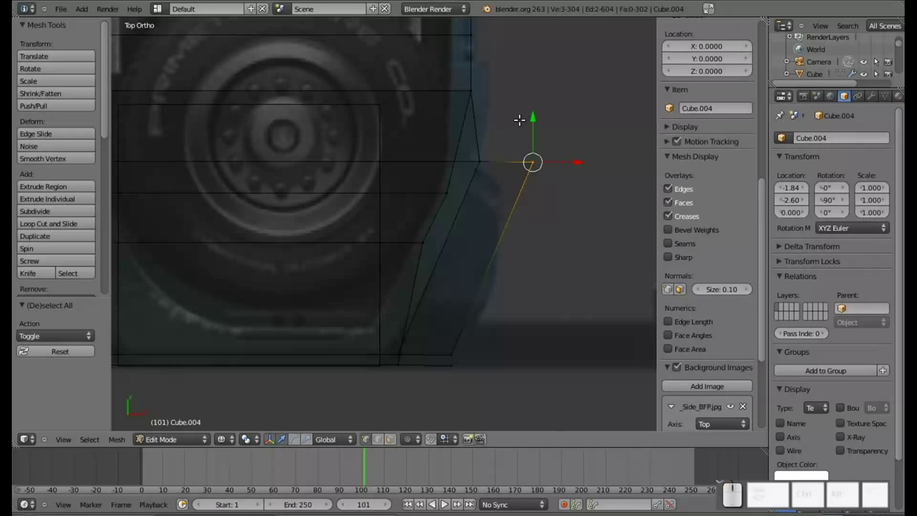
drag(535, 119, 557, 206)
drag(563, 207, 517, 187)
drag(514, 173, 575, 175)
drag(558, 174, 542, 178)
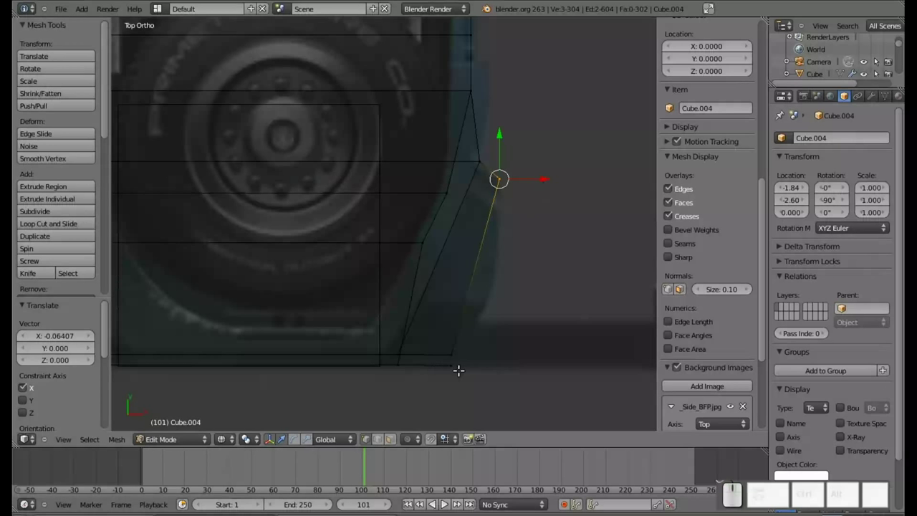
key(a)
key(b)
click(475, 358)
drag(488, 351, 513, 353)
drag(545, 358, 414, 318)
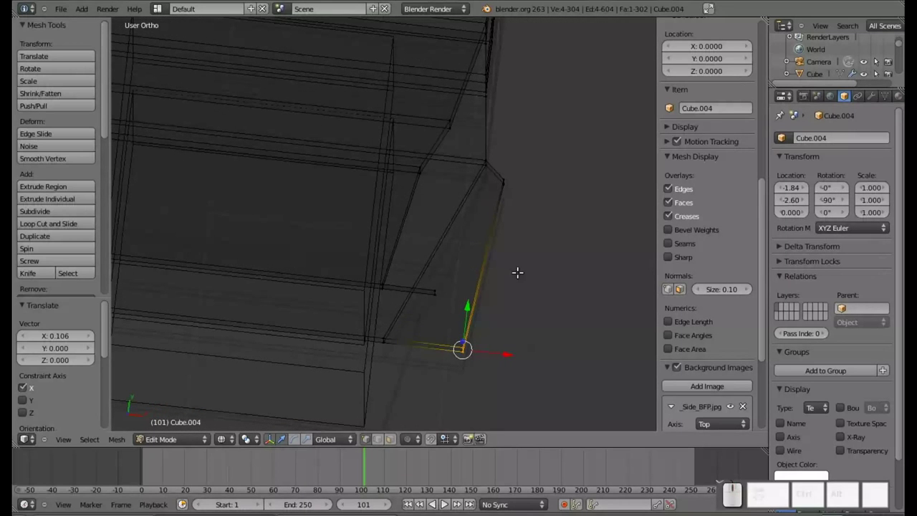
Adjust the loose corner vertex and join the first pair of corner vertices with F.
drag(532, 263, 489, 267)
key(a)
key(b)
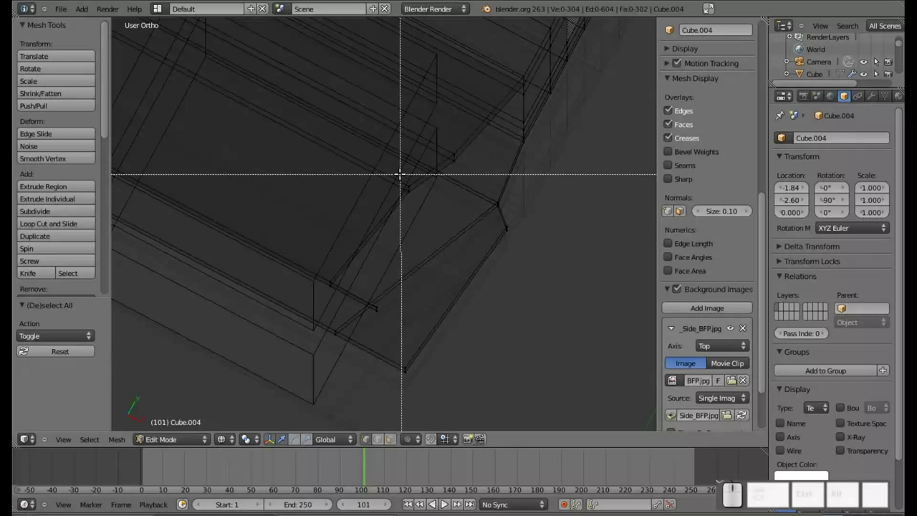
drag(399, 173, 425, 208)
key(e)
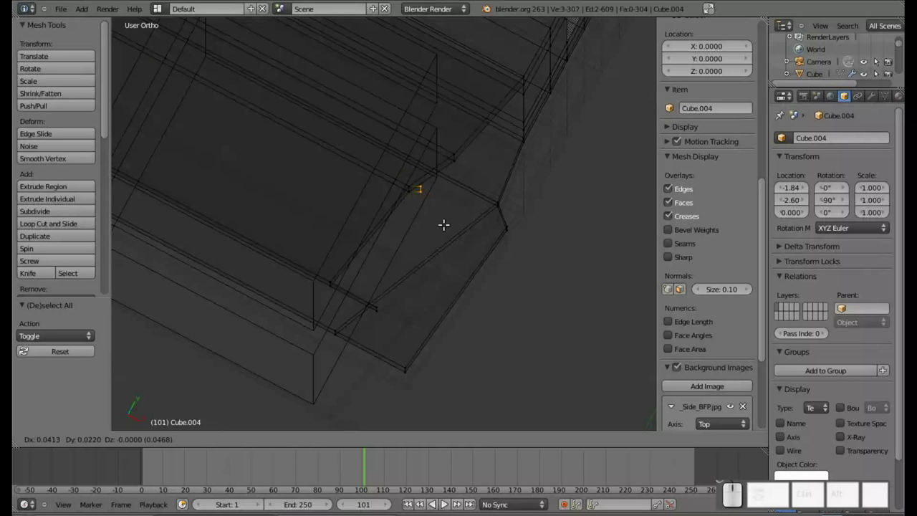
key(Escape)
drag(450, 209, 427, 256)
drag(332, 269, 353, 261)
right_click(366, 263)
right_click(368, 275)
key(f)
drag(351, 239, 403, 267)
key(a)
scroll(up, 3)
click(438, 253)
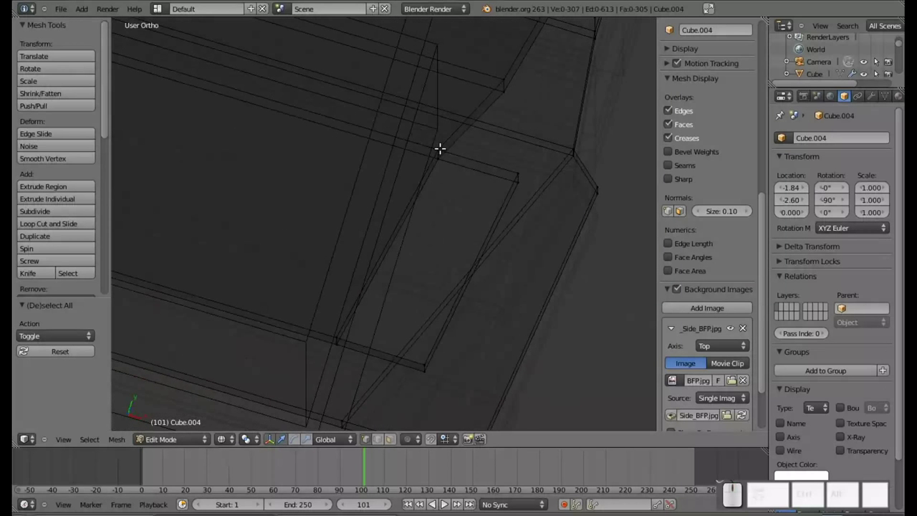
Fill the two open gaps of the slanted piece with four-corner faces.
right_click(440, 146)
right_click(516, 168)
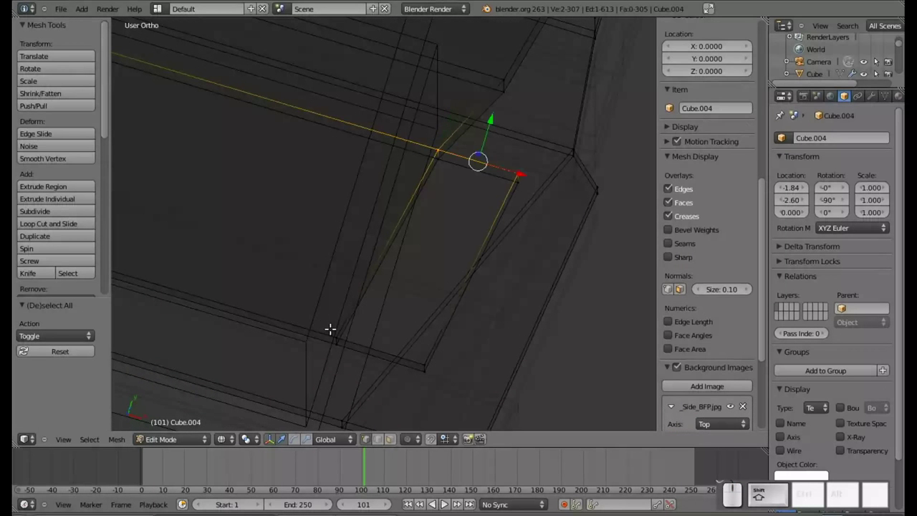
right_click(332, 328)
right_click(422, 358)
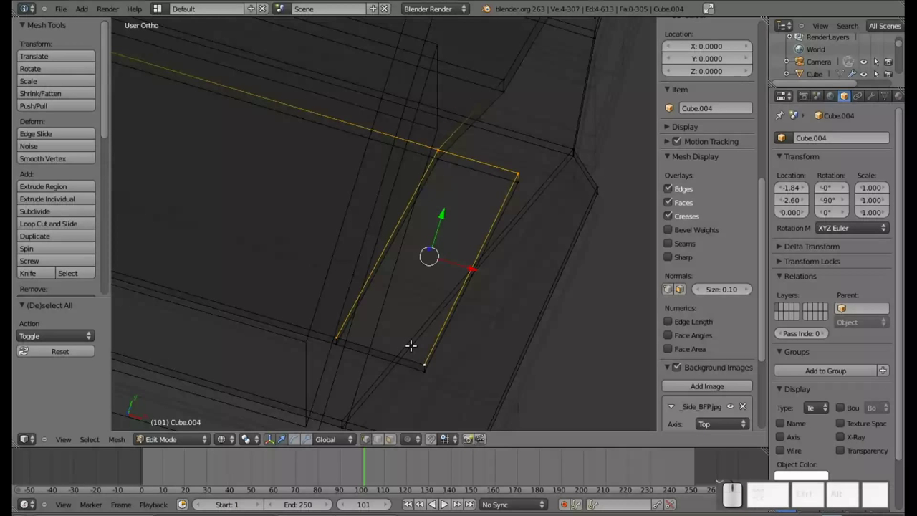
key(f)
right_click(439, 158)
right_click(519, 180)
right_click(336, 344)
right_click(425, 367)
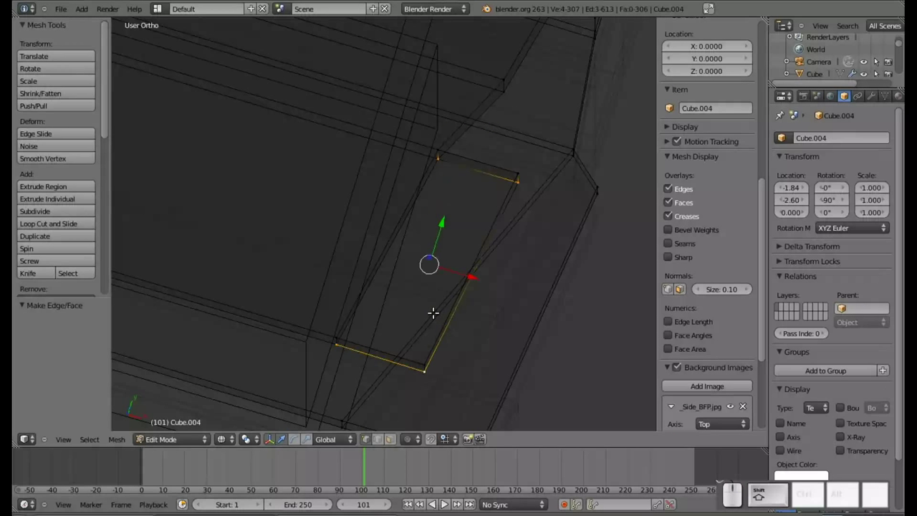
key(f)
drag(504, 266, 355, 302)
scroll(down, 3)
drag(455, 256, 450, 267)
Orbit around the side piece and bring its top into view.
click(684, 232)
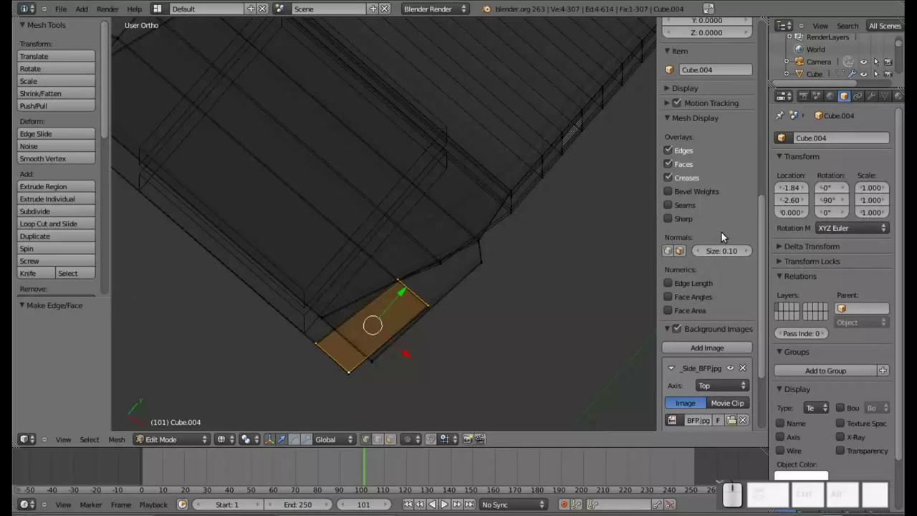
key(n)
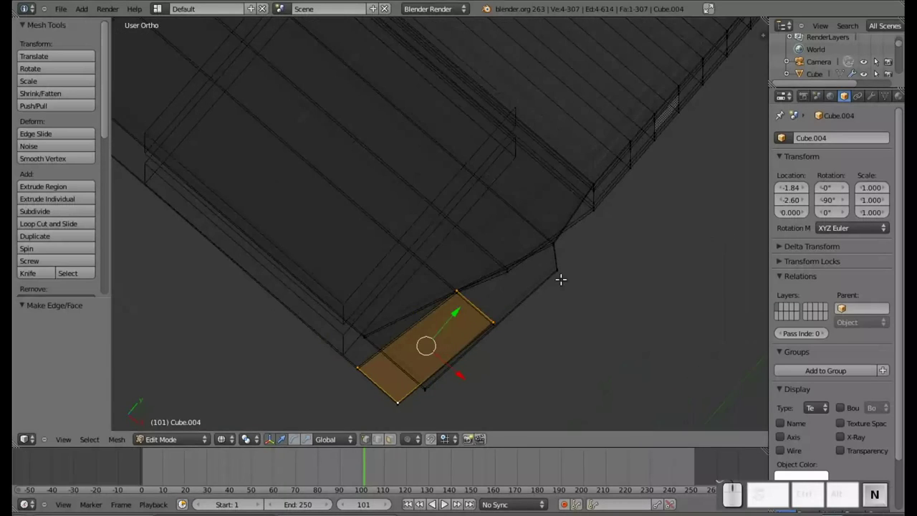
drag(587, 279, 648, 90)
drag(633, 94, 554, 286)
click(553, 278)
drag(541, 258, 432, 210)
drag(458, 191, 598, 314)
key(KP_7)
drag(704, 278, 479, 91)
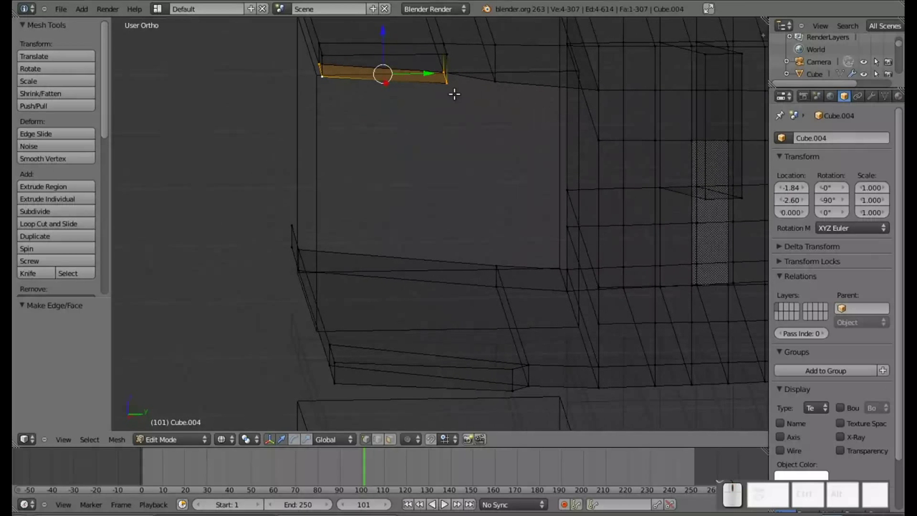
Select the four corners of the remaining side gap, leaving two parallel edges selected.
right_click(450, 79)
right_click(319, 66)
drag(525, 356, 517, 311)
right_click(511, 314)
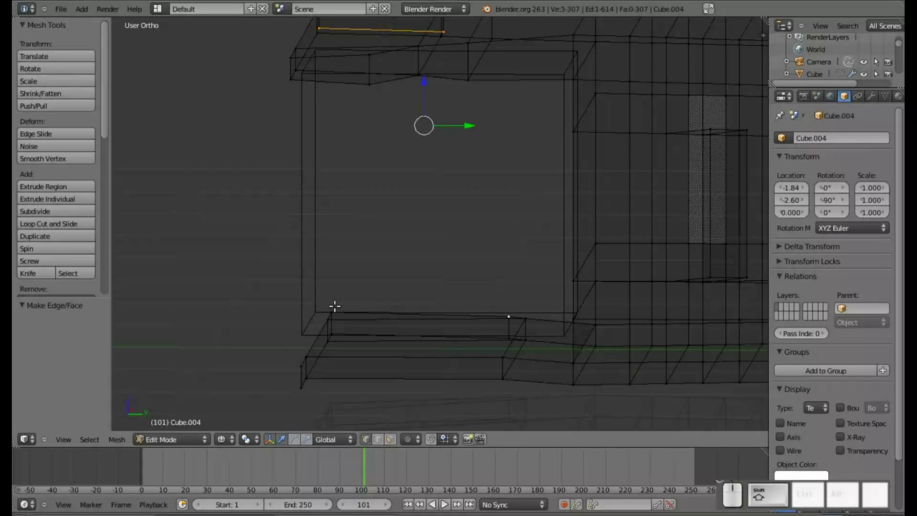
right_click(331, 307)
drag(515, 290, 518, 339)
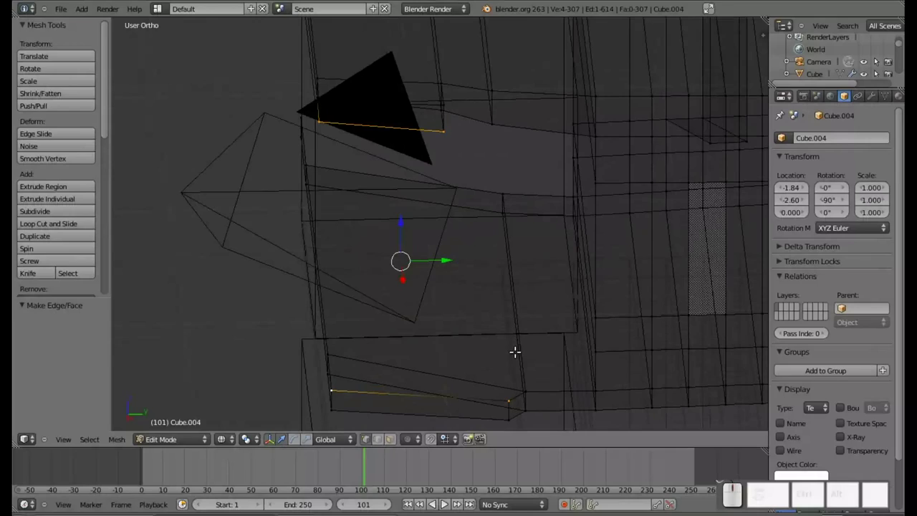
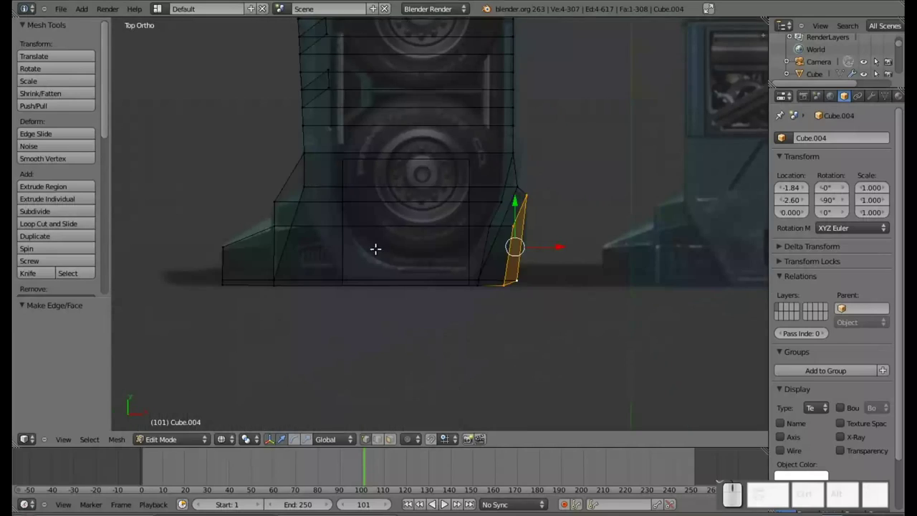
Move two left-side vertices horizontally along X to taper the base side.
drag(225, 171, 407, 213)
drag(409, 216, 402, 284)
right_click(406, 294)
right_click(407, 298)
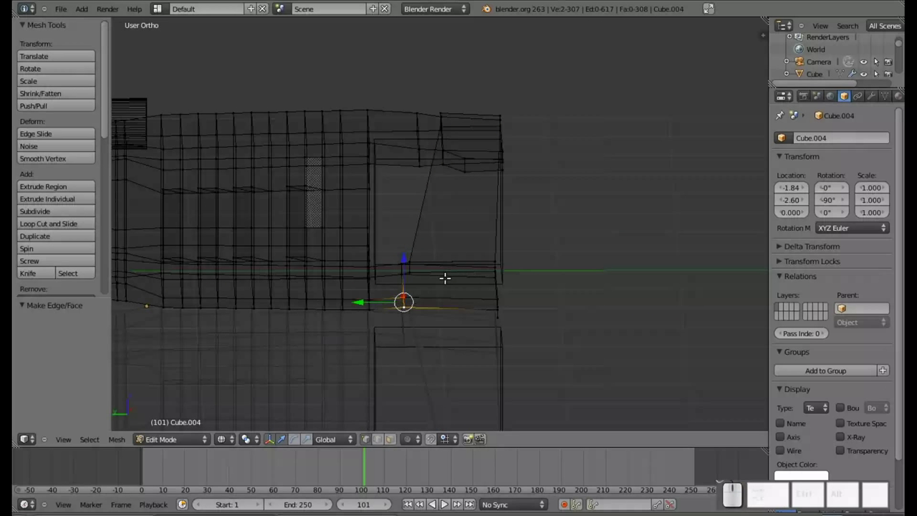
key(e)
key(x)
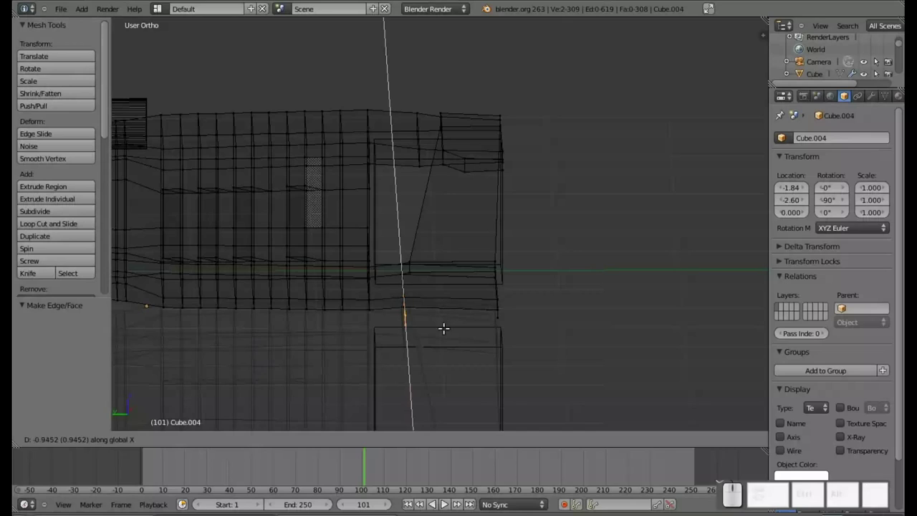
click(444, 327)
Extrude the selected left-side edge sideways to start the ledge.
drag(547, 256, 737, 372)
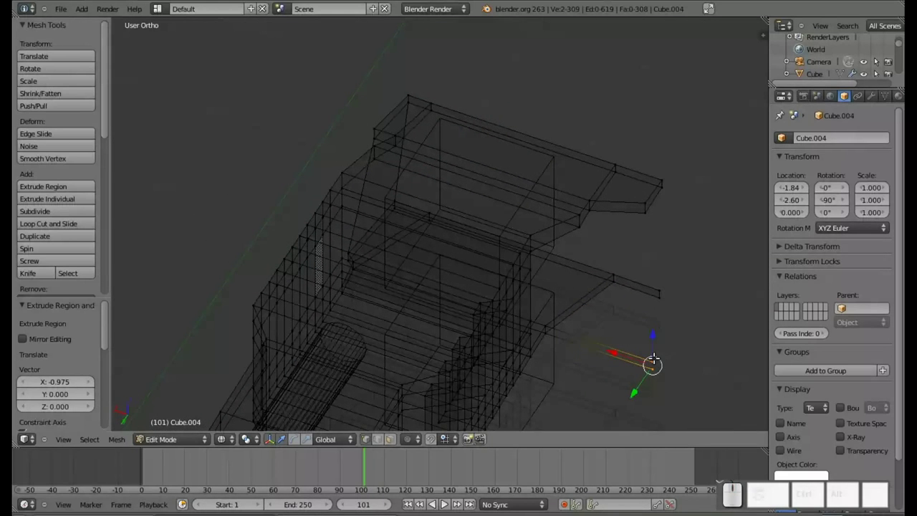
right_click(659, 284)
right_click(662, 295)
key(f)
drag(640, 322, 615, 304)
Fill the left ledge gaps with two faces, including a trapezoid bridging the selected edges.
right_click(603, 302)
right_click(636, 324)
right_click(603, 382)
right_click(517, 336)
key(f)
right_click(518, 346)
right_click(600, 311)
right_click(639, 336)
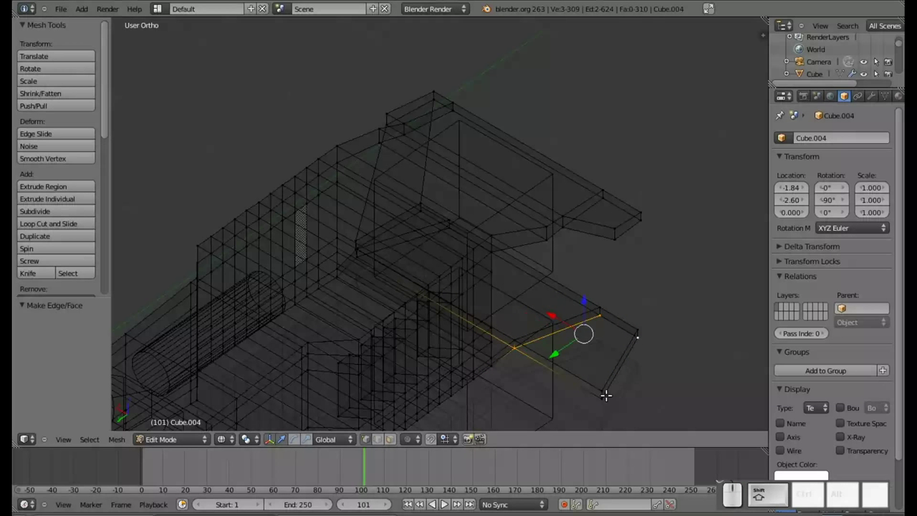
right_click(603, 394)
key(shift+f)
drag(597, 370, 523, 285)
drag(599, 262, 575, 292)
In top view, nudge the wedge's top corner 0.056 along X to taper it inward.
key(KP_7)
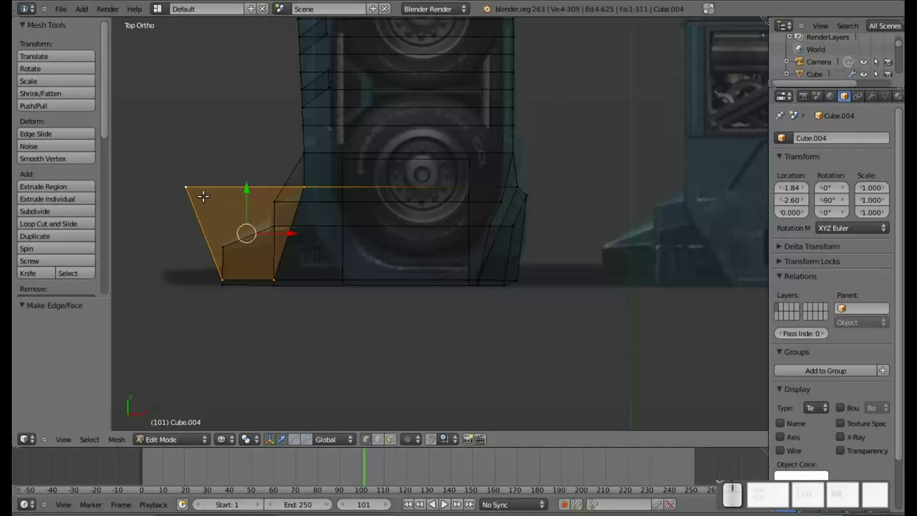
key(a)
key(b)
click(159, 163)
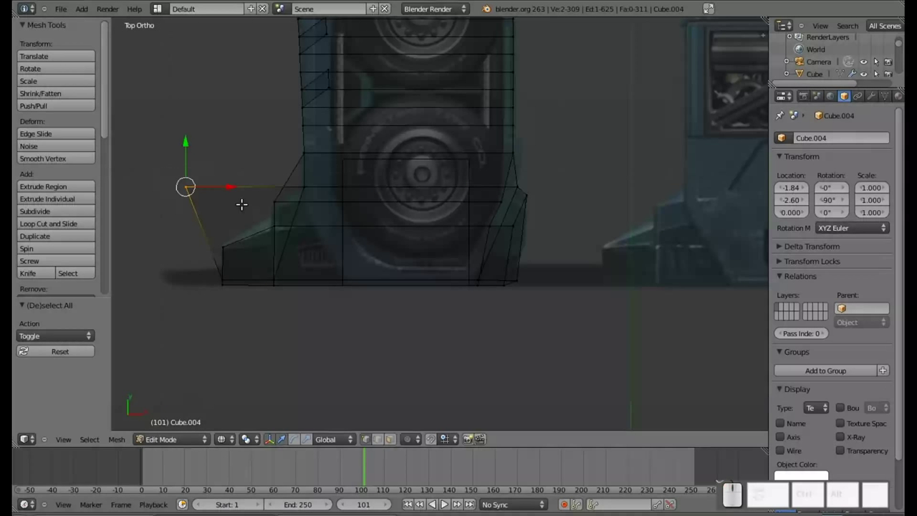
drag(230, 182, 238, 145)
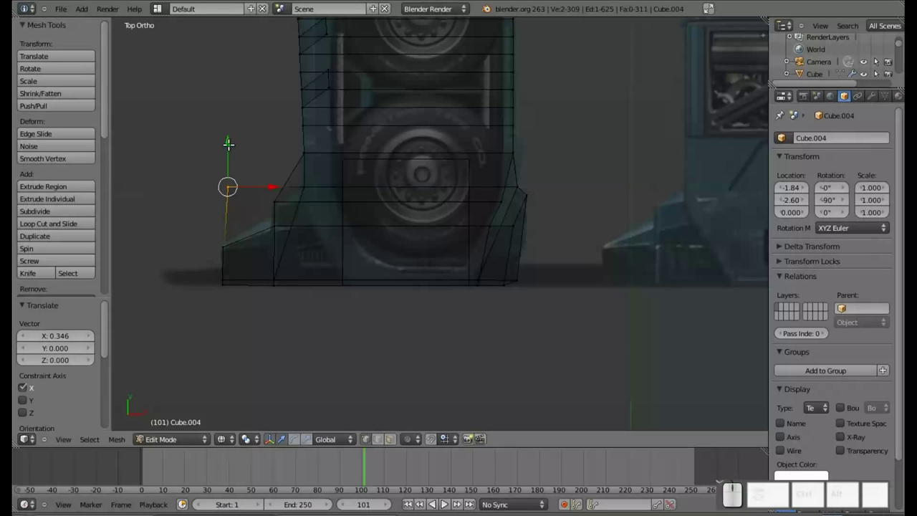
Reposition the view from the leg up to the torso.
drag(226, 142, 249, 220)
drag(268, 235, 261, 230)
scroll(down, 3)
scroll(down, 3)
scroll(up, 3)
click(474, 99)
scroll(up, 3)
drag(430, 143, 430, 235)
Select the head object Cube.006, centre the view on it and enter Edit Mode.
scroll(down, 3)
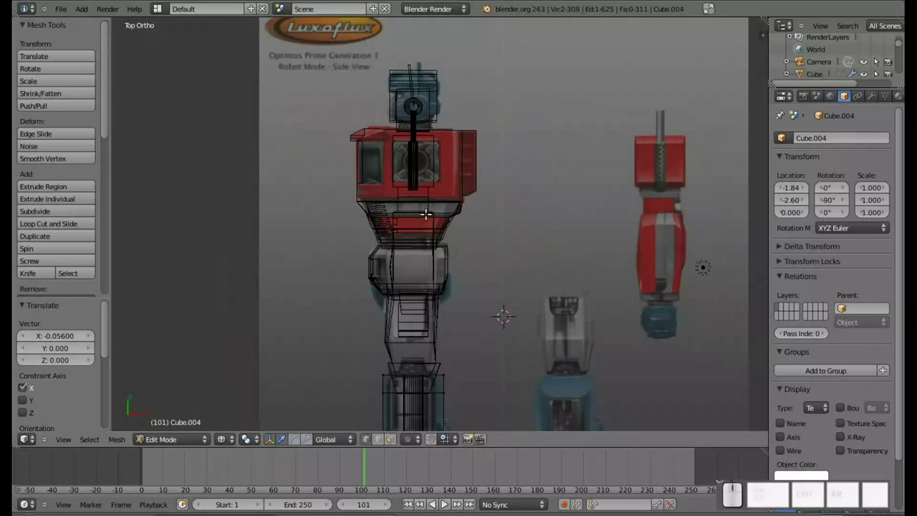
middle_click(413, 92)
scroll(up, 3)
key(Tab)
right_click(413, 154)
drag(415, 153, 431, 173)
scroll(up, 3)
scroll(up, 3)
drag(369, 188, 403, 222)
key(Tab)
Select the linked antenna and ear disc and rotate them about 5° around Z to stand upright.
right_click(386, 103)
key(l)
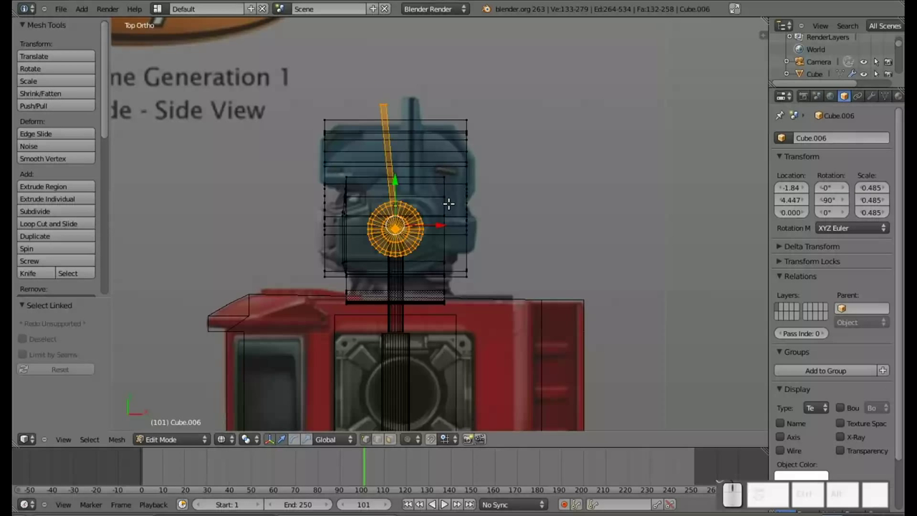
key(r)
key(z)
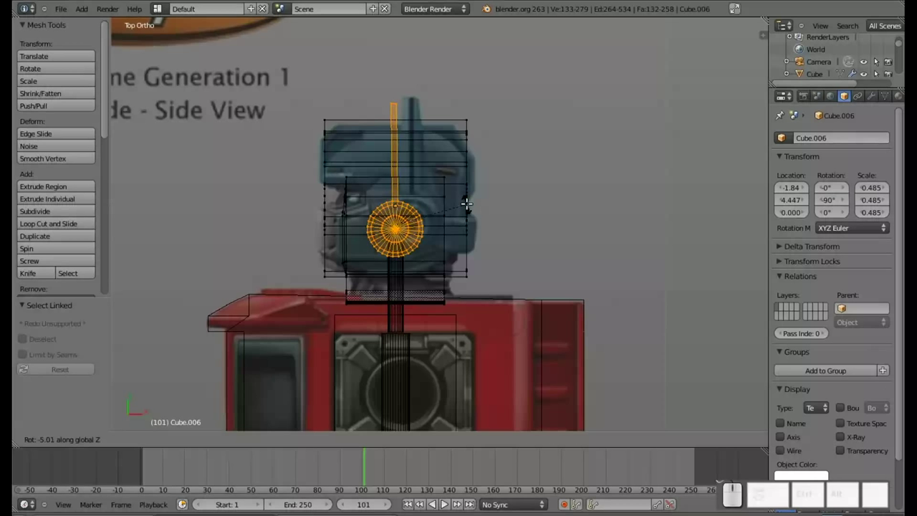
click(468, 201)
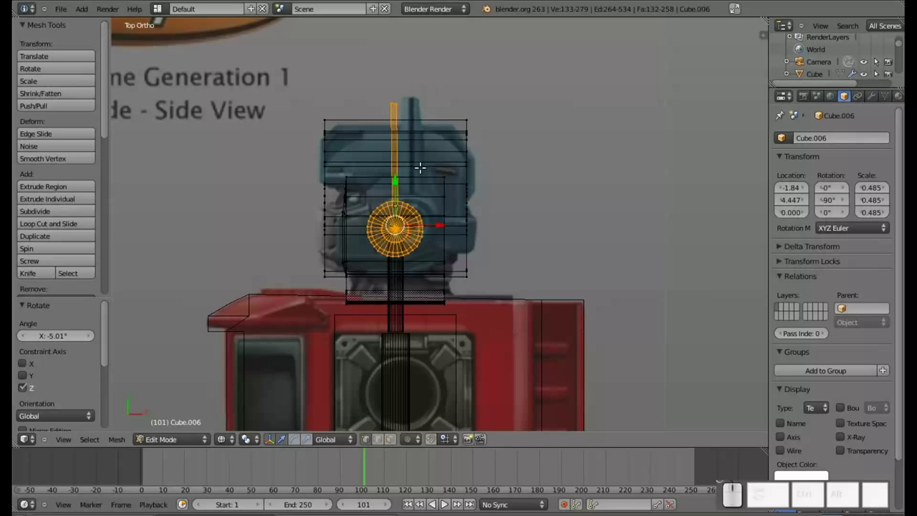
Shift the antenna and disc slightly upward (0.102 X, 0.047 Y).
drag(430, 223, 437, 197)
drag(413, 179, 404, 131)
scroll(up, 3)
middle_click(397, 92)
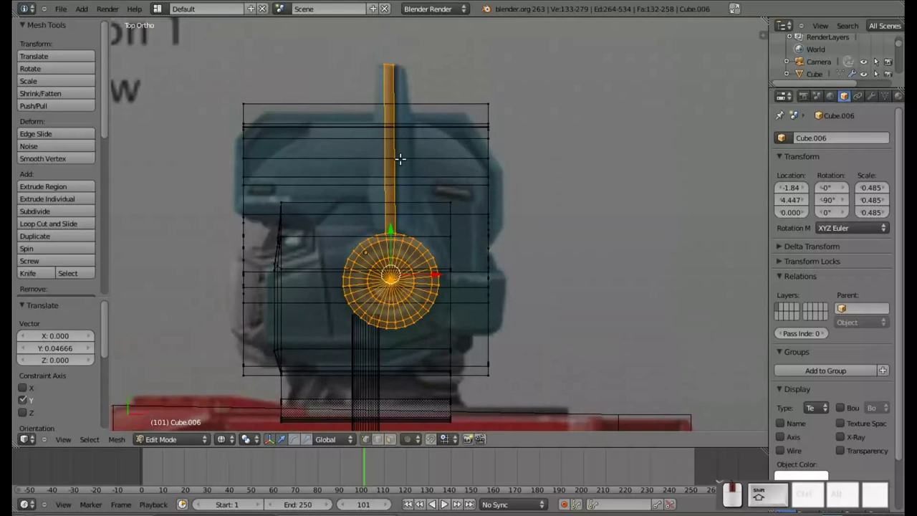
Insert a new edge loop across the antenna after undoing a misplaced first attempt.
key(ctrl+r)
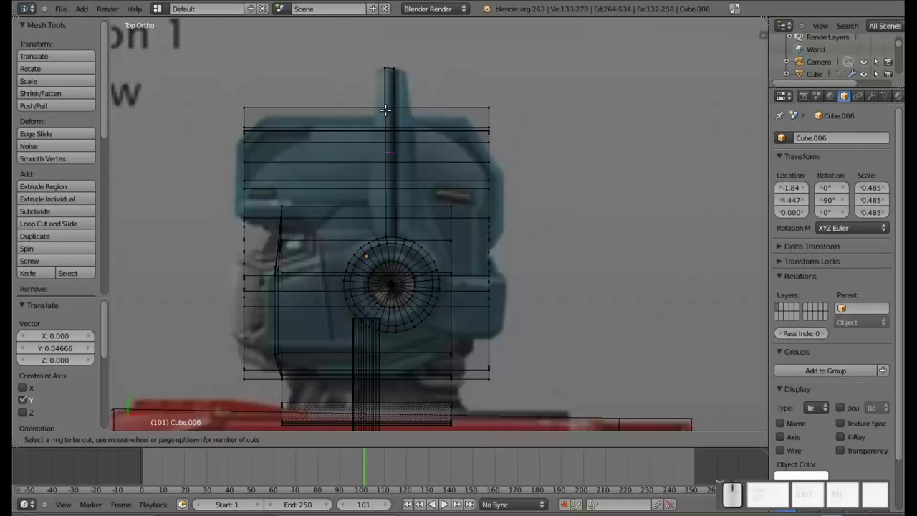
click(387, 107)
key(ctrl+z)
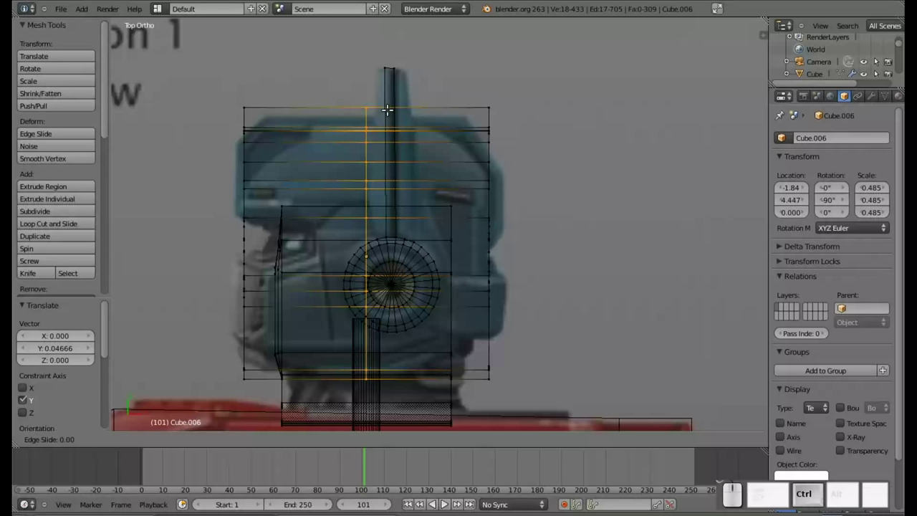
key(ctrl+z)
key(Escape)
key(ctrl+z)
key(ctrl+r)
click(387, 78)
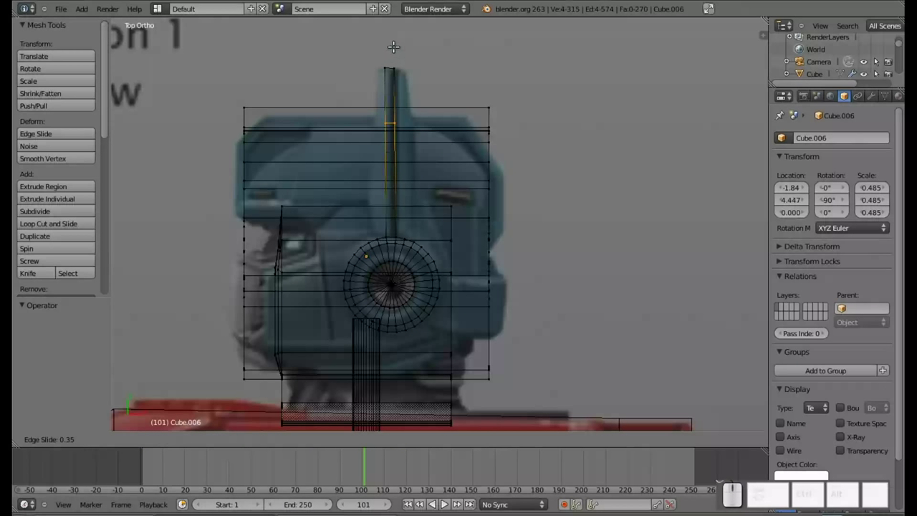
click(391, 50)
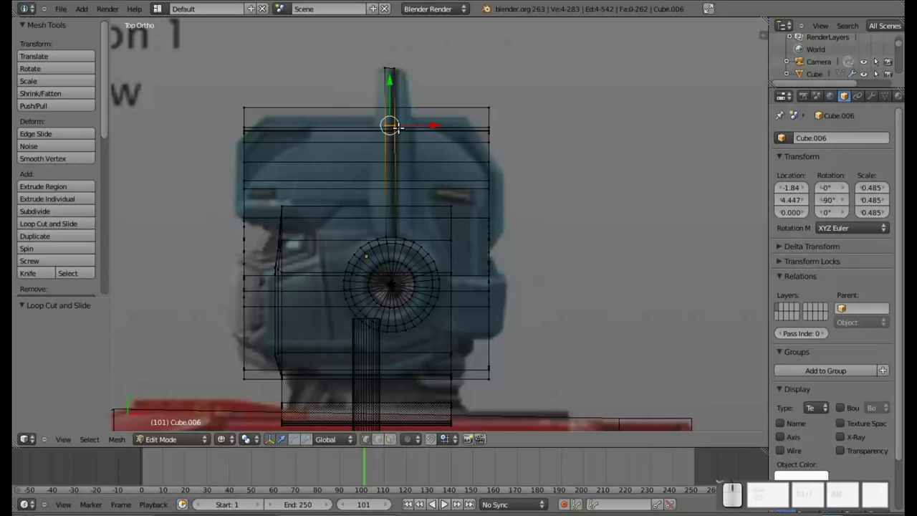
Slant the antenna's top vertex sideways along X and start angling the lower edge.
key(a)
scroll(up, 3)
drag(394, 119, 418, 208)
key(b)
drag(390, 126, 373, 94)
drag(407, 115, 433, 142)
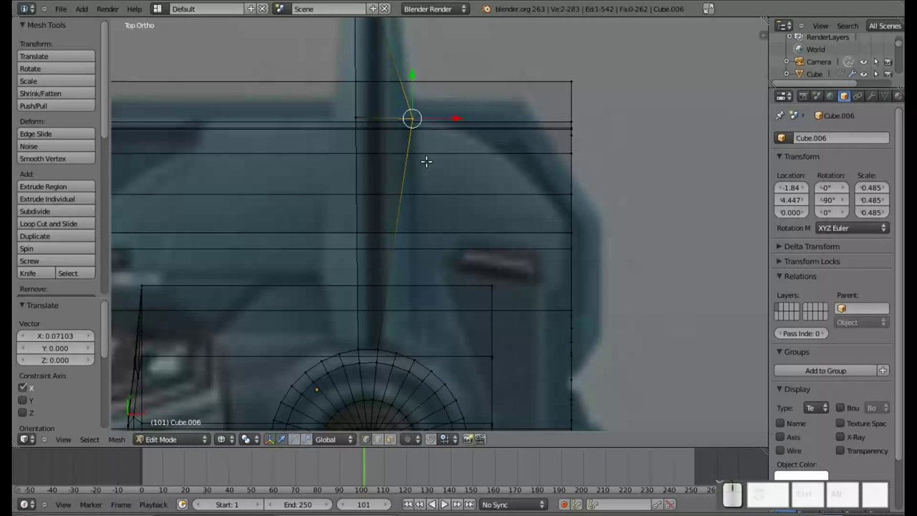
drag(405, 195, 402, 127)
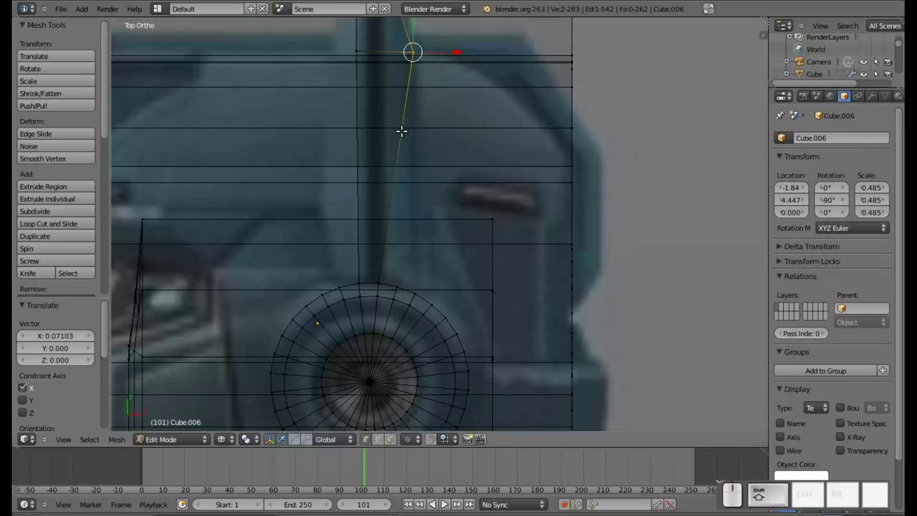
key(a)
key(b)
drag(373, 271, 396, 281)
drag(400, 280, 414, 280)
key(ctrl+z)
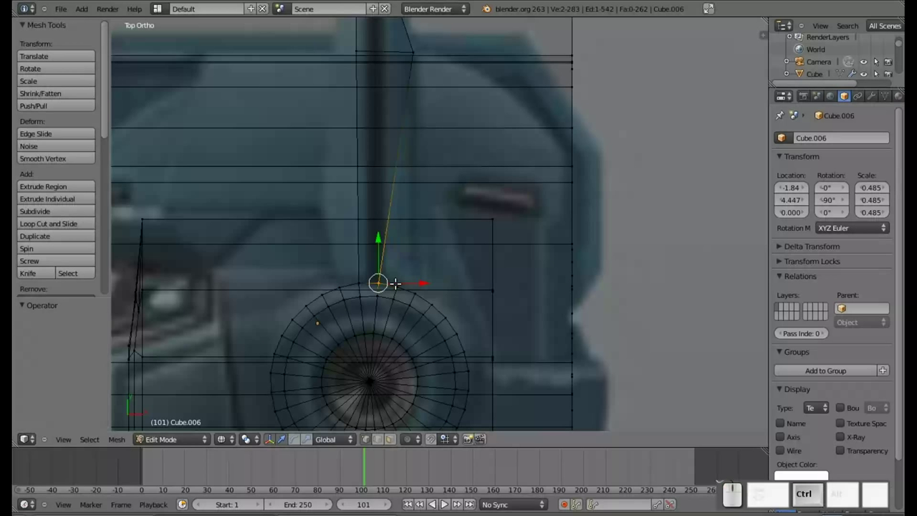
Shift the antenna's bottom vertex about 0.031 along X so the antenna tapers.
key(o)
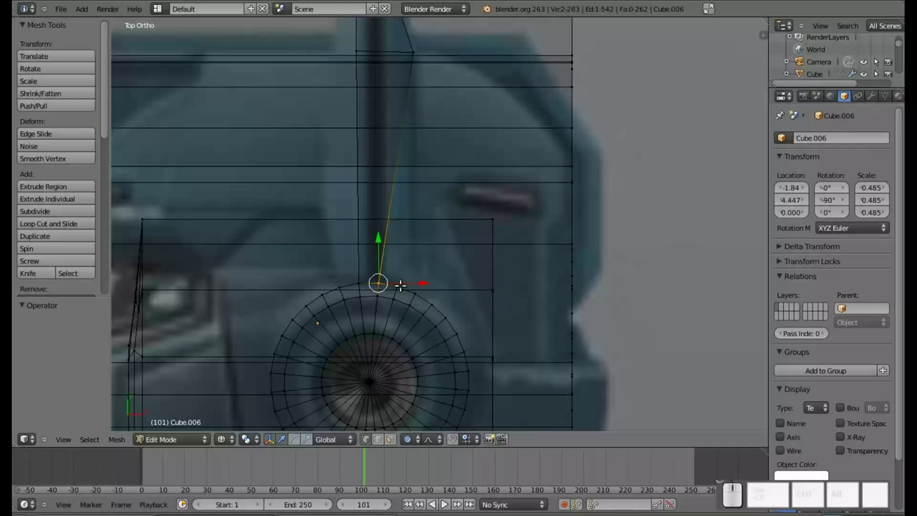
click(420, 281)
scroll(up, 3)
scroll(up, 3)
scroll(up, 3)
scroll(up, 3)
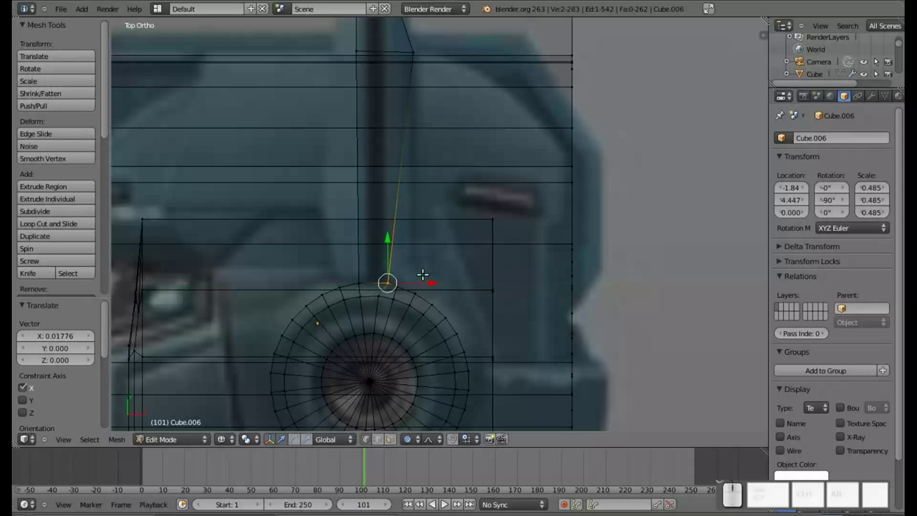
key(ctrl+z)
key(o)
key(b)
drag(395, 271, 418, 283)
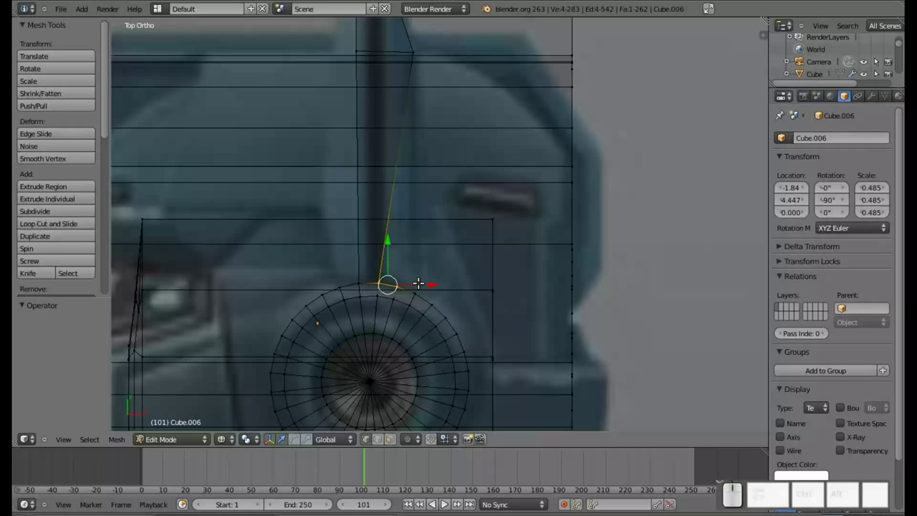
drag(419, 279, 433, 280)
scroll(down, 3)
drag(381, 232, 409, 213)
Select the two vertices of the head's top edge.
right_click(329, 142)
right_click(535, 140)
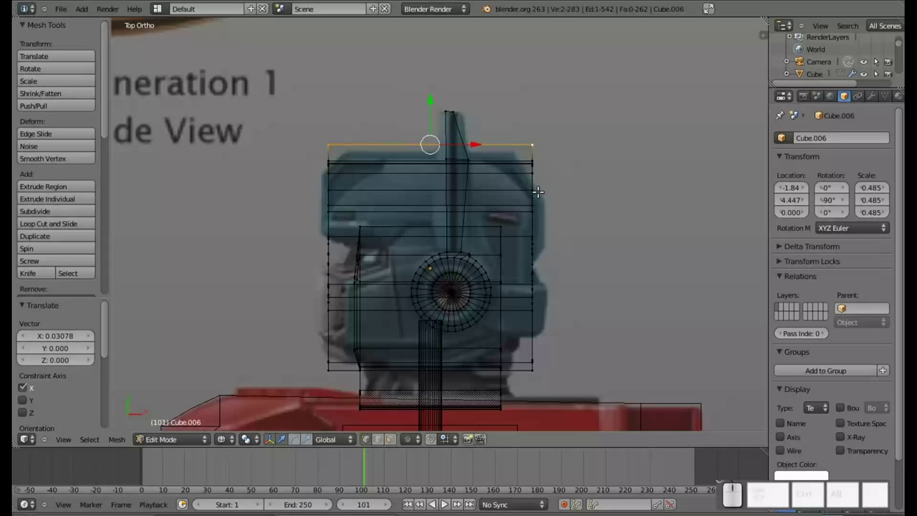
Scale the head's top edge inward with proportional editing to bevel the upper corners.
key(o)
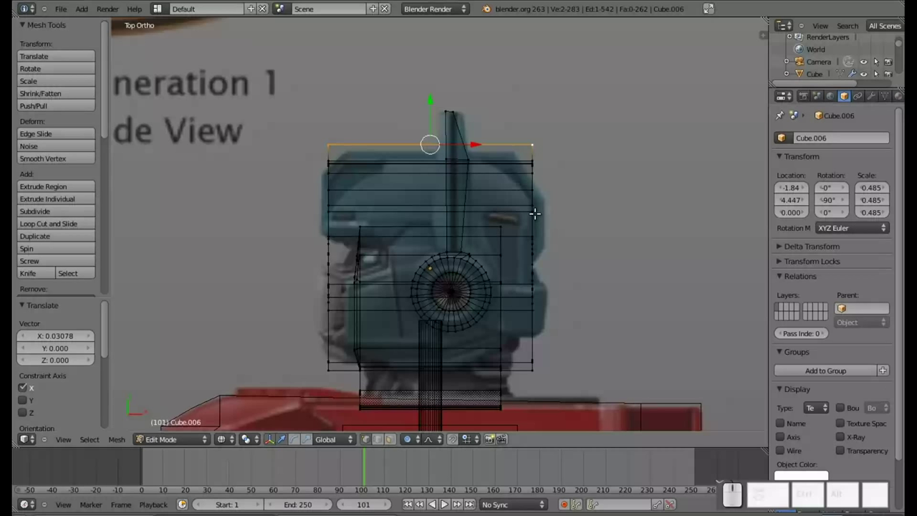
key(s)
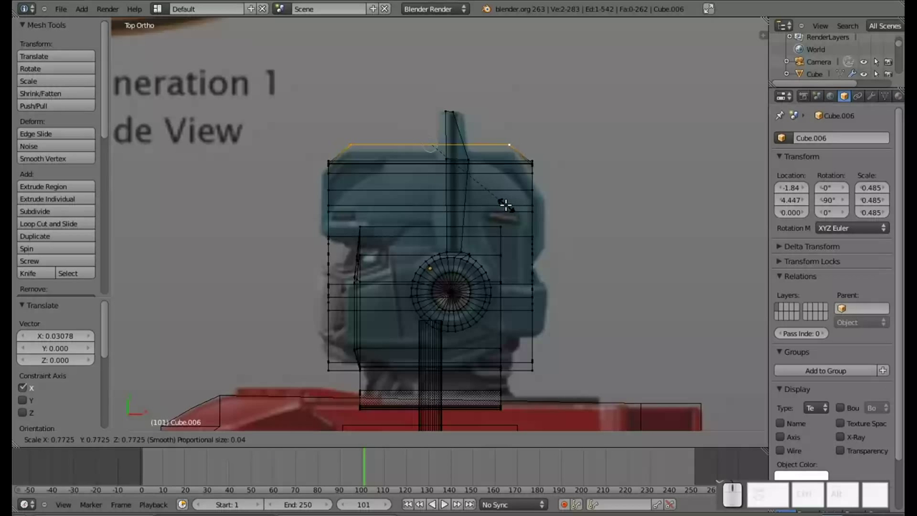
scroll(up, 3)
scroll(down, 3)
key(Escape)
key(o)
key(s)
click(483, 202)
drag(467, 288, 453, 272)
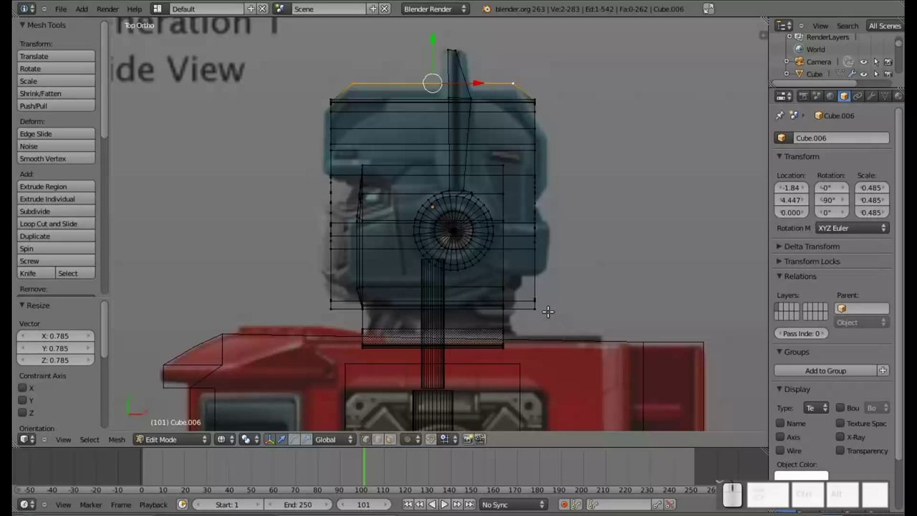
Raise the lower back corner vertex 0.165 along Y to slant the head's bottom edge.
key(a)
key(b)
click(555, 322)
drag(538, 261, 533, 220)
drag(279, 314, 399, 295)
scroll(up, 3)
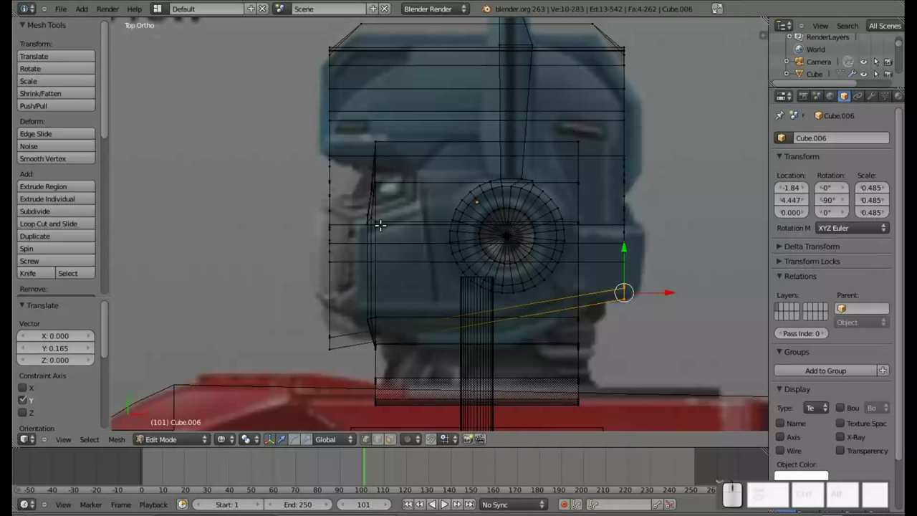
key(a)
right_click(376, 200)
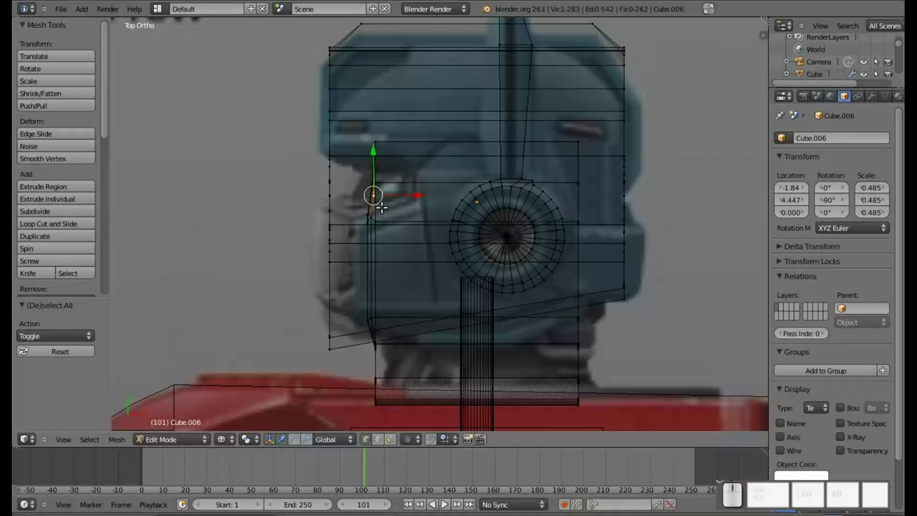
Orbit around the head and shift the selected face strip sideways, then clear selection.
key(b)
drag(356, 128, 381, 353)
drag(407, 244, 387, 243)
middle_click(362, 209)
drag(314, 216, 383, 128)
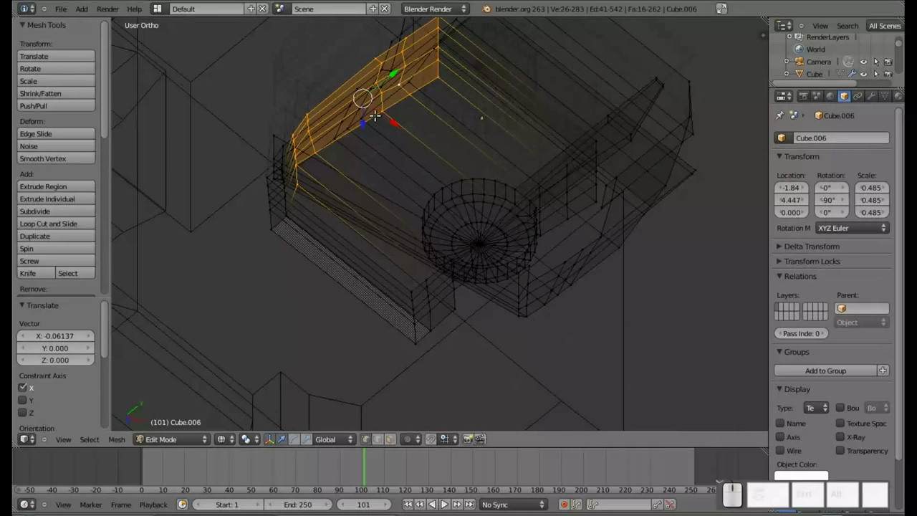
key(a)
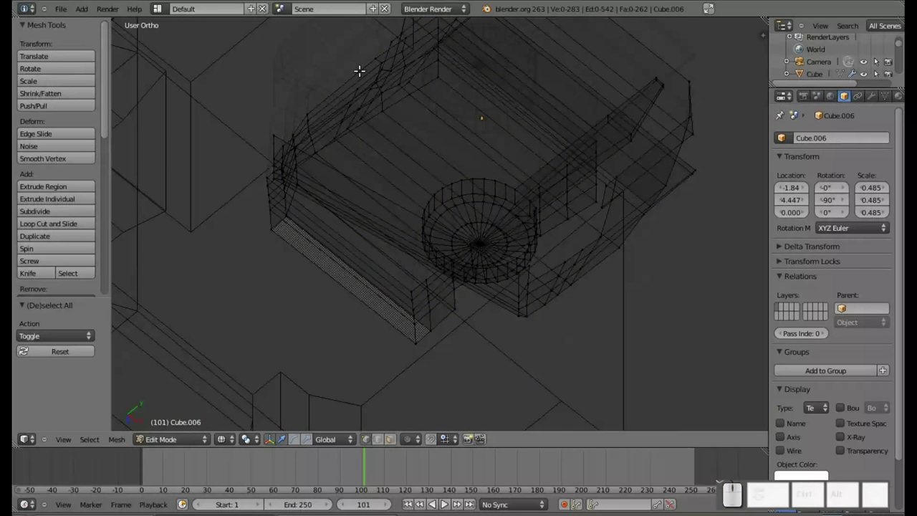
Select the full column of vertices tracing the face plate's front outline.
right_click(353, 65)
drag(540, 109, 622, 113)
drag(616, 117, 546, 76)
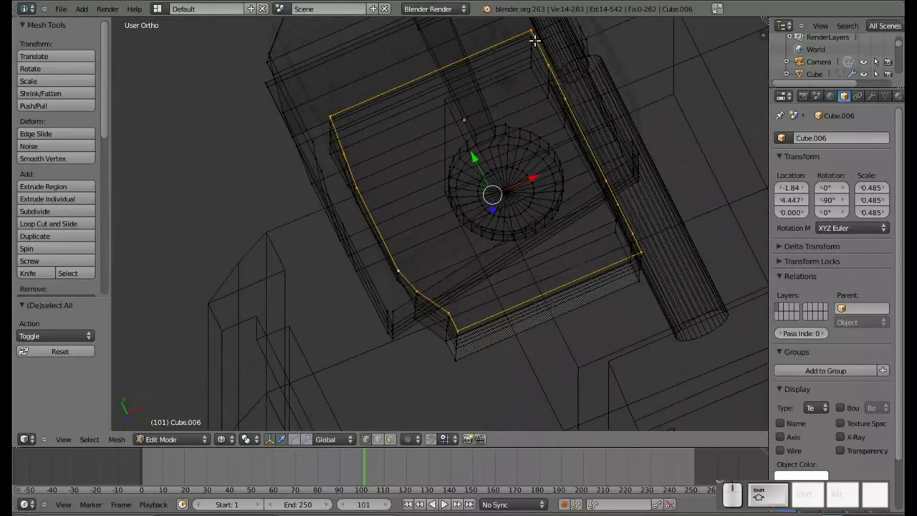
right_click(531, 27)
right_click(549, 61)
right_click(565, 97)
right_click(566, 101)
right_click(567, 92)
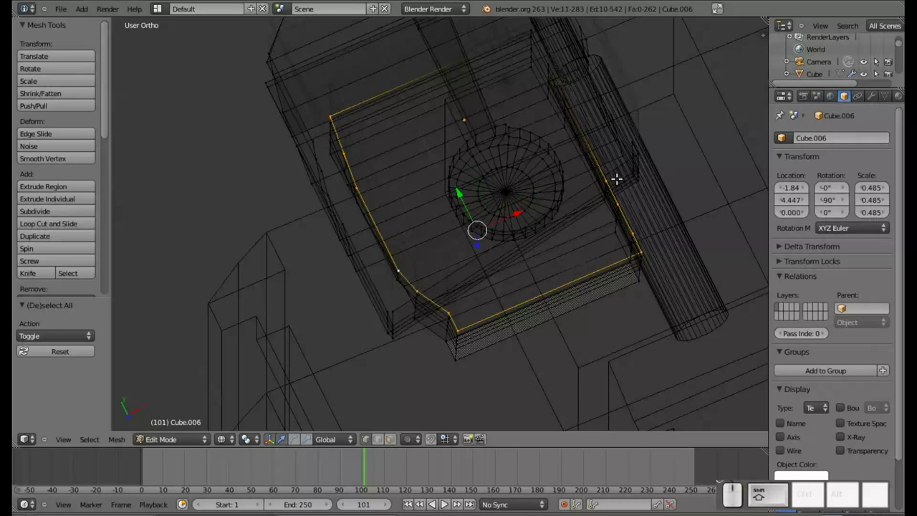
right_click(609, 179)
right_click(610, 181)
right_click(608, 174)
right_click(623, 198)
right_click(636, 226)
right_click(644, 246)
From side view, push the face plate outline about 0.086 forward along X.
key(KP_7)
drag(404, 285, 379, 288)
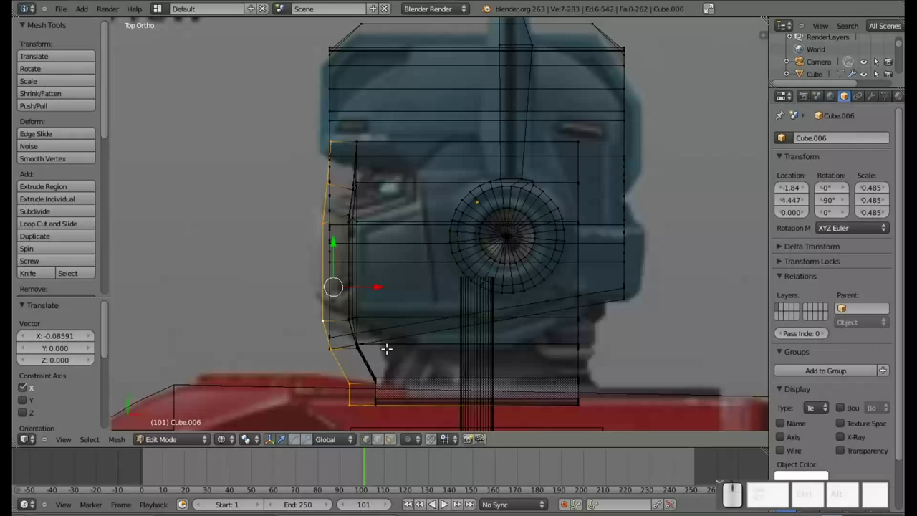
drag(253, 235, 317, 223)
key(KP_7)
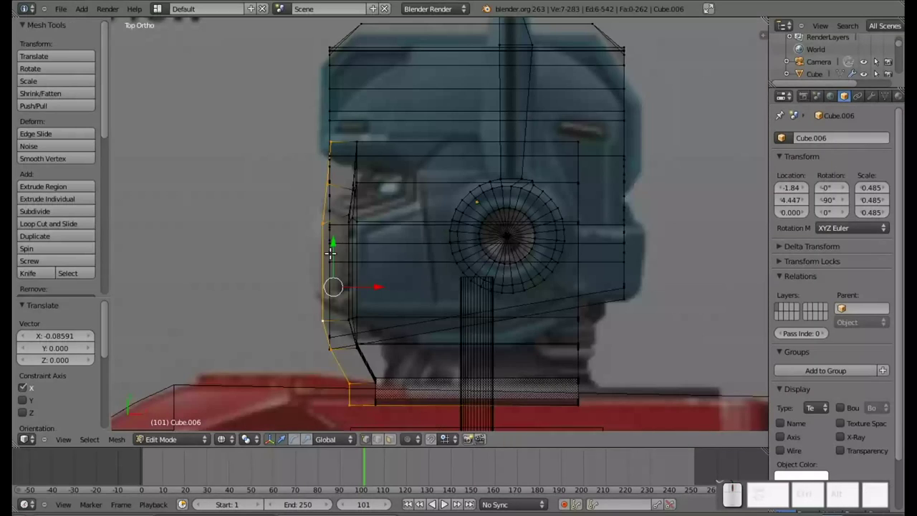
Box-select the chin vertices and move them forward along X.
key(a)
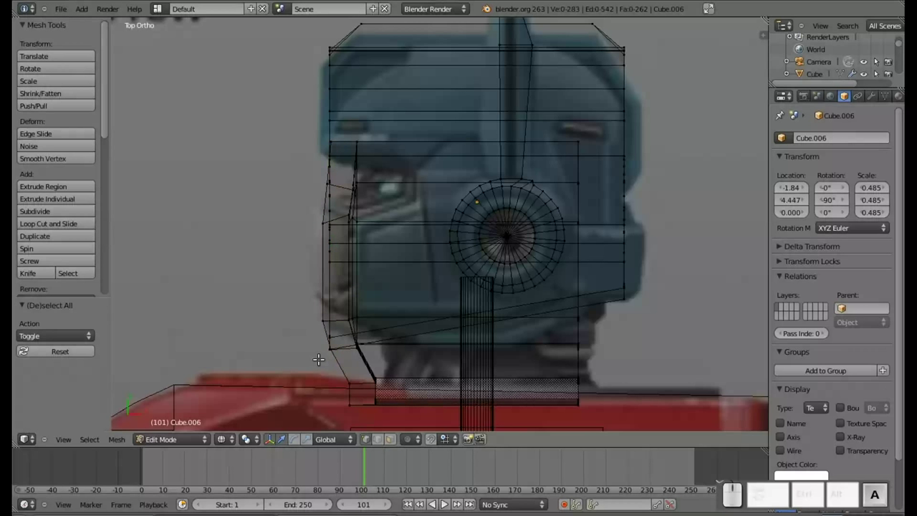
key(b)
drag(318, 340, 359, 416)
key(a)
key(b)
click(319, 343)
Pull a lower chin vertex 0.0675 along X so the chin angles toward the neck.
key(b)
click(336, 373)
drag(370, 359, 385, 359)
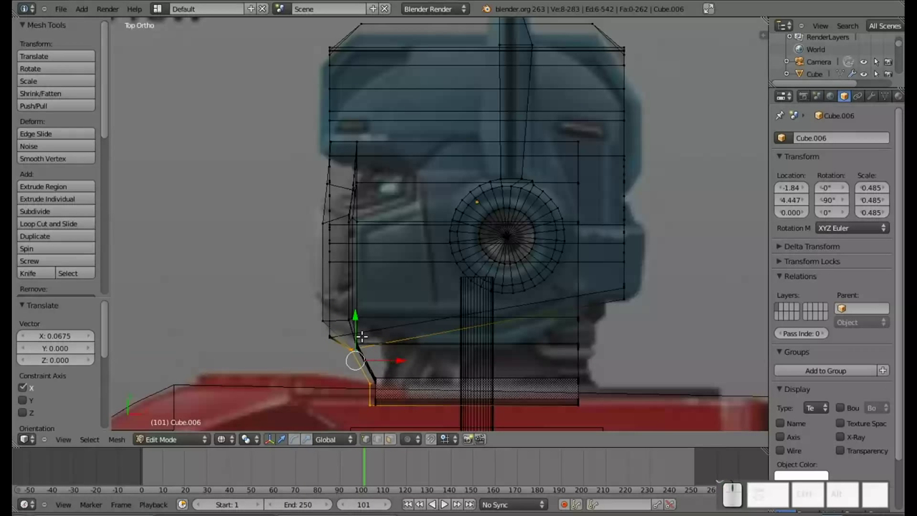
drag(636, 327, 569, 203)
Box-select the upper back-of-head vertices and push them outward along X.
key(a)
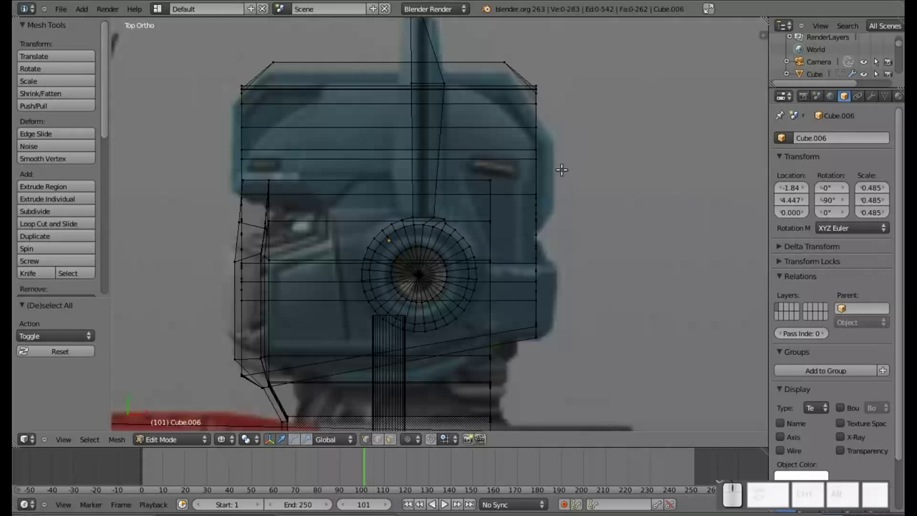
key(b)
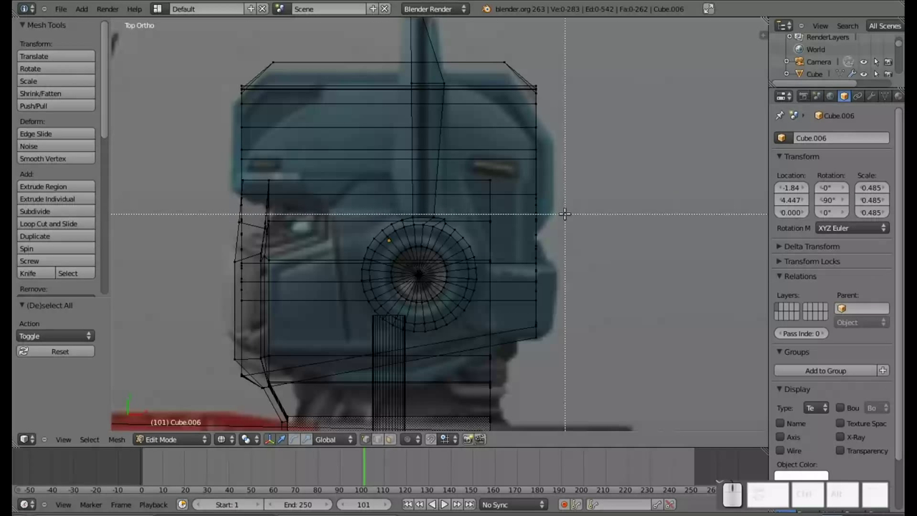
drag(558, 222, 520, 119)
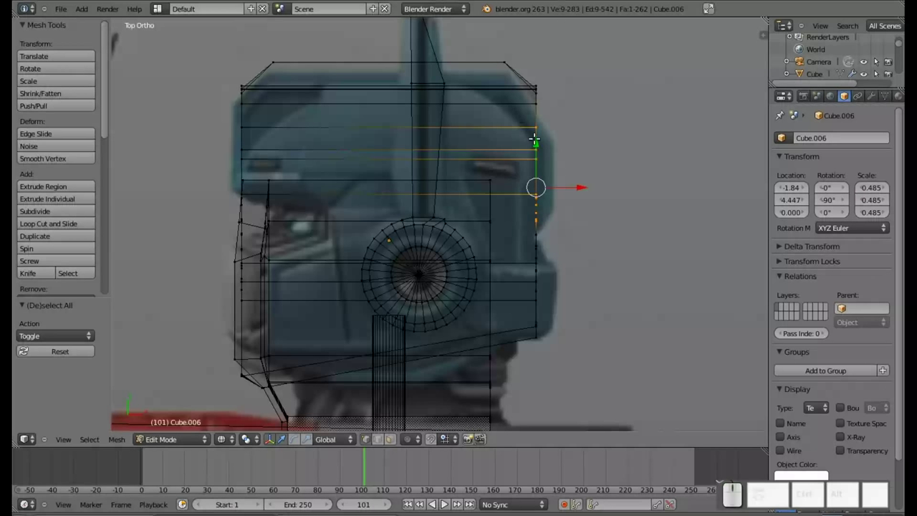
drag(579, 188, 594, 189)
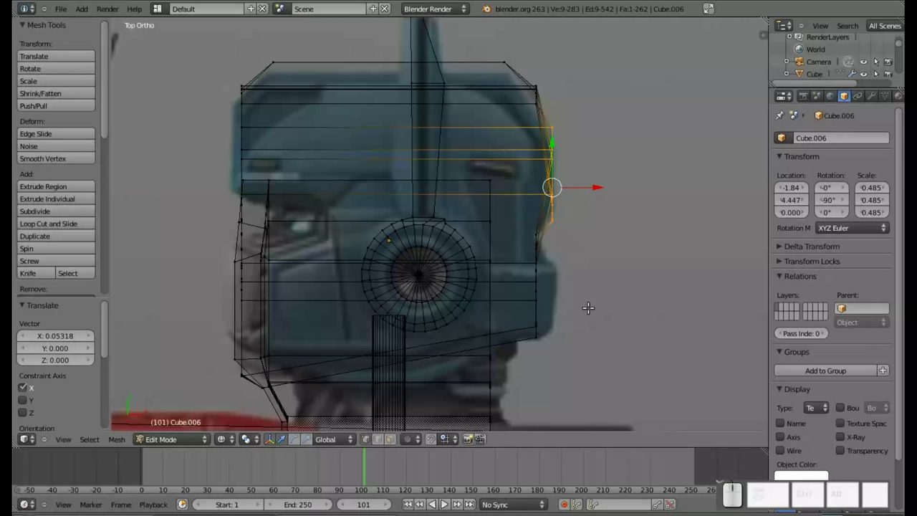
Box-select the lower back-of-head vertices and push them about 0.065 outward along X.
key(a)
key(b)
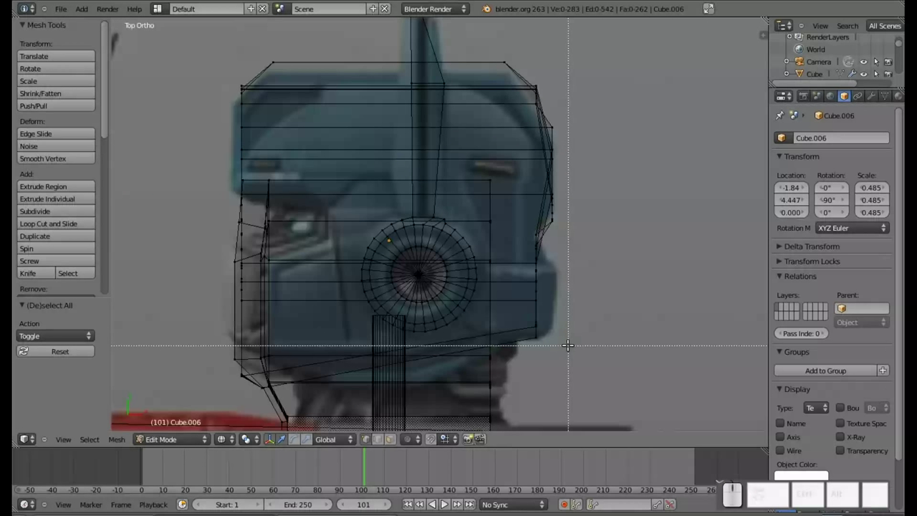
drag(568, 342, 539, 267)
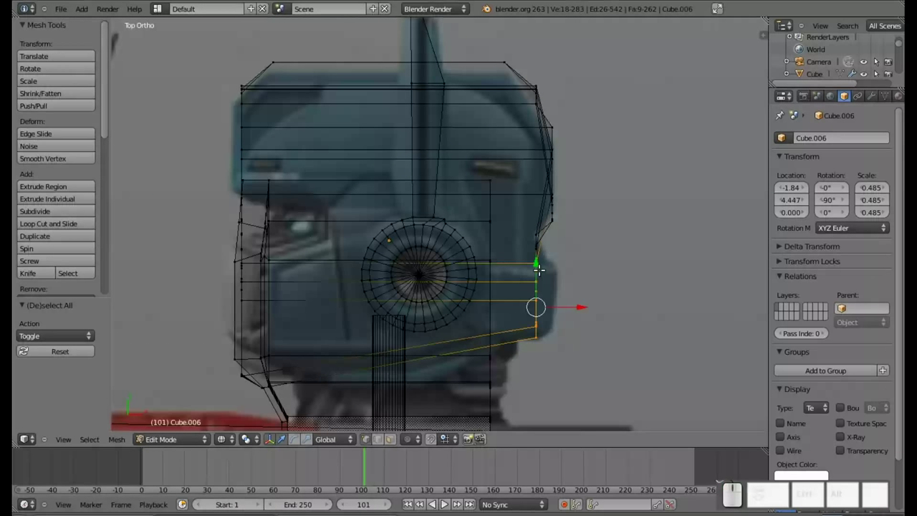
drag(574, 304, 592, 307)
drag(603, 268, 575, 252)
key(KP_7)
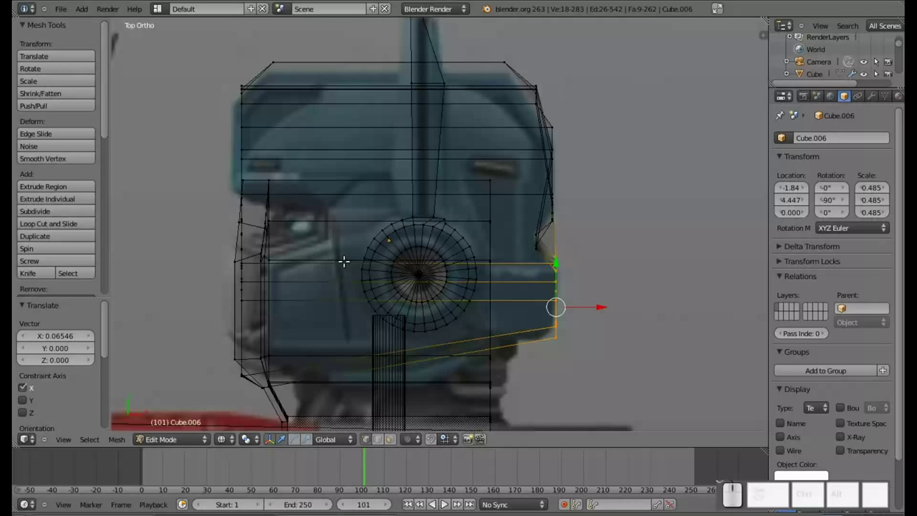
Switch to solid shading and orbit to review the reshaped head.
scroll(down, 3)
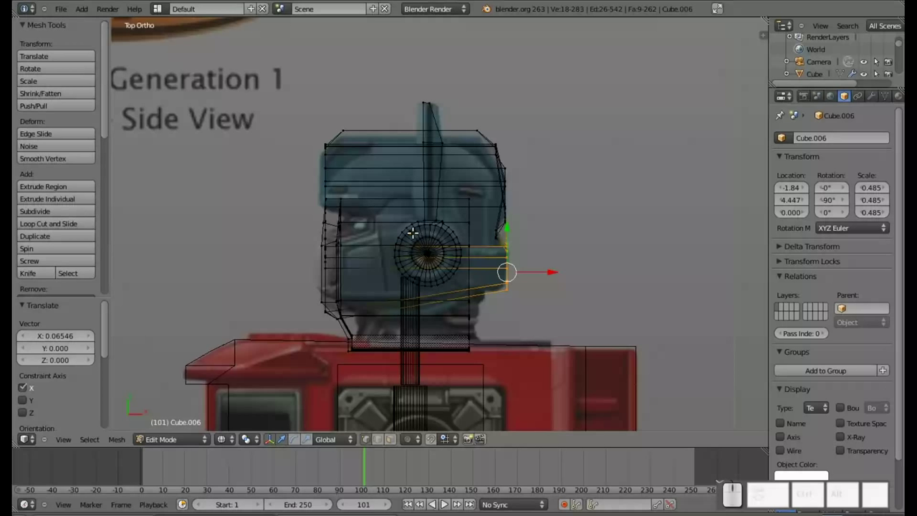
key(z)
key(KP_7)
key(KP_8)
key(KP_9)
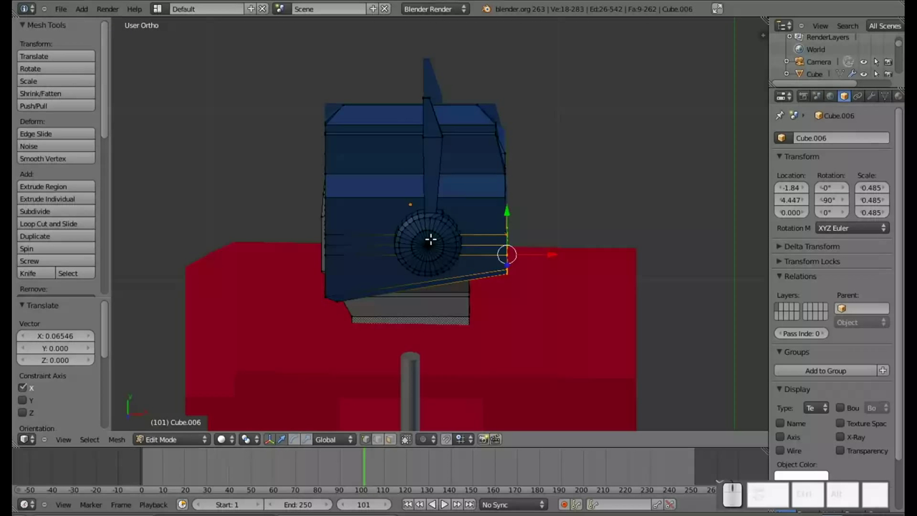
View the model from the front and zoom out to see the whole robot solid-shaded.
key(KP_4)
key(KP_6)
key(KP_1)
scroll(down, 3)
scroll(down, 3)
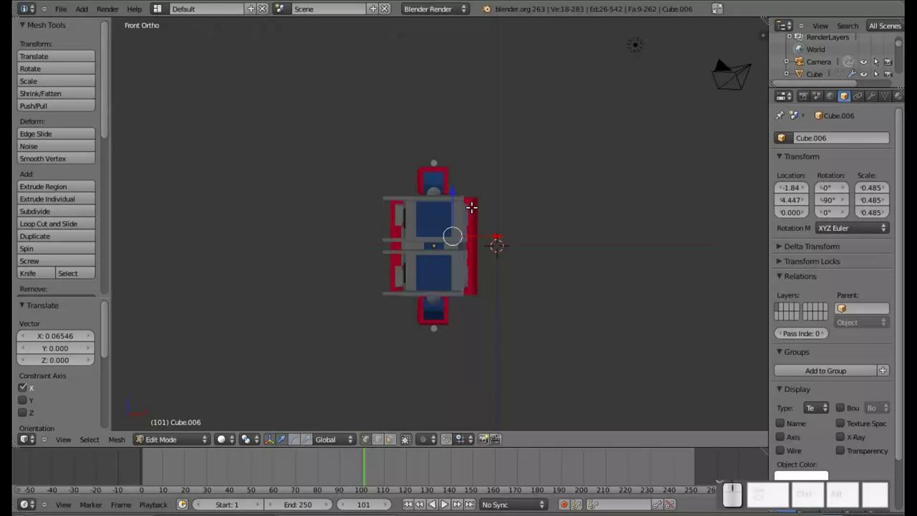
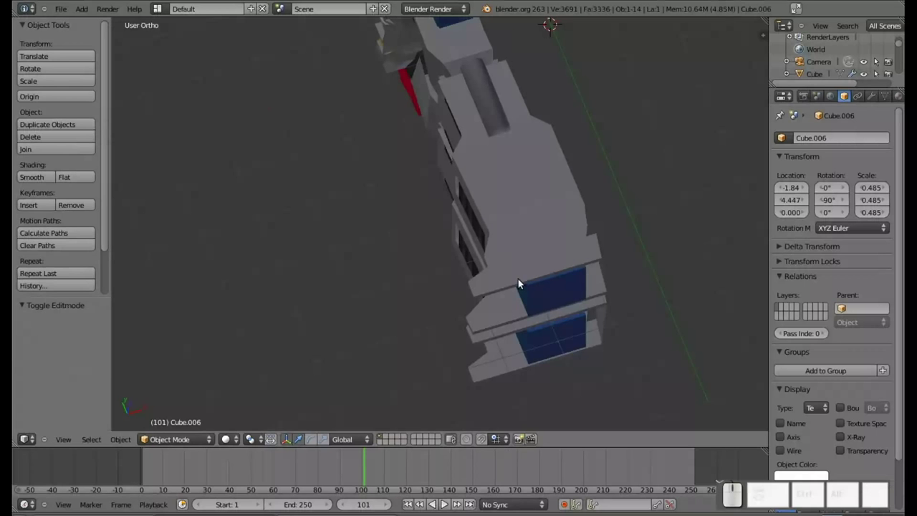
Edit the lower leg piece and delete its foot vertices at the bottom.
right_click(533, 261)
key(Tab)
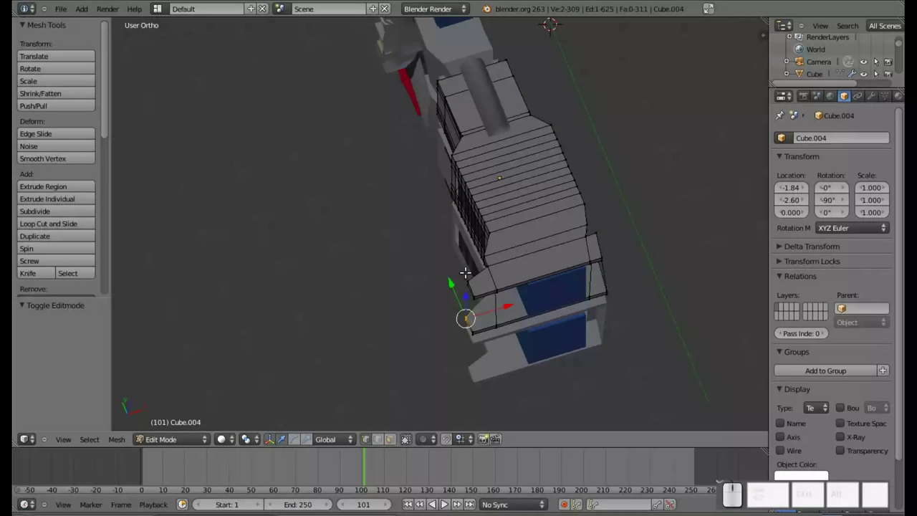
drag(486, 258, 413, 244)
key(b)
drag(413, 234, 435, 334)
key(x)
click(446, 248)
key(b)
click(415, 234)
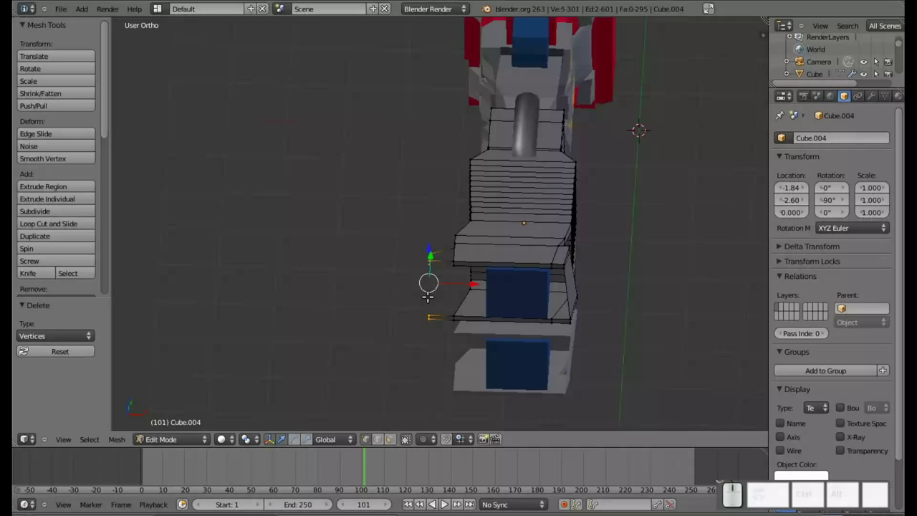
key(x)
click(425, 288)
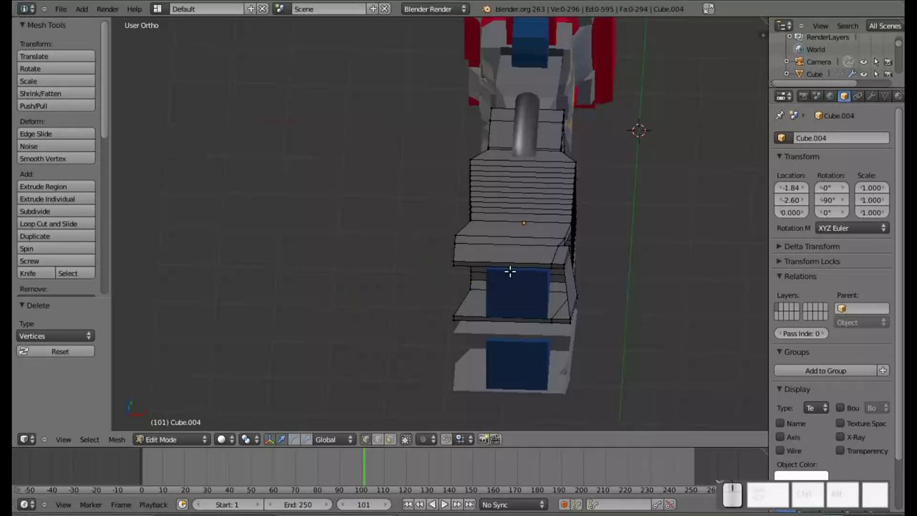
key(Tab)
Select foot block Cube.007, enter Edit Mode and view it over the side reference.
right_click(524, 297)
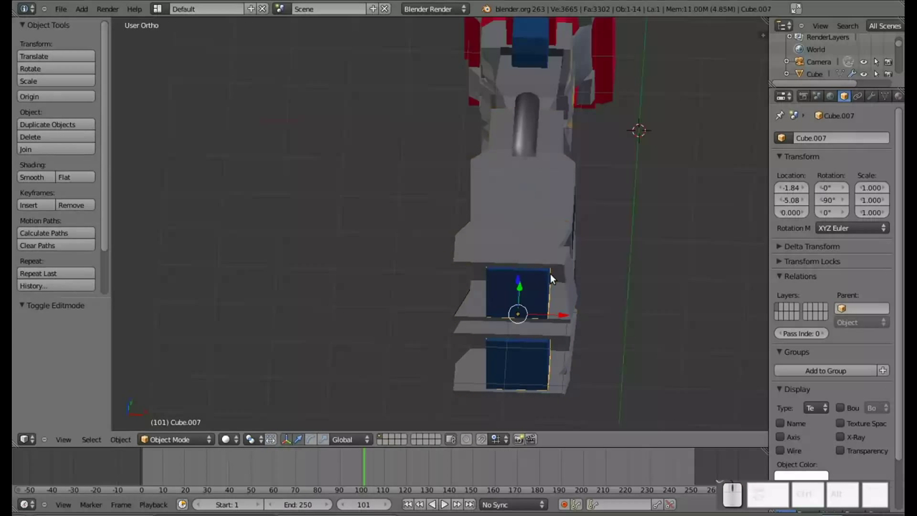
drag(595, 247, 435, 231)
drag(435, 222, 510, 169)
key(Tab)
drag(538, 179, 529, 308)
key(KP_7)
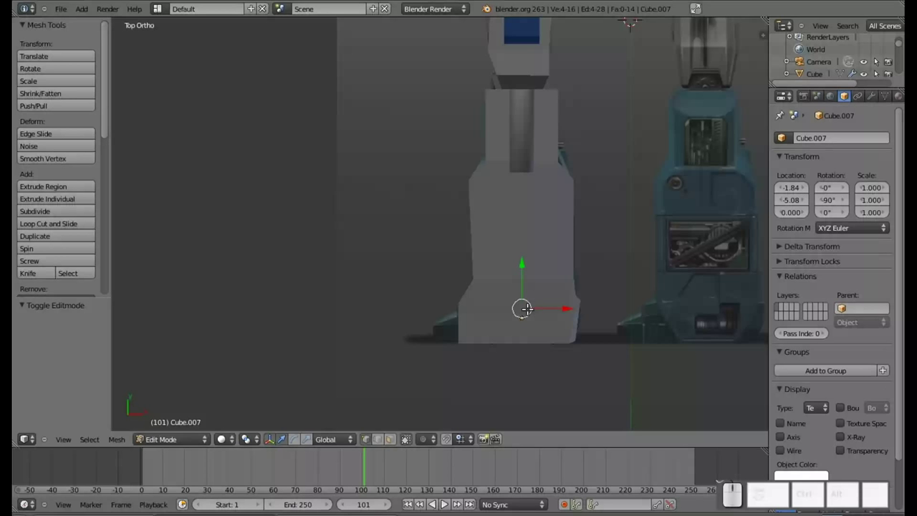
Select the whole foot block in see-through front view over the reference.
key(KP_7)
key(z)
click(526, 326)
scroll(up, 3)
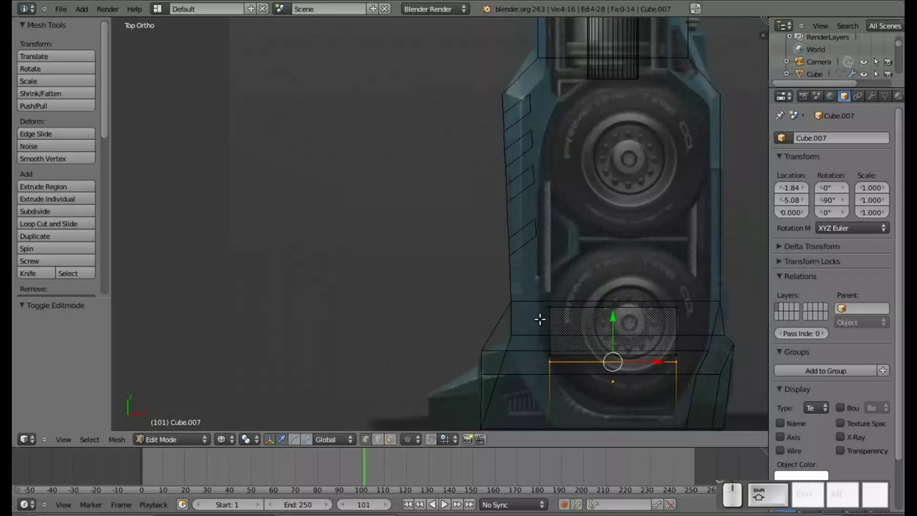
drag(608, 328, 546, 253)
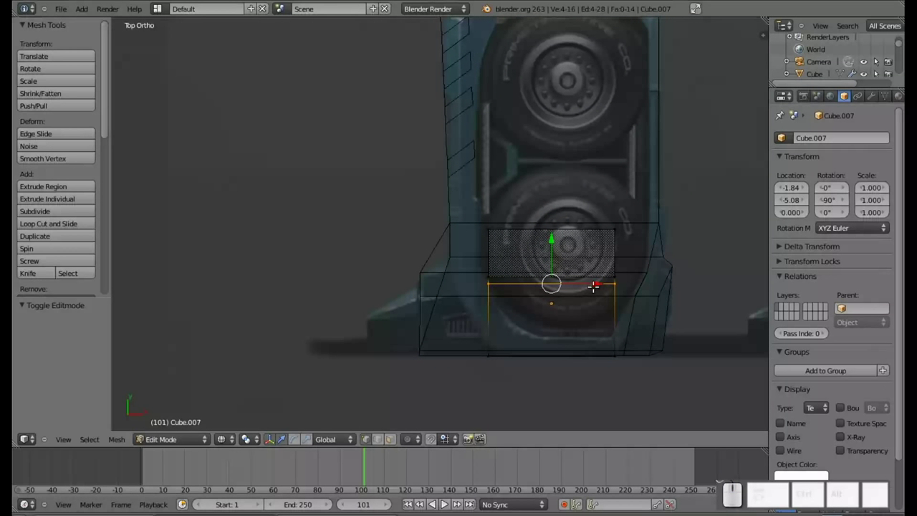
key(l)
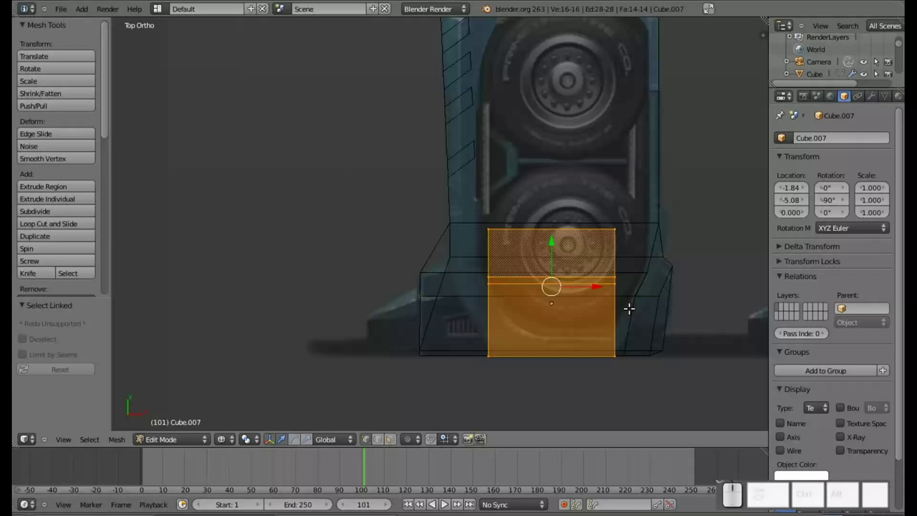
Widen the foot block along X to match the reference, discarding a sideways shift.
key(s)
key(x)
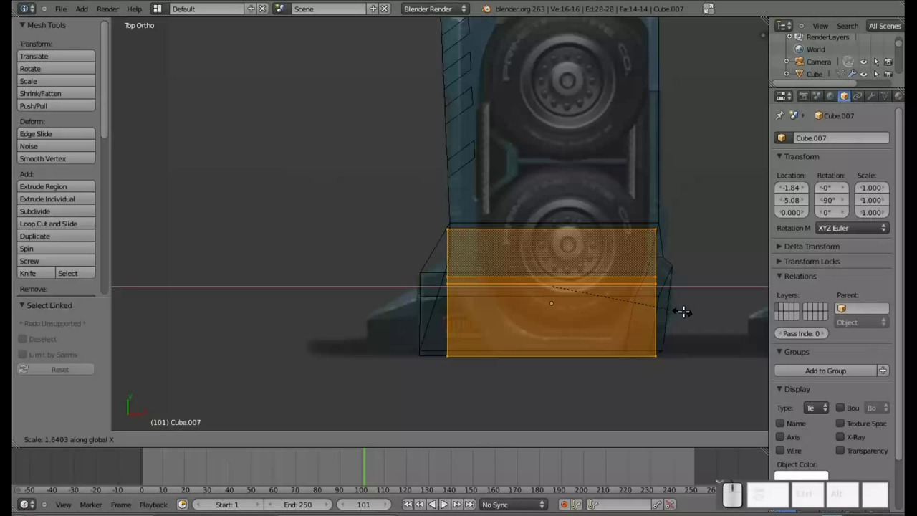
click(687, 309)
drag(599, 284, 601, 284)
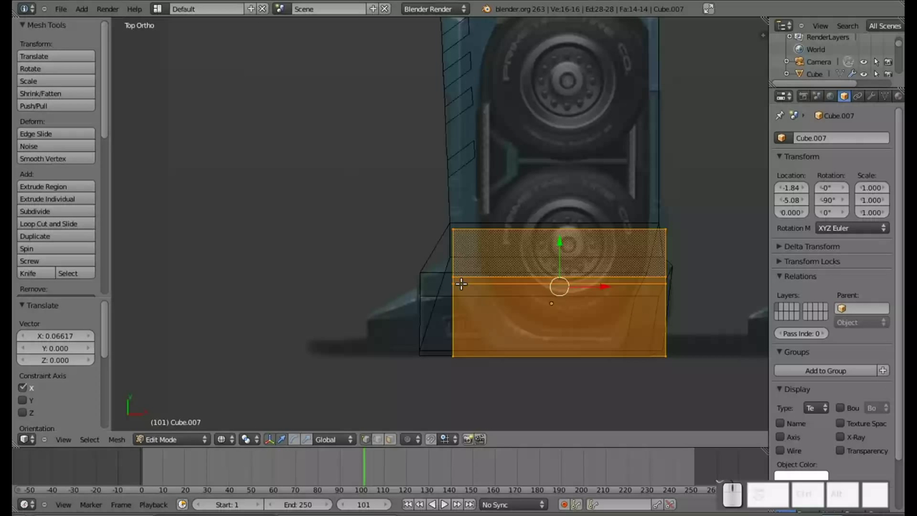
right_click(455, 274)
Reposition the foot and pull its left-side vertices inward toward the reference.
key(b)
drag(448, 266, 478, 284)
drag(489, 279, 457, 285)
key(a)
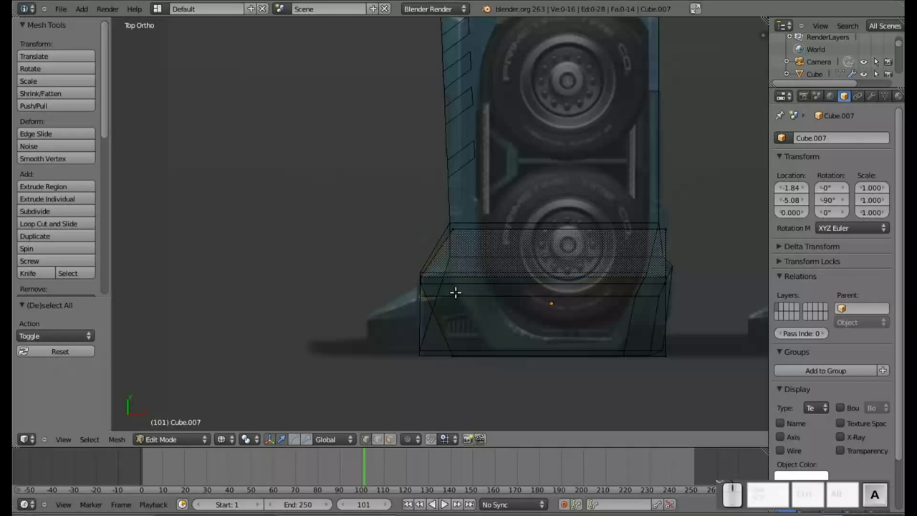
key(b)
click(415, 276)
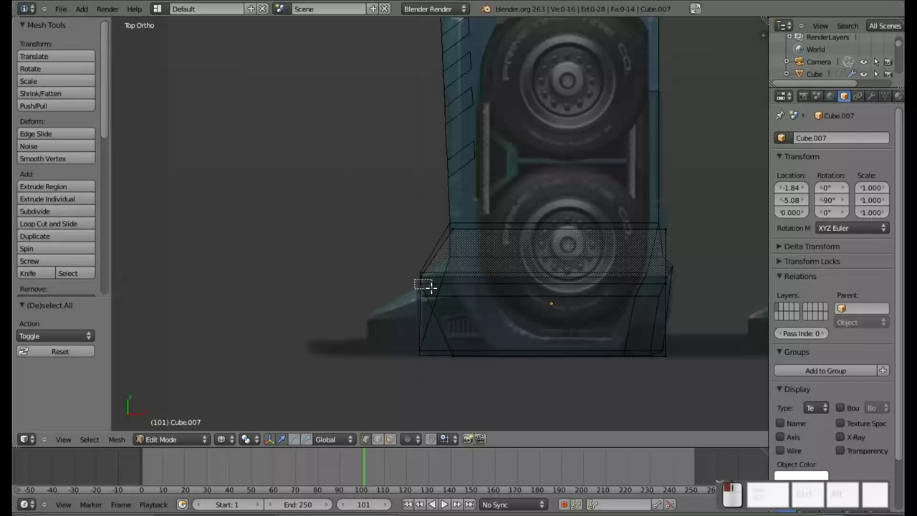
drag(423, 241, 426, 271)
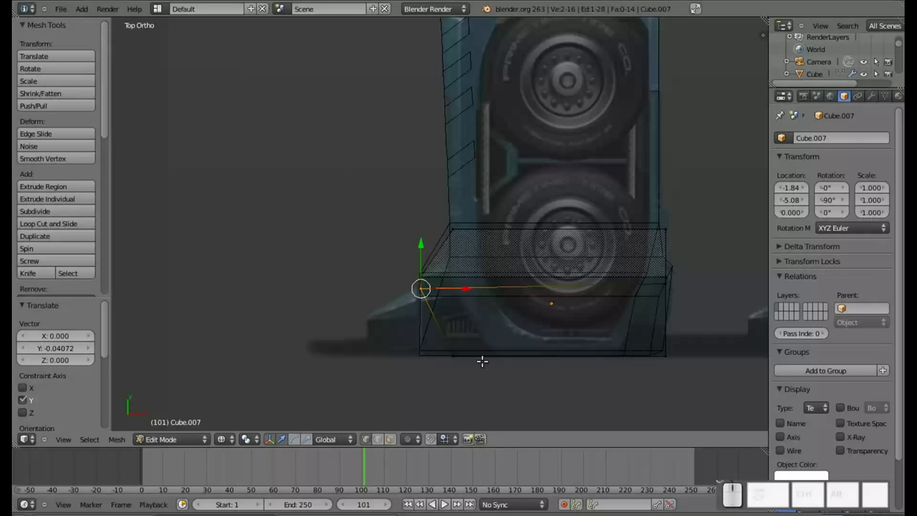
key(b)
click(438, 344)
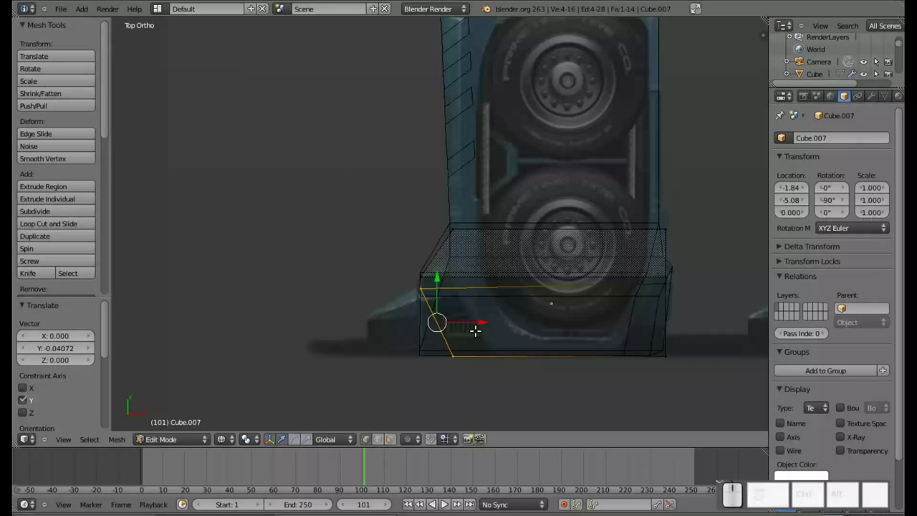
key(a)
Slide the foot's lower left edge along X into line with the reference.
key(b)
click(476, 379)
drag(487, 356, 456, 354)
key(b)
drag(441, 316, 396, 290)
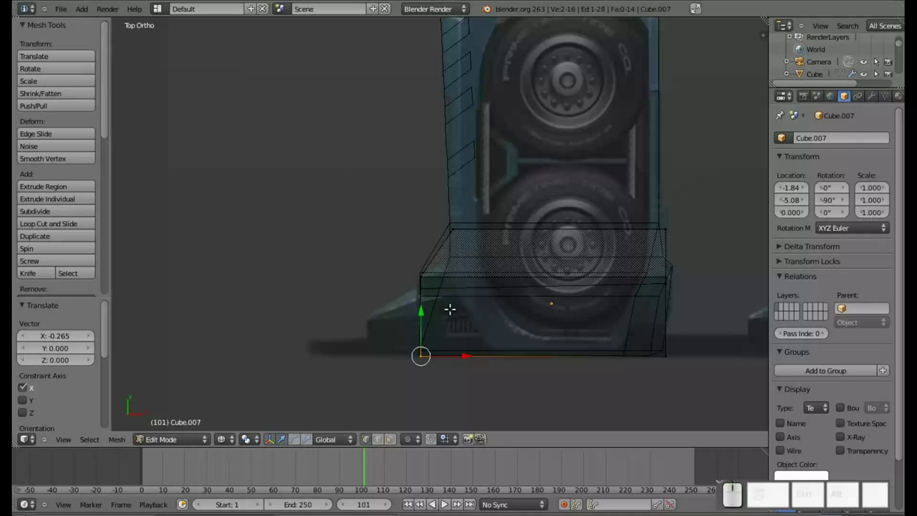
key(b)
Extrude a new toe section from the foot's left end and align its vertices to the reference.
drag(450, 313, 382, 284)
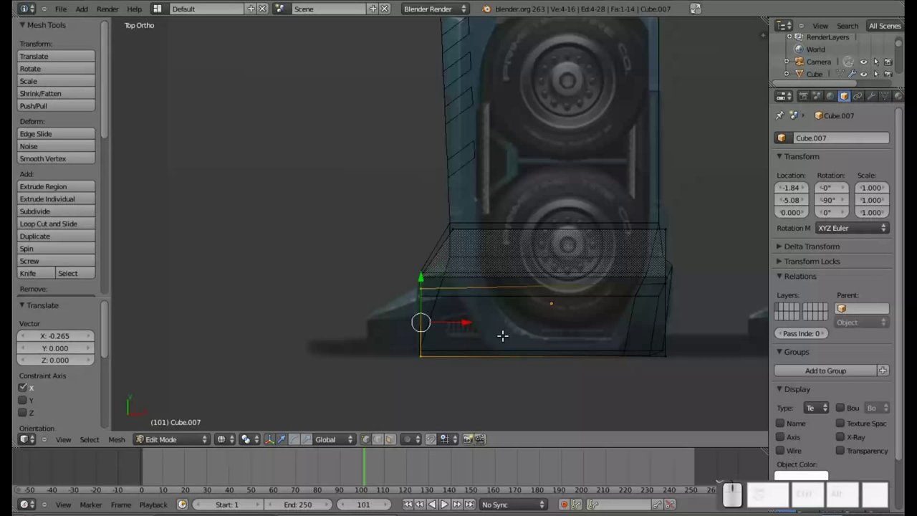
key(e)
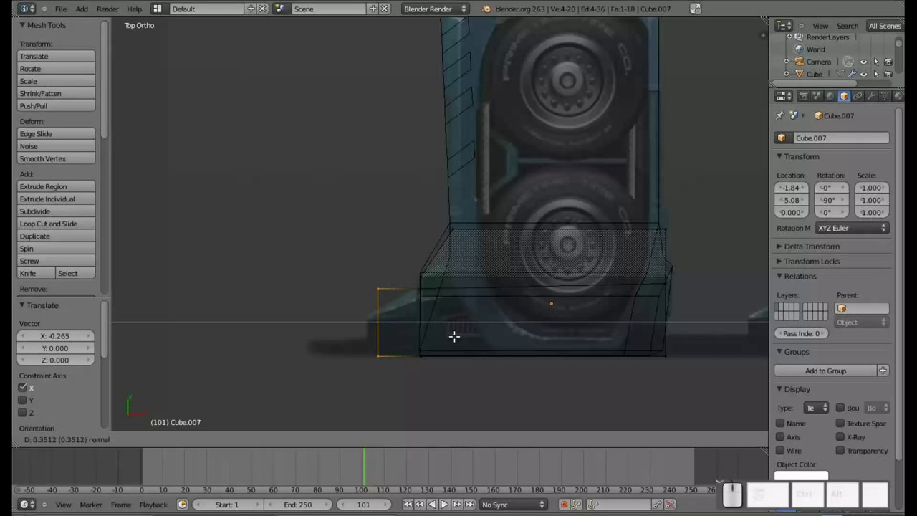
click(449, 328)
key(a)
key(b)
click(350, 257)
drag(368, 247, 373, 270)
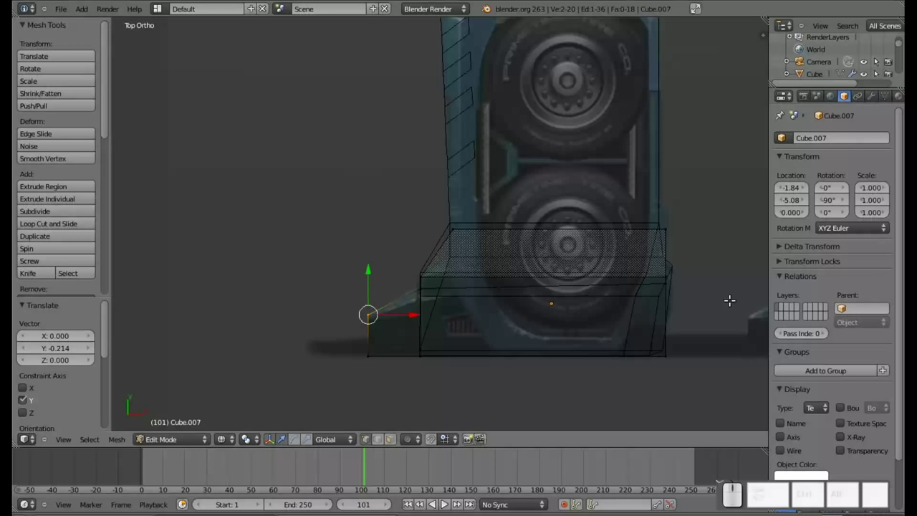
middle_click(699, 301)
scroll(down, 3)
middle_click(409, 207)
key(z)
scroll(down, 3)
drag(437, 185, 436, 216)
Inspect the reshaped foot in front view and from an angle.
key(KP_7)
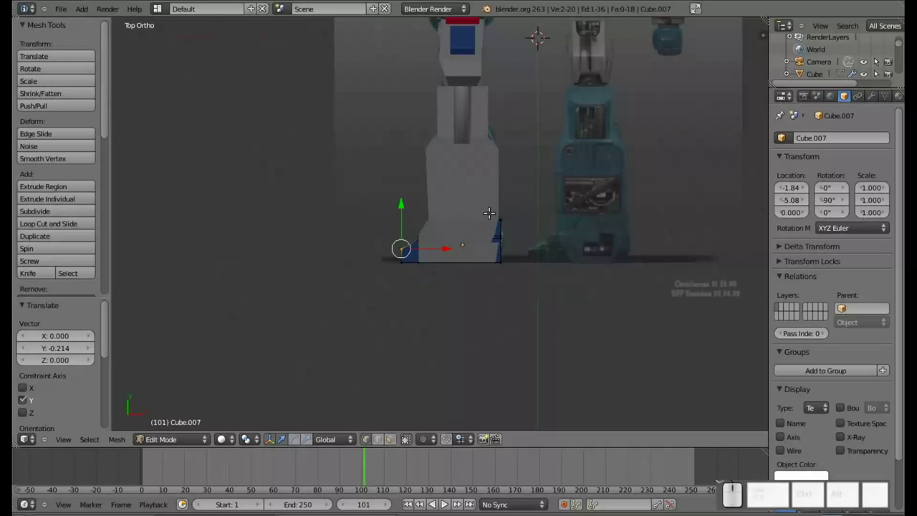
drag(496, 157, 460, 256)
drag(350, 230, 390, 184)
scroll(down, 3)
click(351, 140)
drag(509, 238, 550, 227)
key(KP_7)
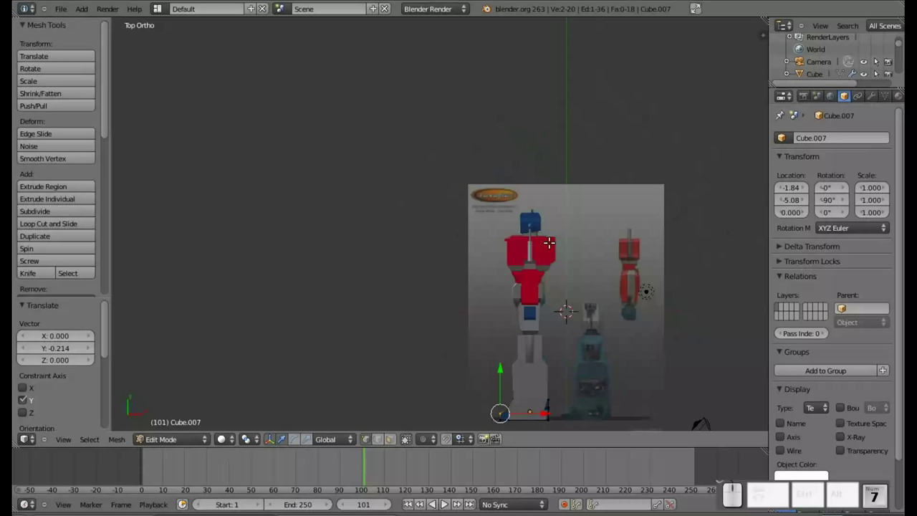
click(525, 328)
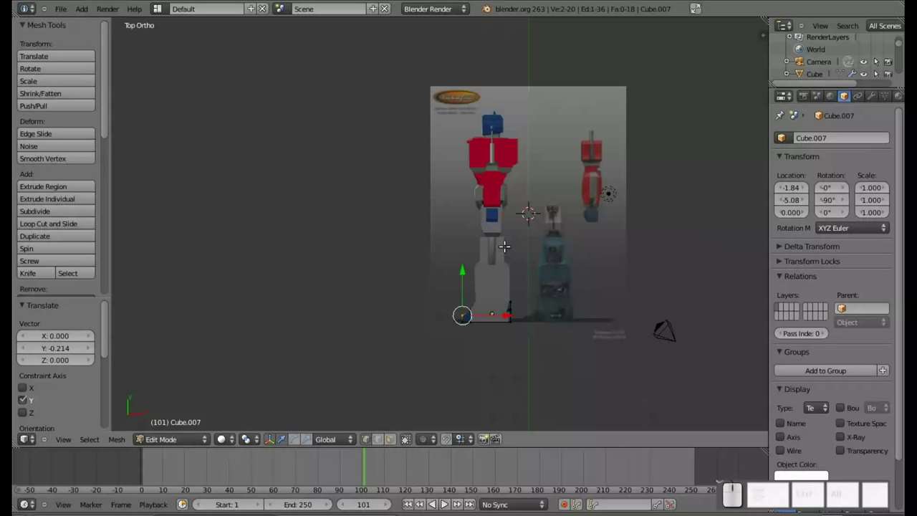
scroll(up, 3)
click(532, 297)
drag(471, 271, 483, 284)
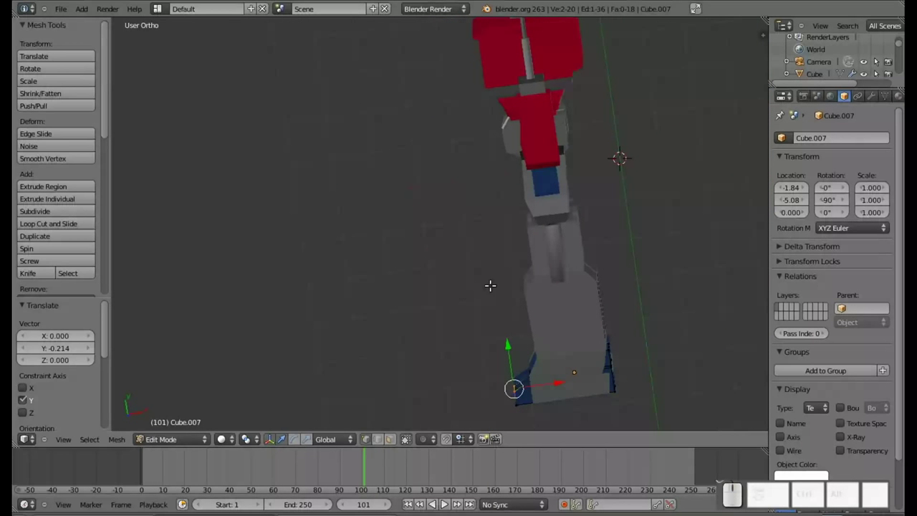
Leave Edit Mode on Cube.007 and check the leg's underside and front from several angles.
key(Tab)
drag(528, 312, 576, 330)
key(KP_7)
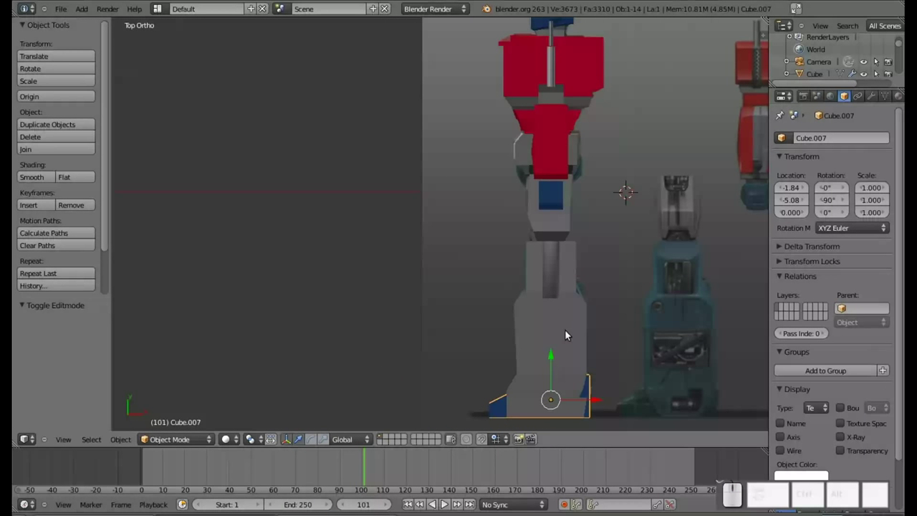
scroll(down, 3)
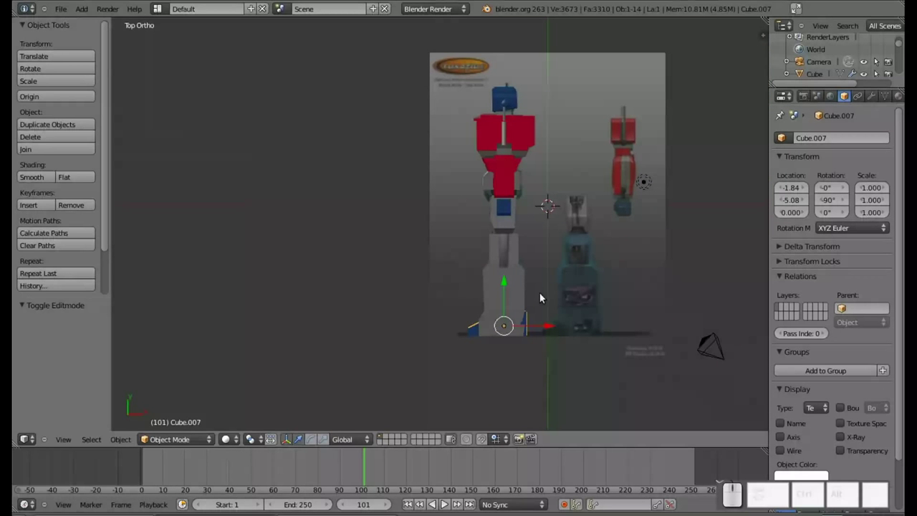
scroll(up, 3)
scroll(up, 3)
drag(505, 296, 580, 249)
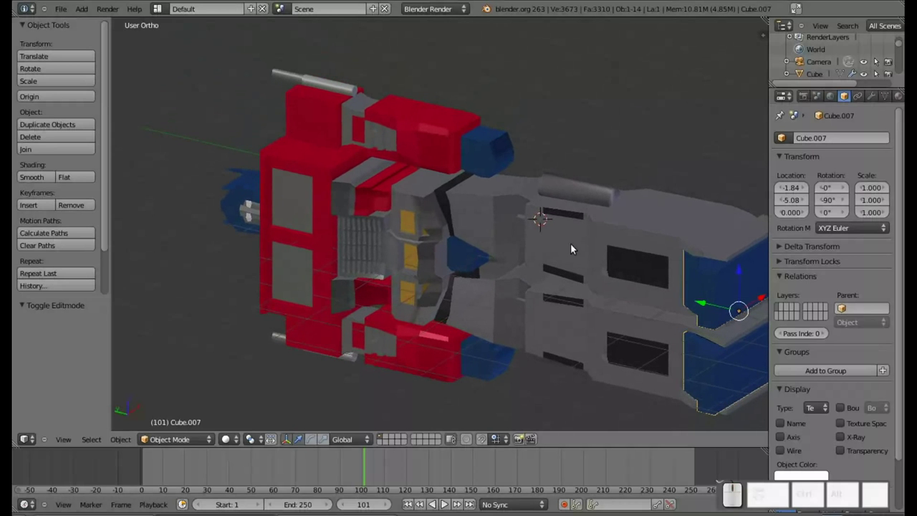
scroll(down, 3)
drag(637, 251, 528, 300)
scroll(up, 3)
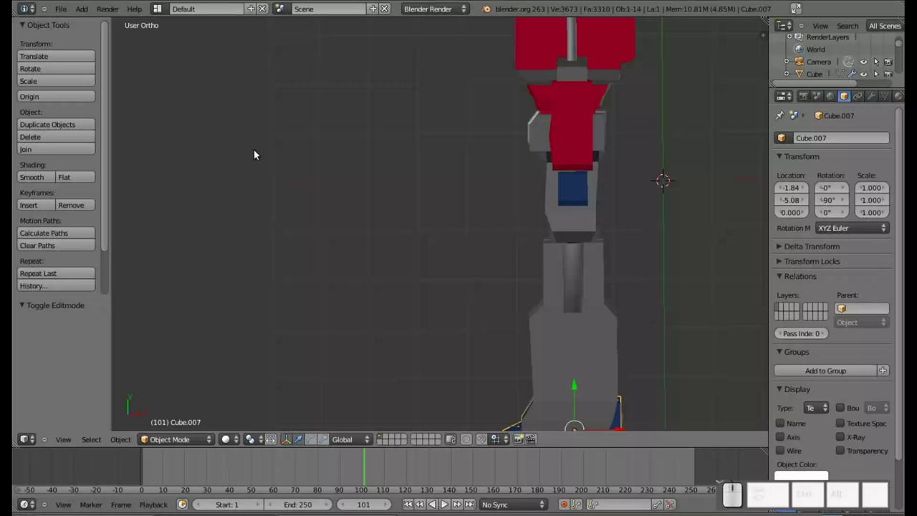
Add a second, empty background image slot, browsing the Optimus Prime folder but choosing nothing.
key(n)
click(715, 263)
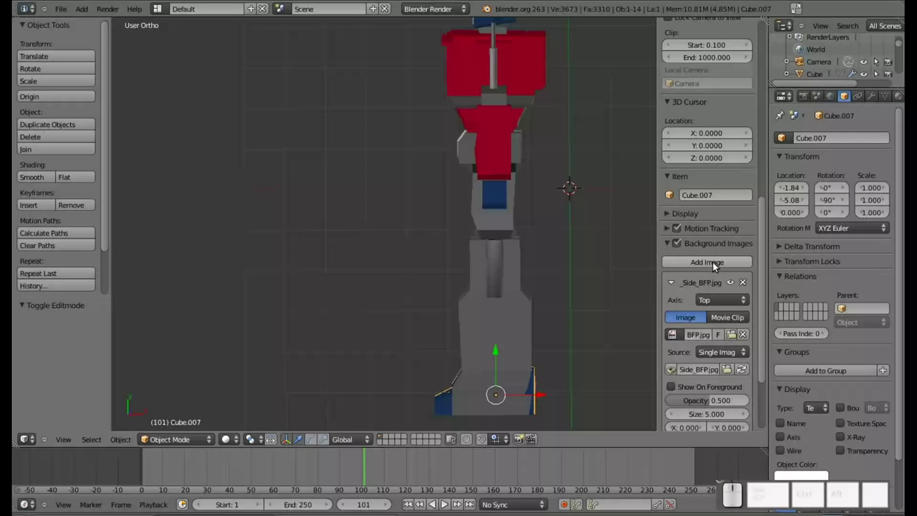
scroll(down, 3)
scroll(down, 3)
click(721, 407)
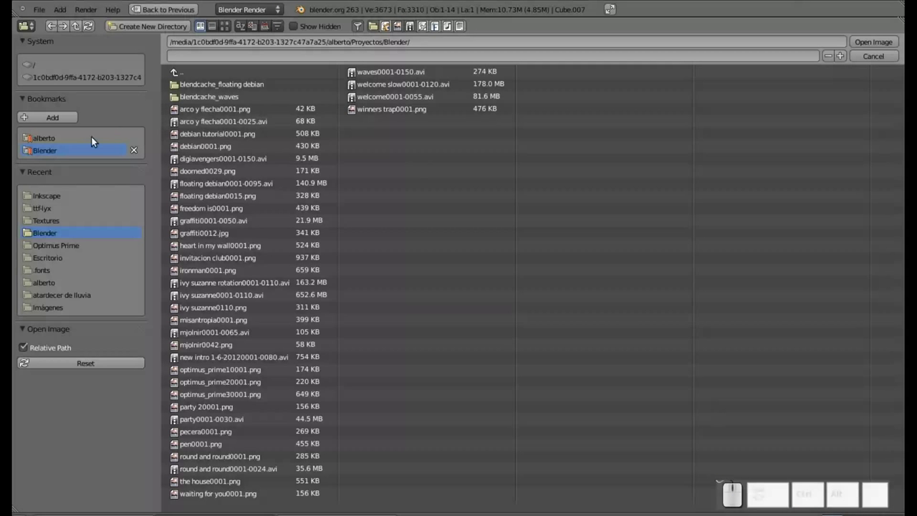
click(49, 247)
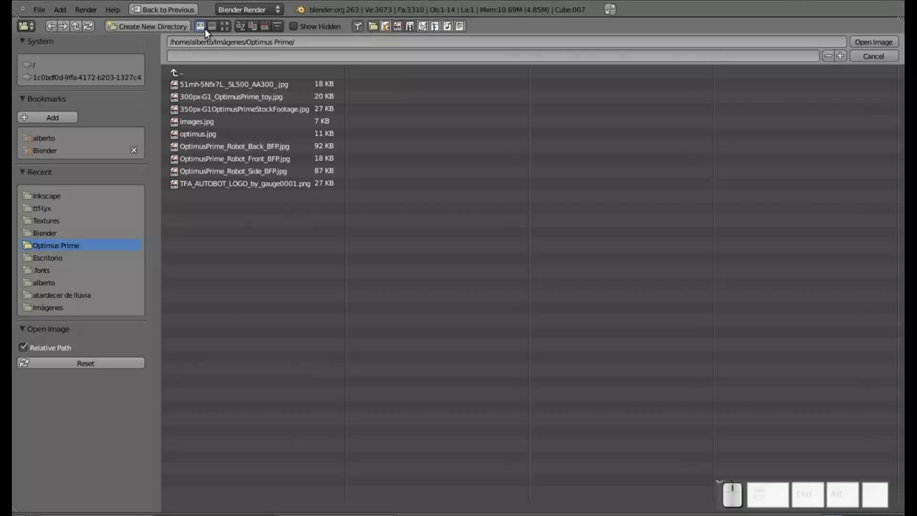
click(228, 27)
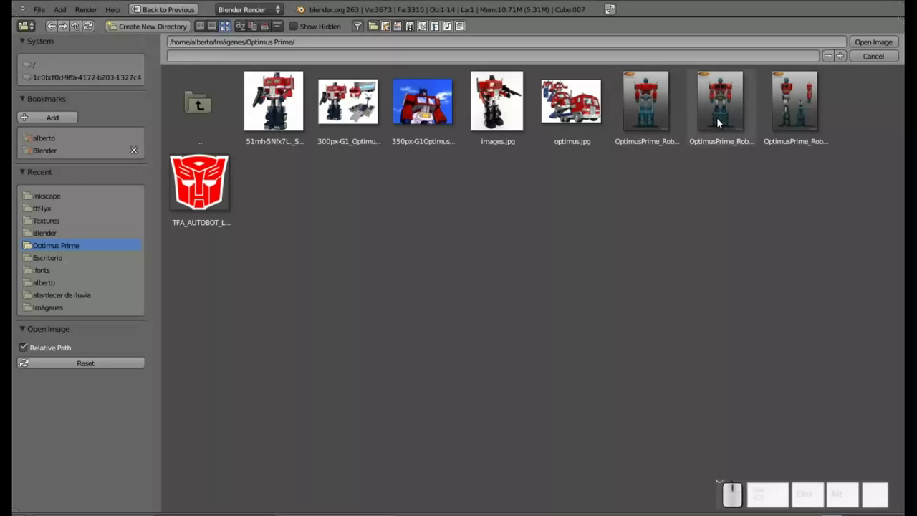
click(882, 61)
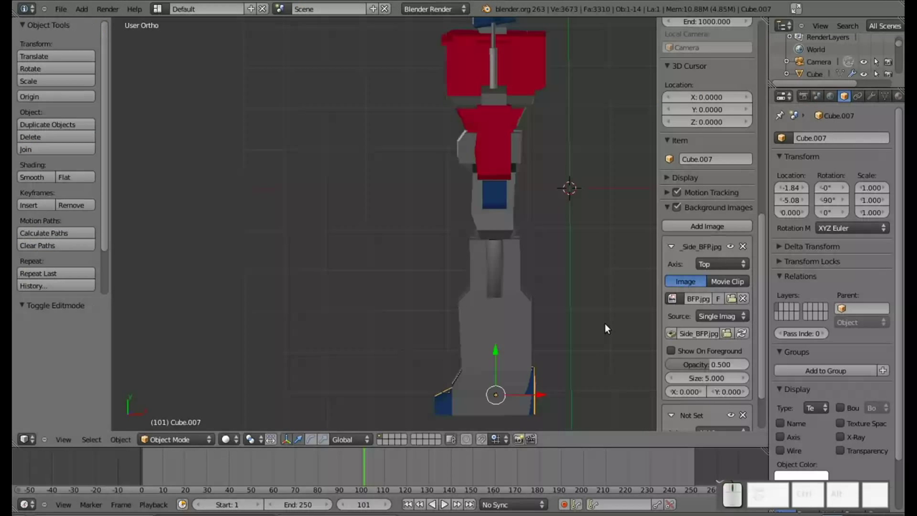
Assign the blue 'azul manos piernas' material to all of Cube.004's connected faces.
right_click(493, 333)
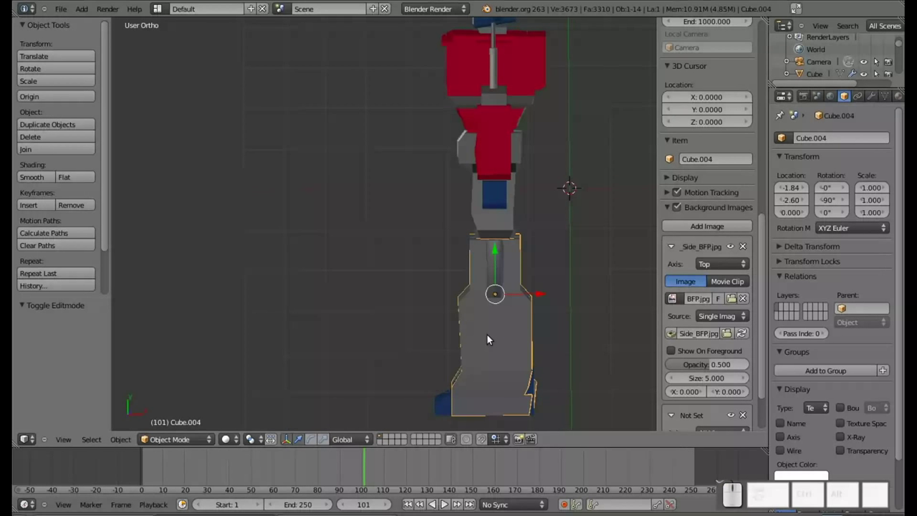
click(903, 102)
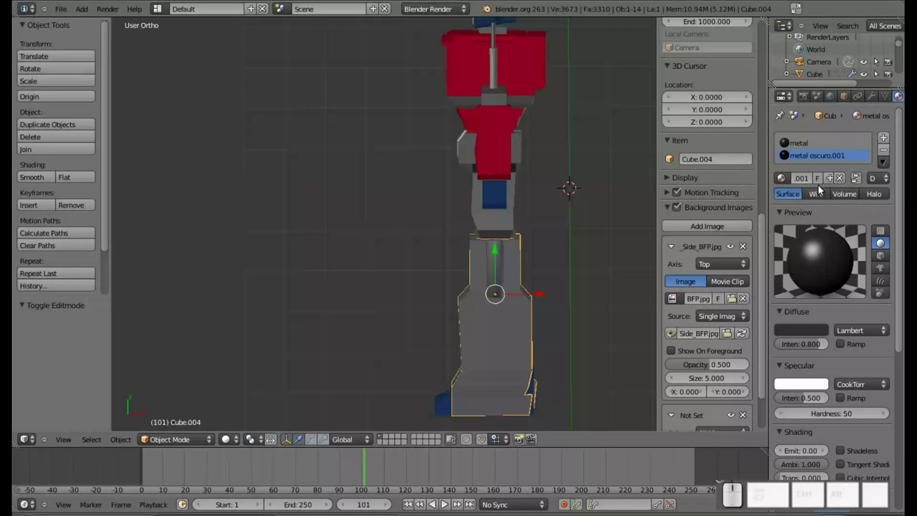
click(786, 183)
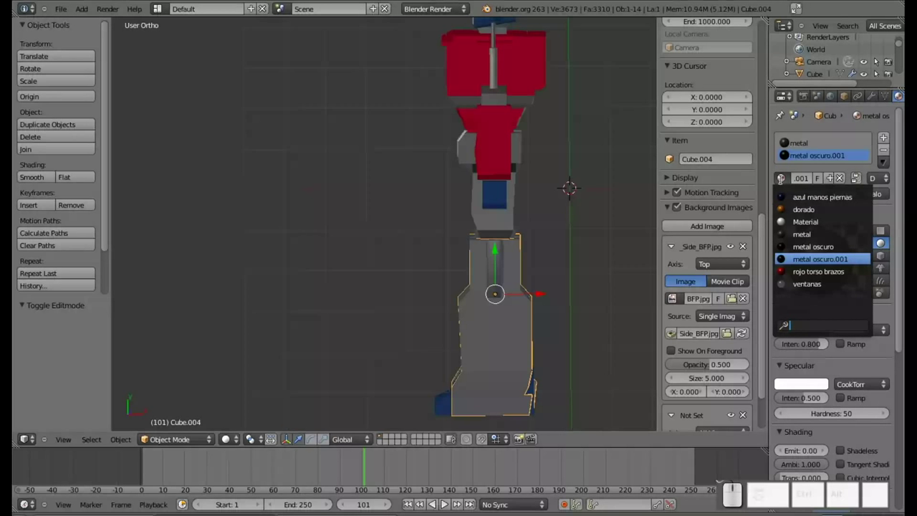
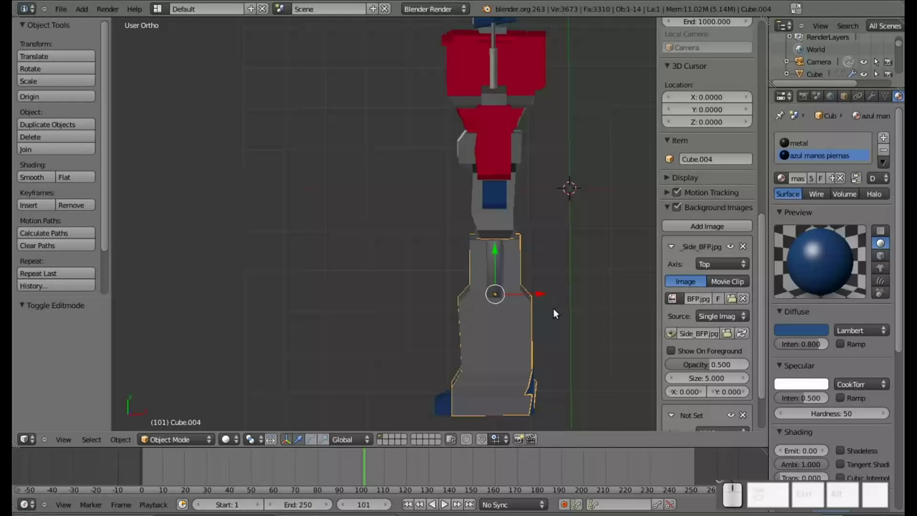
key(Tab)
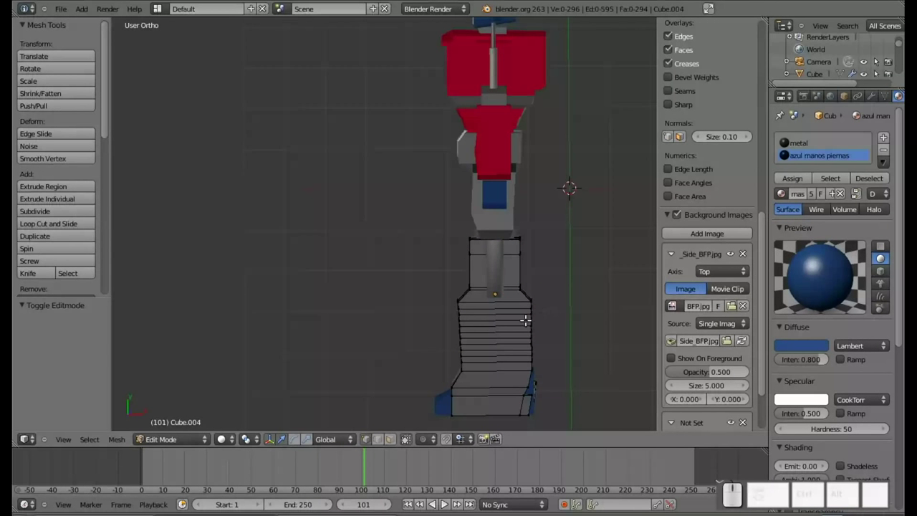
right_click(463, 327)
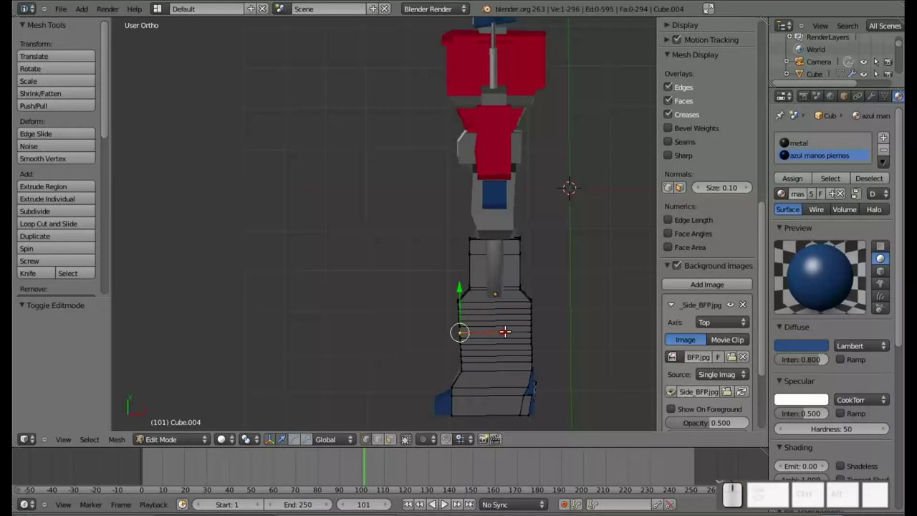
key(l)
key(l)
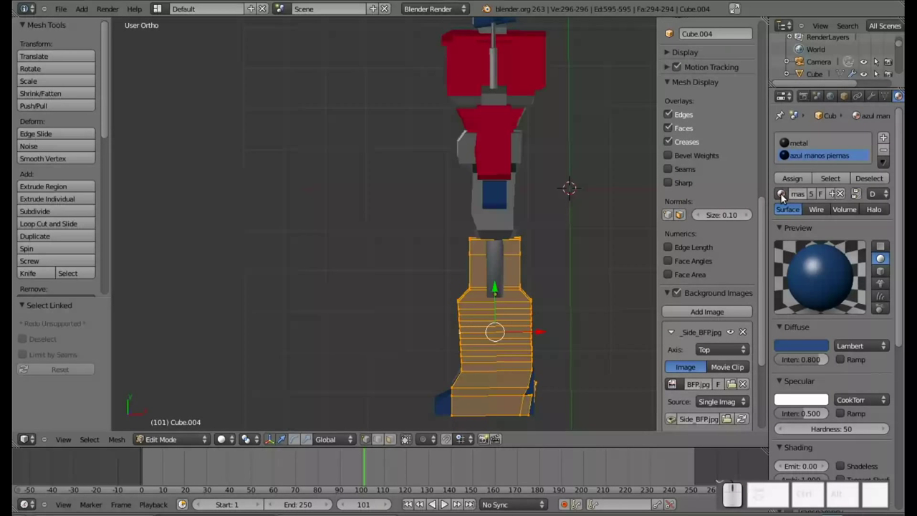
click(792, 182)
Compare the recolored lower leg with the side reference in see-through front view.
scroll(down, 3)
scroll(up, 3)
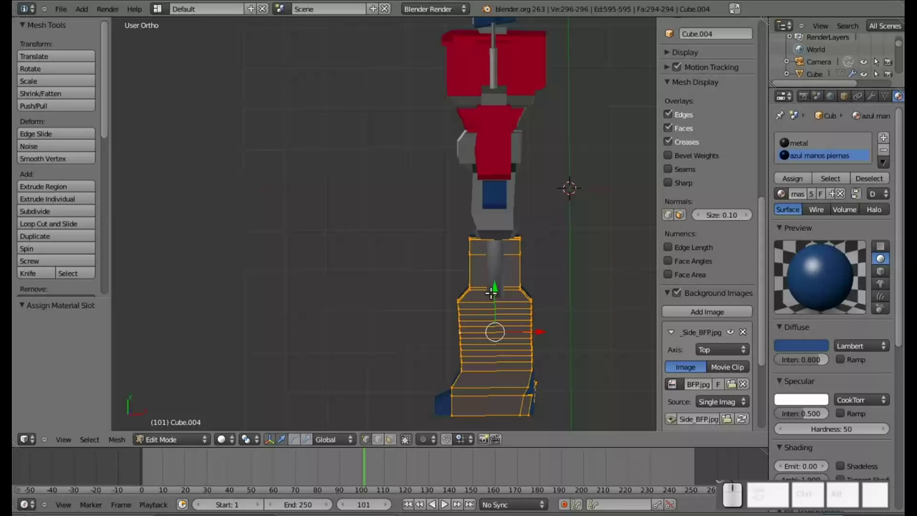
key(KP_7)
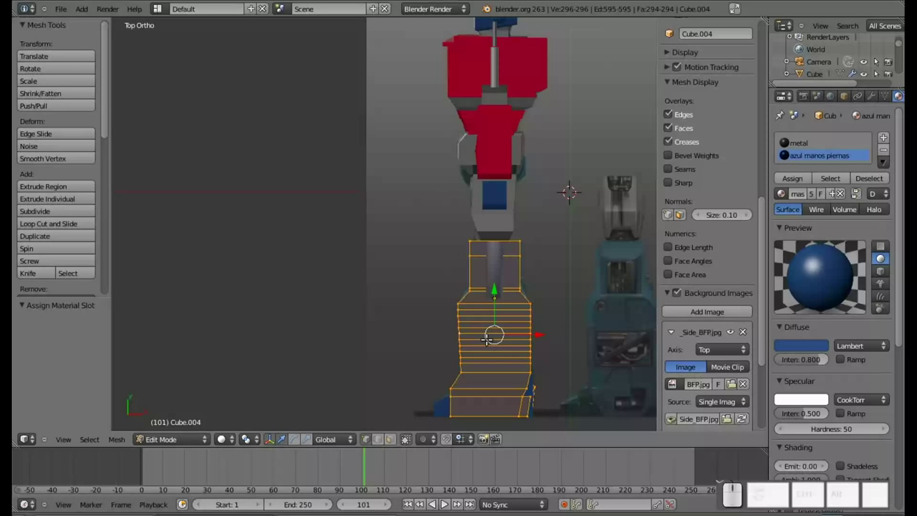
key(z)
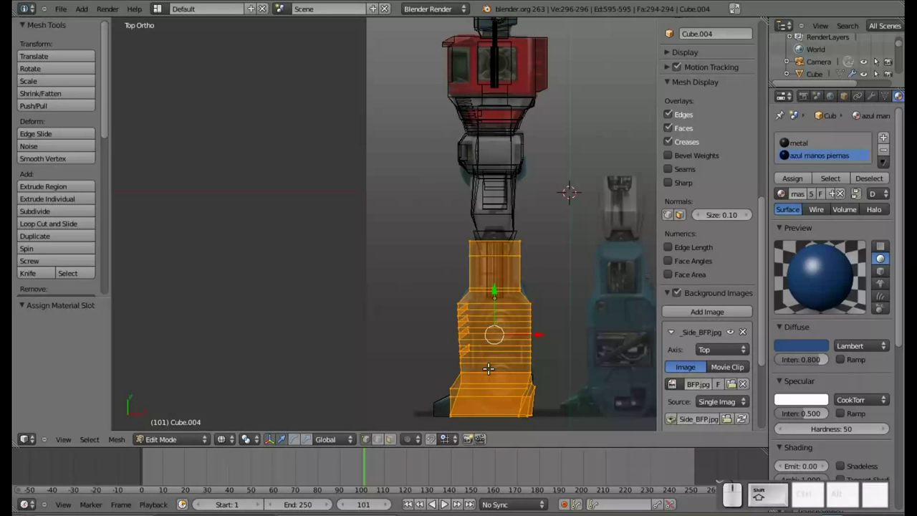
middle_click(487, 363)
scroll(up, 3)
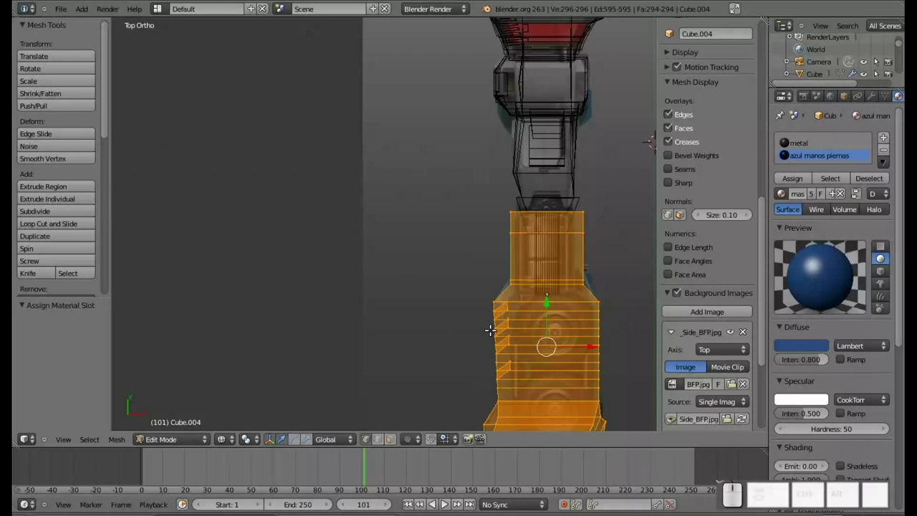
key(a)
drag(556, 349, 541, 227)
key(KP_7)
key(z)
scroll(down, 3)
Return Cube.004 to Object Mode and look around the robot.
key(Tab)
drag(387, 209, 221, 172)
click(149, 134)
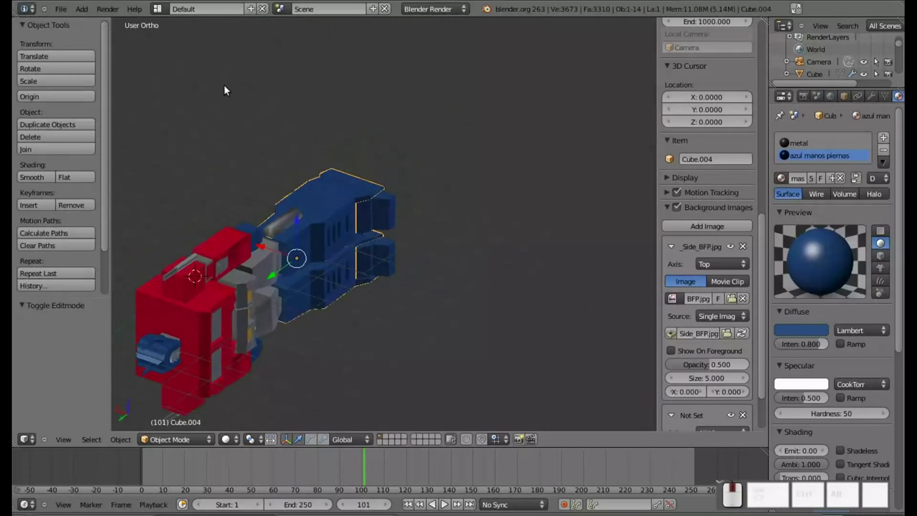
Orbit and zoom up from the legs to the robot's head.
drag(503, 288, 552, 314)
drag(553, 330, 313, 288)
drag(268, 253, 293, 220)
scroll(down, 3)
click(263, 240)
drag(255, 133, 371, 345)
drag(281, 372, 455, 322)
click(457, 329)
scroll(up, 3)
middle_click(394, 237)
drag(433, 308, 371, 308)
scroll(up, 3)
middle_click(338, 171)
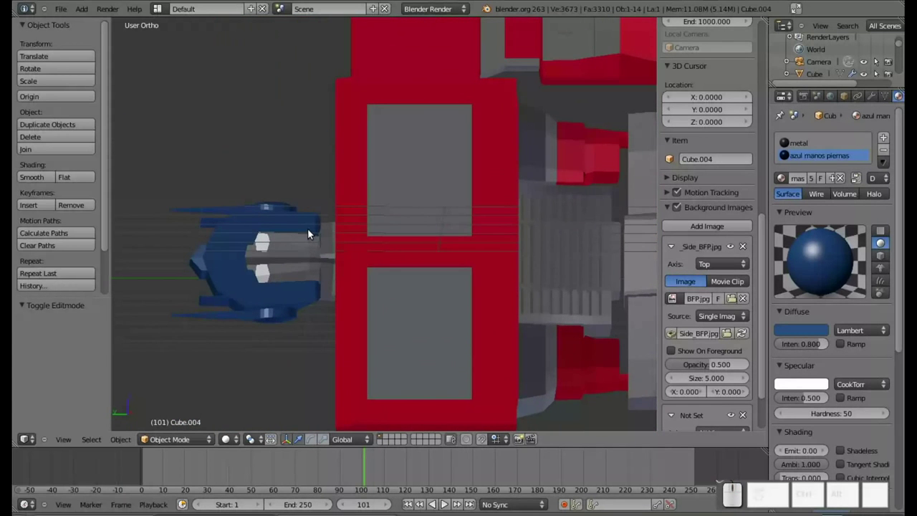
Select Cube.006, the head, in front view and enter Edit Mode.
key(KP_7)
scroll(down, 3)
middle_click(510, 271)
scroll(up, 3)
right_click(422, 175)
key(Tab)
Shift the head's face plate edge toward the reference in see-through view.
scroll(up, 3)
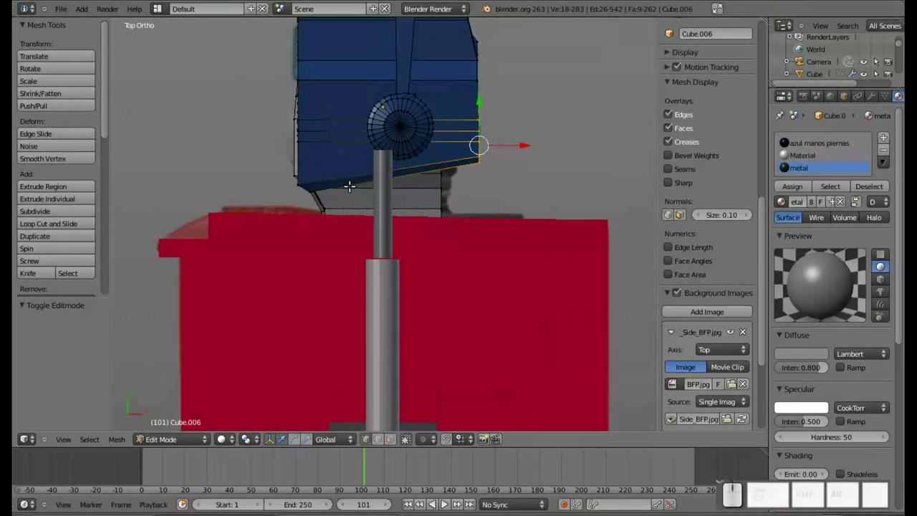
key(z)
drag(351, 138, 422, 211)
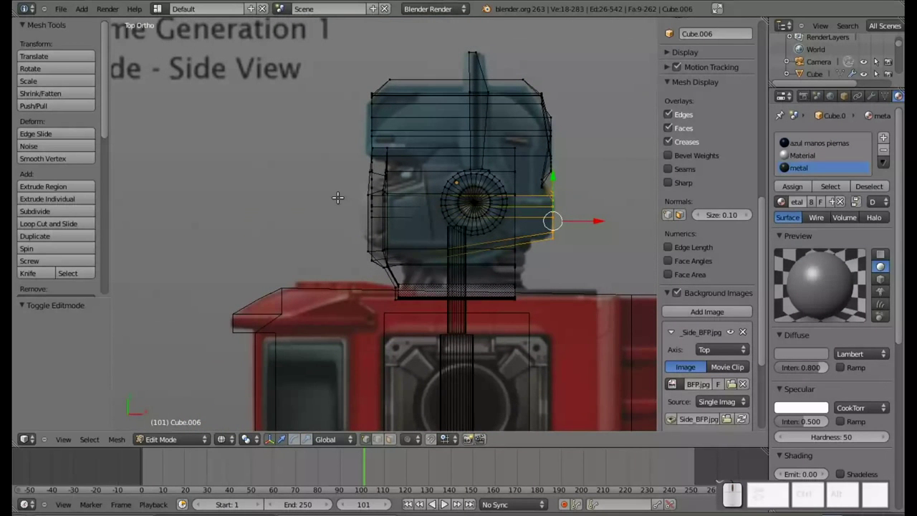
key(a)
key(b)
drag(348, 174, 369, 255)
drag(399, 220, 395, 222)
scroll(up, 3)
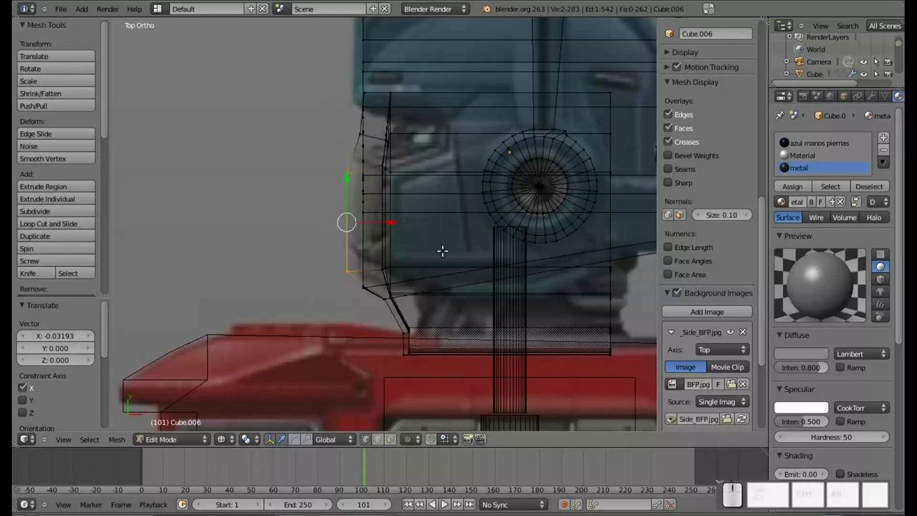
scroll(down, 3)
scroll(down, 3)
scroll(down, 3)
Leave Edit Mode and view the solid-shaded head from above.
key(Tab)
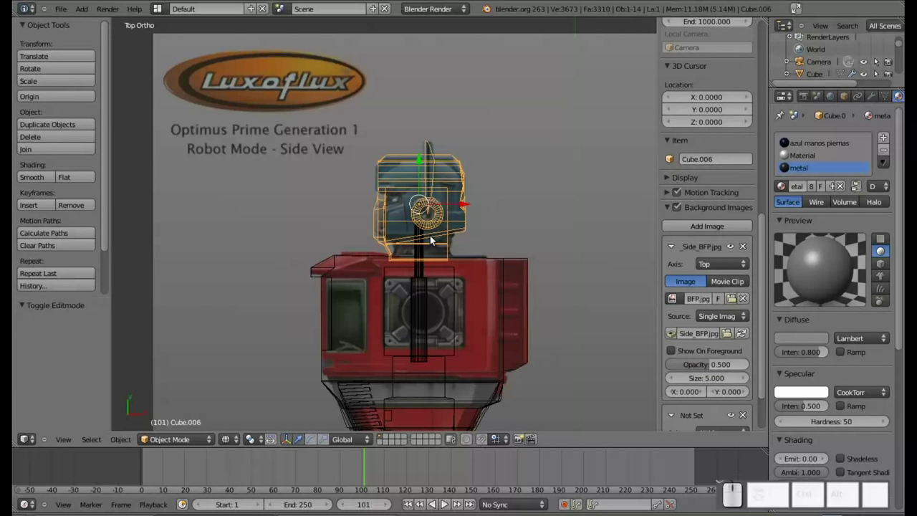
scroll(down, 3)
key(z)
drag(355, 197, 316, 242)
click(318, 233)
scroll(up, 3)
click(370, 230)
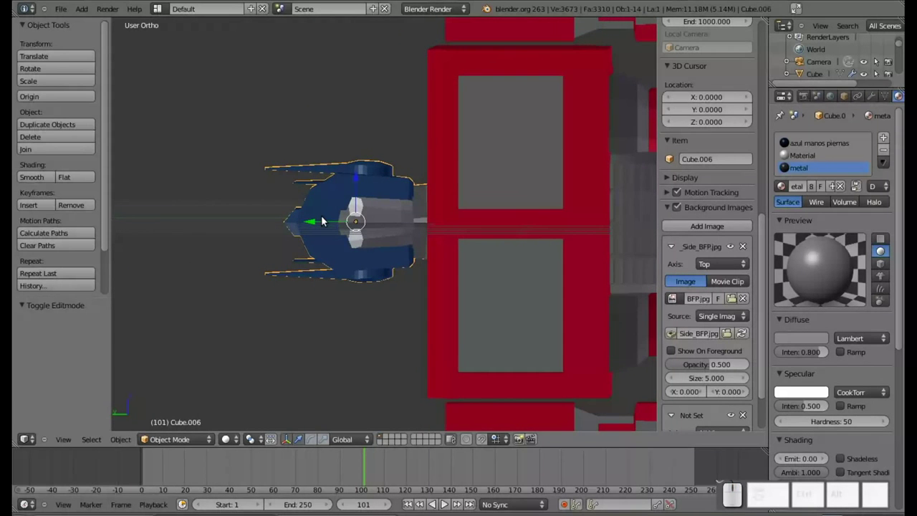
Select the edge loop across the head's face in wireframe and nudge it about 0.037 along Y.
right_click(326, 222)
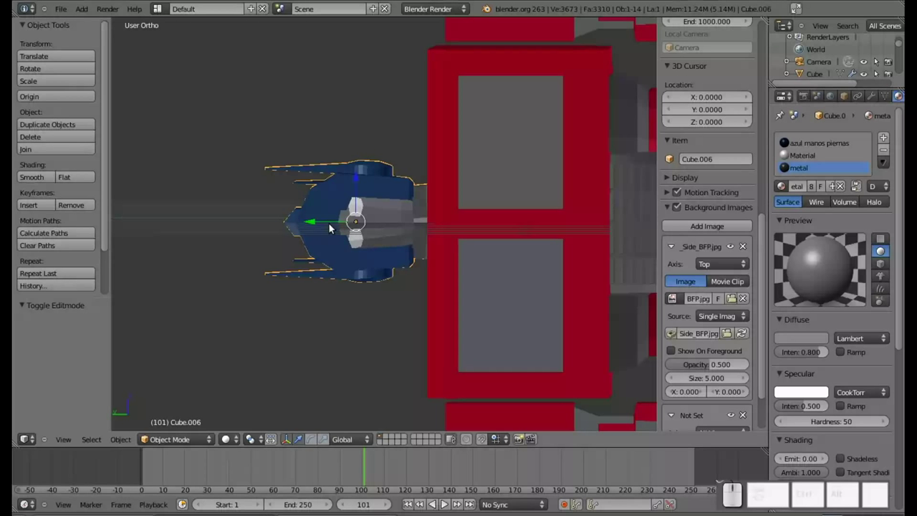
key(z)
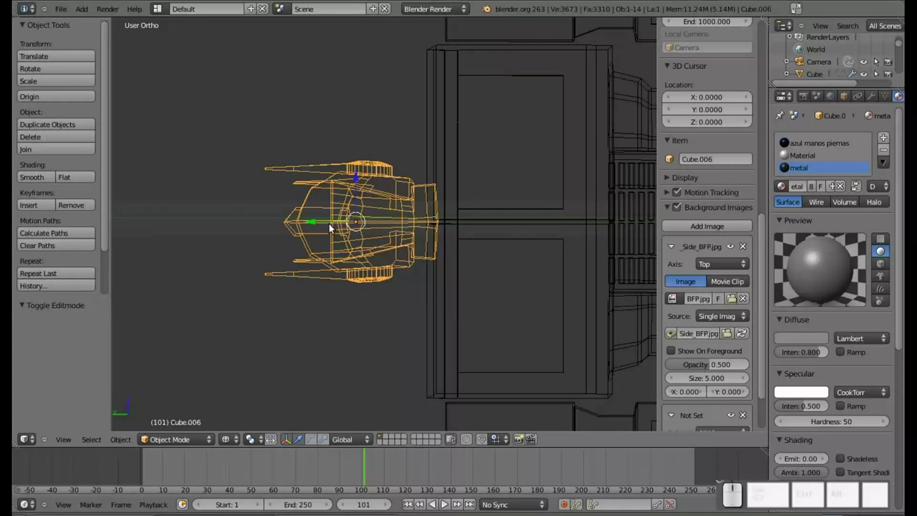
key(Tab)
scroll(up, 3)
scroll(up, 3)
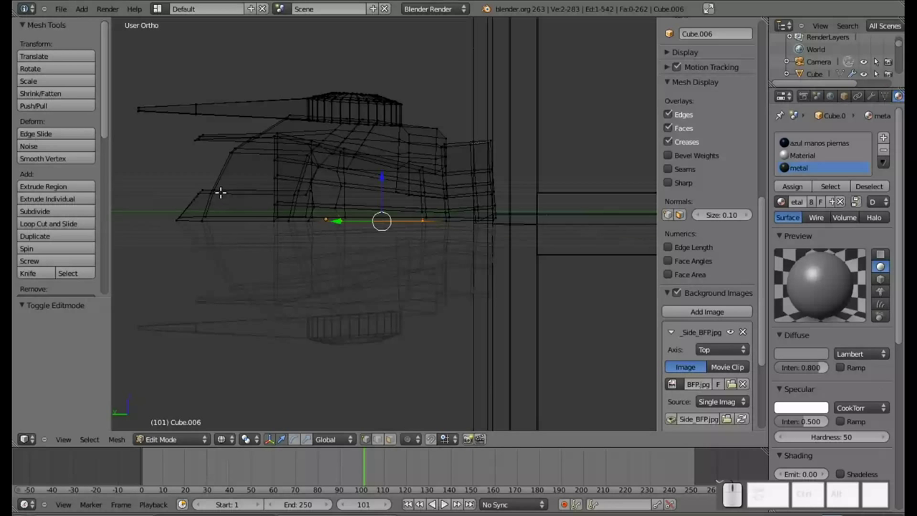
right_click(307, 192)
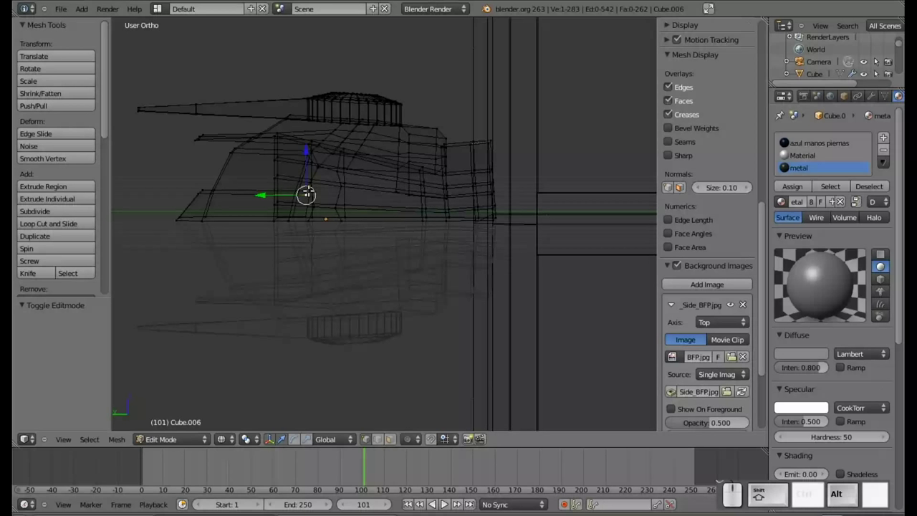
right_click(308, 185)
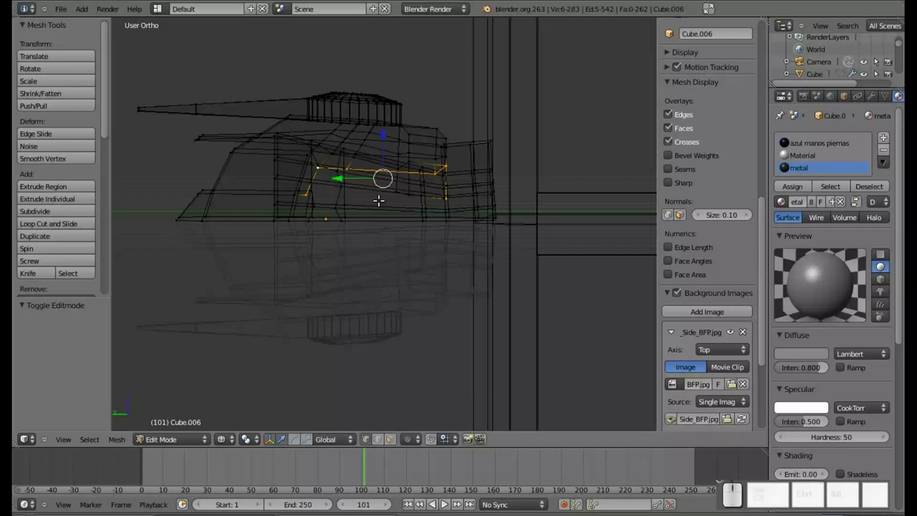
drag(356, 175, 344, 175)
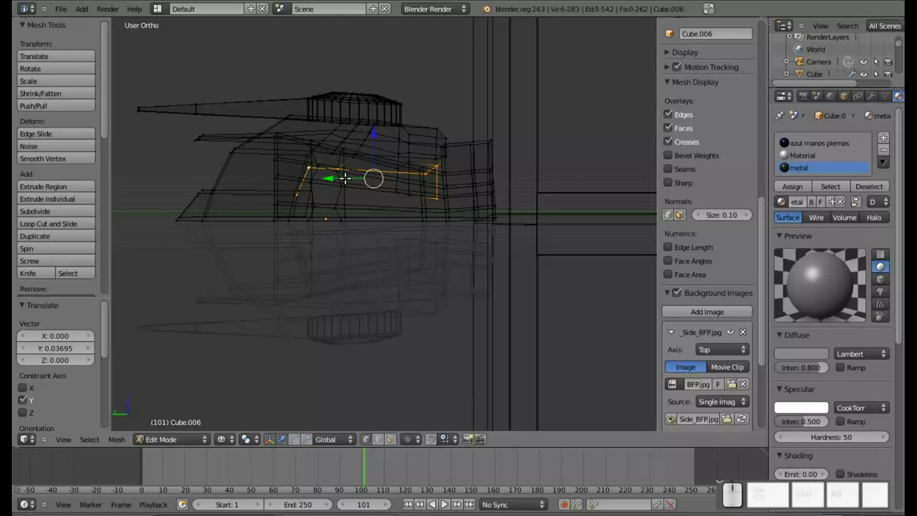
Leave Edit Mode, return to the top orthographic view and save the project.
key(z)
scroll(down, 3)
drag(432, 240, 348, 341)
scroll(up, 3)
key(KP_7)
key(Tab)
key(ctrl+s)
Show the head as wireframe over the reference, zoom in and enter Edit Mode with nothing selected.
click(434, 207)
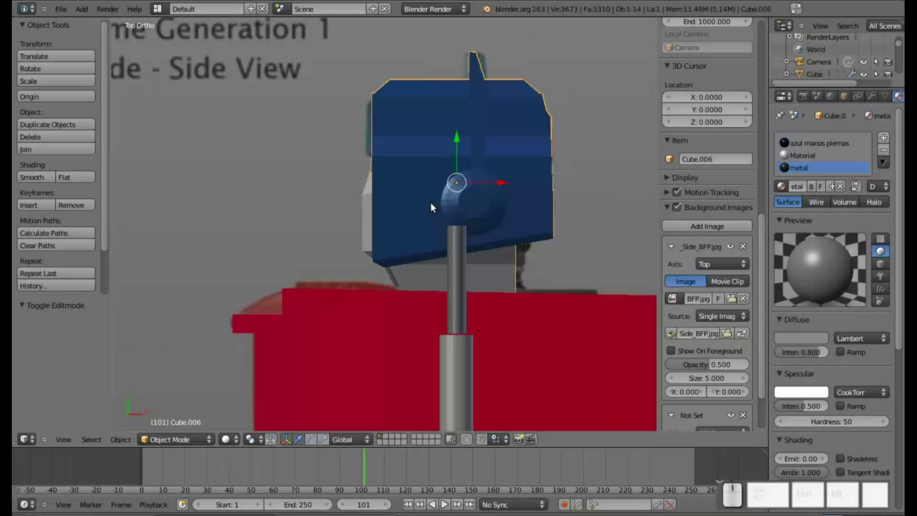
key(z)
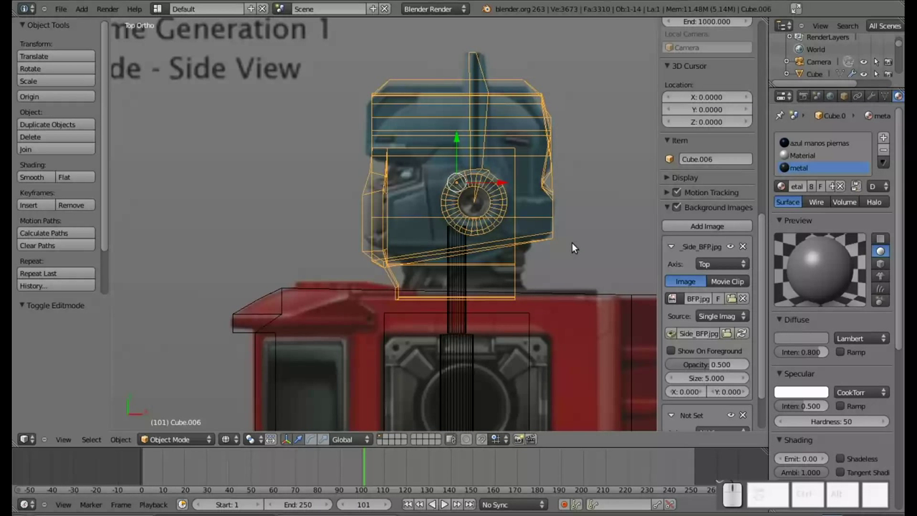
key(z)
key(z)
scroll(up, 3)
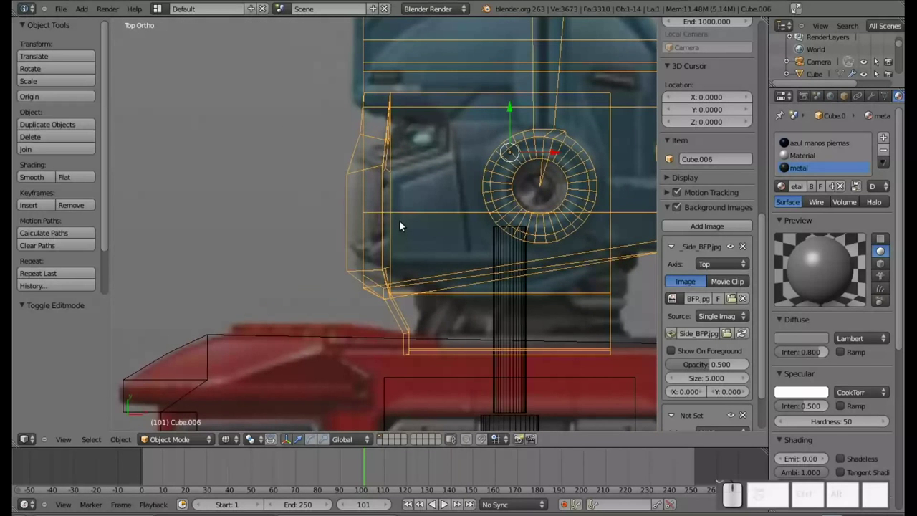
key(Tab)
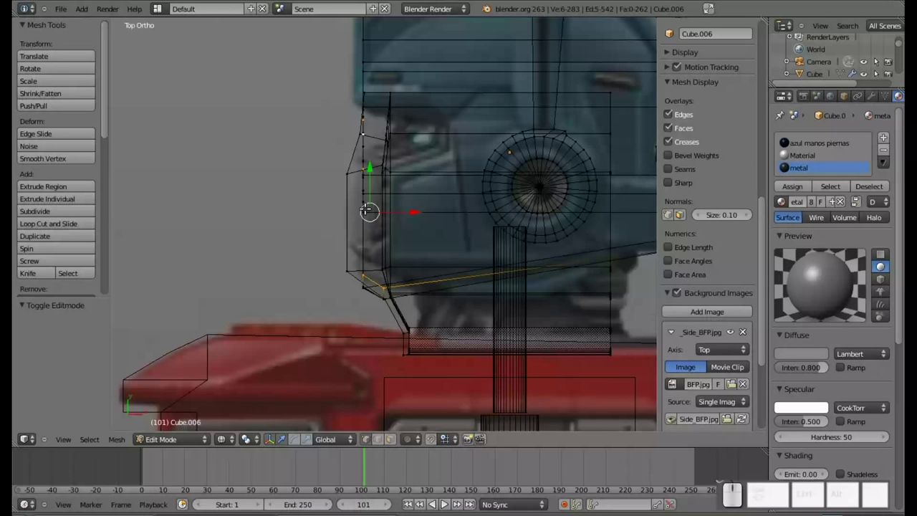
key(a)
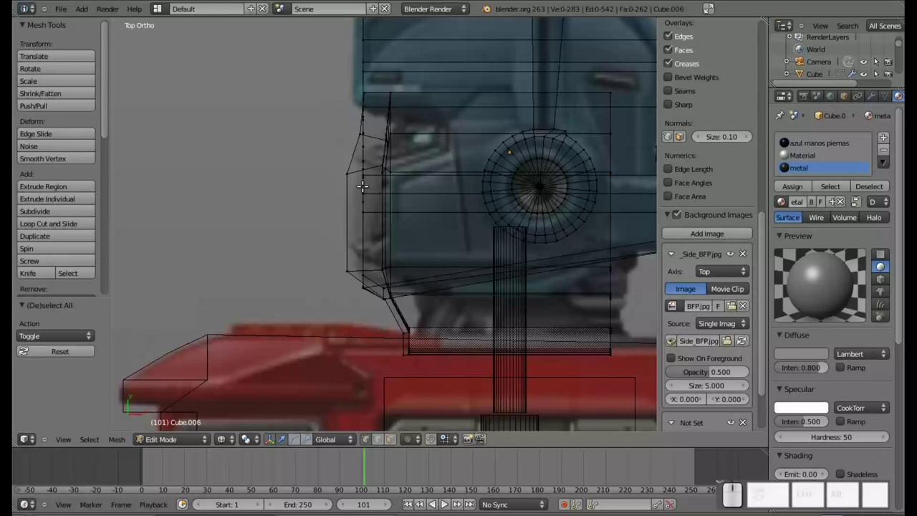
Box-select the vertex row at the face front and push it inward toward the reference.
right_click(364, 190)
key(l)
key(a)
key(b)
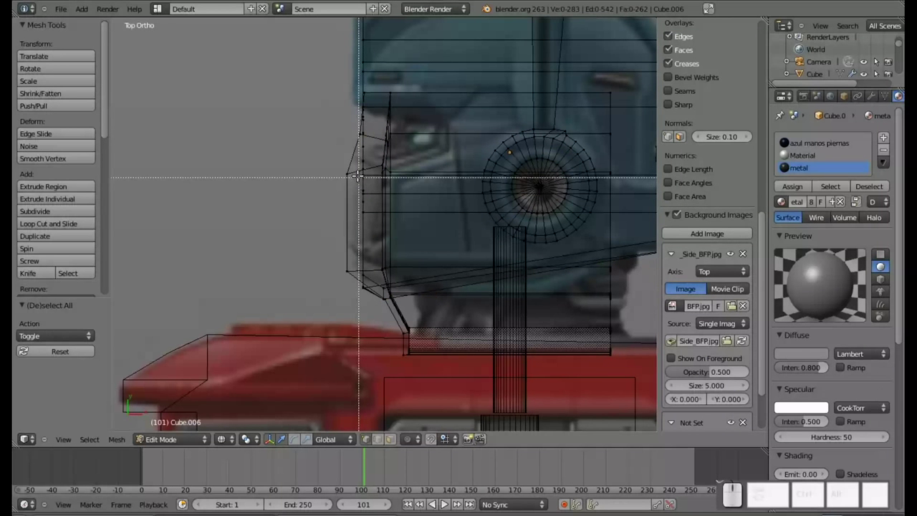
drag(359, 169, 368, 252)
scroll(down, 3)
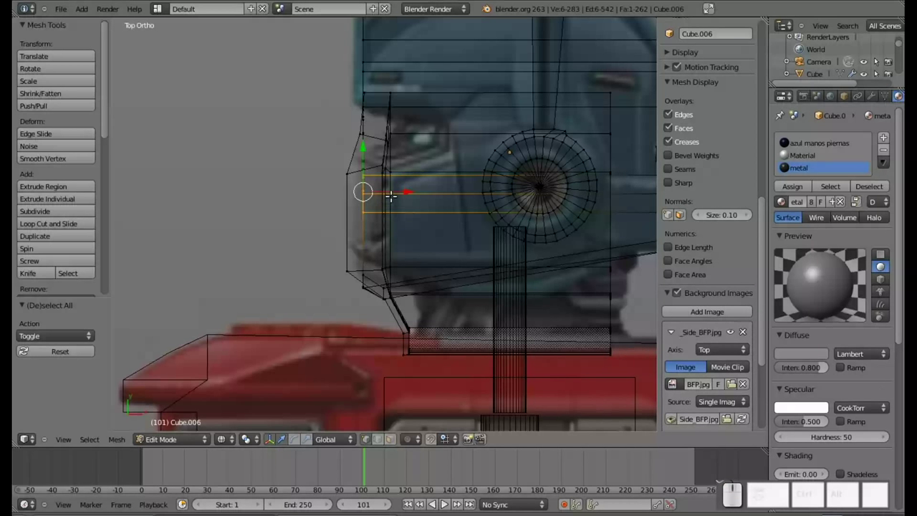
drag(397, 190, 418, 199)
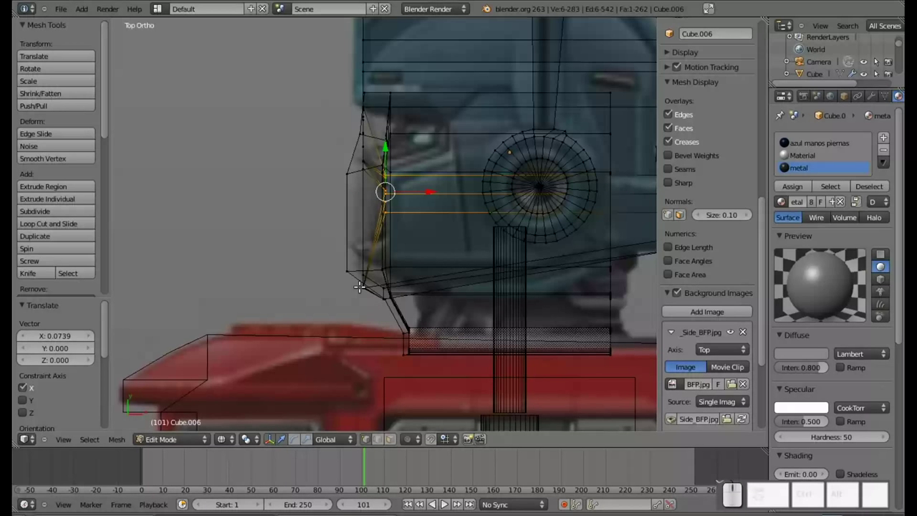
Move the lower front corner vertex of the face up, then shift it 0.123 along X to match the reference.
key(a)
key(b)
click(359, 281)
drag(397, 285, 415, 254)
drag(391, 246, 391, 223)
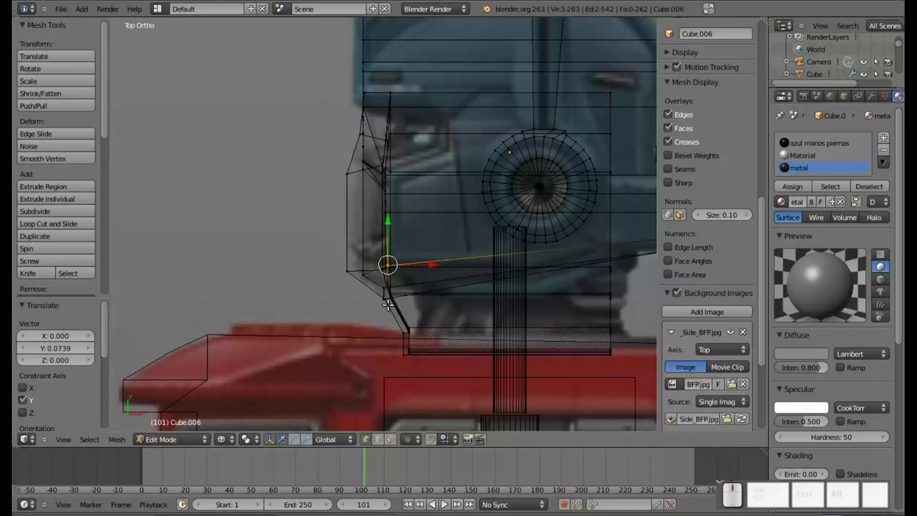
right_click(369, 272)
key(a)
key(b)
click(361, 266)
drag(392, 273, 391, 288)
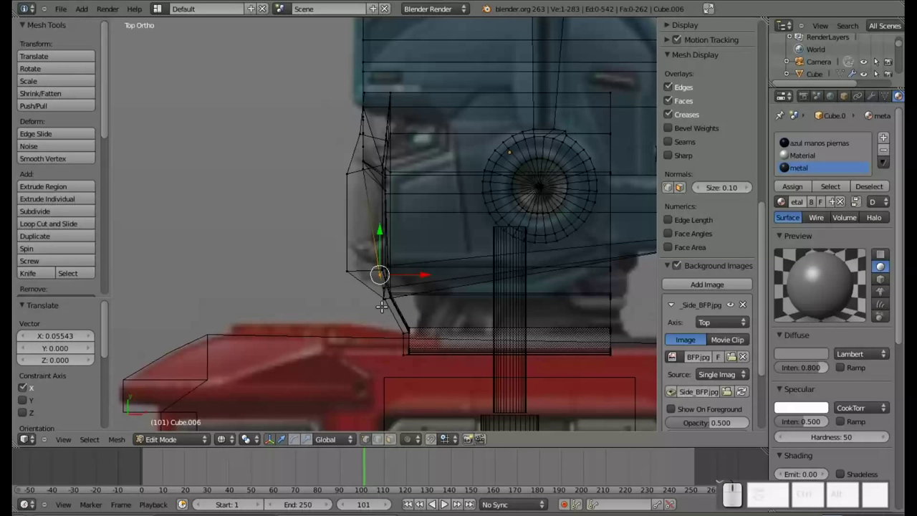
Select the chin vertex and pull it back under the face.
key(a)
key(b)
click(366, 287)
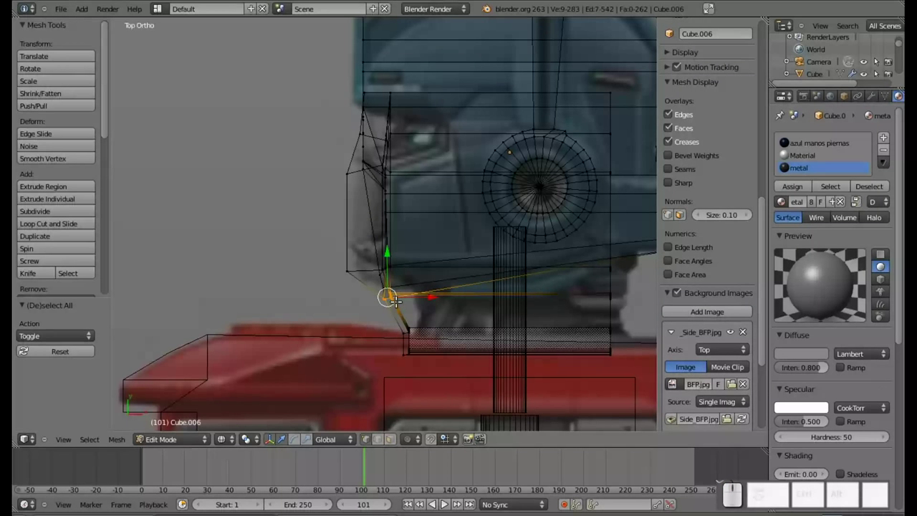
drag(422, 295, 455, 289)
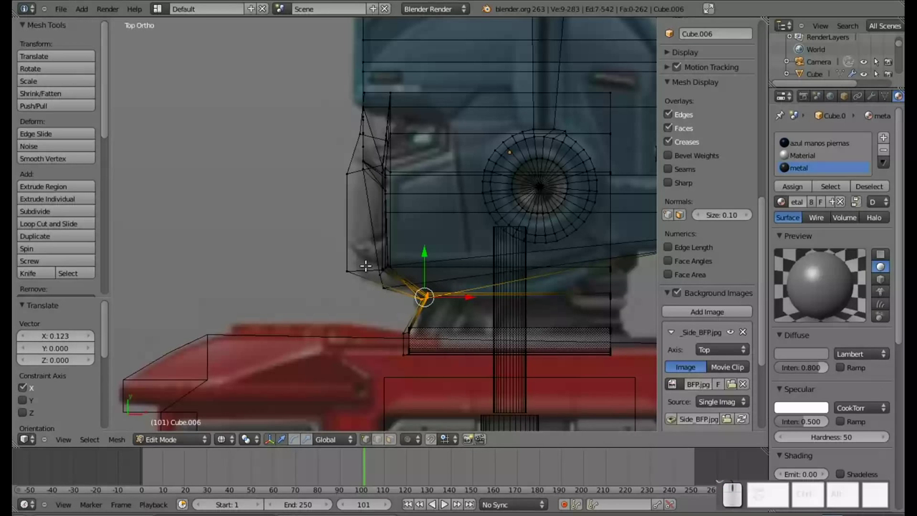
scroll(up, 3)
scroll(down, 3)
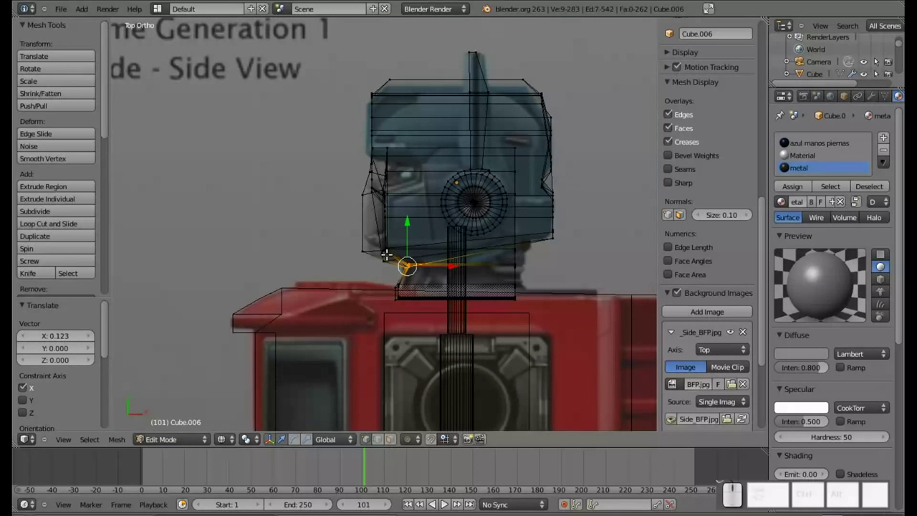
Toggle between solid and wireframe shading to check the new face and chin shape, then clear the selection.
key(z)
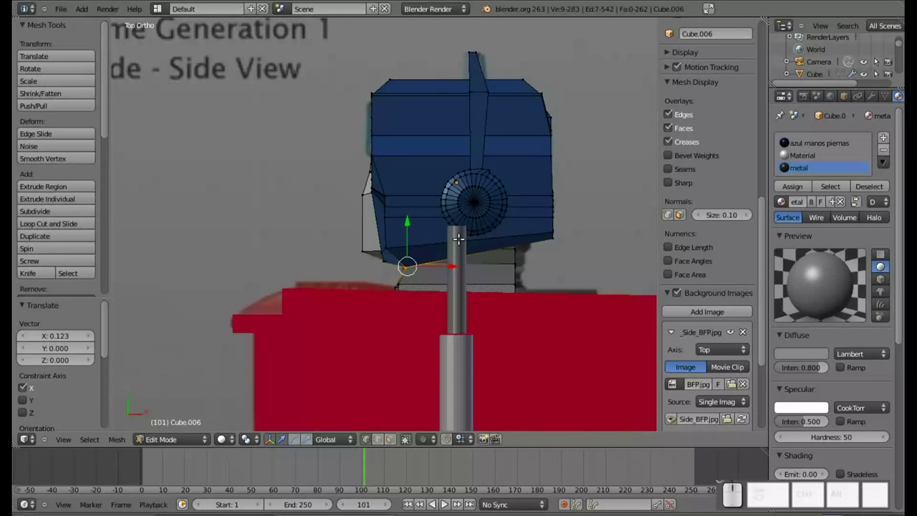
key(z)
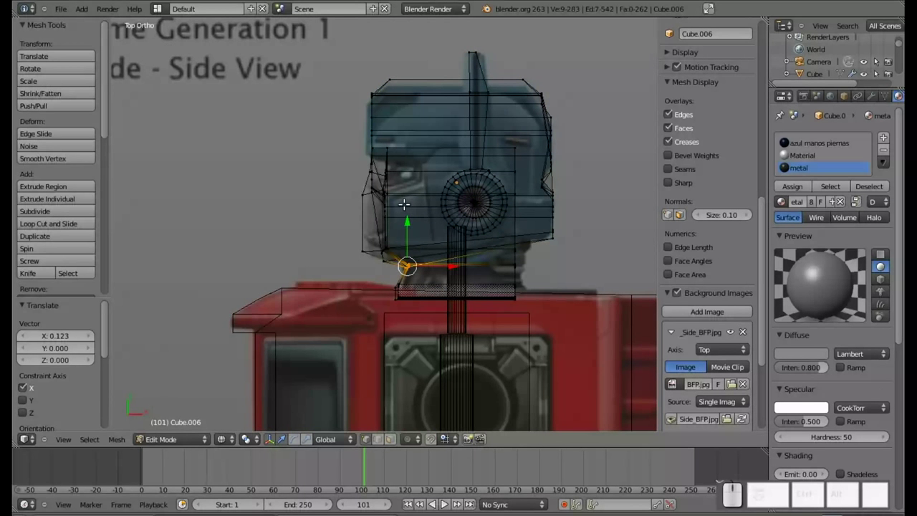
scroll(up, 3)
key(z)
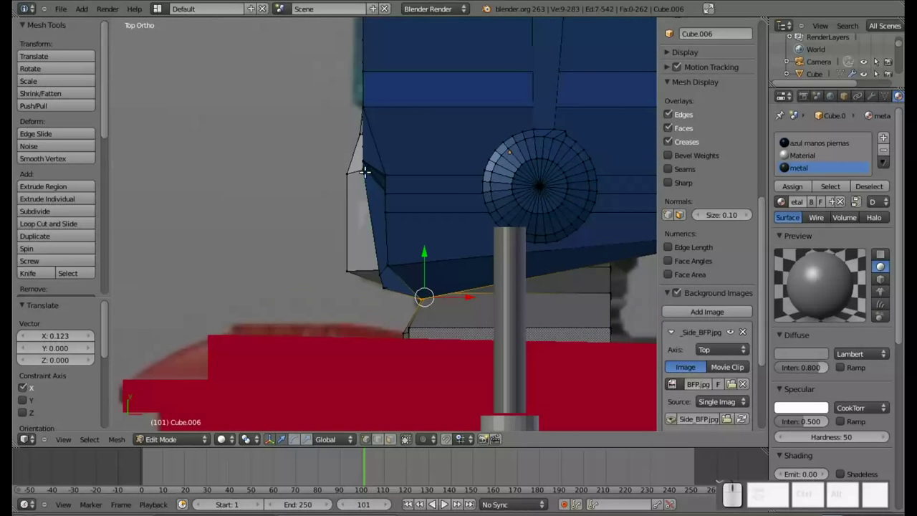
key(z)
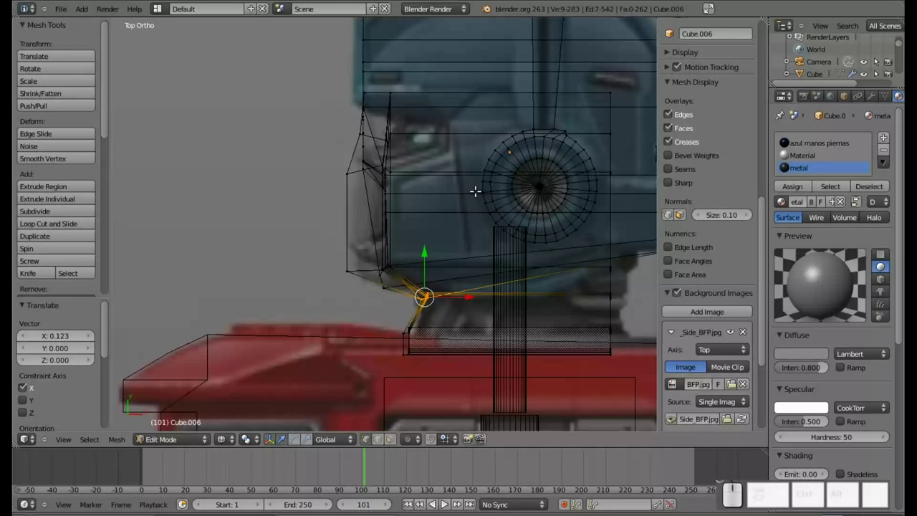
key(z)
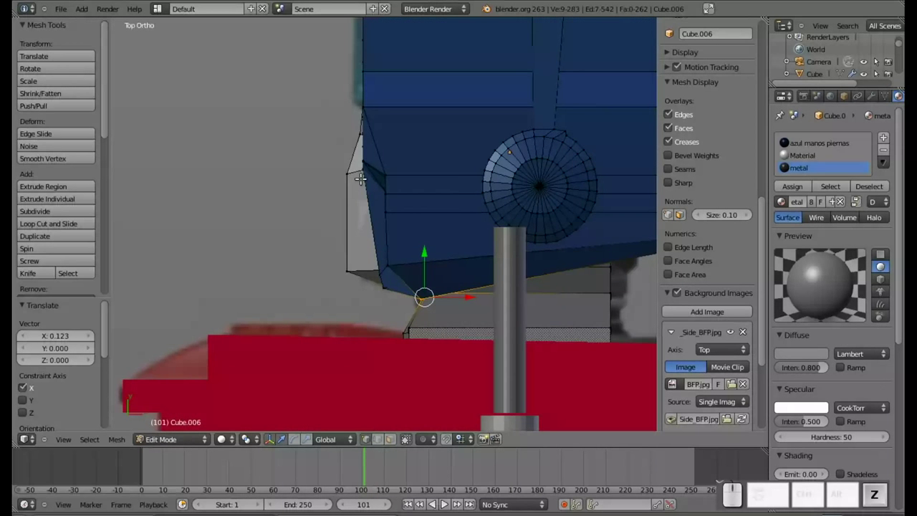
key(a)
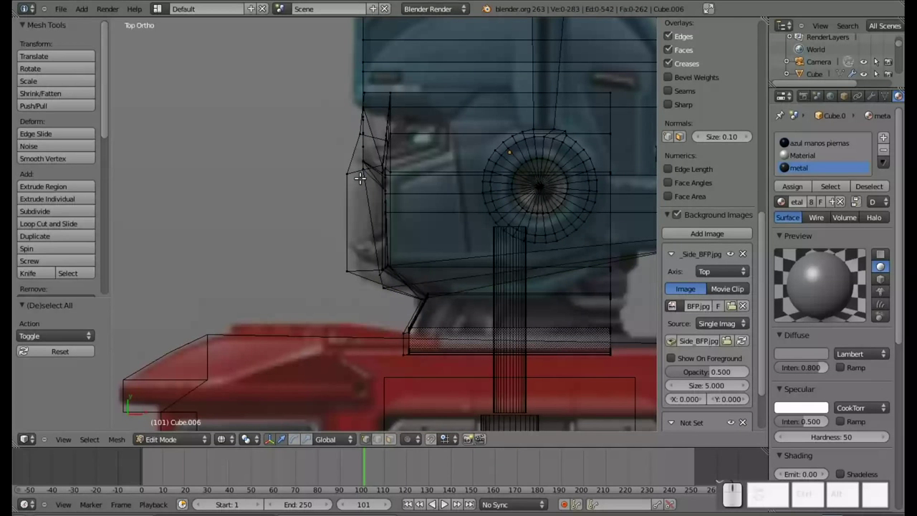
Box-select the face-front vertices and slide them inward with proportional editing, checking the result in solid shading.
key(b)
drag(354, 147, 372, 180)
key(o)
click(398, 161)
scroll(up, 3)
scroll(down, 3)
scroll(down, 3)
scroll(down, 3)
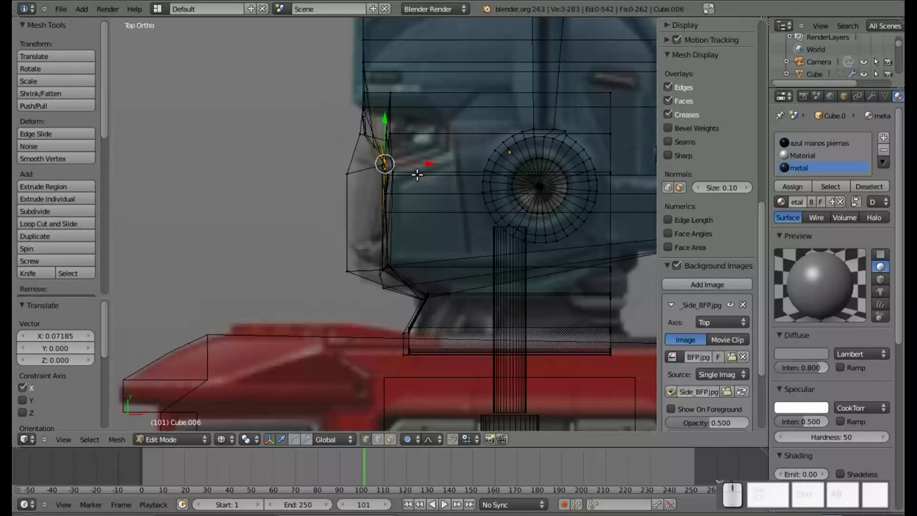
key(z)
key(z)
key(z)
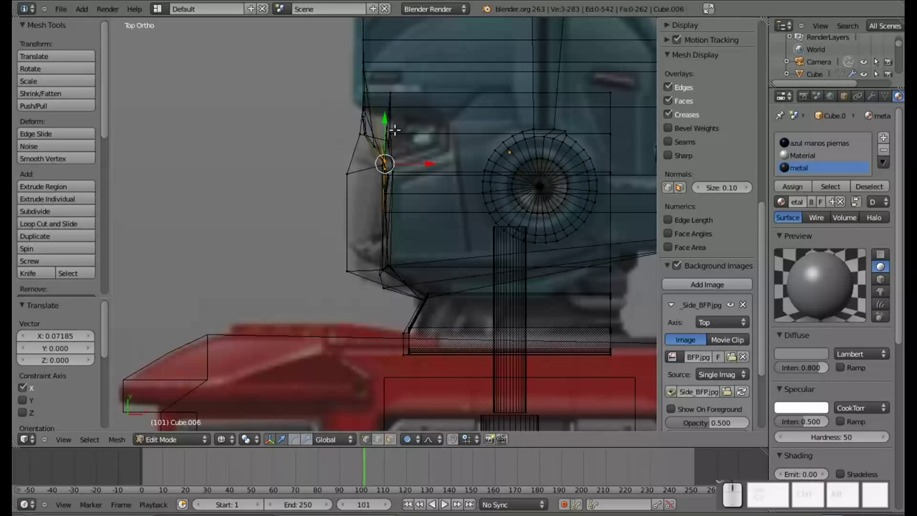
key(a)
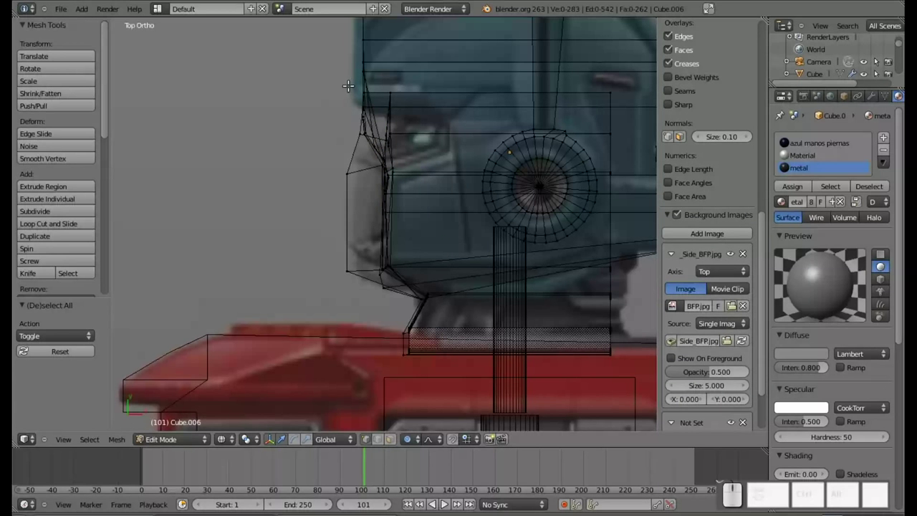
Select the helmet's front corner vertices and slide them inward along X, adjusting the proportional falloff.
key(b)
drag(343, 97, 383, 125)
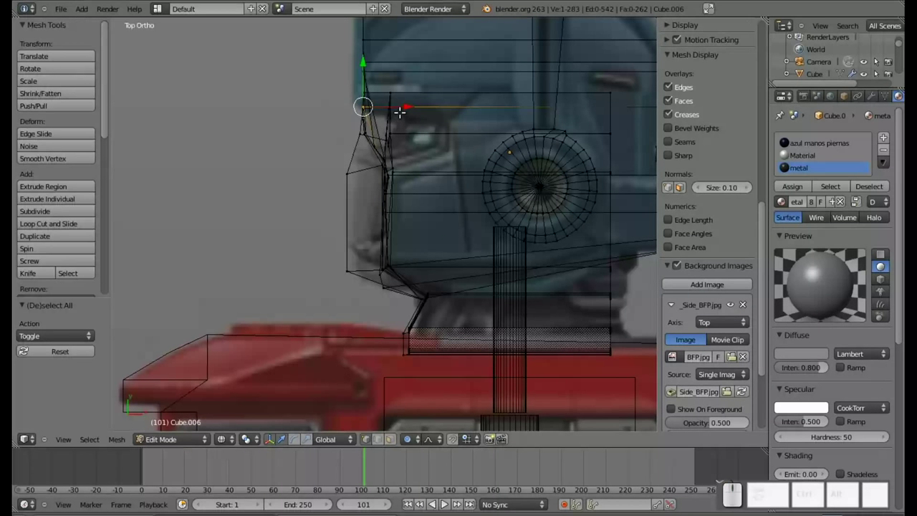
drag(401, 102, 429, 108)
scroll(up, 3)
scroll(down, 3)
scroll(down, 3)
scroll(down, 3)
scroll(down, 3)
scroll(down, 3)
scroll(up, 3)
scroll(up, 3)
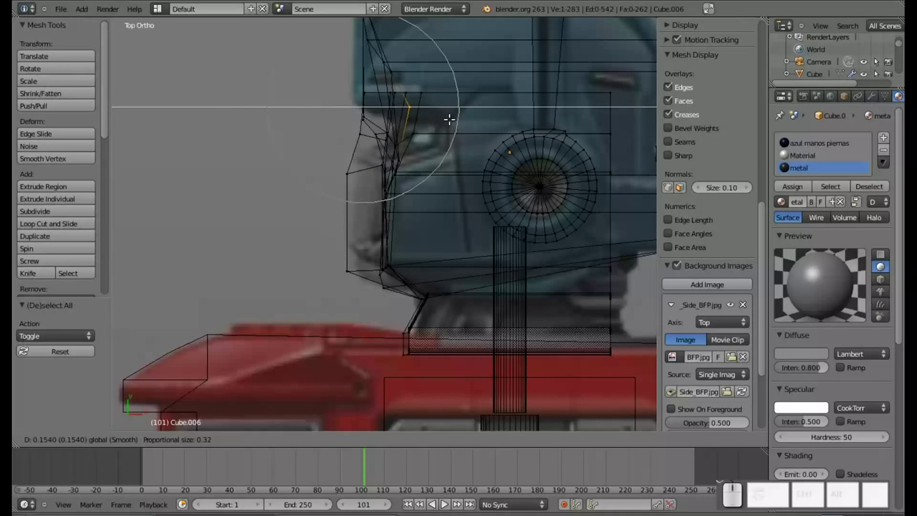
key(z)
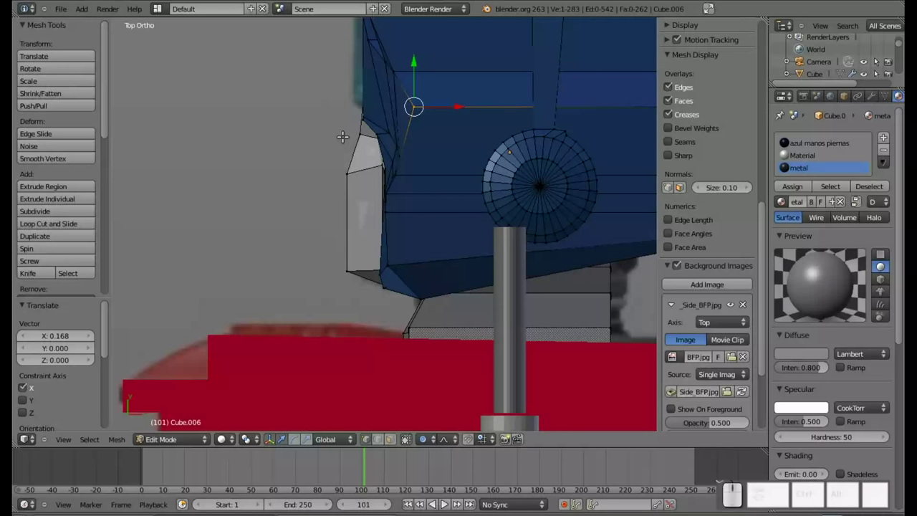
key(a)
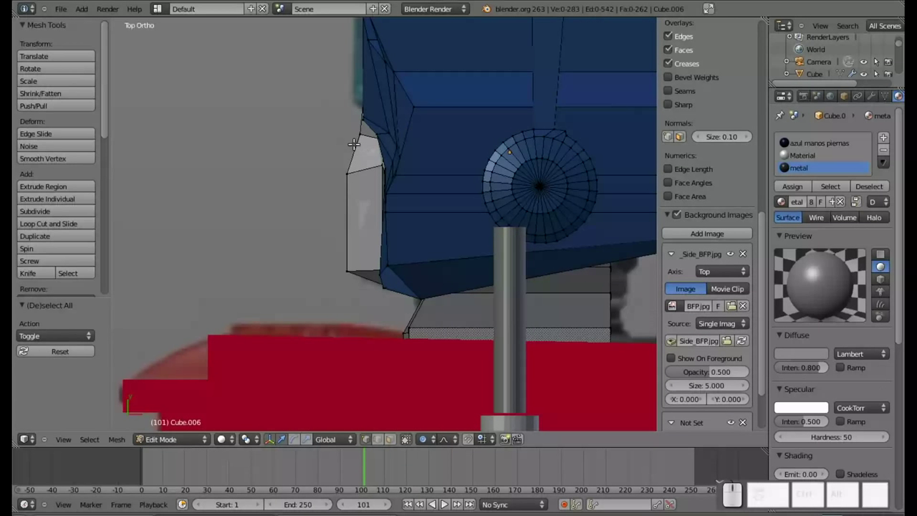
Undo a stray move, then place the vertex above the face plate against the plate's top along X.
key(b)
drag(354, 99, 392, 125)
drag(394, 120, 411, 123)
key(ctrl+z)
key(a)
key(b)
drag(348, 107, 389, 123)
drag(401, 115, 419, 118)
scroll(up, 3)
scroll(up, 3)
scroll(up, 3)
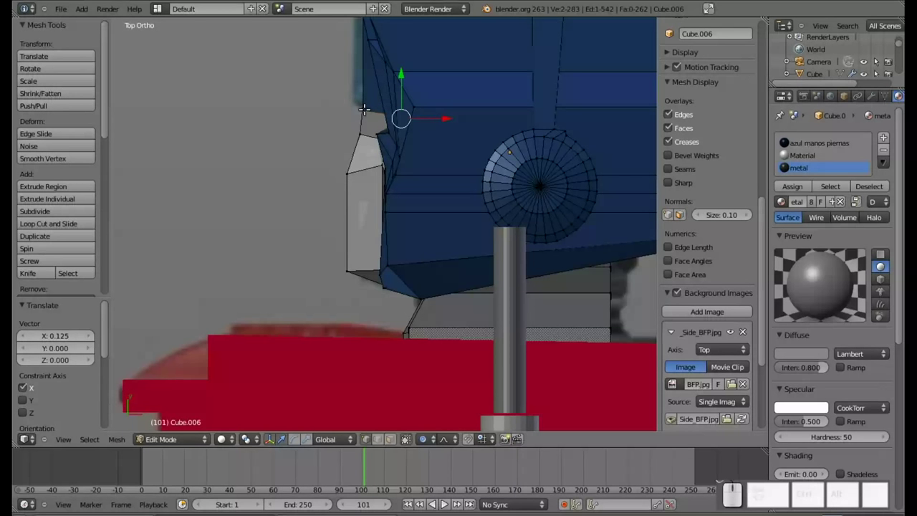
key(b)
drag(349, 88, 370, 119)
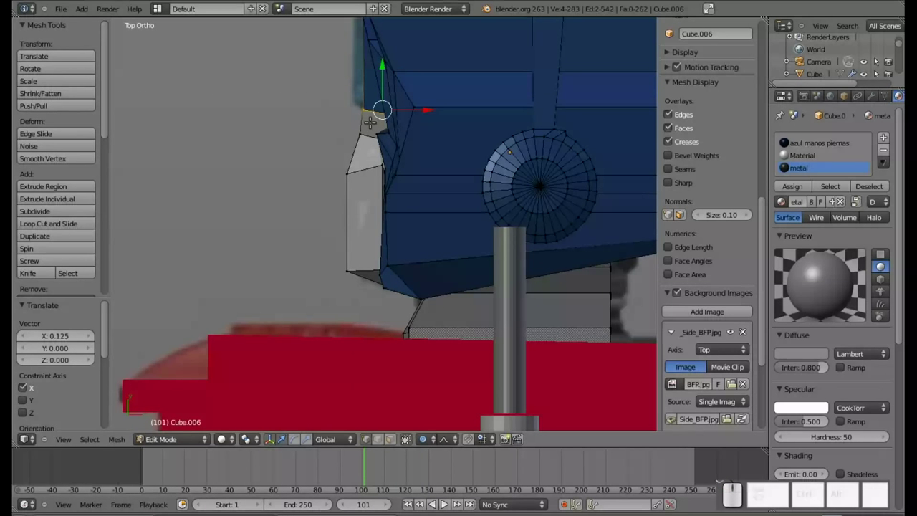
key(a)
Select the corner vertex above the face plate and nudge it up along Y.
key(b)
click(351, 88)
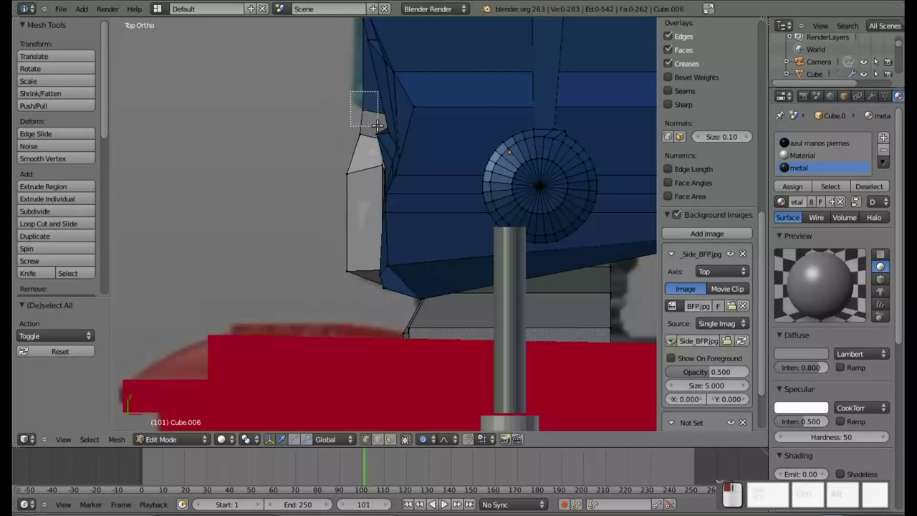
drag(405, 98, 387, 82)
drag(361, 68, 361, 62)
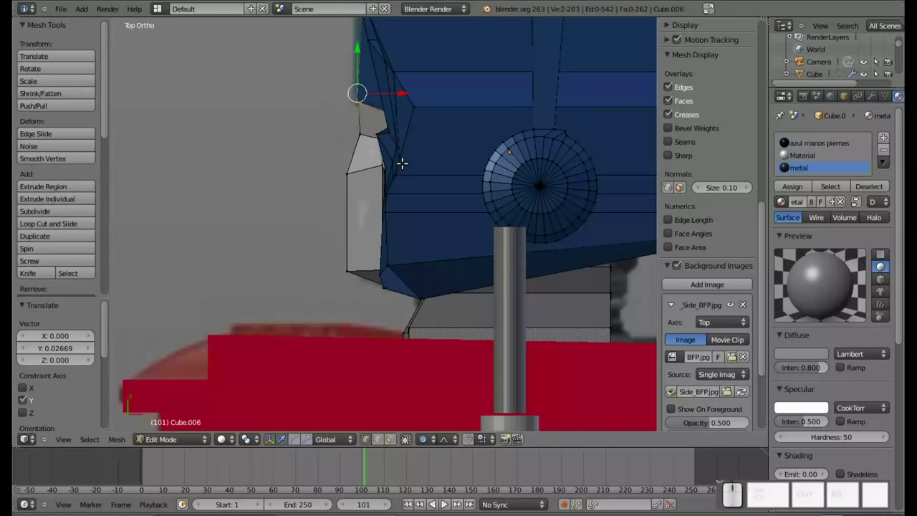
key(z)
key(z)
key(z)
key(z)
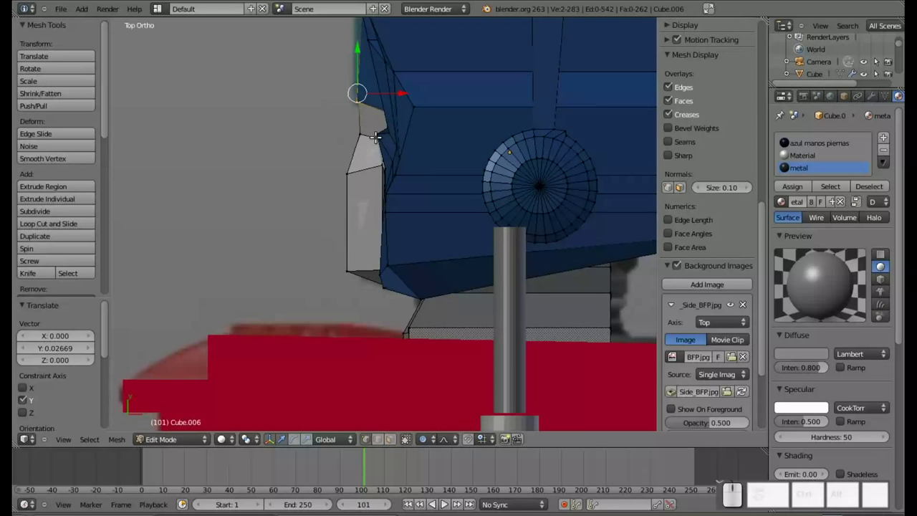
Move the face-plate notch vertex 0.234 along X with proportional falloff and check it as wireframe against the reference.
key(a)
key(b)
click(367, 124)
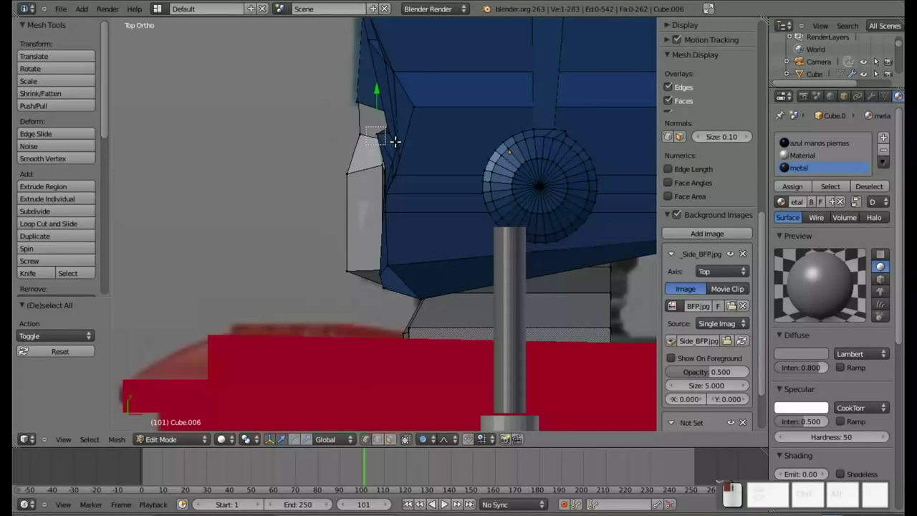
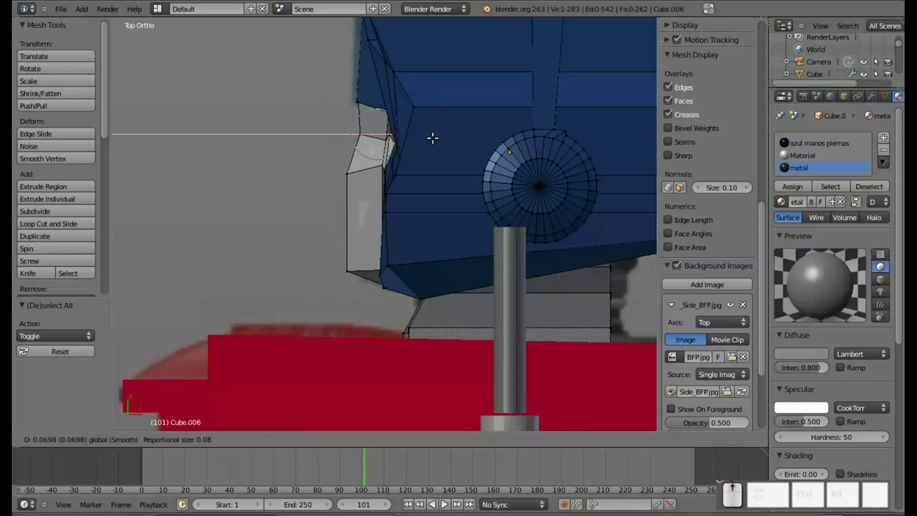
scroll(up, 3)
scroll(down, 3)
scroll(down, 3)
scroll(down, 3)
scroll(down, 3)
scroll(up, 3)
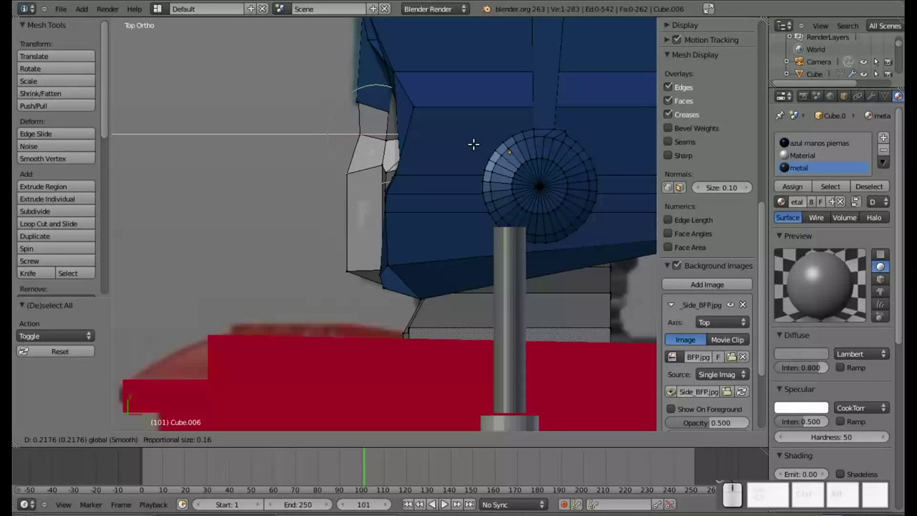
scroll(up, 3)
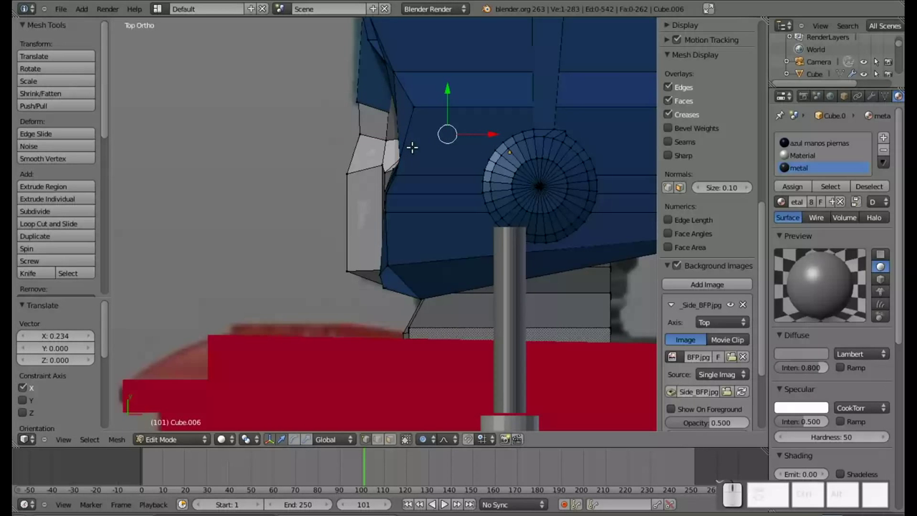
key(a)
key(a)
key(a)
key(z)
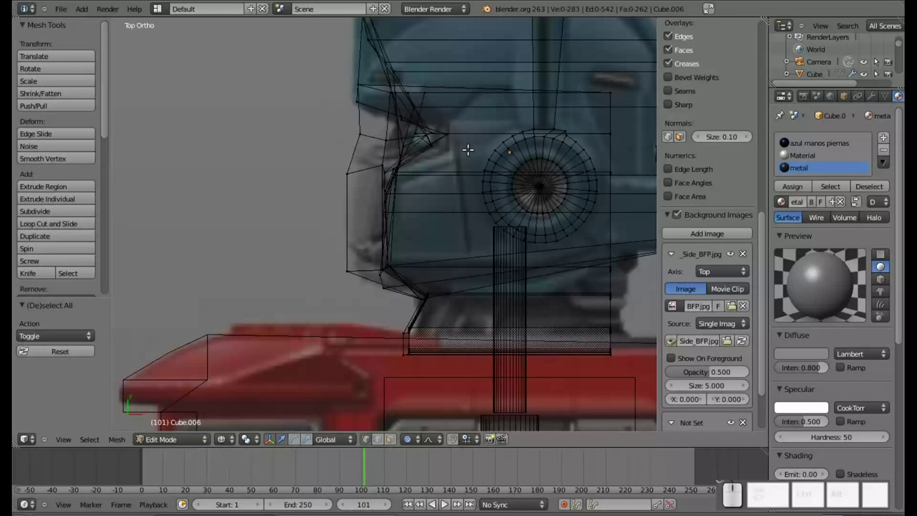
Select a head vertex and orbit to the front of the head in solid shading.
key(z)
right_click(414, 97)
click(460, 103)
scroll(up, 3)
scroll(down, 3)
scroll(down, 3)
scroll(down, 3)
scroll(up, 3)
key(z)
key(z)
scroll(down, 3)
drag(364, 221, 251, 194)
drag(252, 177, 533, 230)
click(538, 245)
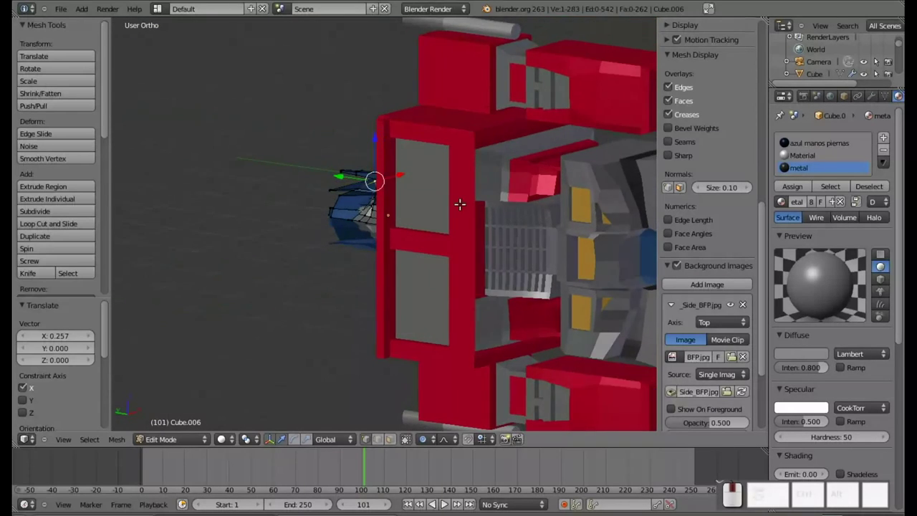
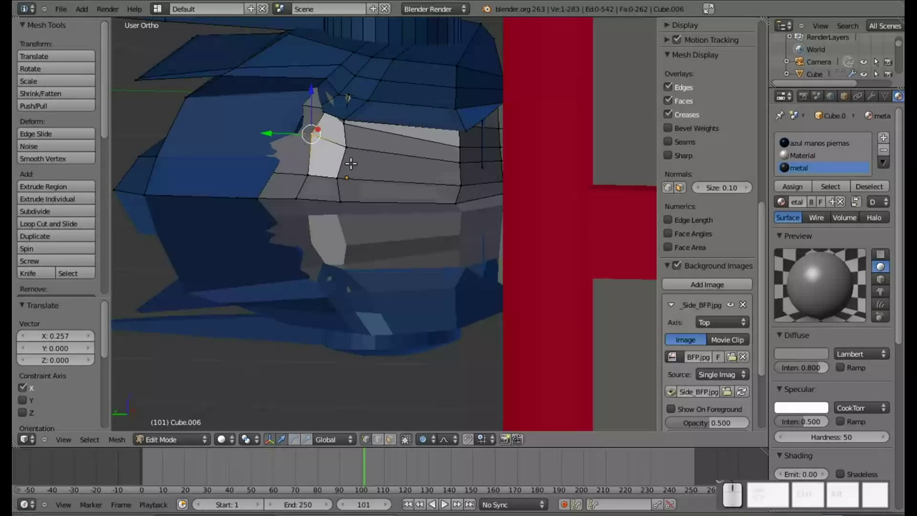
Shift the face-plate vertex along Y, then about 0.029 units along X.
key(o)
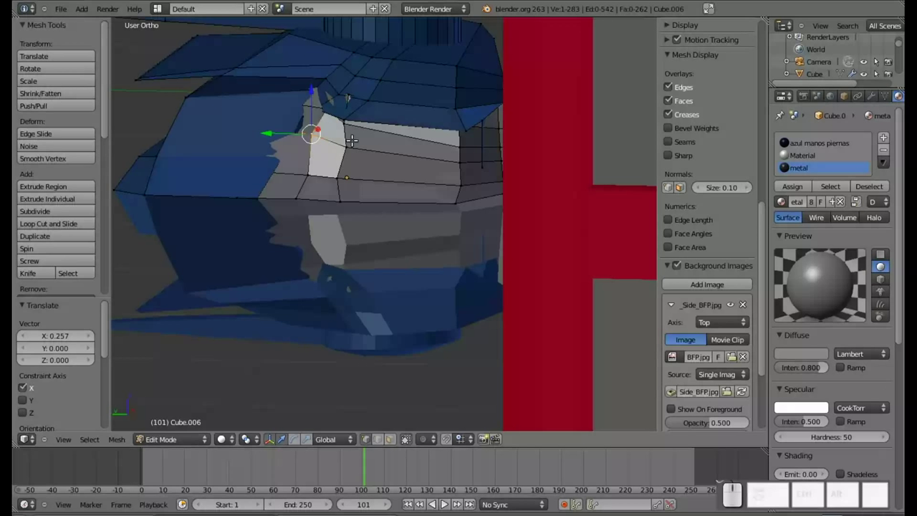
key(g)
key(y)
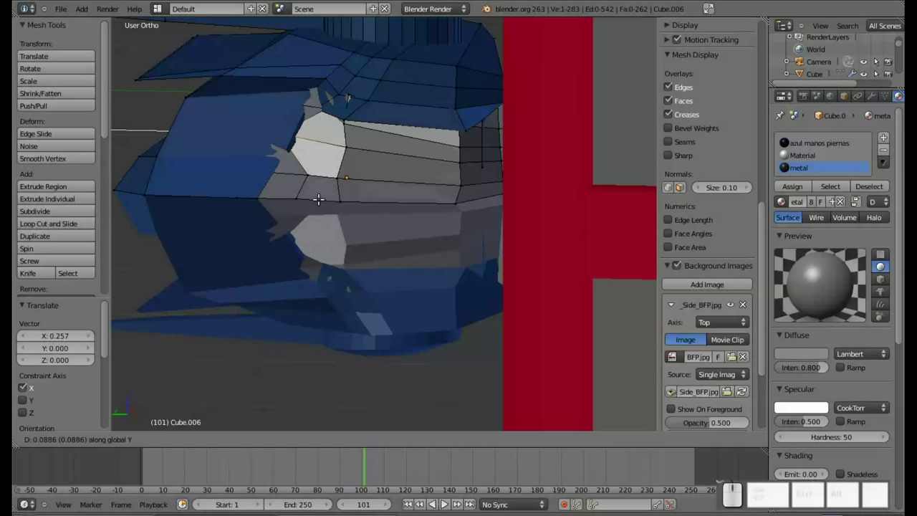
key(Escape)
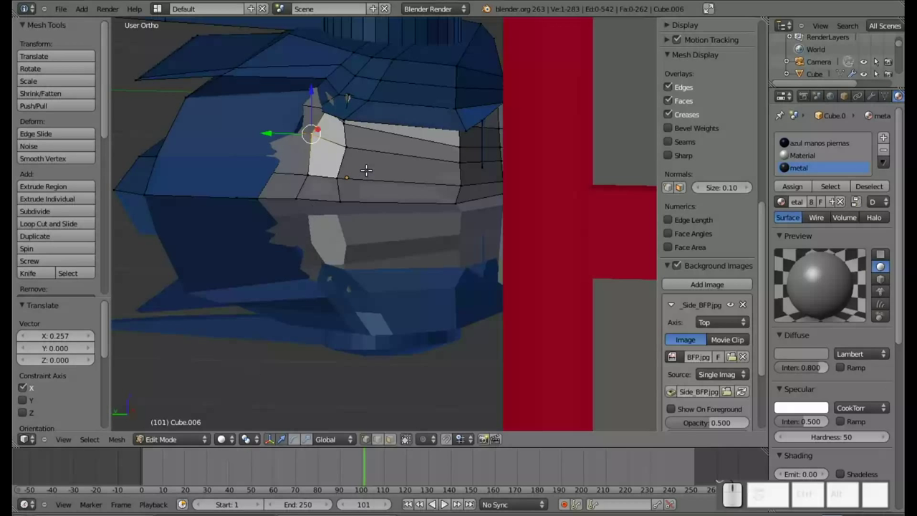
key(g)
key(x)
click(358, 175)
Select the chin vertices and one under the face plate, checking them in wireframe.
scroll(down, 3)
drag(439, 191, 342, 216)
scroll(up, 3)
drag(341, 138, 290, 99)
right_click(286, 135)
right_click(278, 126)
right_click(263, 137)
key(z)
right_click(293, 133)
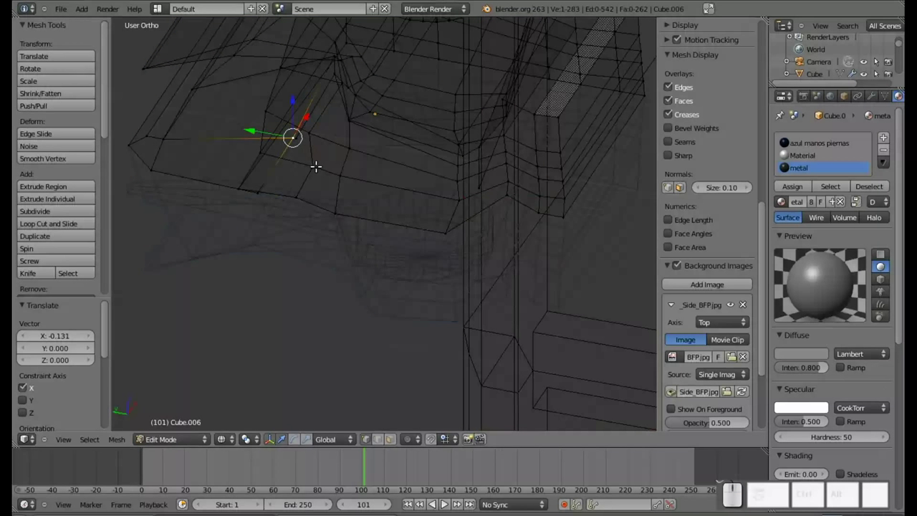
key(z)
Orbit beneath the head and select the remaining chin vertices one by one.
drag(308, 114, 299, 148)
scroll(down, 3)
drag(280, 156, 321, 158)
drag(326, 164, 356, 217)
drag(375, 210, 387, 207)
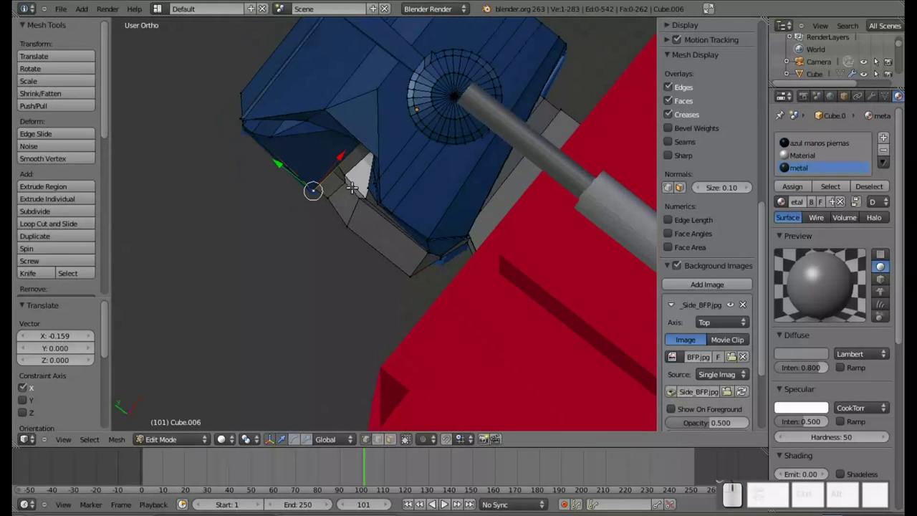
right_click(345, 180)
right_click(360, 195)
drag(375, 160, 365, 171)
scroll(down, 3)
drag(318, 174, 344, 231)
drag(352, 224, 372, 225)
right_click(372, 221)
right_click(410, 213)
middle_click(455, 198)
drag(396, 192, 399, 233)
right_click(409, 231)
Zoom out to the Numpad-7 view showing the whole robot over the side reference.
drag(417, 197, 368, 214)
drag(386, 205, 288, 240)
drag(286, 237, 338, 218)
scroll(down, 3)
middle_click(193, 235)
drag(366, 360, 514, 261)
scroll(down, 3)
drag(575, 266, 446, 260)
scroll(down, 3)
middle_click(438, 211)
scroll(up, 3)
middle_click(411, 281)
scroll(up, 3)
middle_click(410, 216)
key(KP_7)
scroll(up, 3)
scroll(down, 3)
middle_click(397, 305)
scroll(up, 3)
scroll(down, 3)
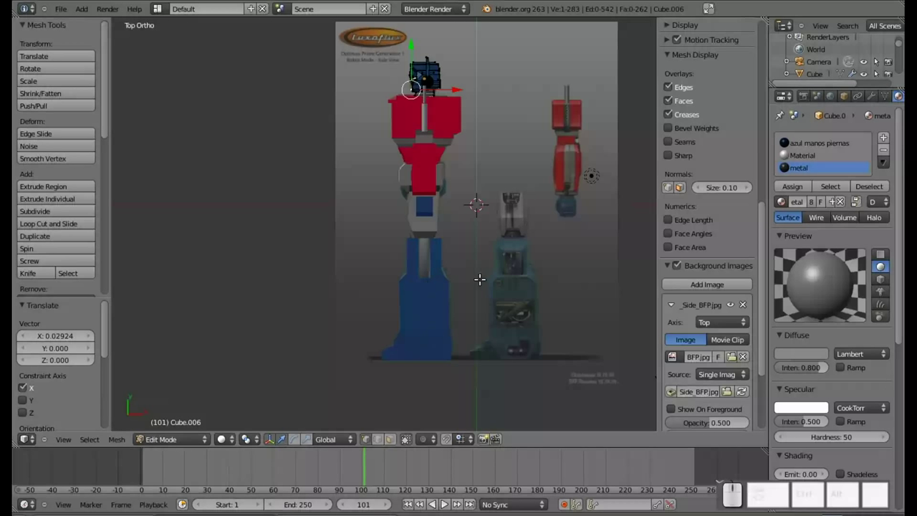
Save over optimus prime tutorial 2.blend and return Cube.006 to Object Mode.
key(ctrl+s)
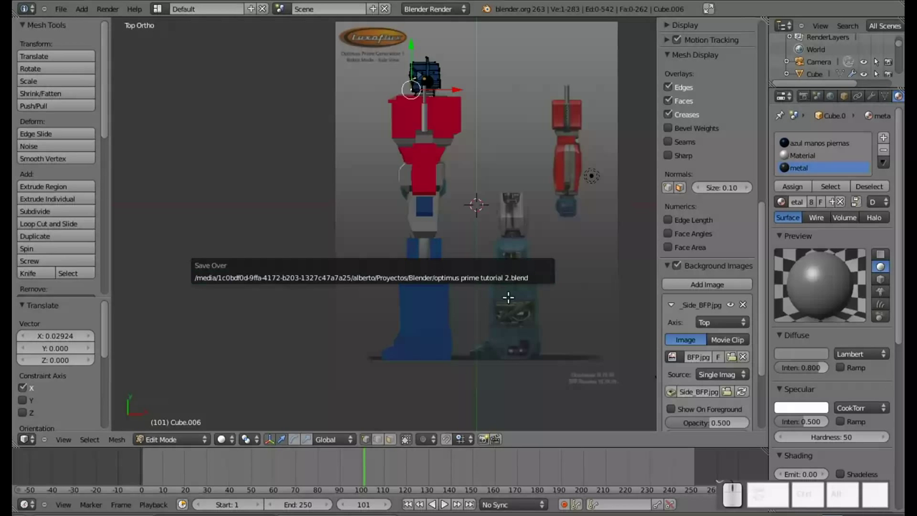
key(Escape)
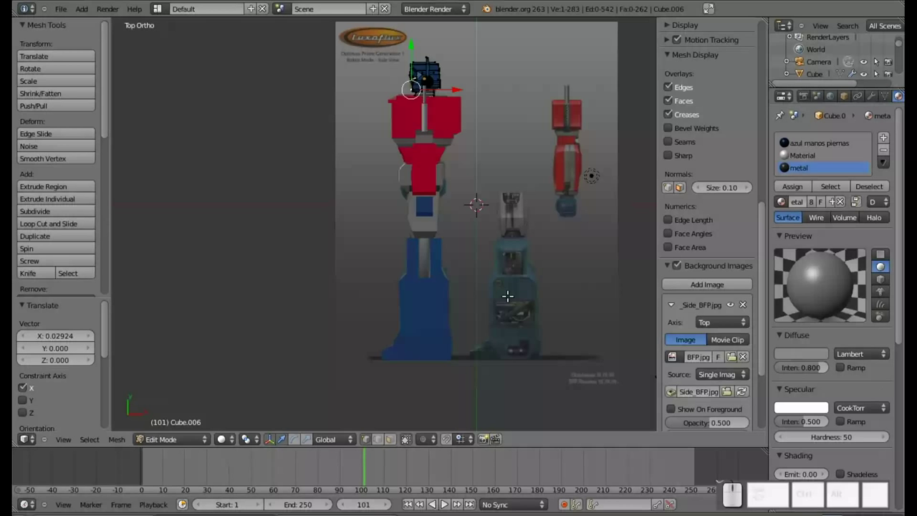
key(Tab)
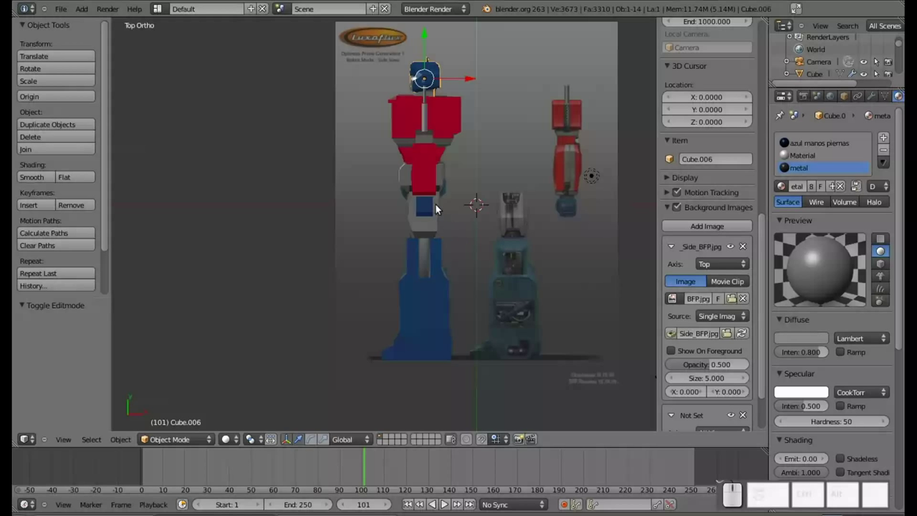
Make the blue waist cube Cube.005 the active object.
right_click(430, 205)
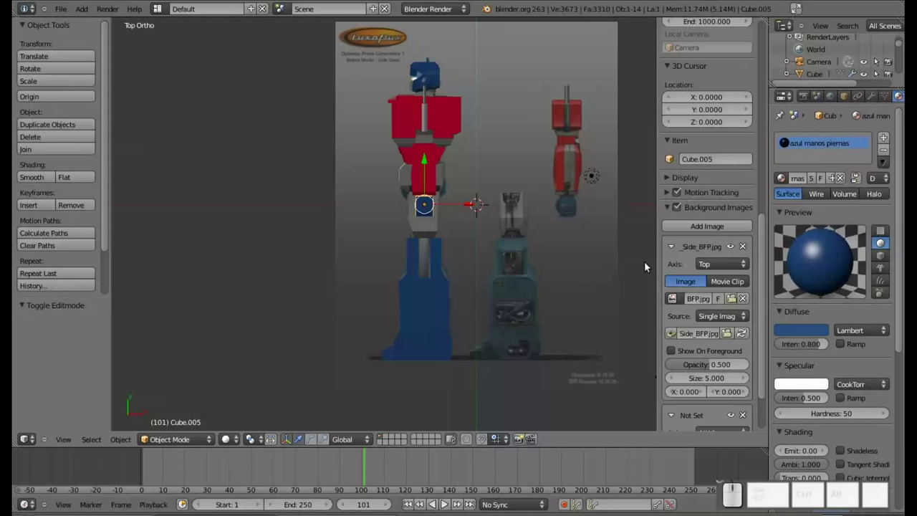